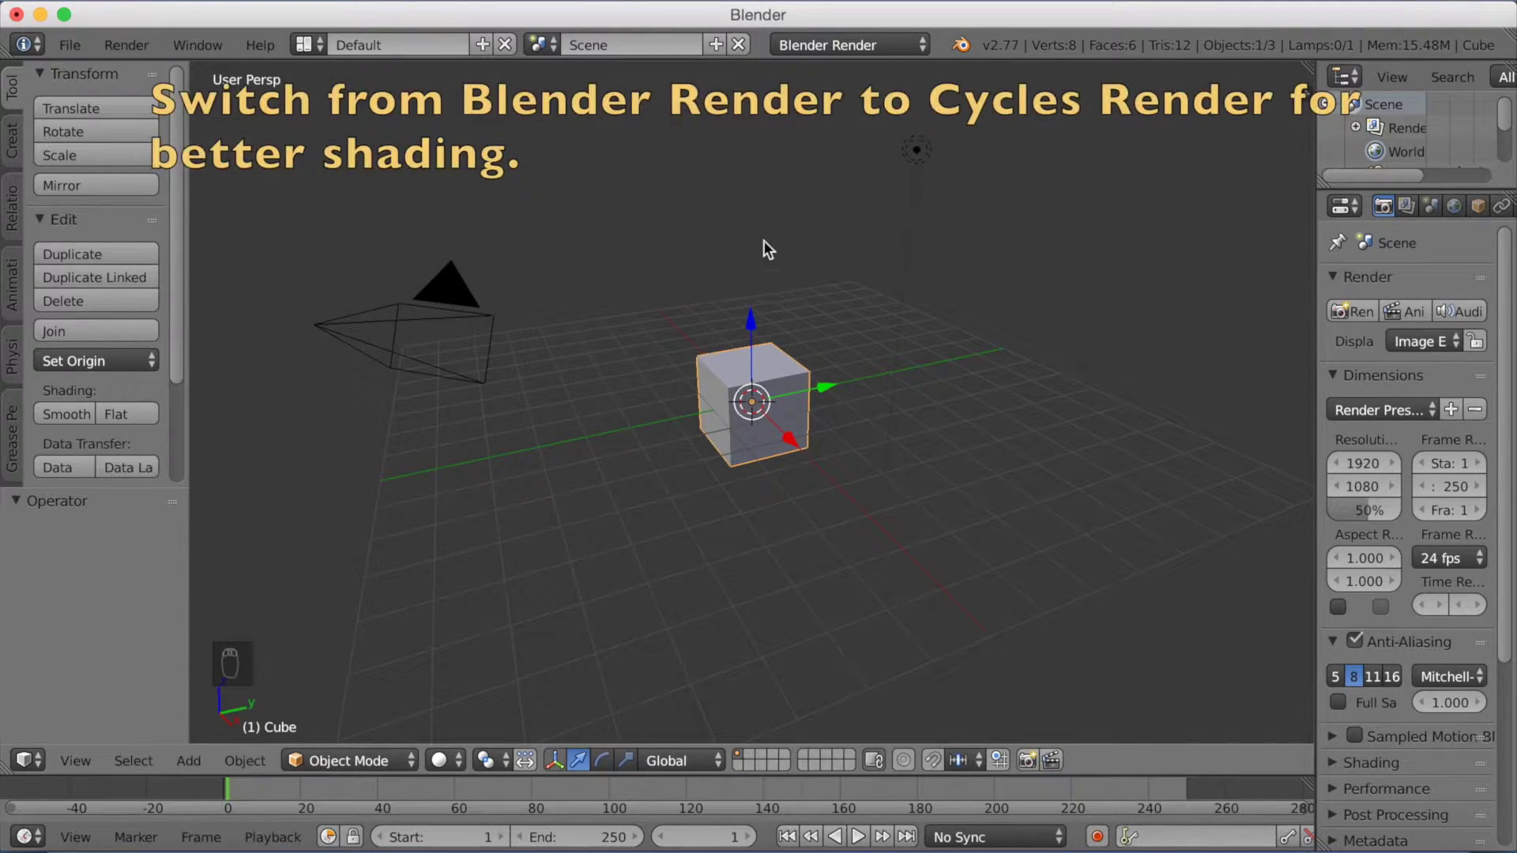
# Switch the render engine to Cycles and delete the default cube.
pyautogui.moveTo(810, 46); pyautogui.dragTo(761, 335)
pyautogui.press('x')
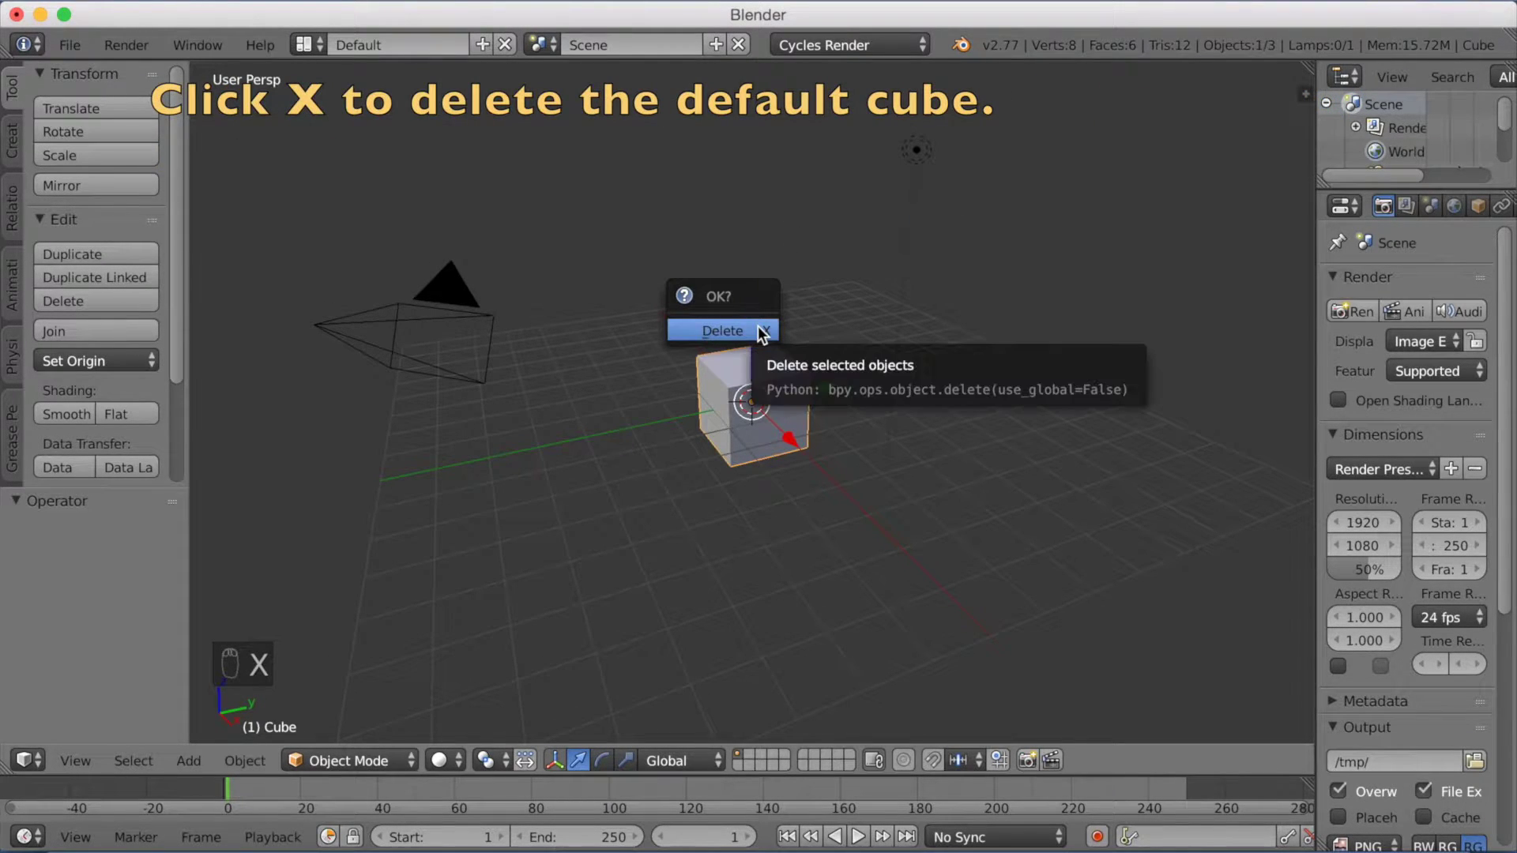
pyautogui.moveTo(87, 50); pyautogui.dragTo(144, 309)
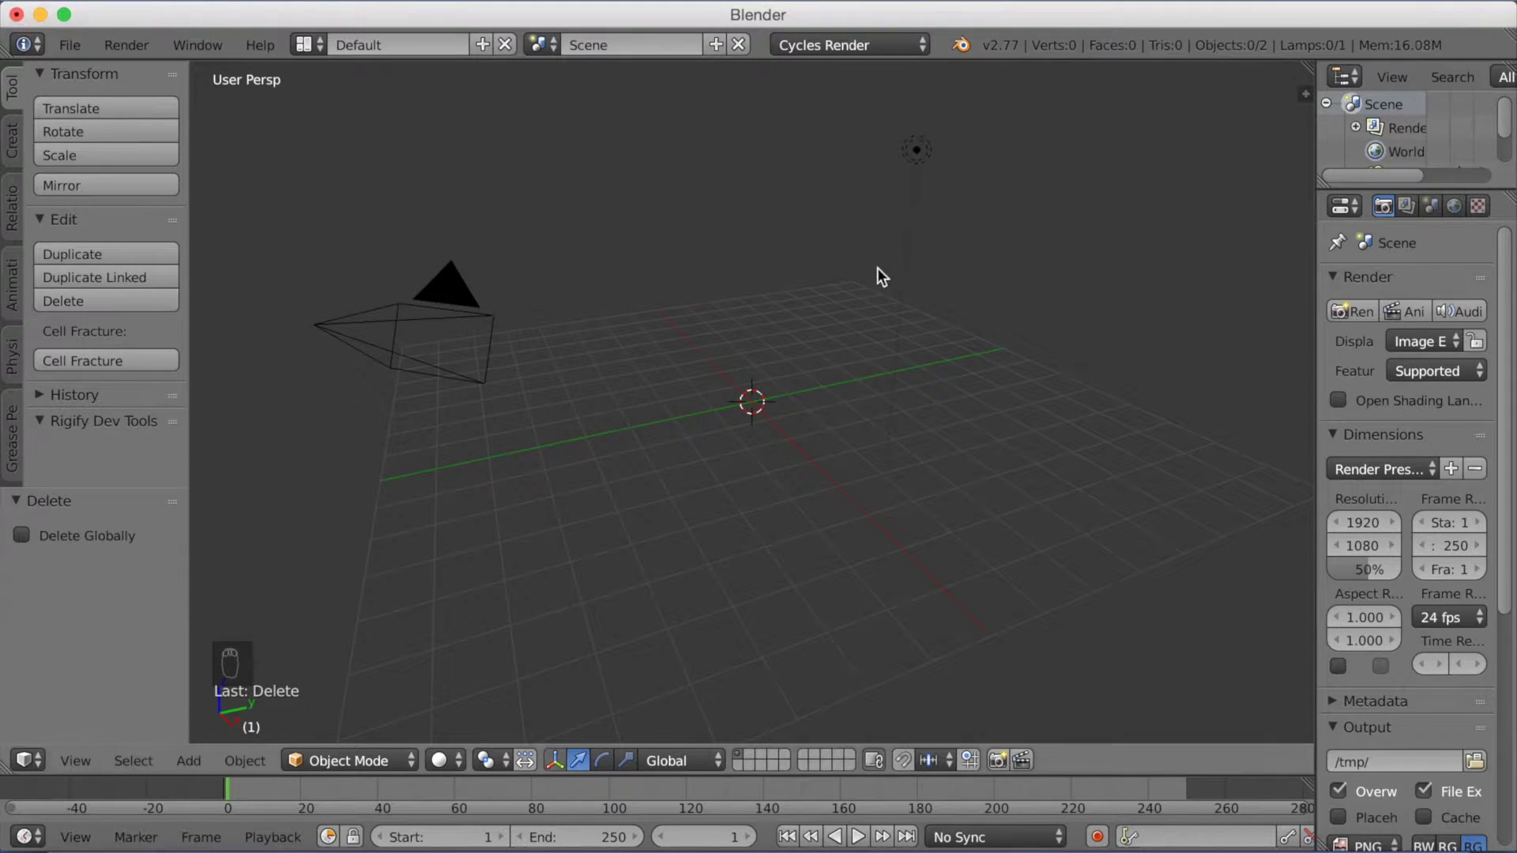
# Add an A.N.T. Landscape mesh to the scene.
pyautogui.press('shift+a')
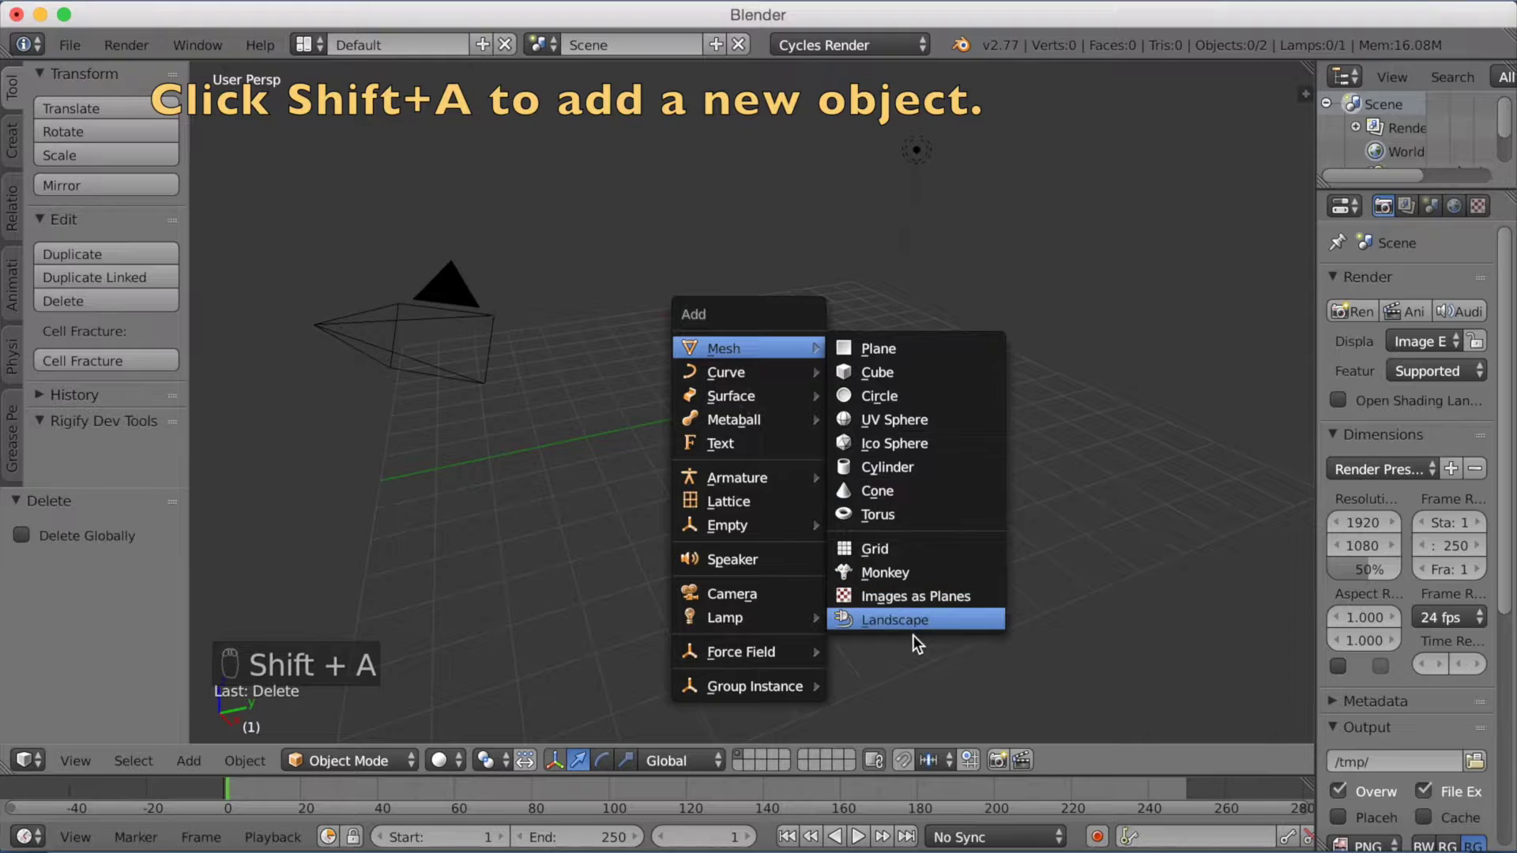
pyautogui.write('(1) Landscape')
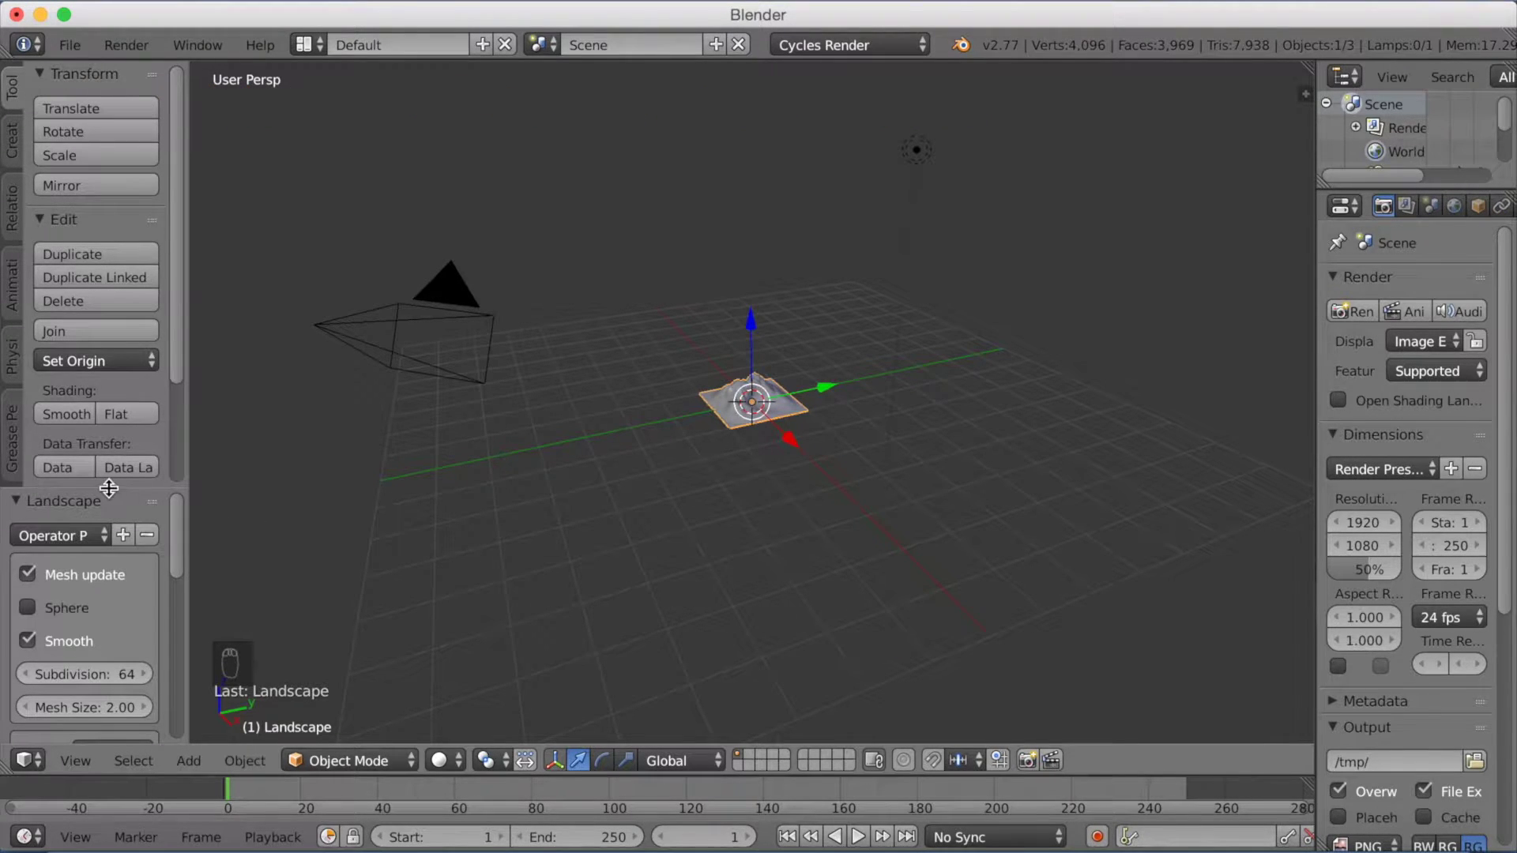
pyautogui.moveTo(117, 493); pyautogui.dragTo(117, 191)
pyautogui.moveTo(118, 191); pyautogui.dragTo(114, 150)
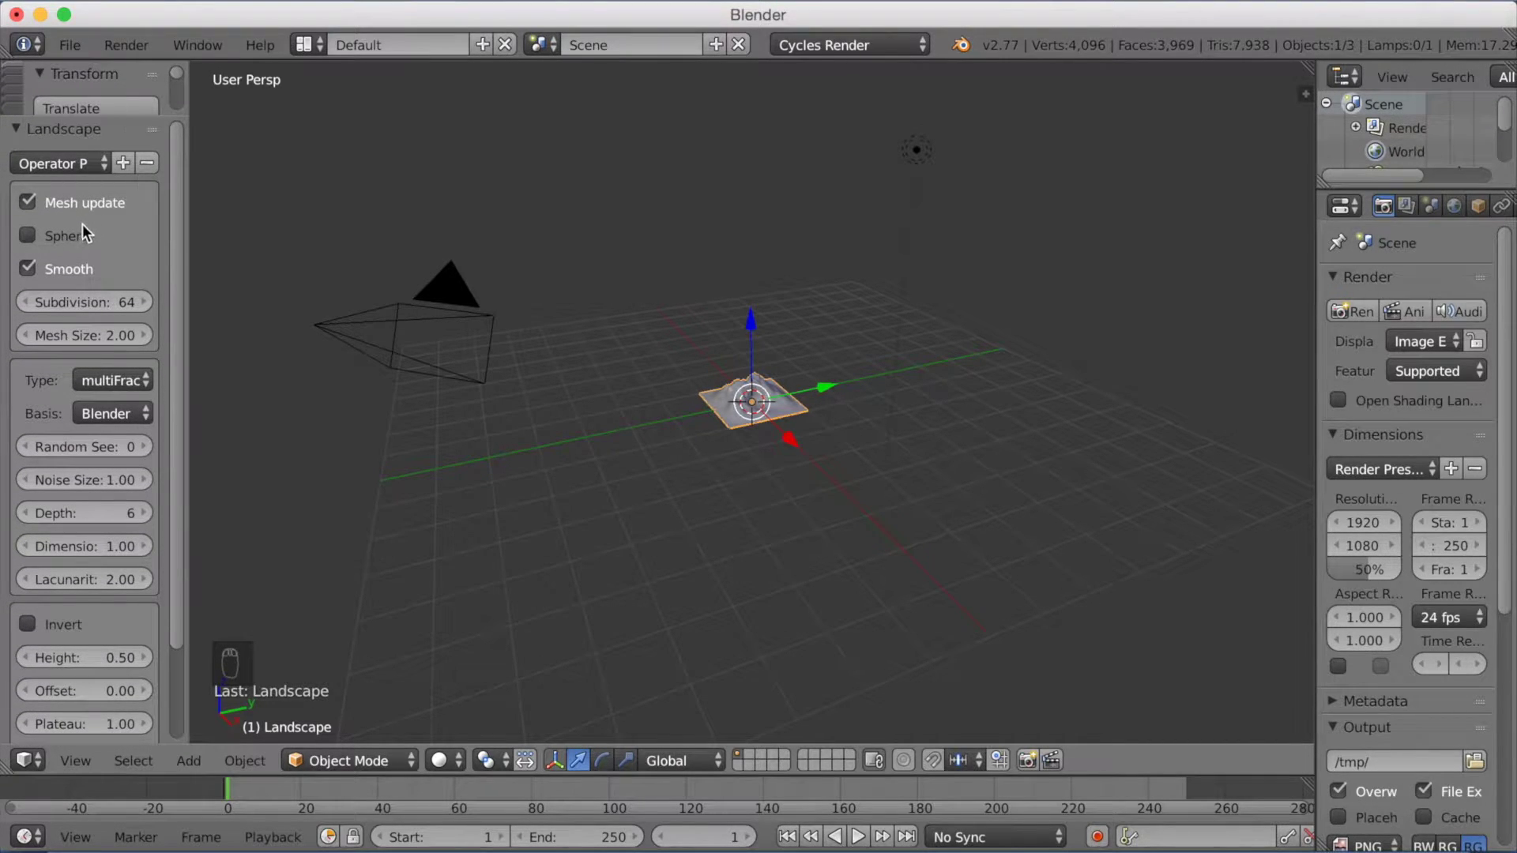
# Disable smoothing, set 400 subdivisions and enlarge the mesh size to 30.
pyautogui.moveTo(39, 278); pyautogui.dragTo(39, 277)
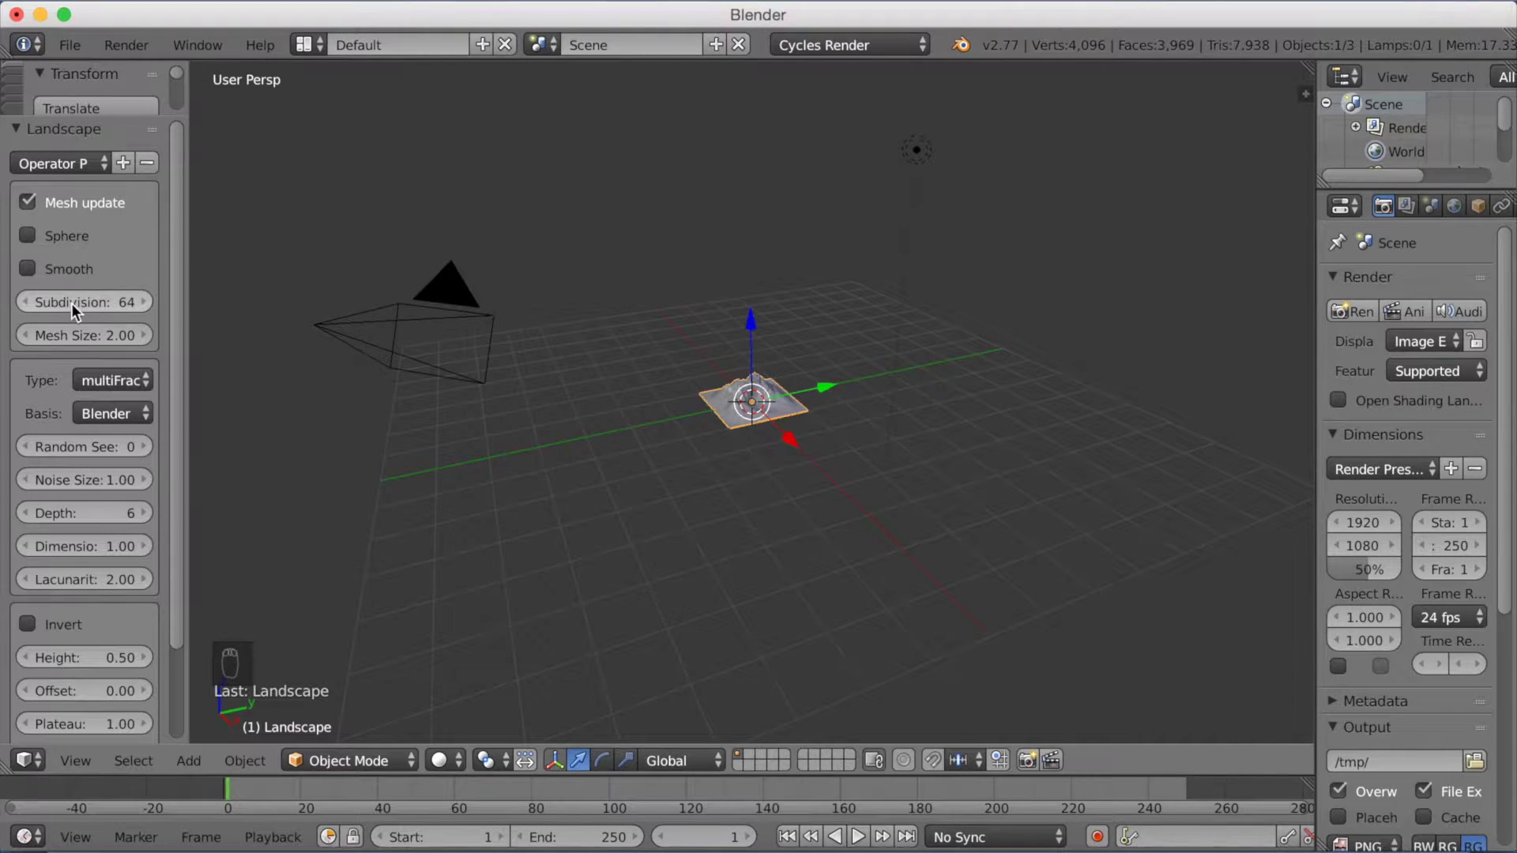
pyautogui.moveTo(80, 309); pyautogui.dragTo(132, 285)
pyautogui.press('KP_0')
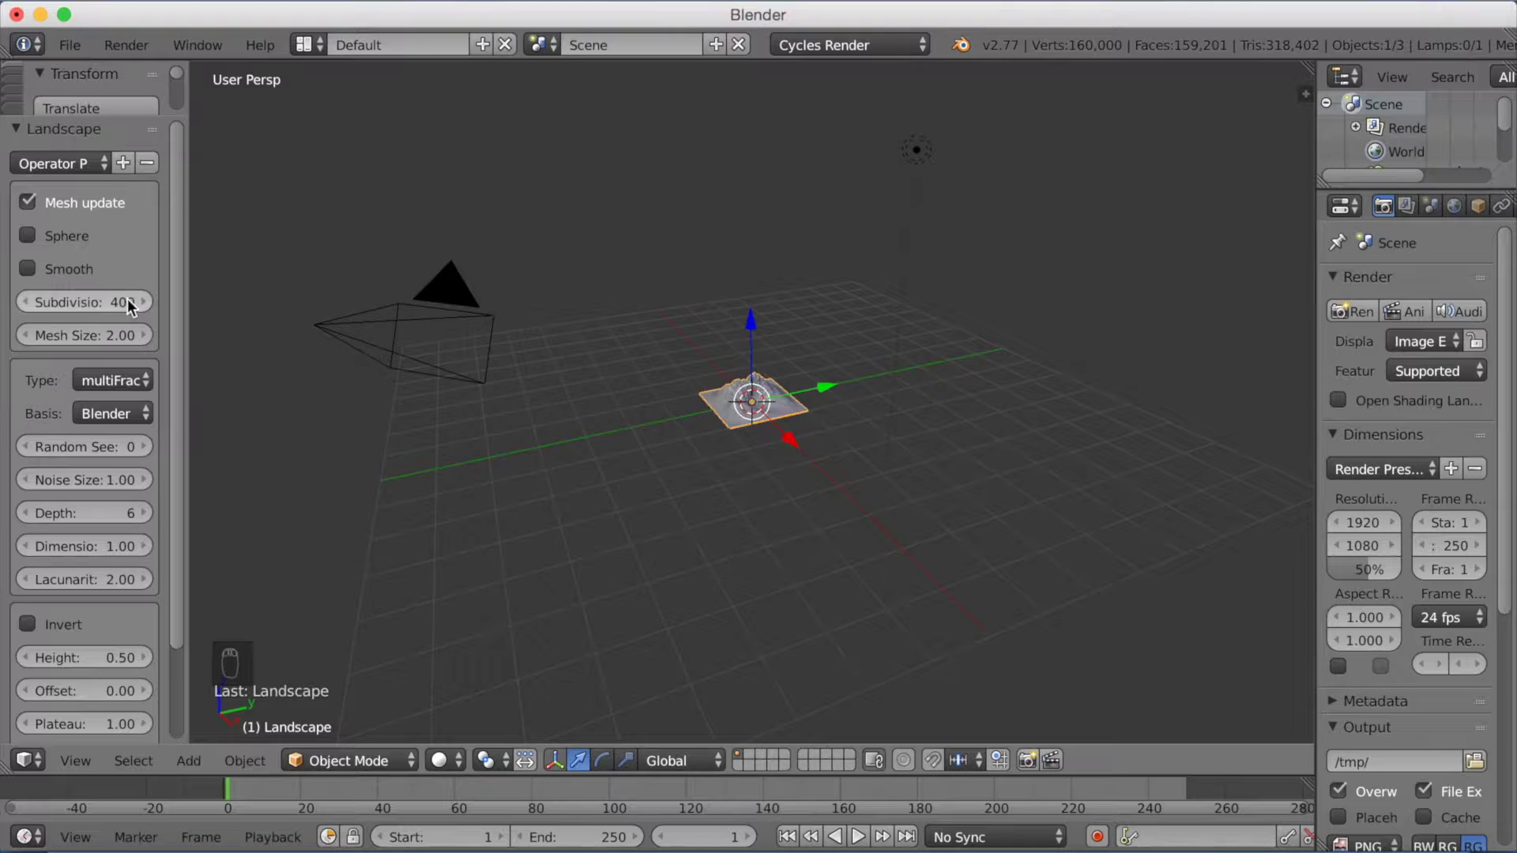
pyautogui.moveTo(115, 329); pyautogui.dragTo(116, 339)
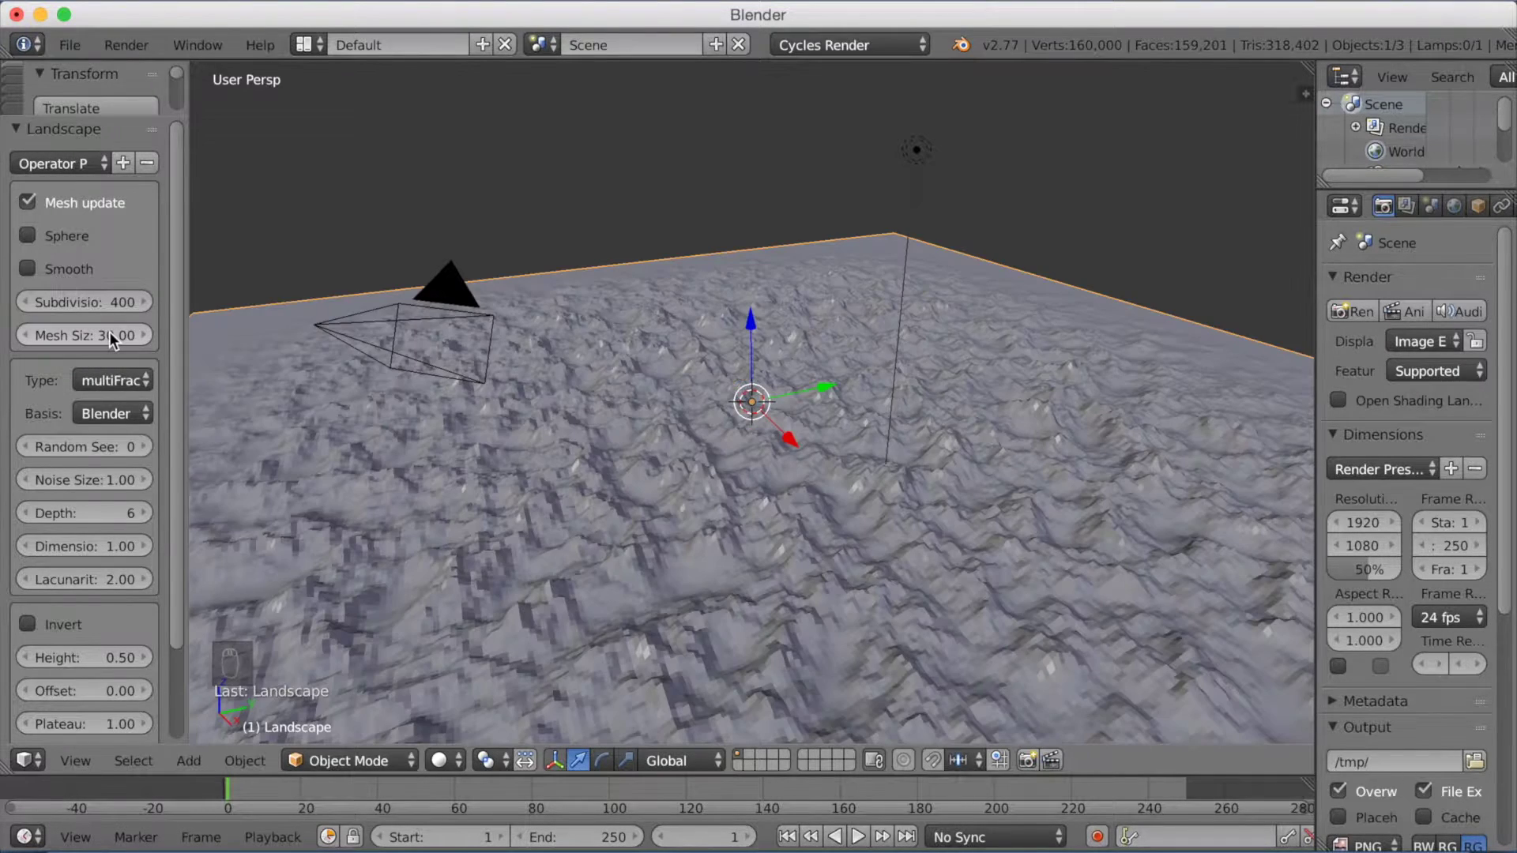
# Set the terrain type to Strata_hTerrain with noise size 6 and distortion 10.
pyautogui.moveTo(135, 390); pyautogui.dragTo(123, 131)
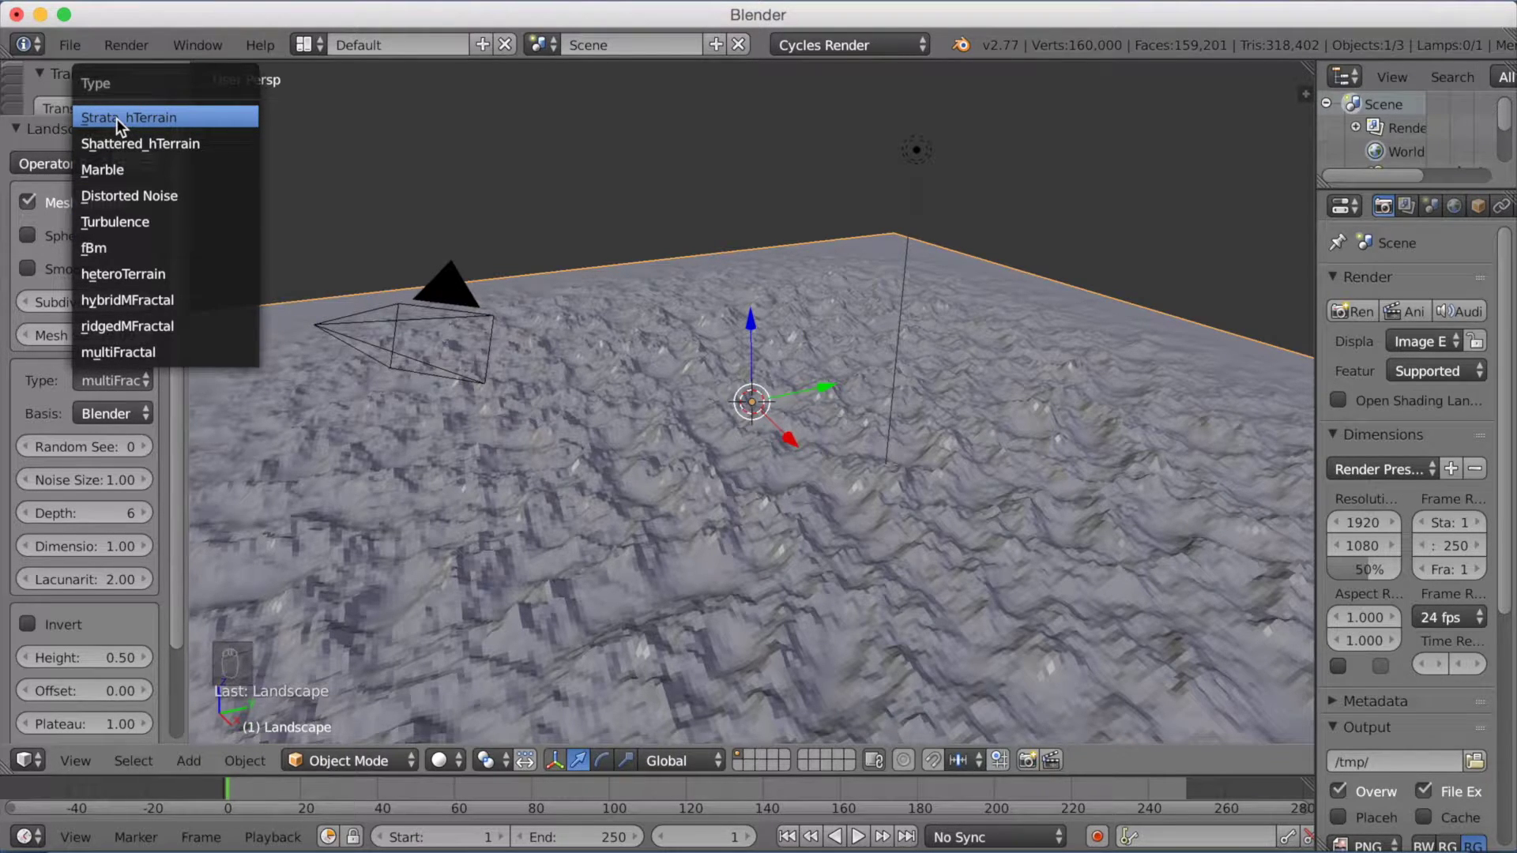
pyautogui.moveTo(123, 125); pyautogui.dragTo(134, 455)
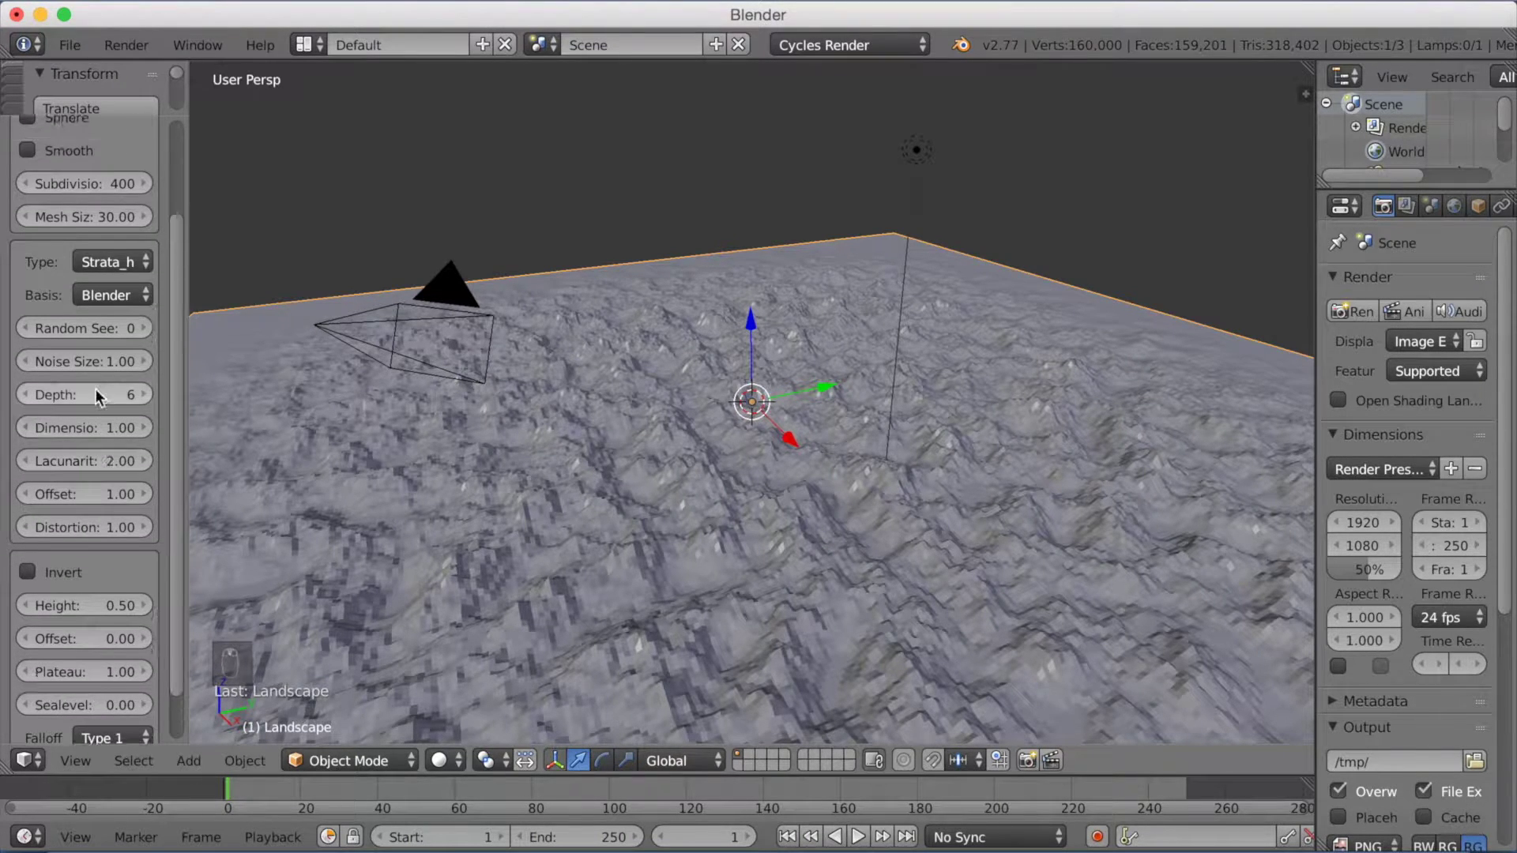
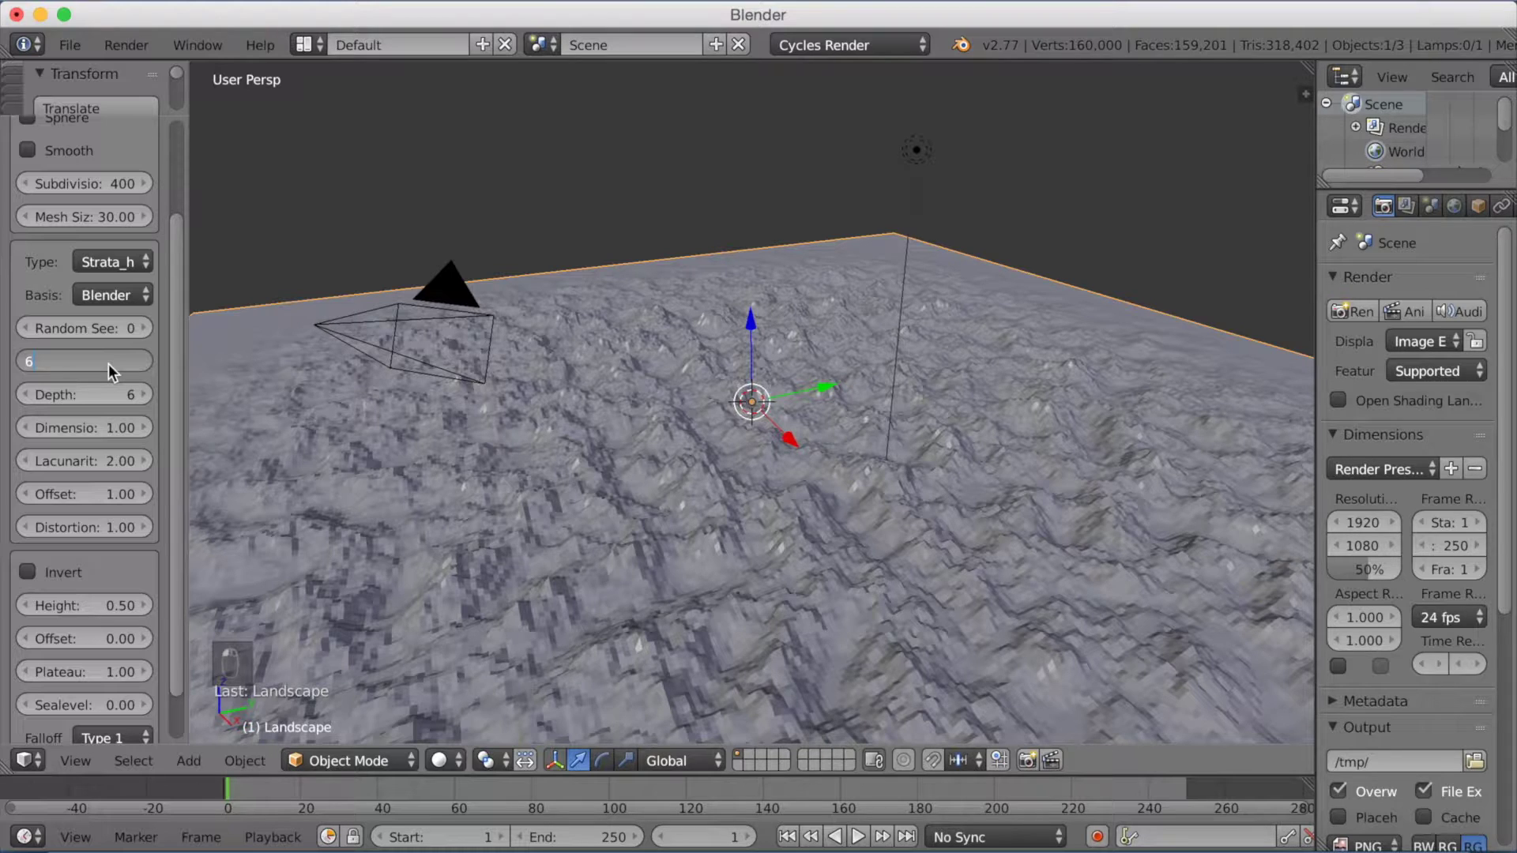
pyautogui.middleClick(119, 369)
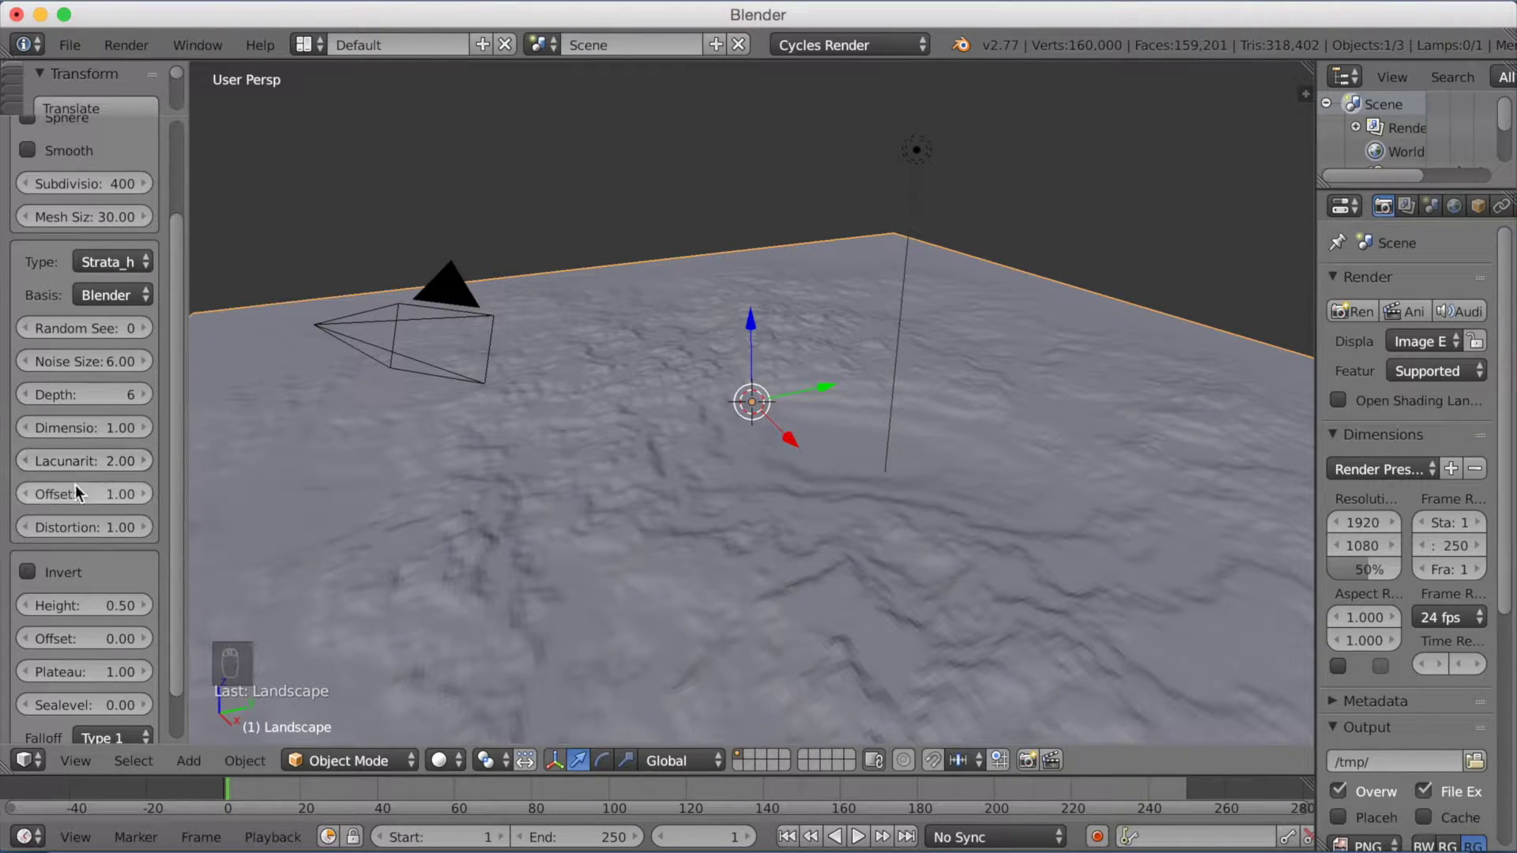
pyautogui.middleClick(79, 500)
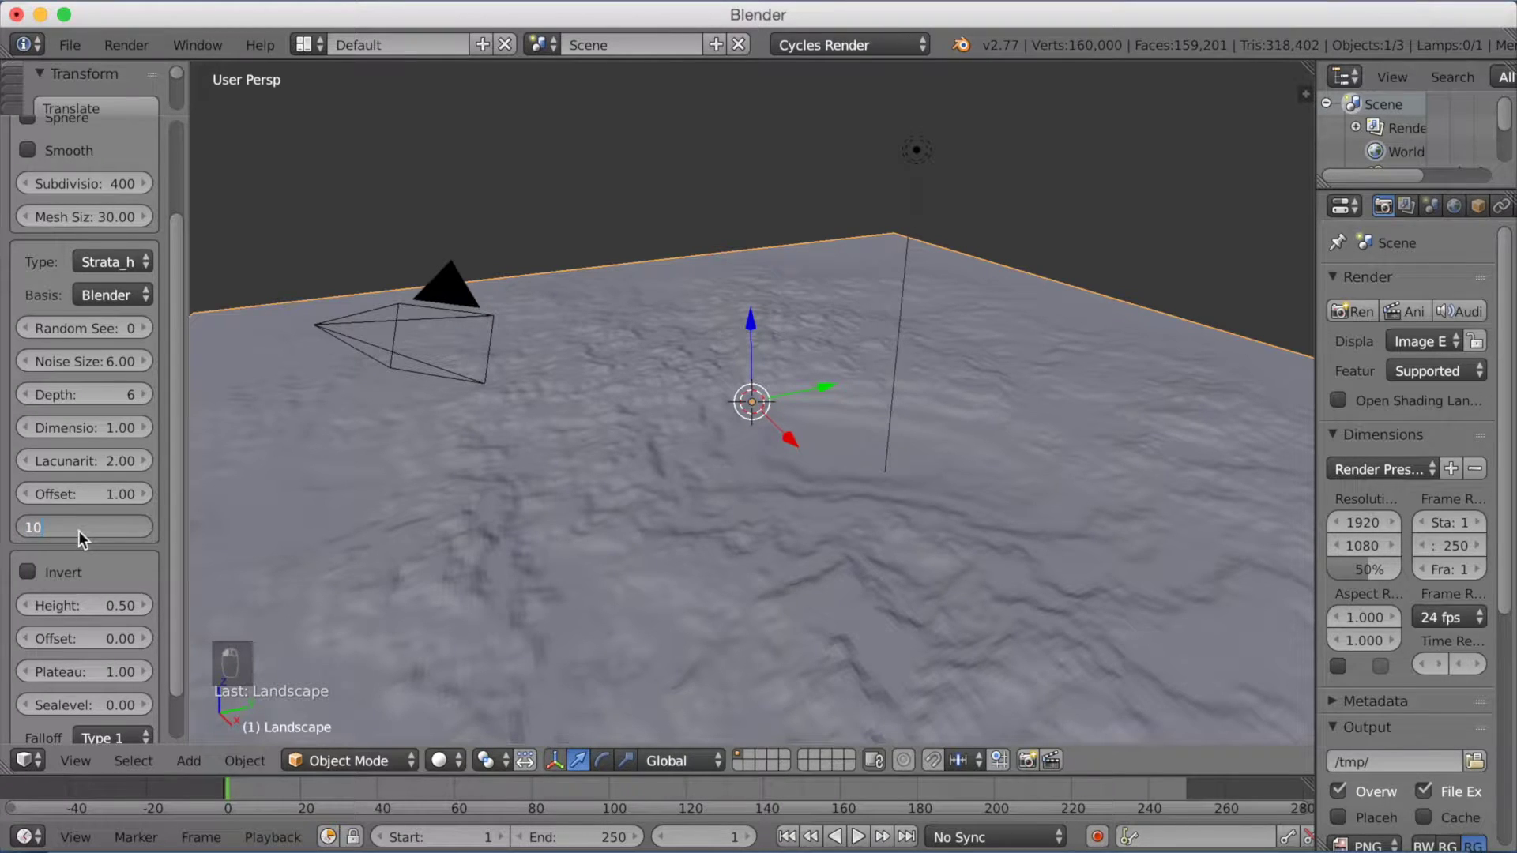
pyautogui.moveTo(84, 538); pyautogui.dragTo(105, 533)
pyautogui.moveTo(105, 532); pyautogui.dragTo(105, 549)
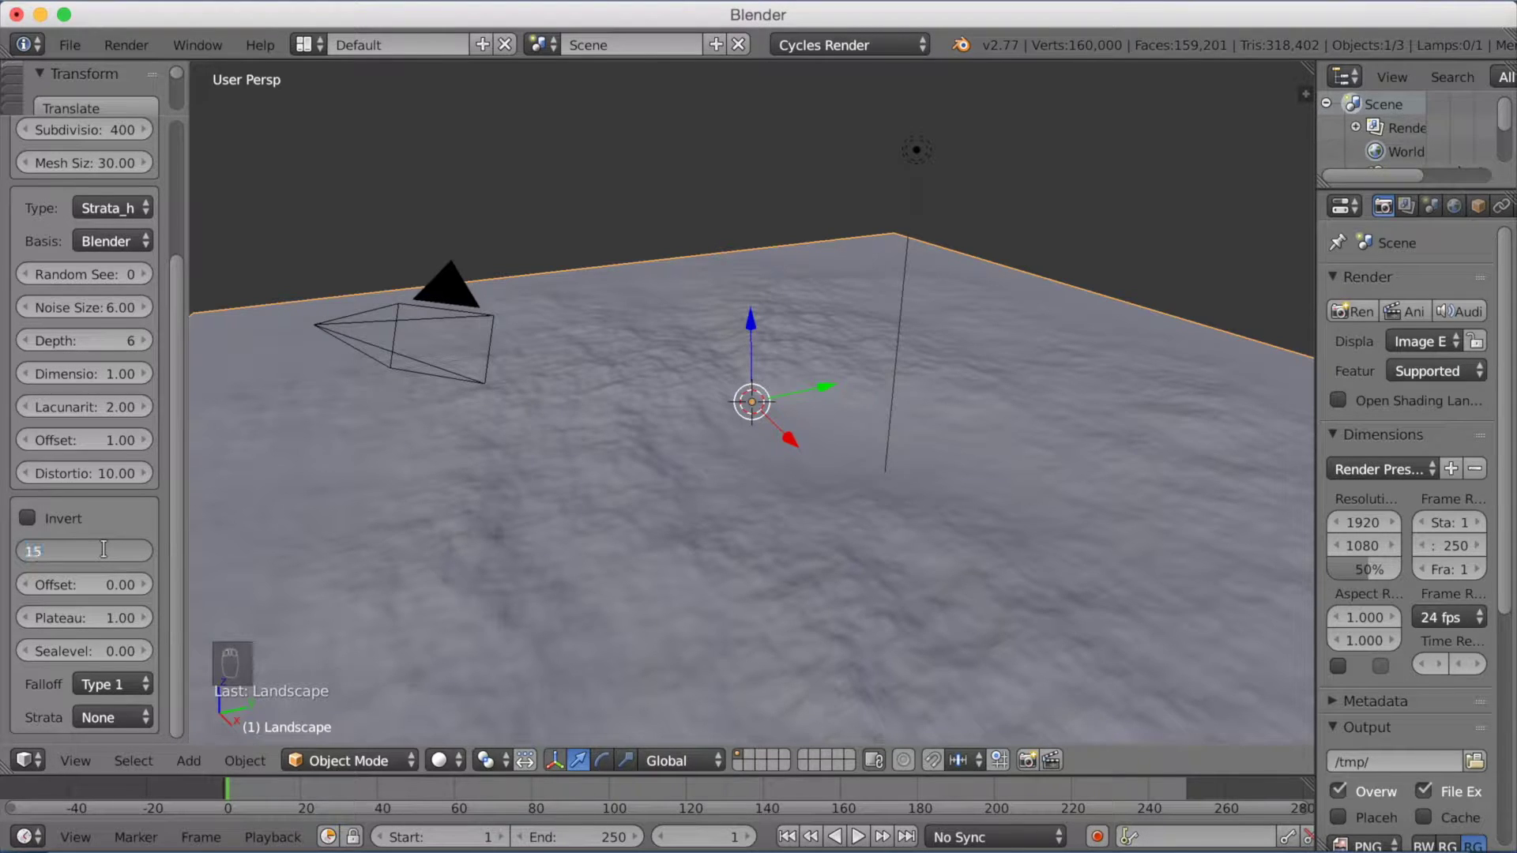
# Raise the terrain height to 15 and plateau to 20, forming tall jagged peaks.
pyautogui.moveTo(115, 556); pyautogui.dragTo(115, 556)
pyautogui.middleClick(115, 556)
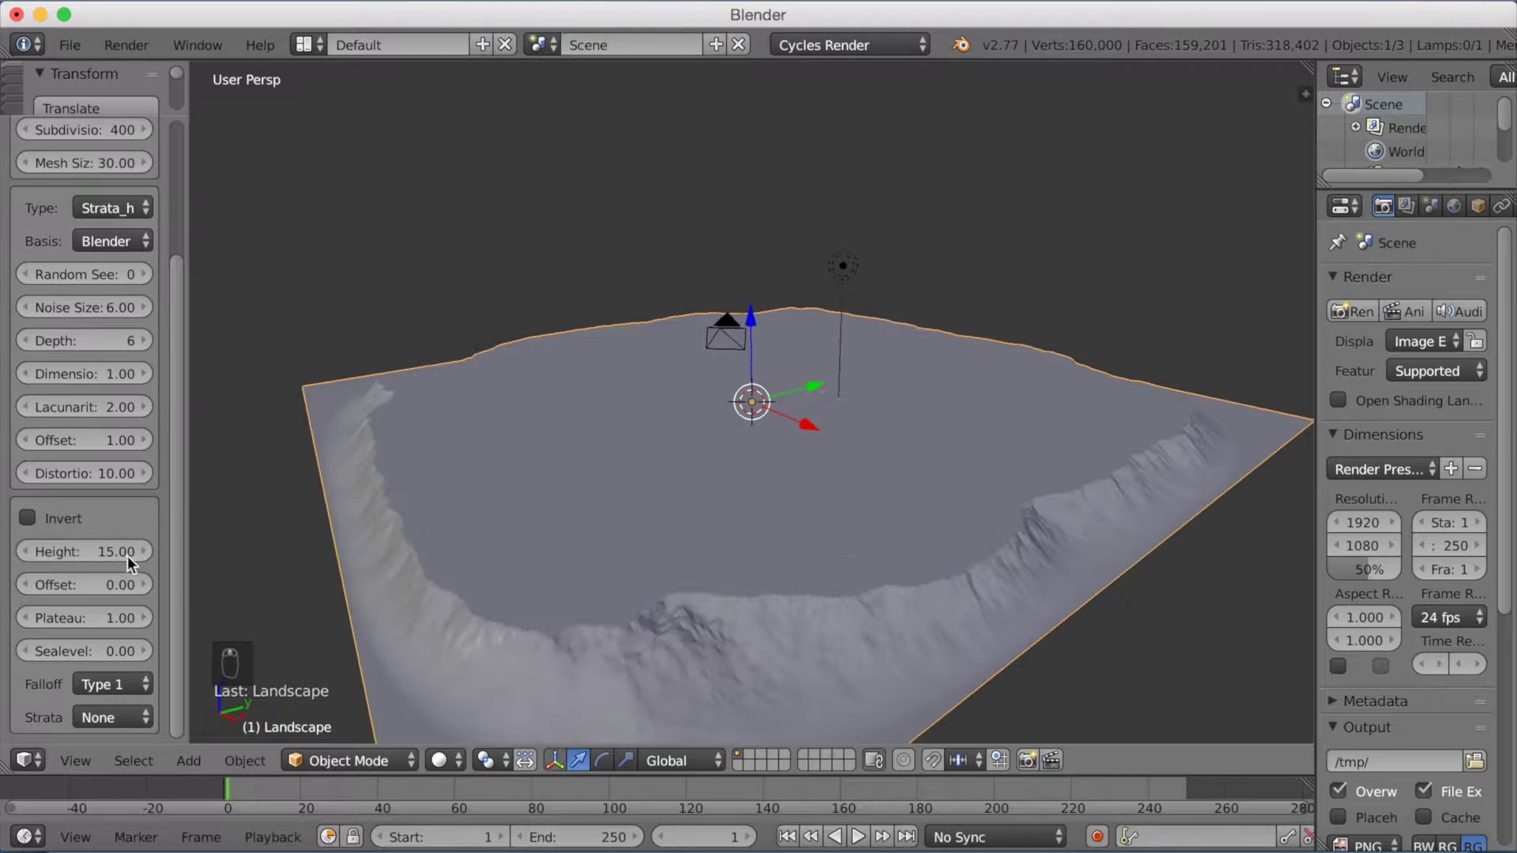
pyautogui.moveTo(68, 601); pyautogui.dragTo(69, 601)
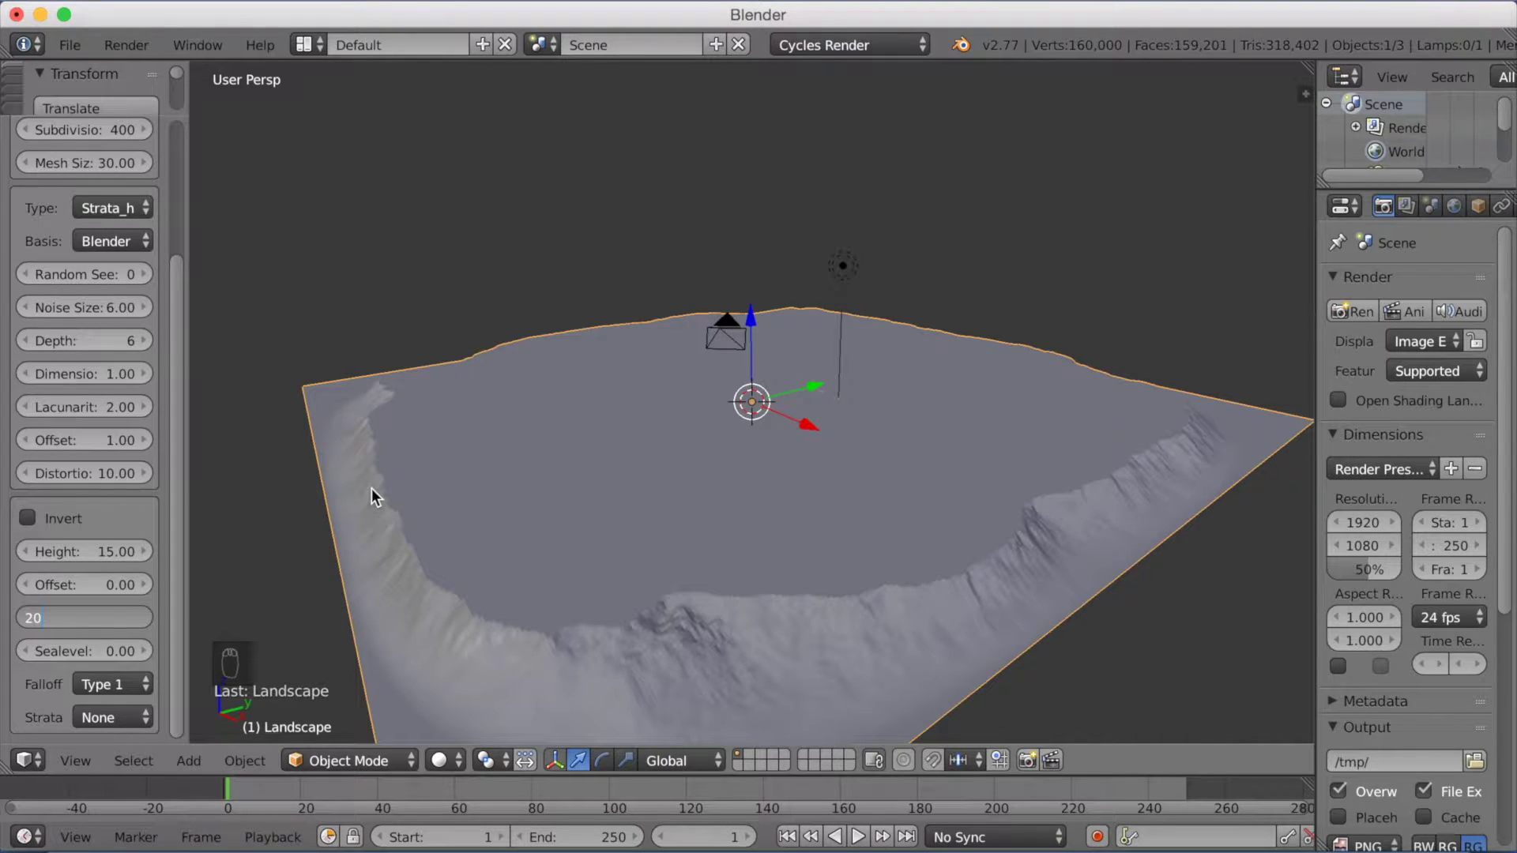
pyautogui.moveTo(660, 431); pyautogui.dragTo(906, 454)
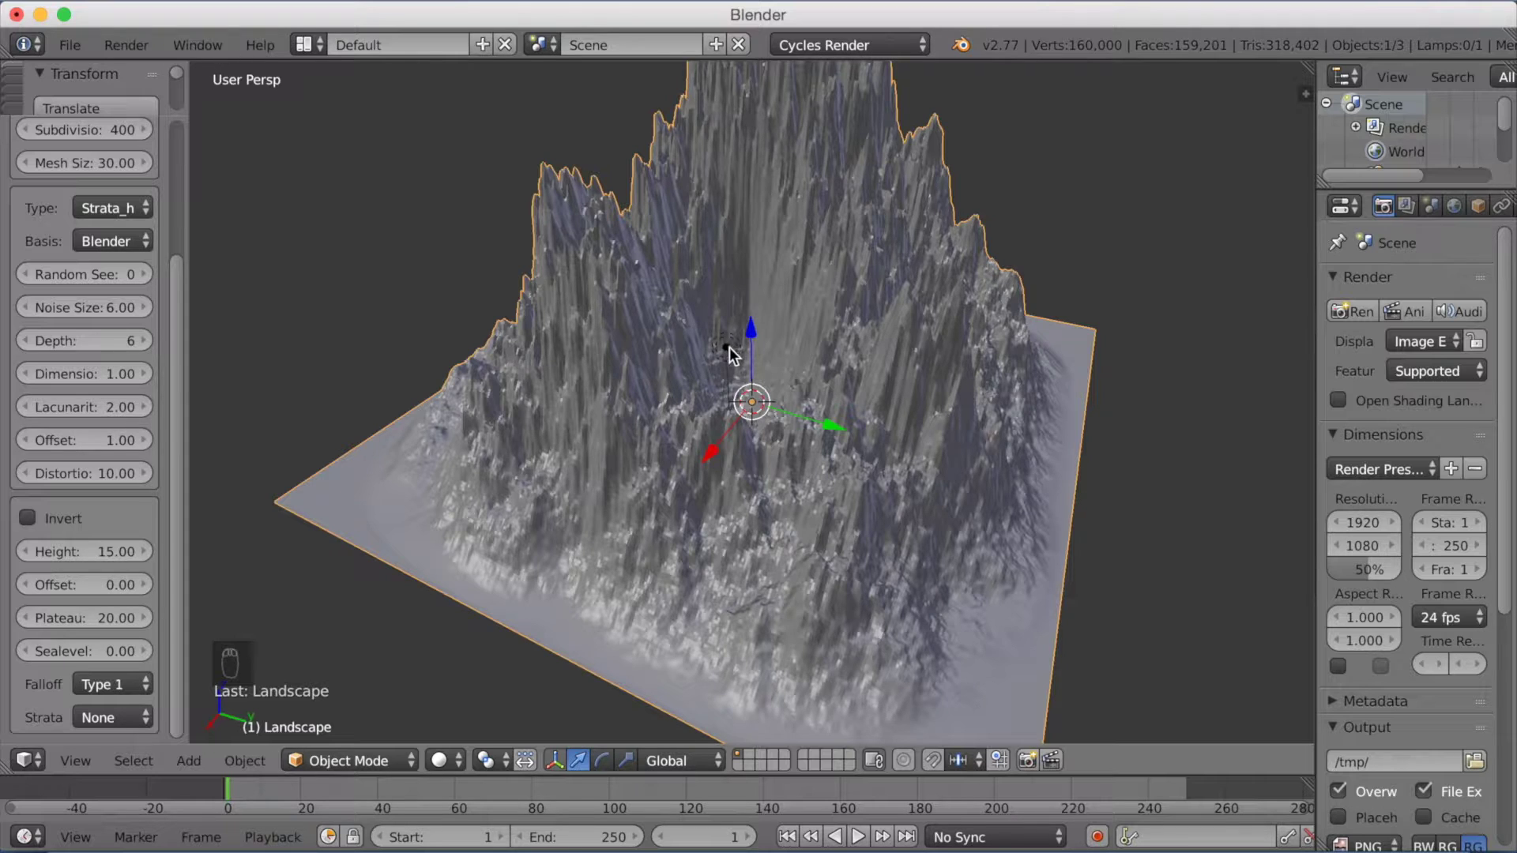
pyautogui.moveTo(739, 357); pyautogui.dragTo(723, 483)
# Reposition the landscape, place the 3D cursor and start adding another landscape.
pyautogui.middleClick(708, 506)
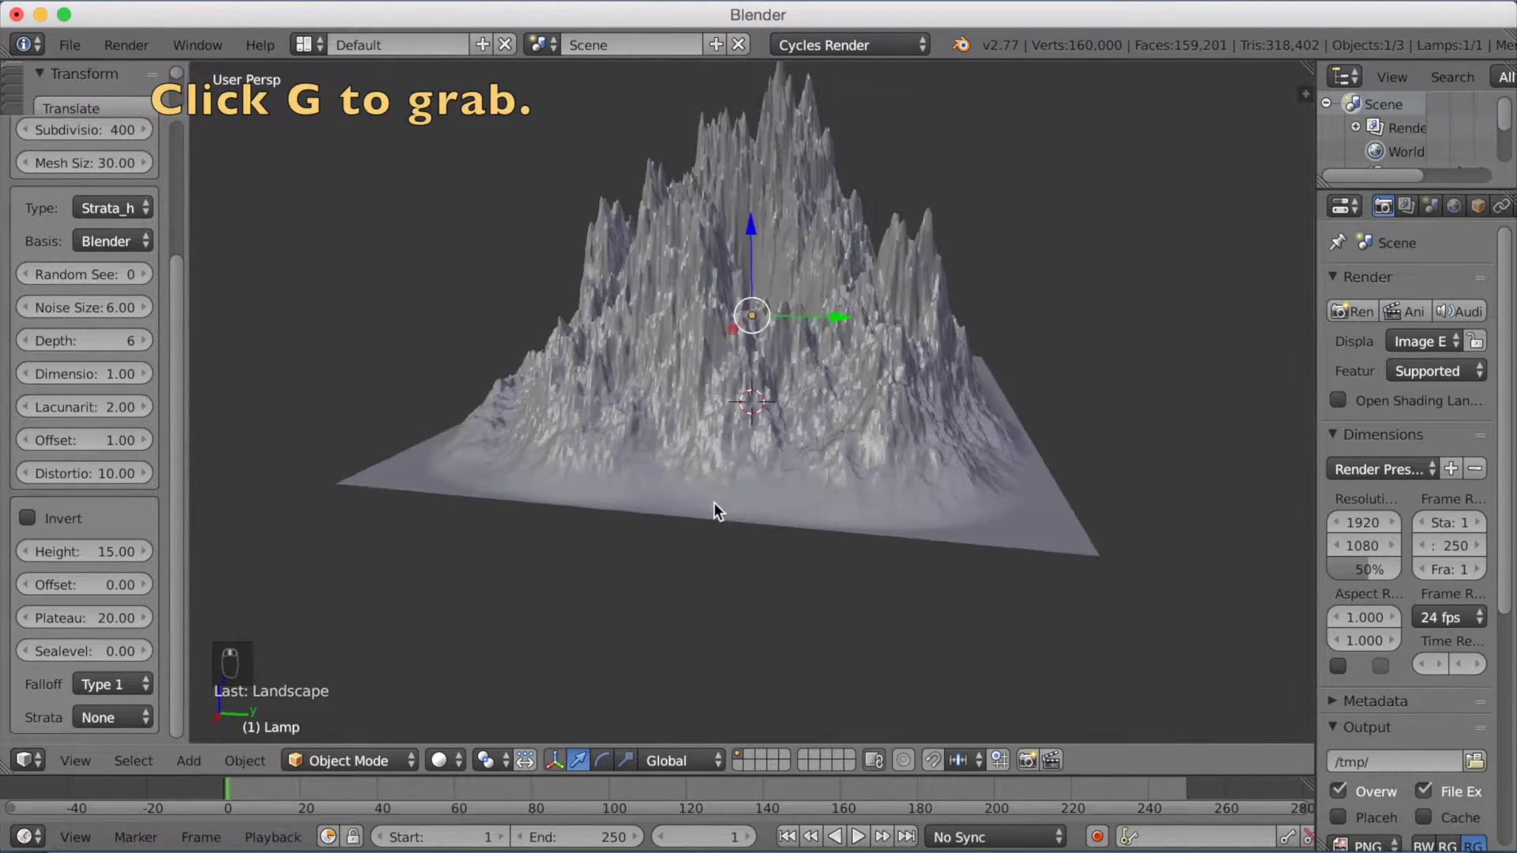
pyautogui.press('g')
pyautogui.moveTo(874, 302); pyautogui.dragTo(845, 341)
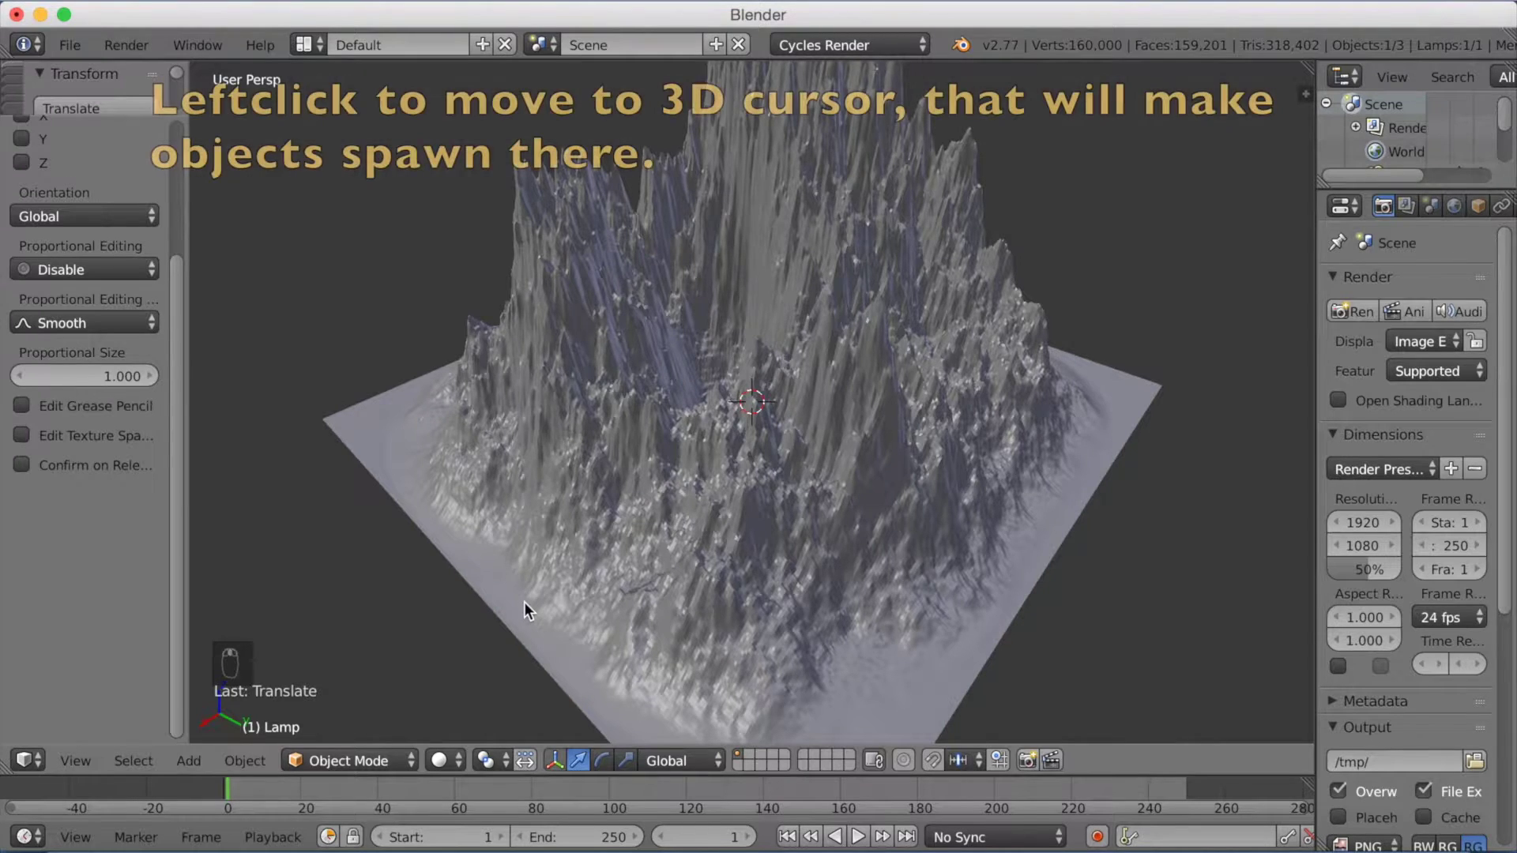
pyautogui.moveTo(535, 610); pyautogui.dragTo(458, 444)
pyautogui.press('shift+a')
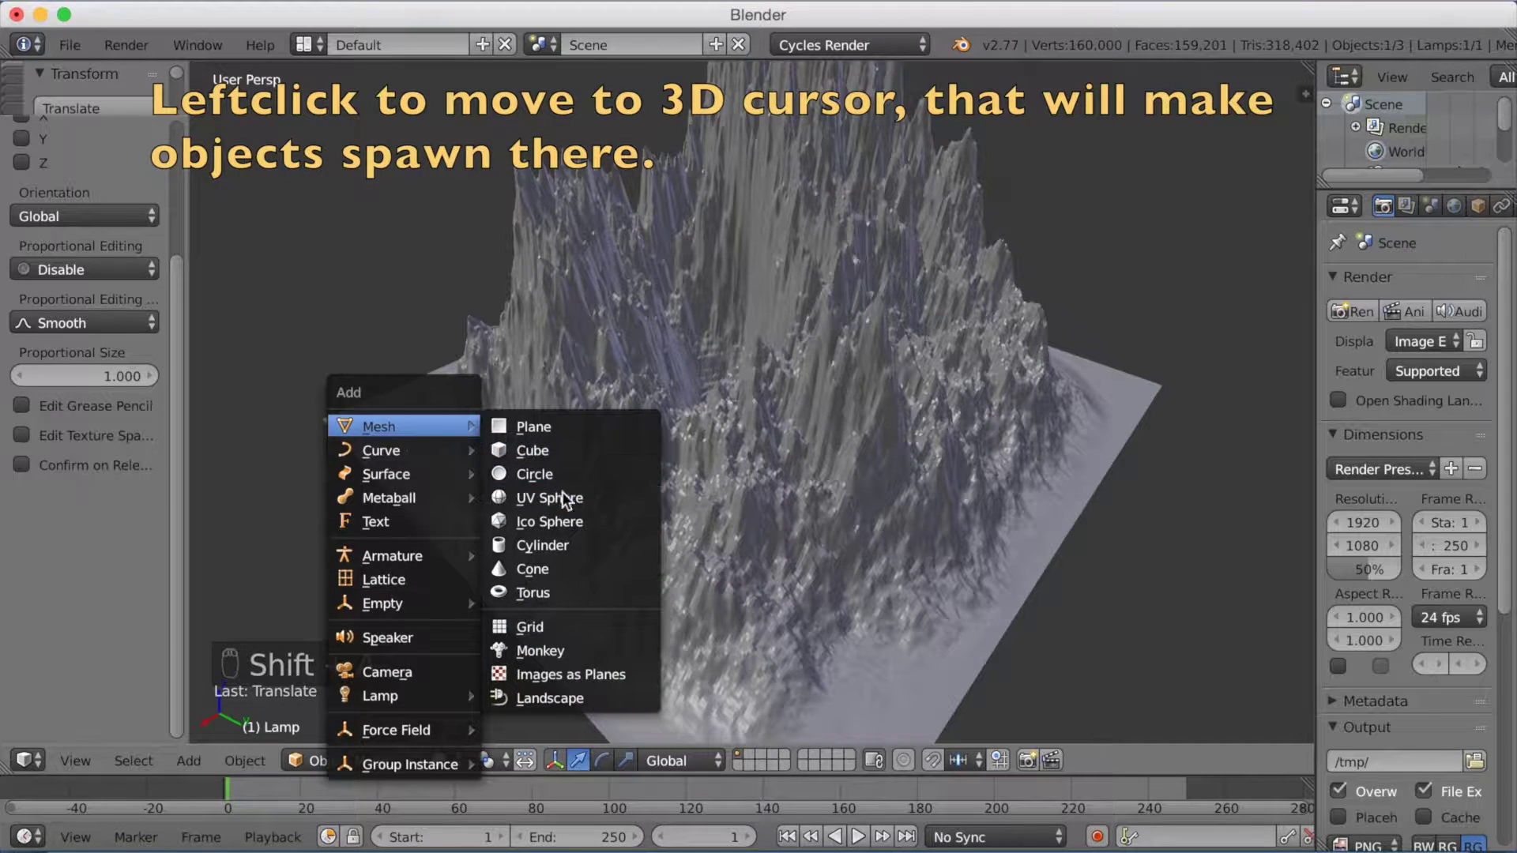
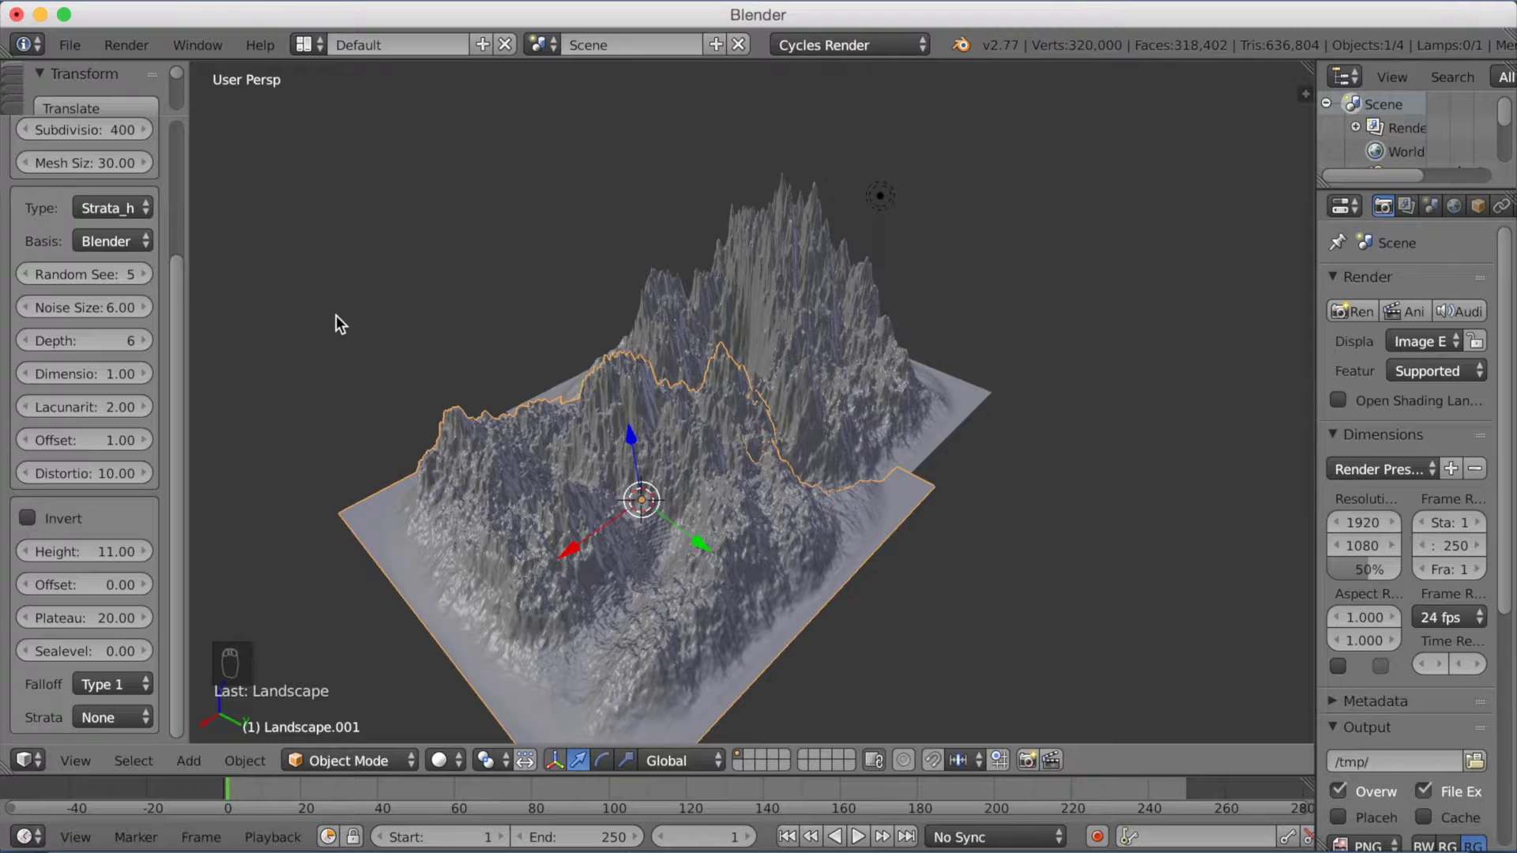
# Slide the second landscape along the ground so the two ranges sit side by side.
pyautogui.moveTo(570, 316); pyautogui.dragTo(608, 321)
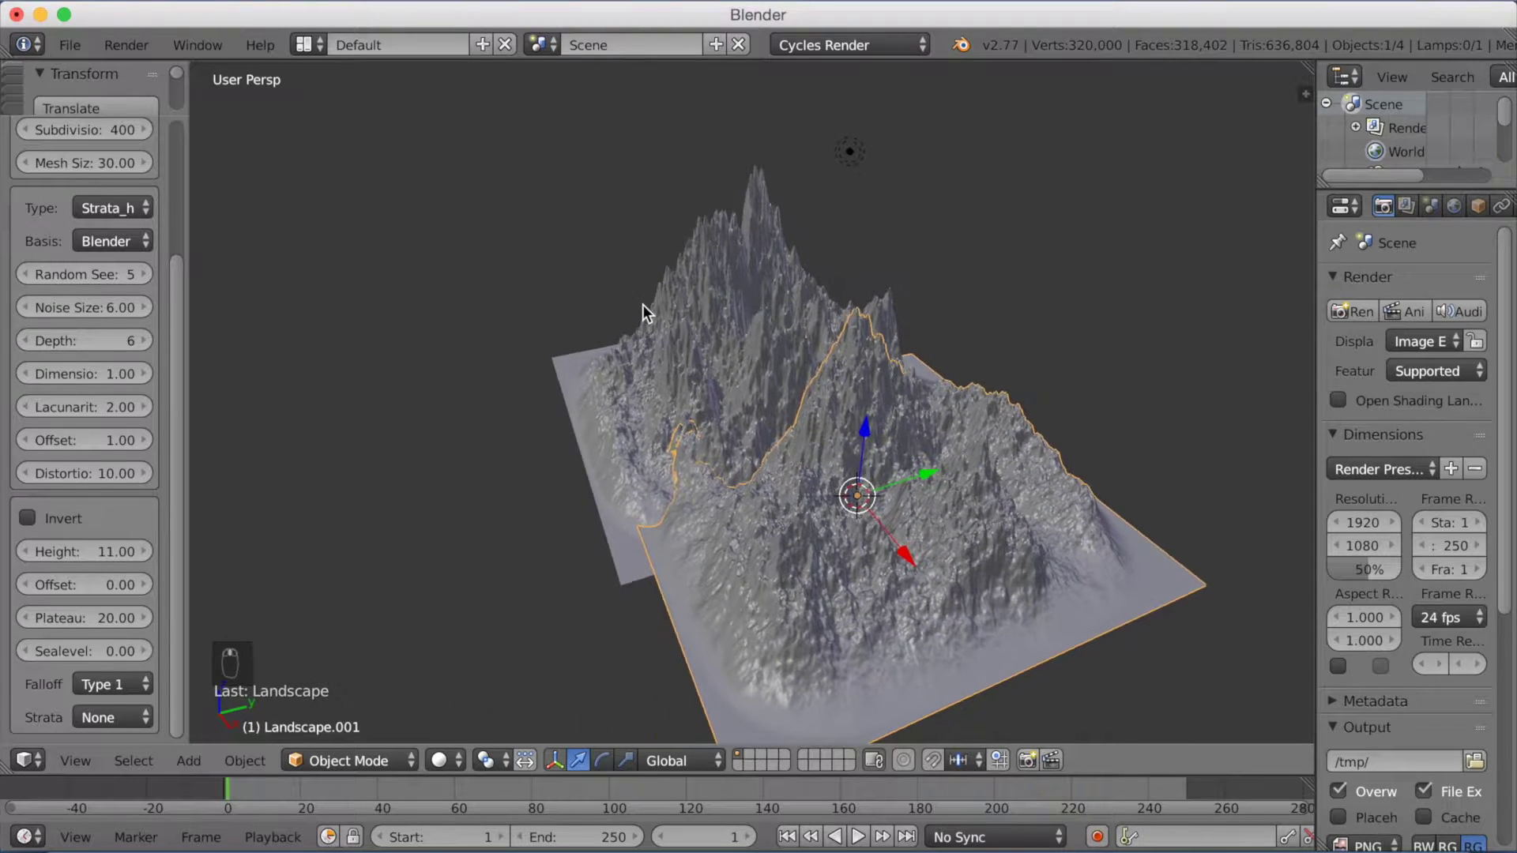
pyautogui.moveTo(661, 305); pyautogui.dragTo(794, 304)
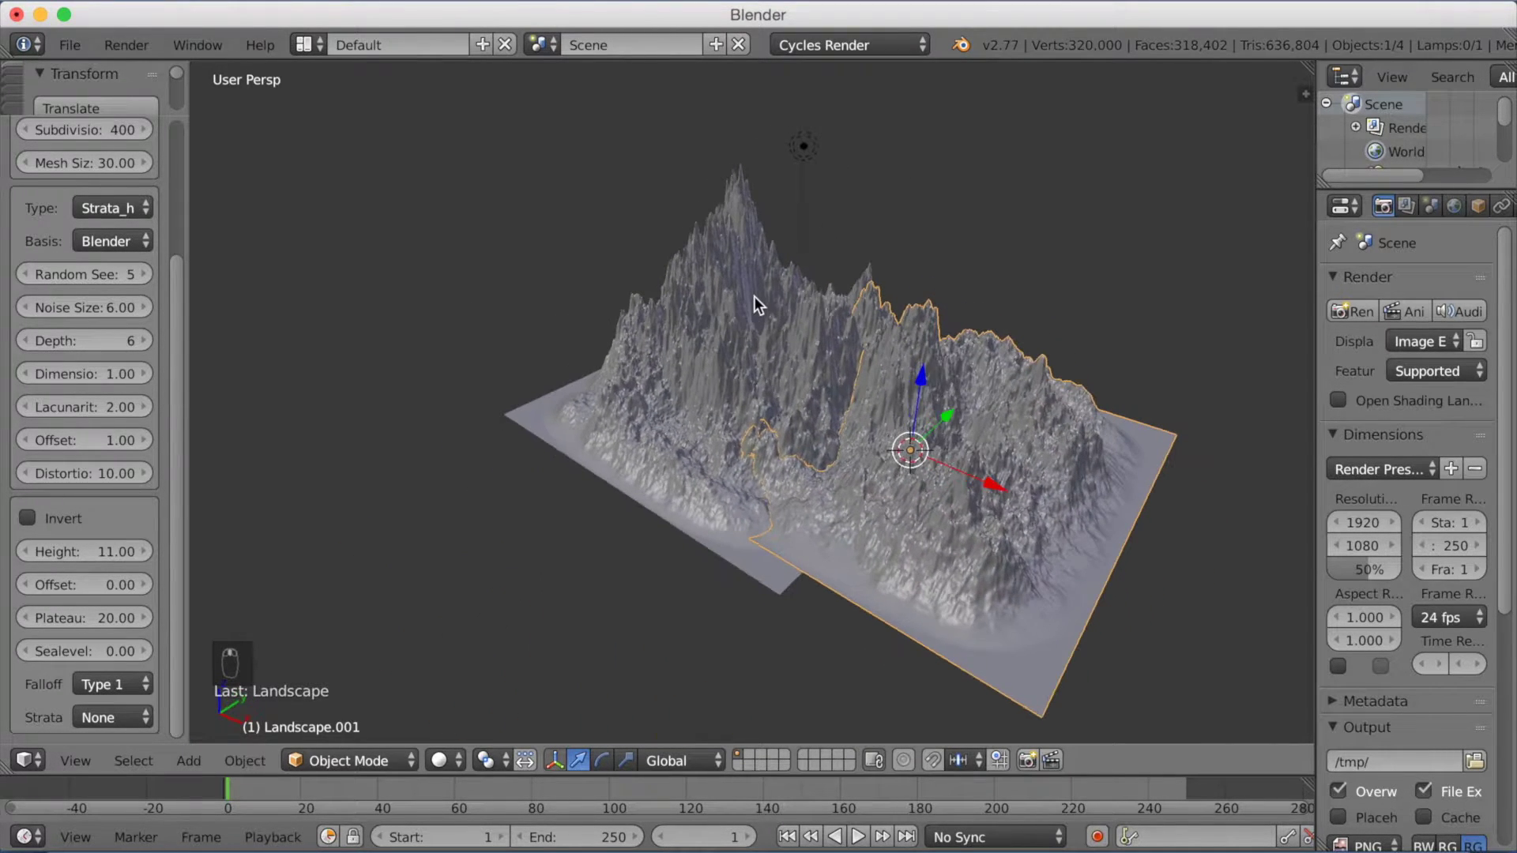
pyautogui.press('g')
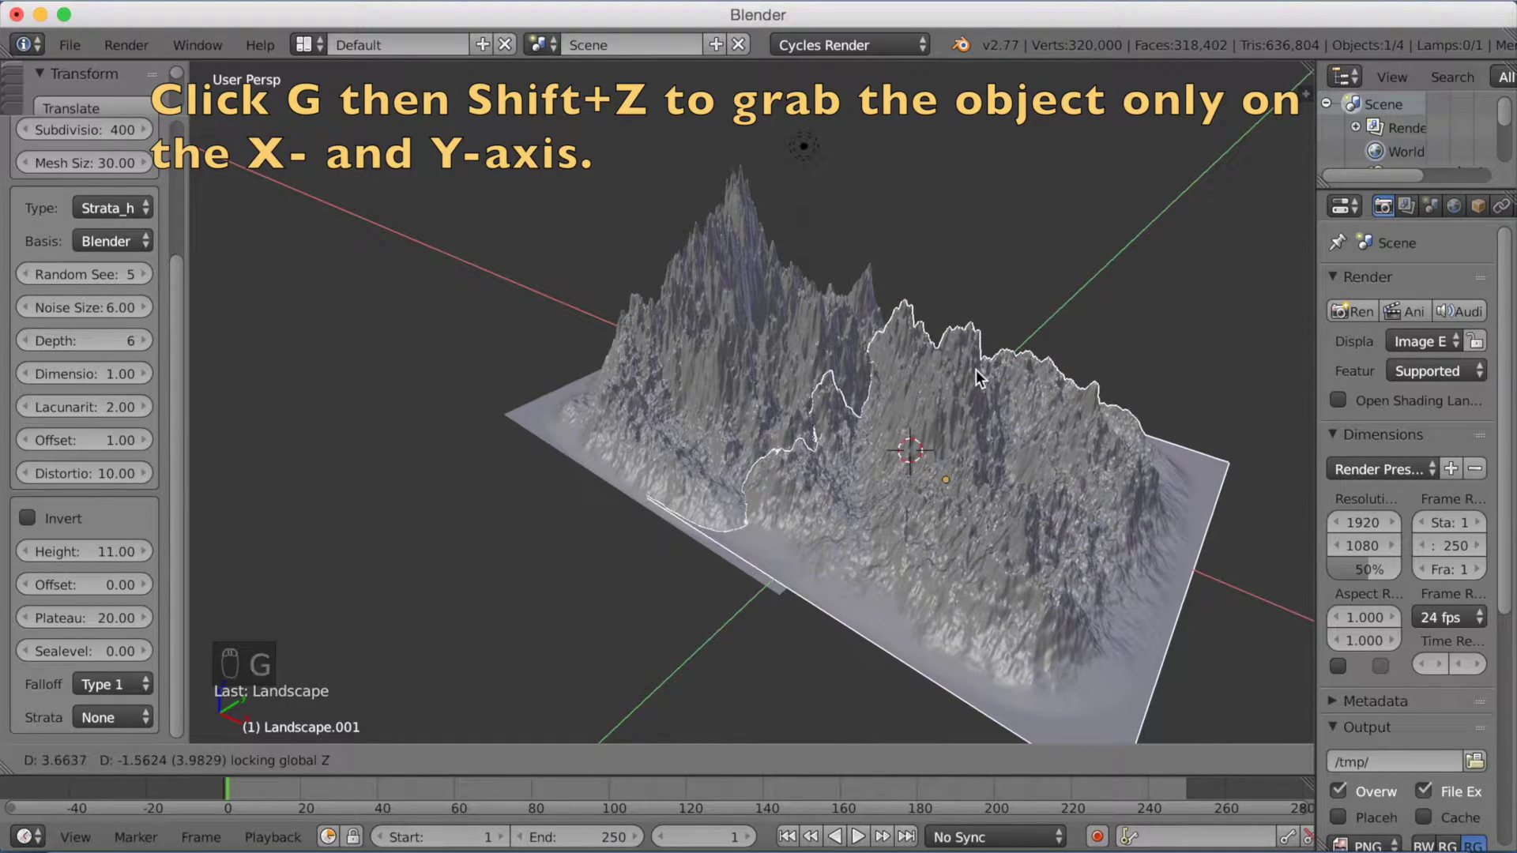
pyautogui.click(982, 380)
pyautogui.click(987, 389)
pyautogui.press('g')
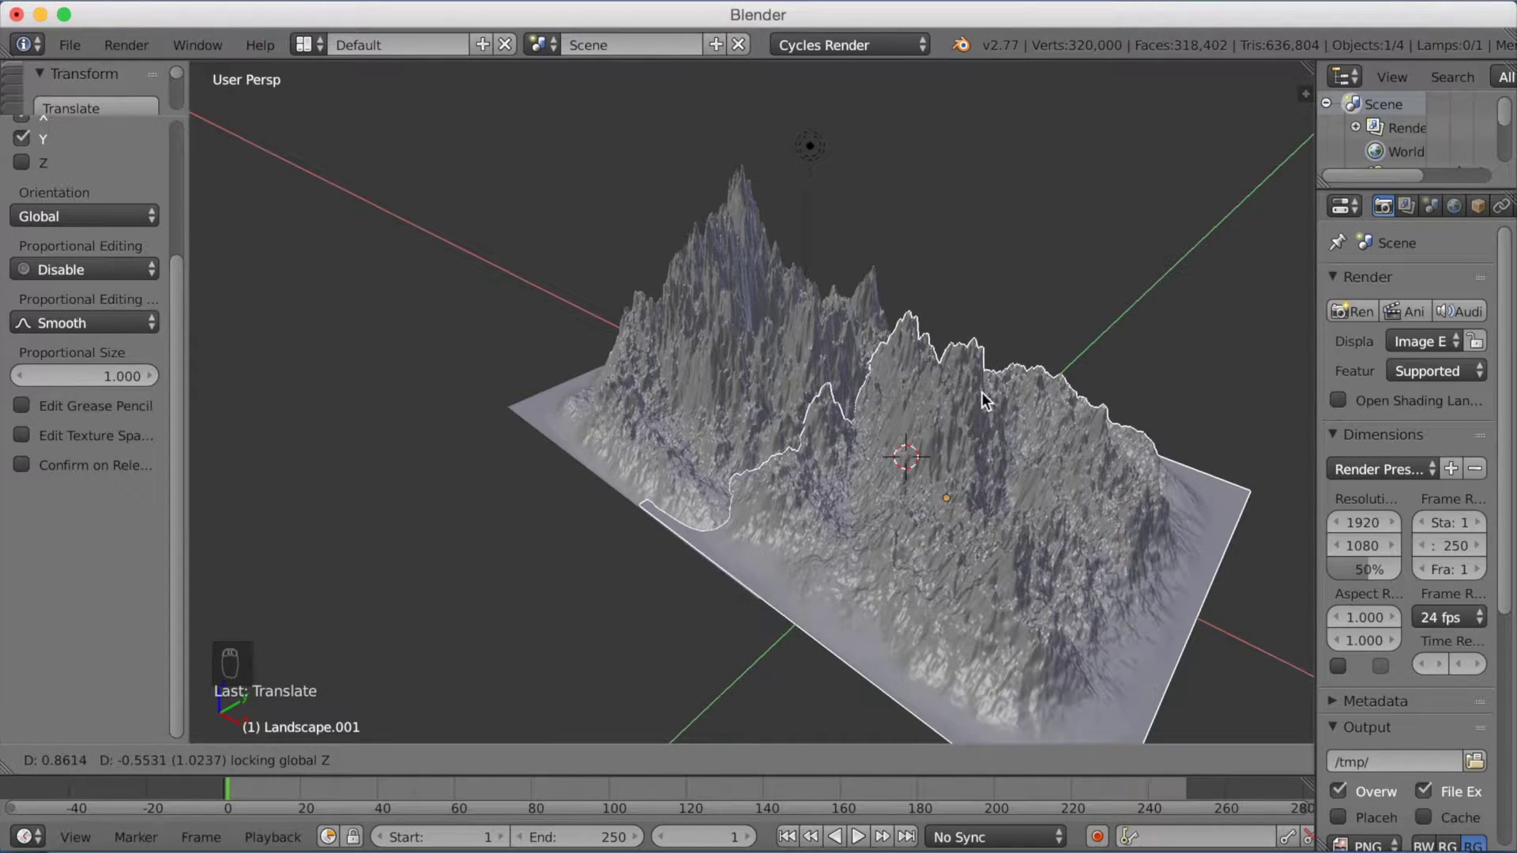
pyautogui.moveTo(986, 398); pyautogui.dragTo(868, 366)
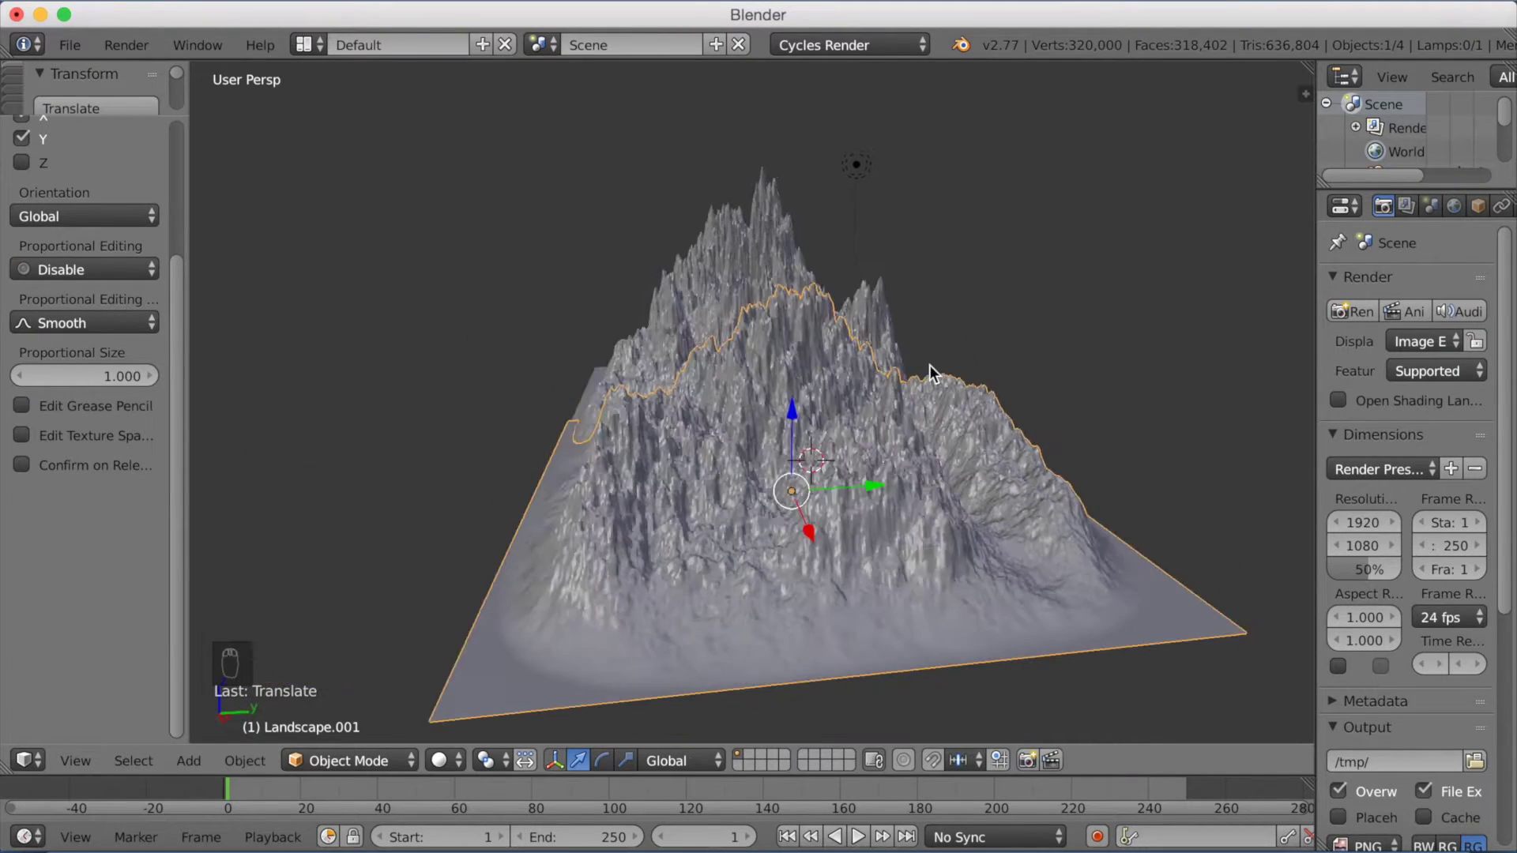
pyautogui.moveTo(928, 386); pyautogui.dragTo(871, 391)
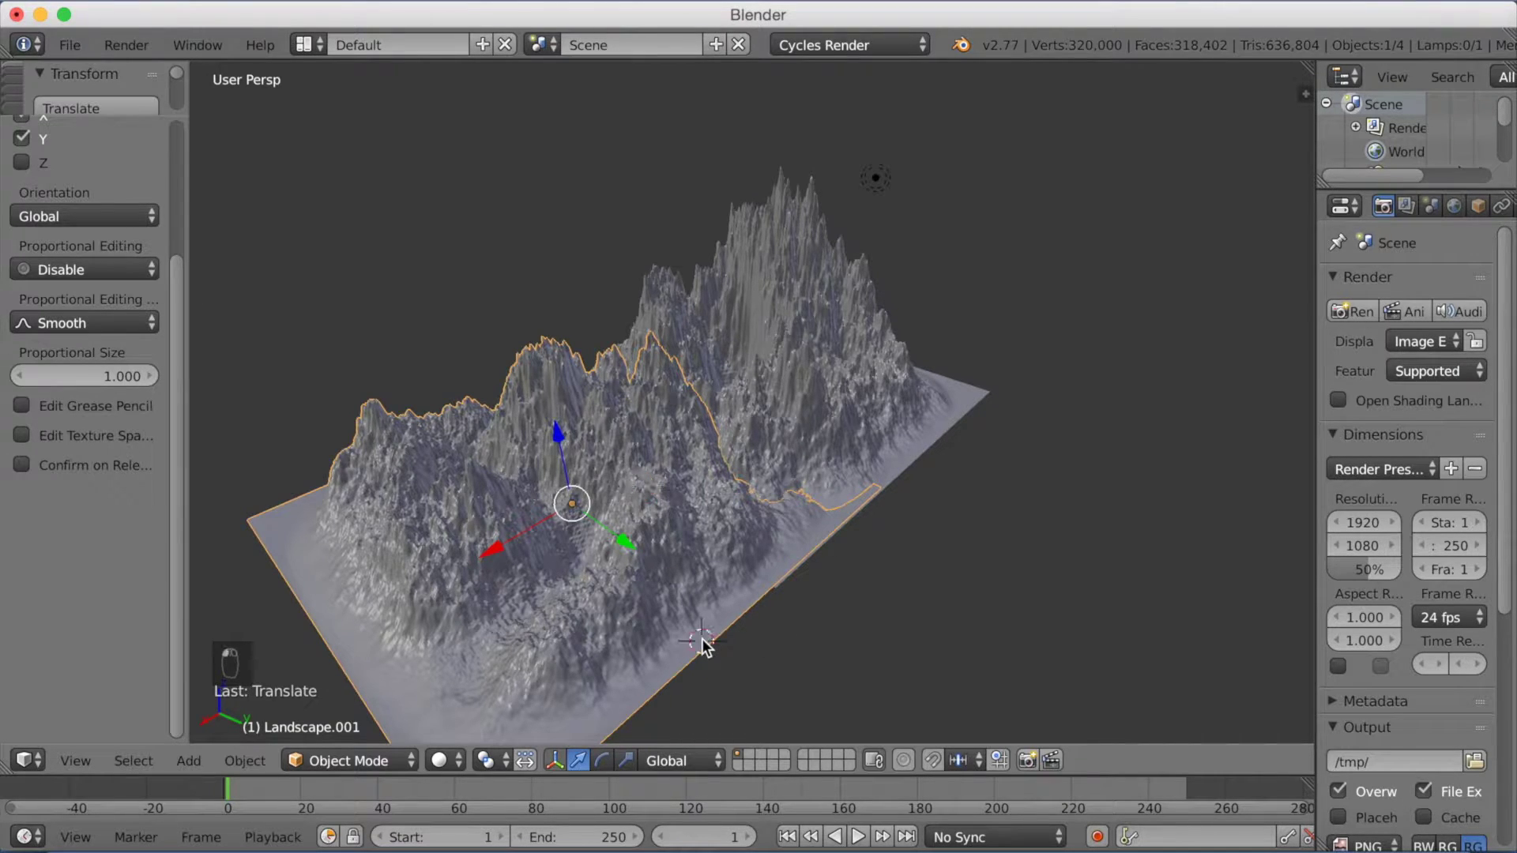
pyautogui.moveTo(523, 451); pyautogui.dragTo(575, 461)
# Add another landscape mesh with height 13 and random seed 10.
pyautogui.press('shift+a')
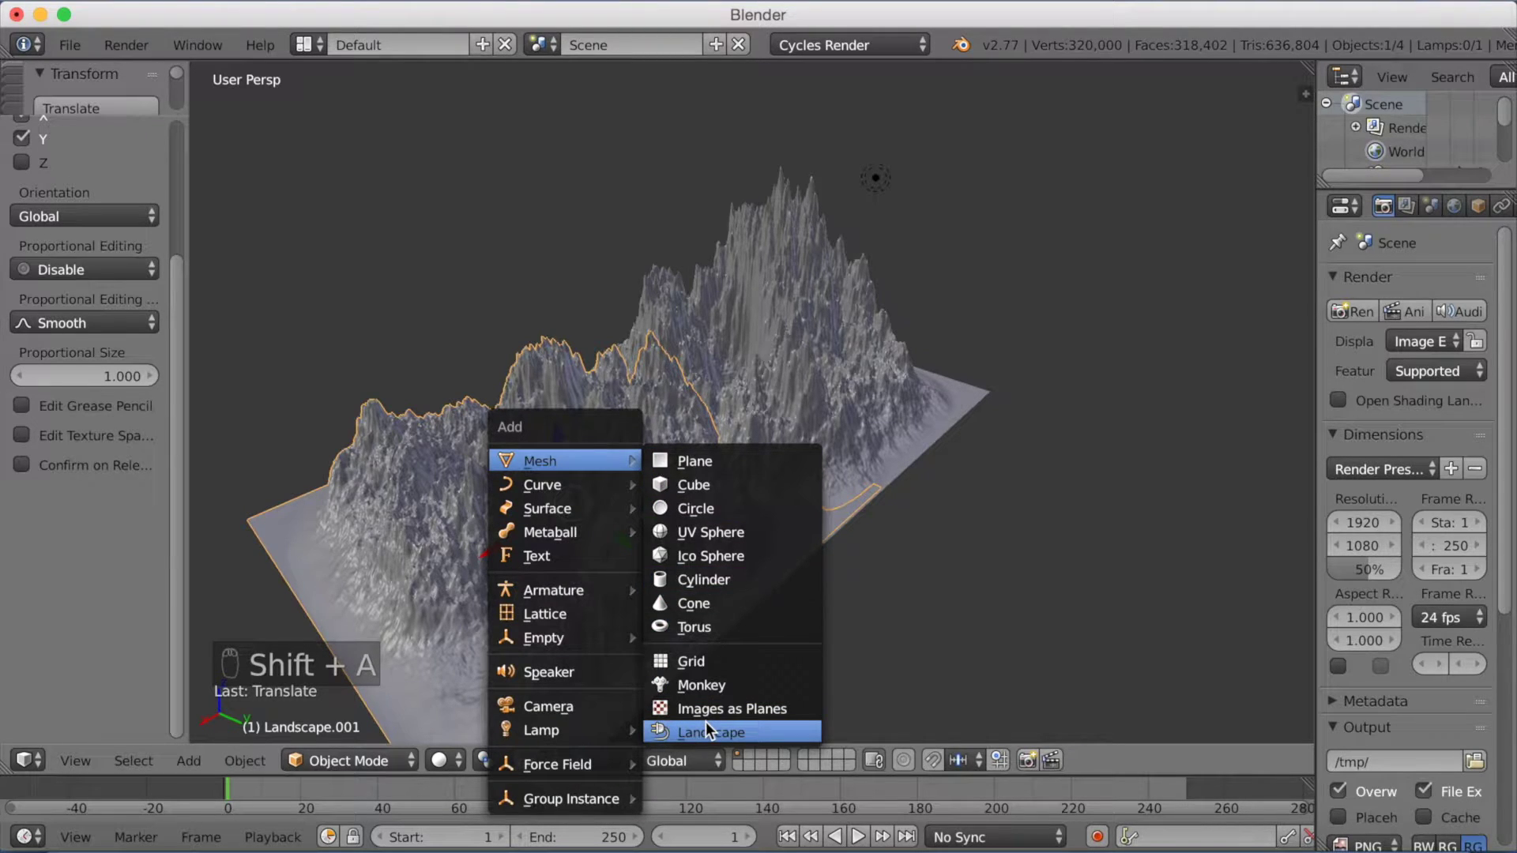
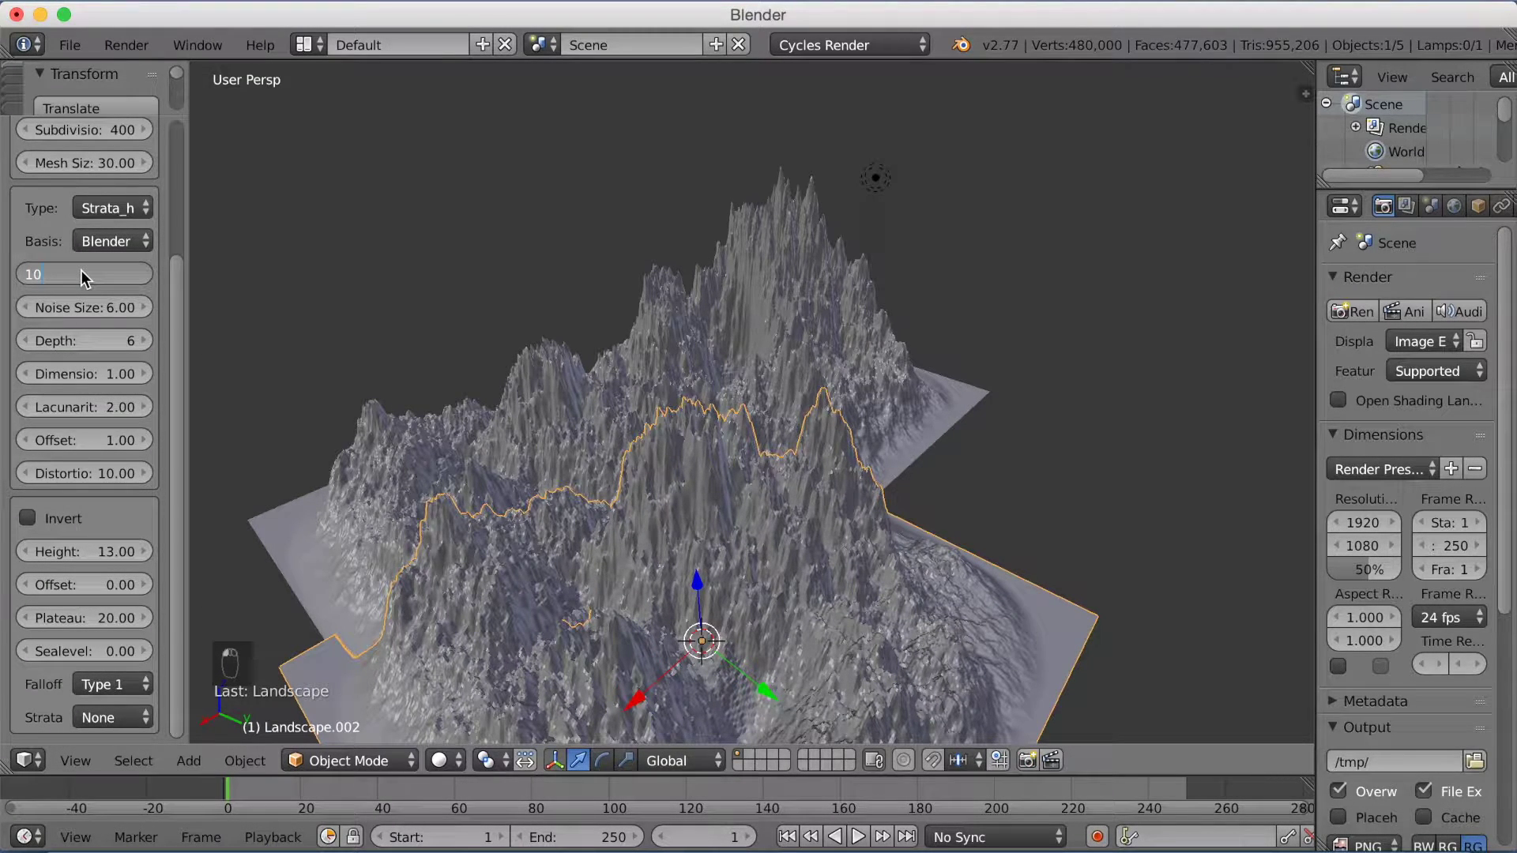
pyautogui.moveTo(91, 279); pyautogui.dragTo(101, 265)
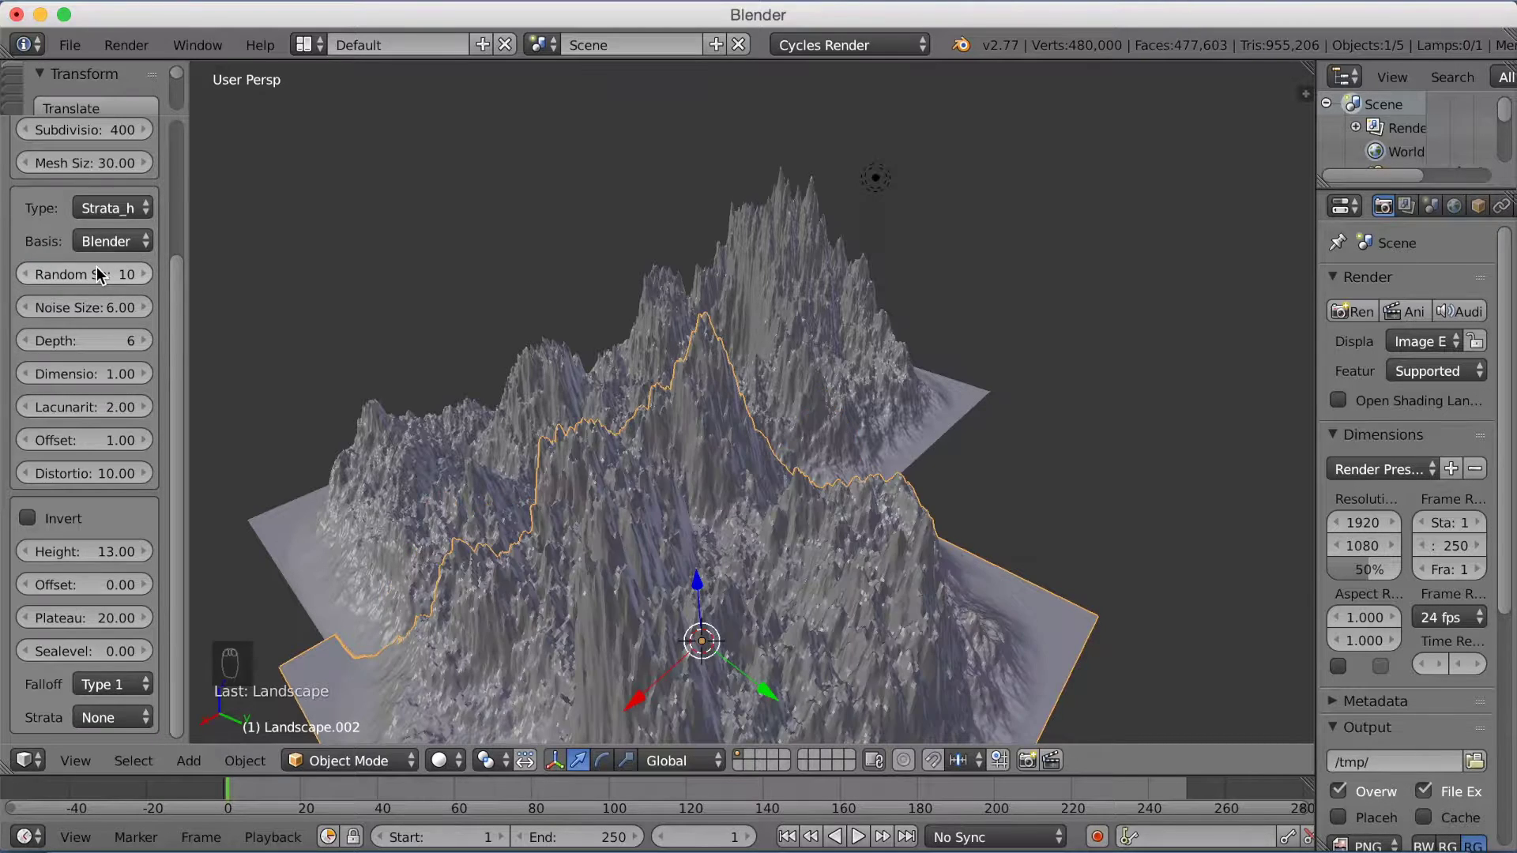
pyautogui.moveTo(735, 511); pyautogui.dragTo(765, 507)
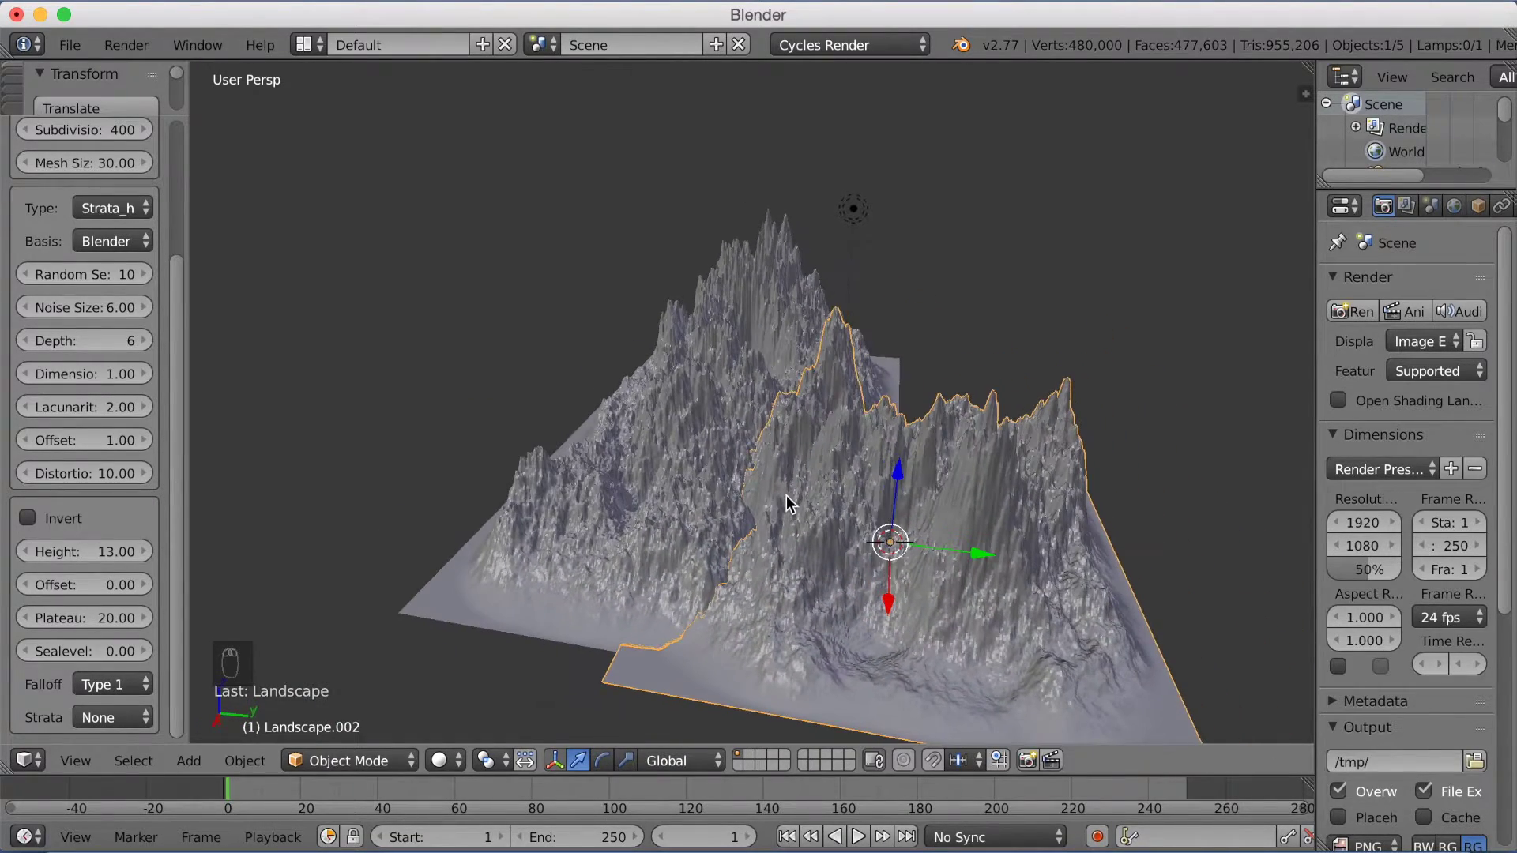
# Slide the new landscape horizontally to sit beside the first mountain terrain.
pyautogui.press('g')
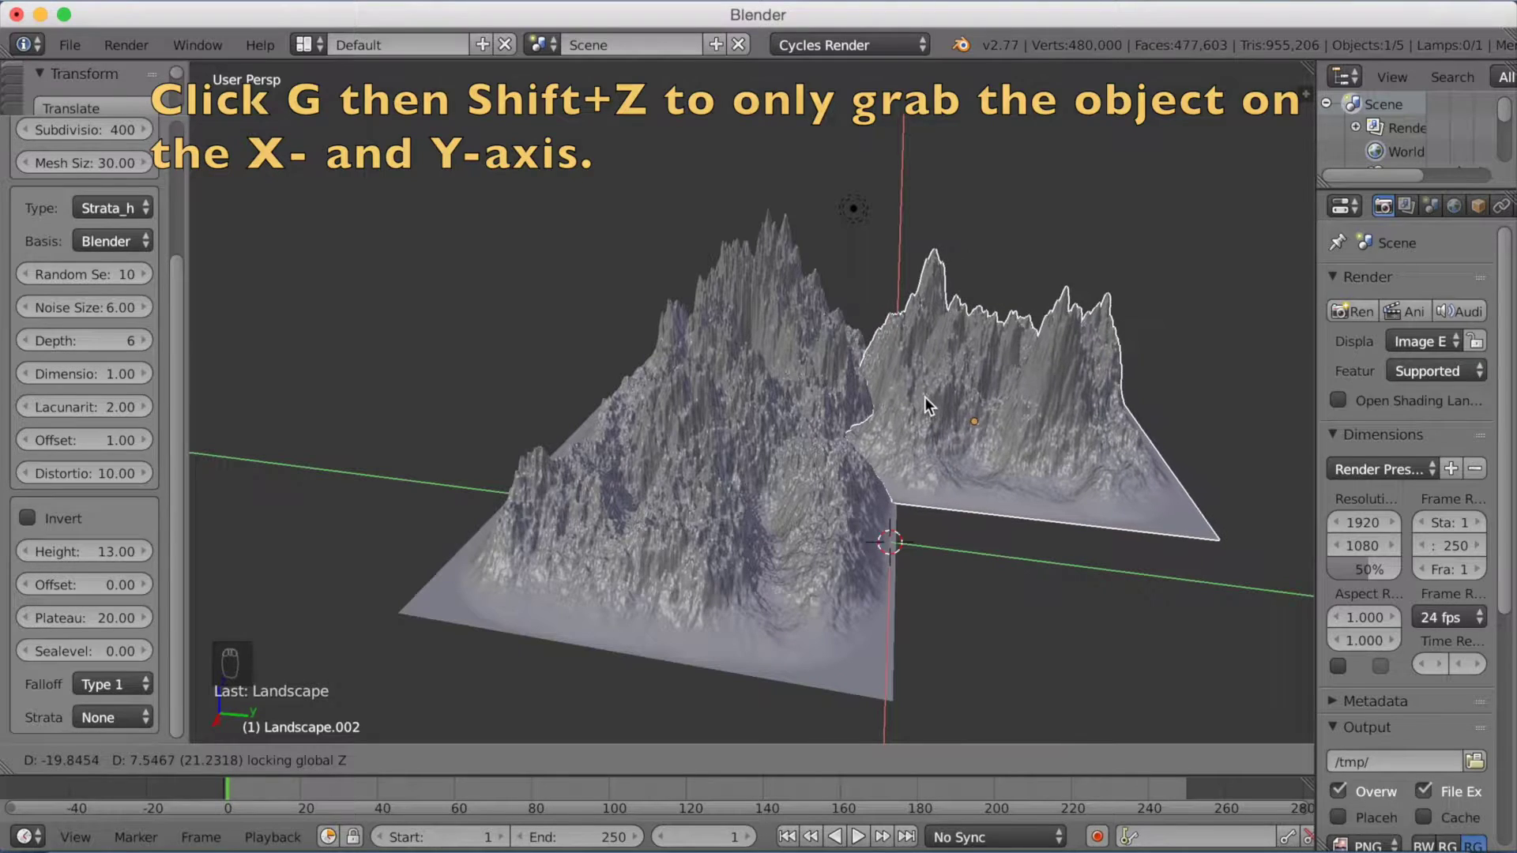
pyautogui.click(931, 405)
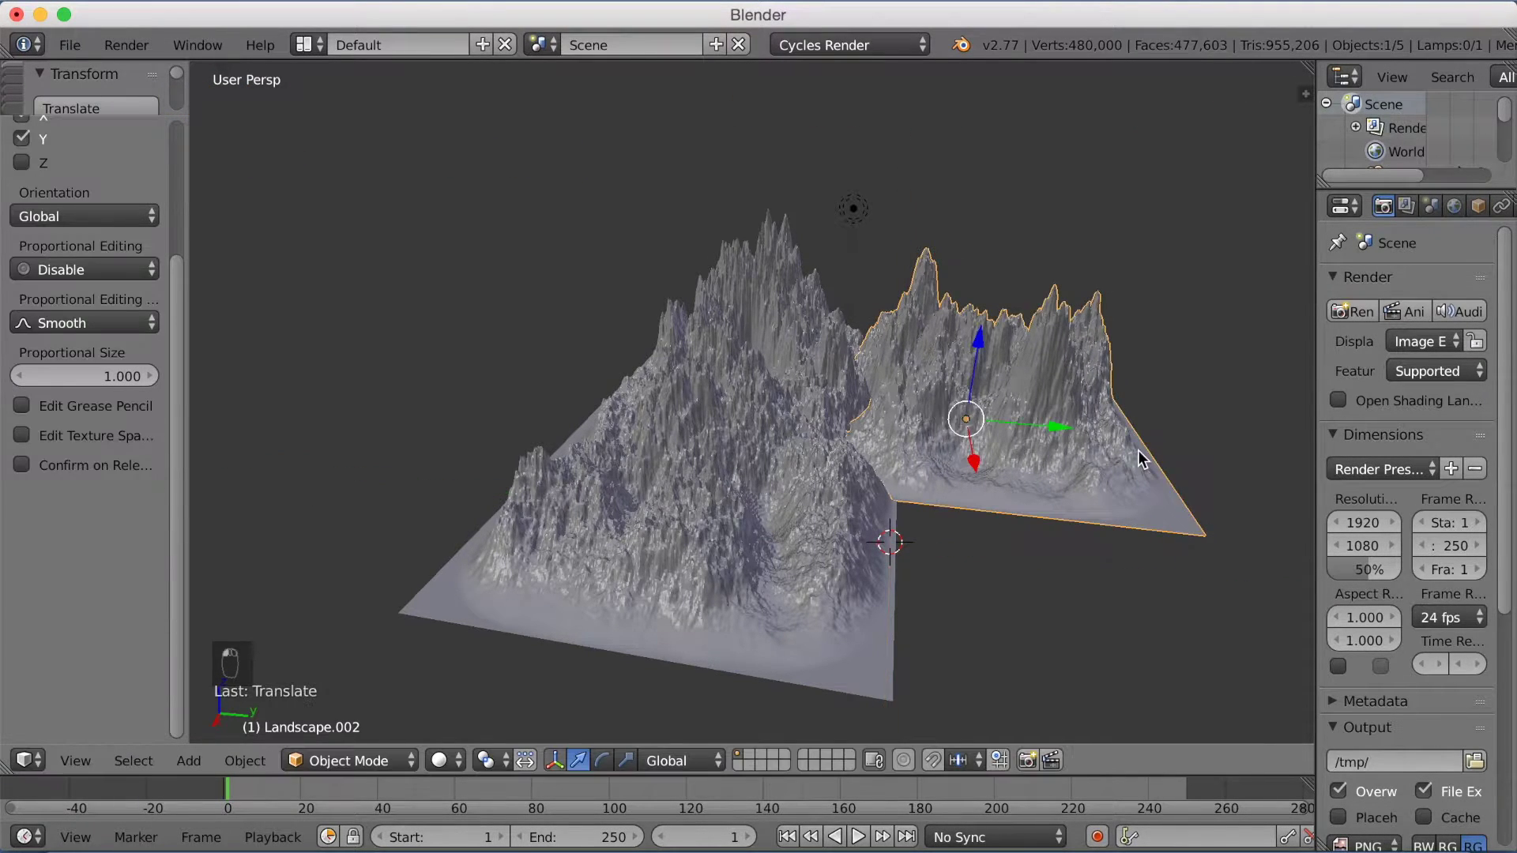
pyautogui.middleClick(1145, 459)
pyautogui.moveTo(1100, 457); pyautogui.dragTo(1082, 455)
pyautogui.middleClick(985, 499)
pyautogui.moveTo(1023, 494); pyautogui.dragTo(1053, 503)
pyautogui.middleClick(1053, 502)
pyautogui.middleClick(1055, 511)
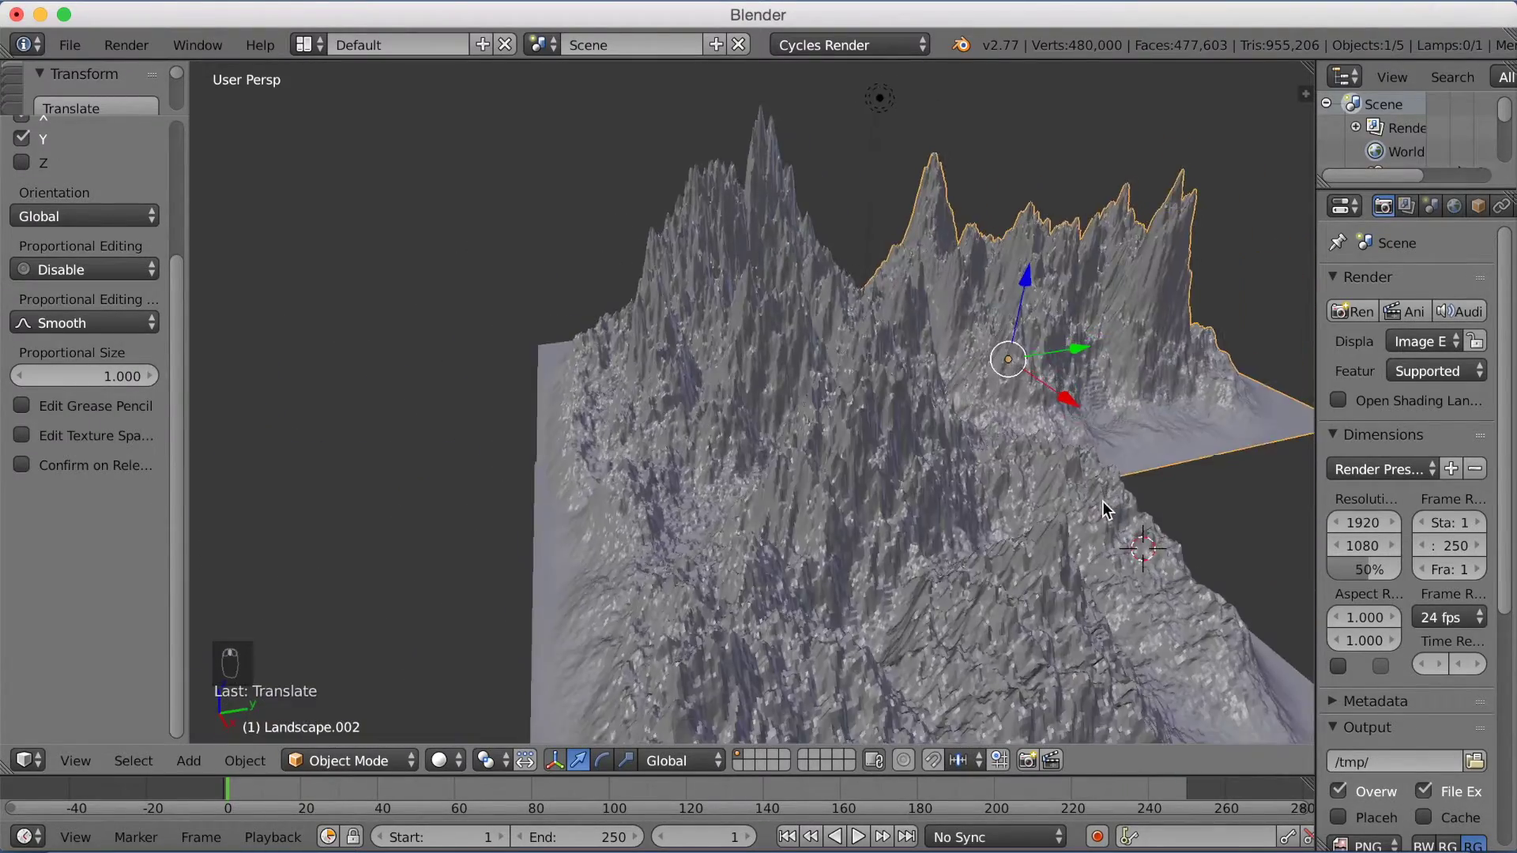
pyautogui.moveTo(1101, 497); pyautogui.dragTo(1052, 494)
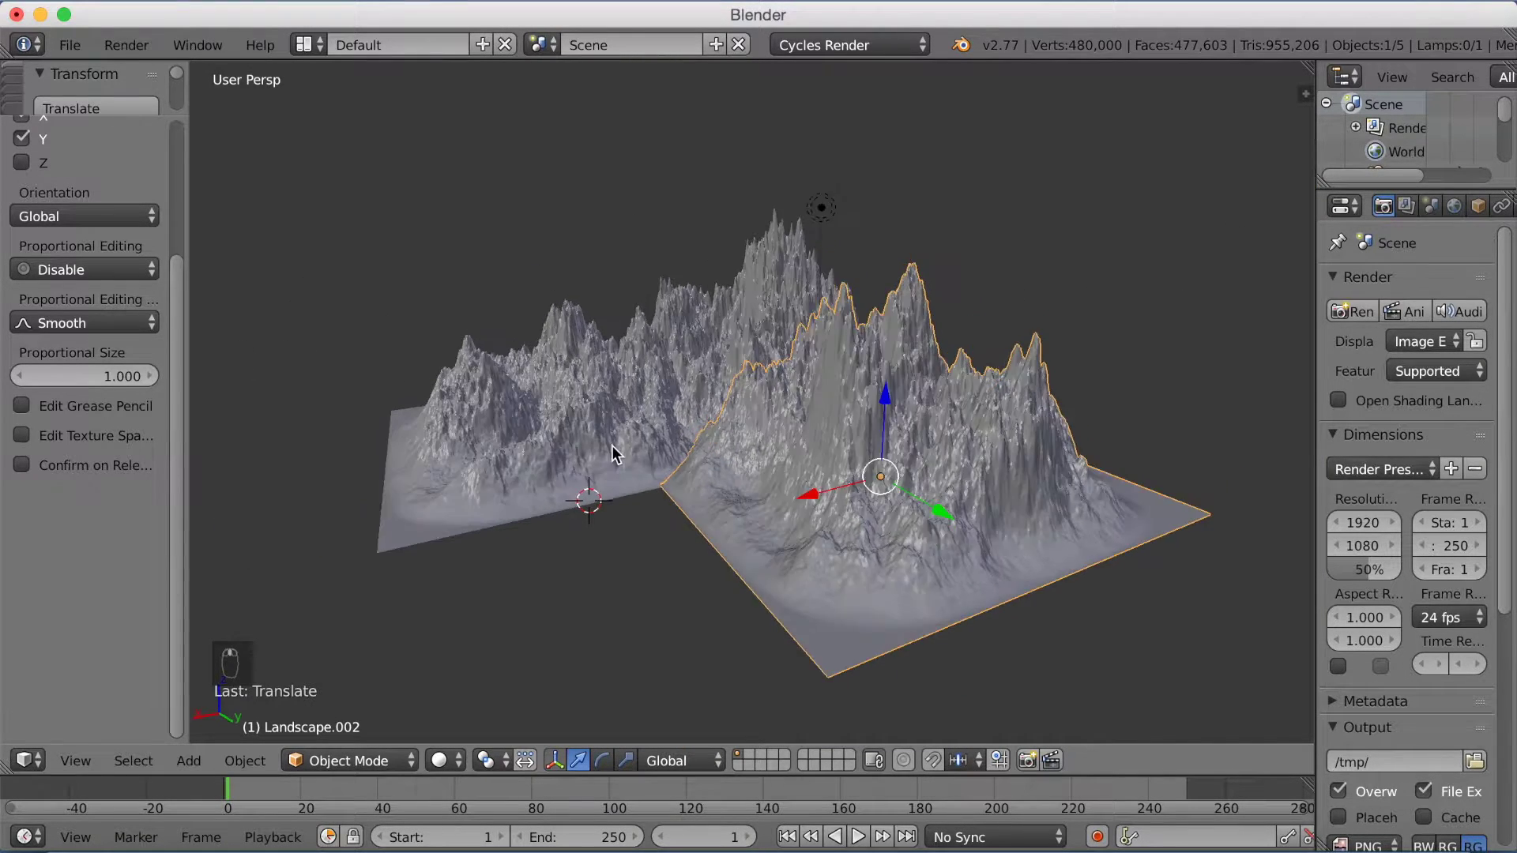
# Add a third landscape mesh with its terrain height lowered to 8.
pyautogui.press('shift+a')
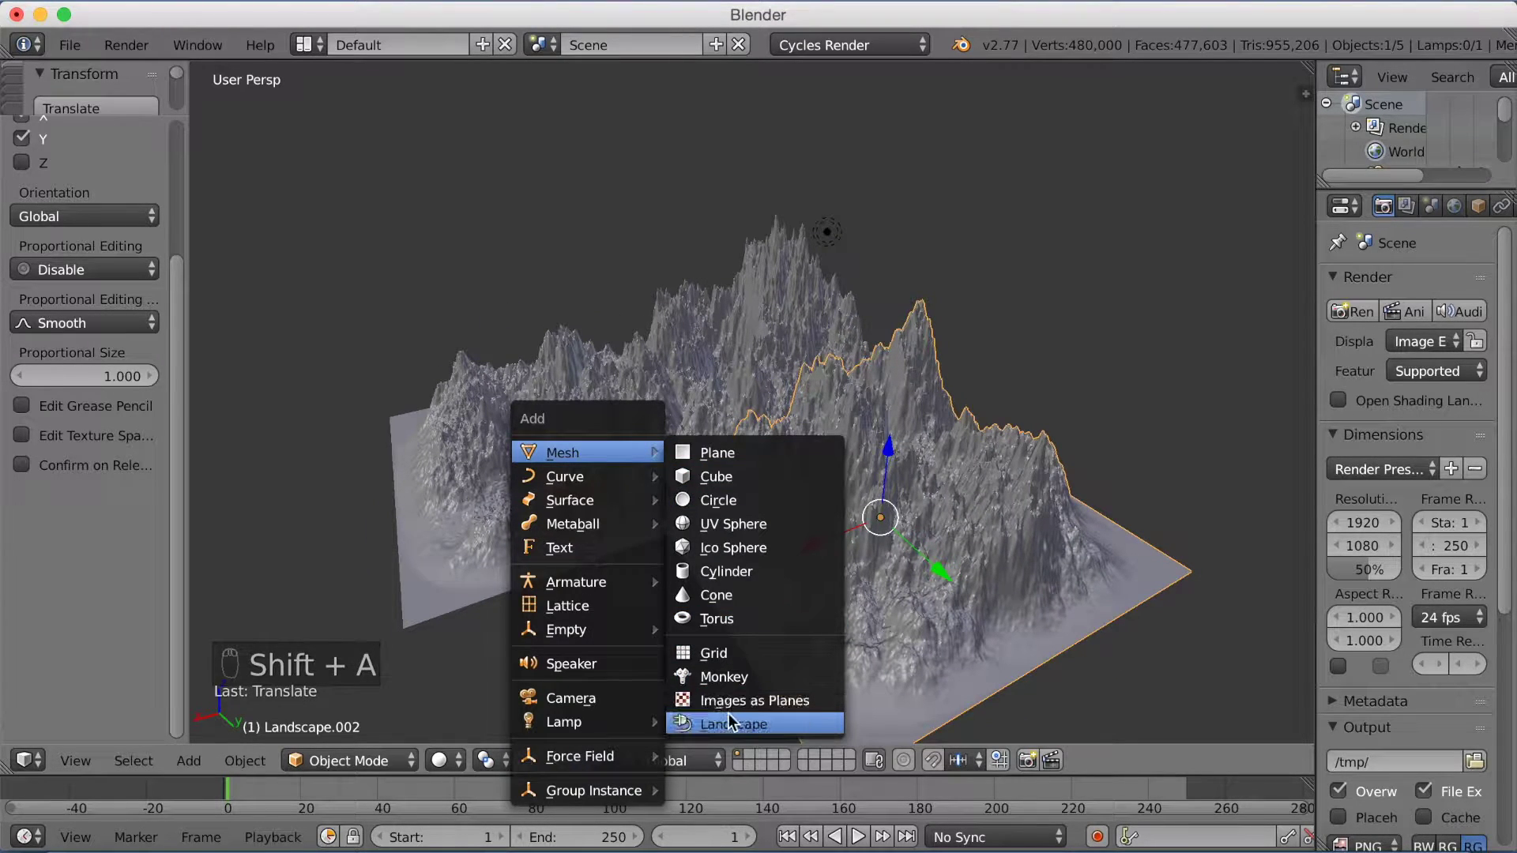
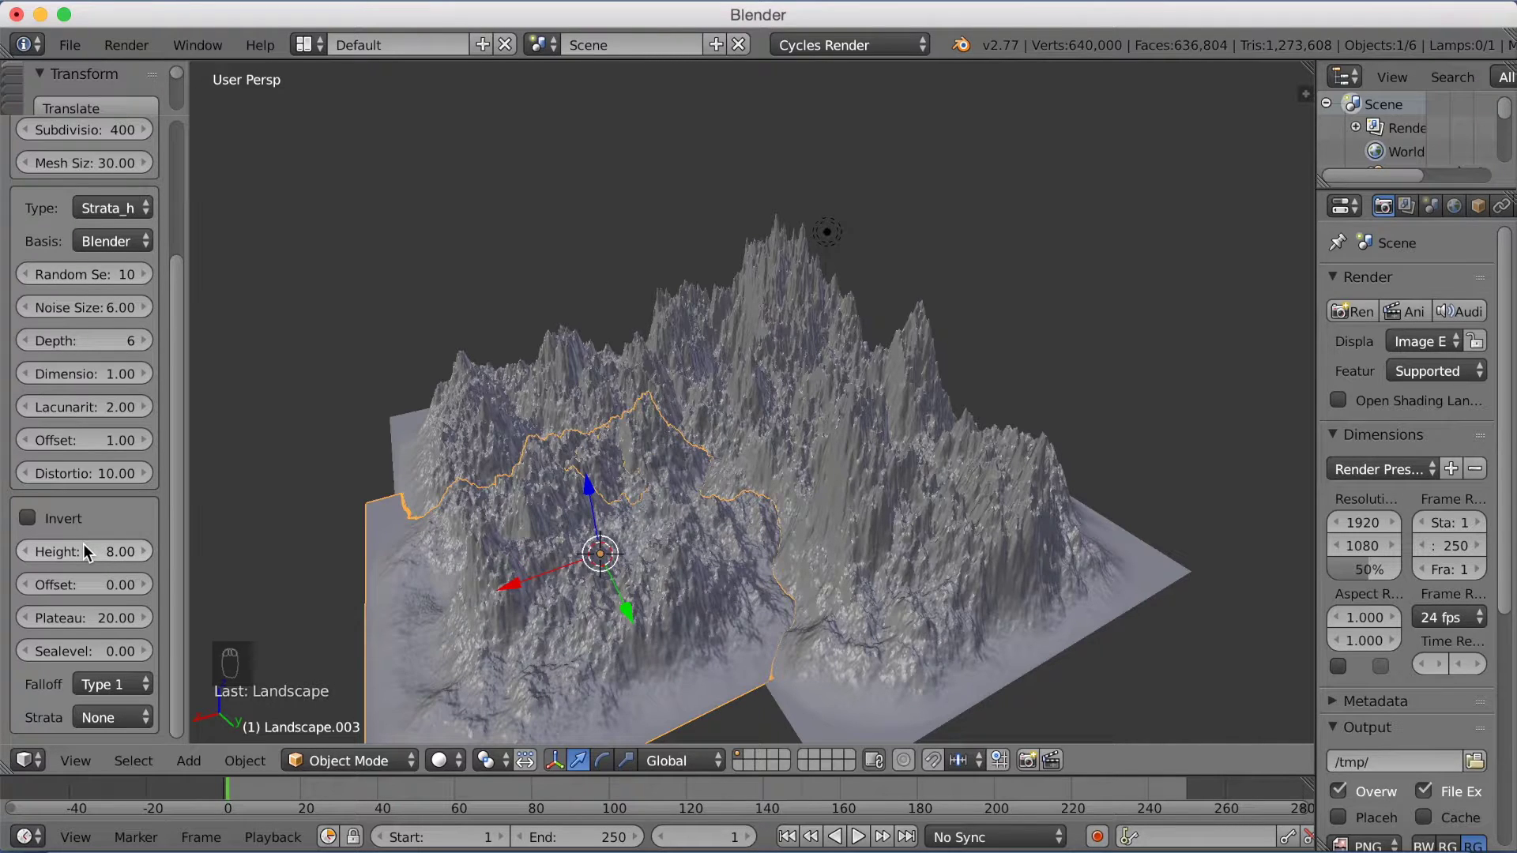
pyautogui.moveTo(395, 439); pyautogui.dragTo(420, 435)
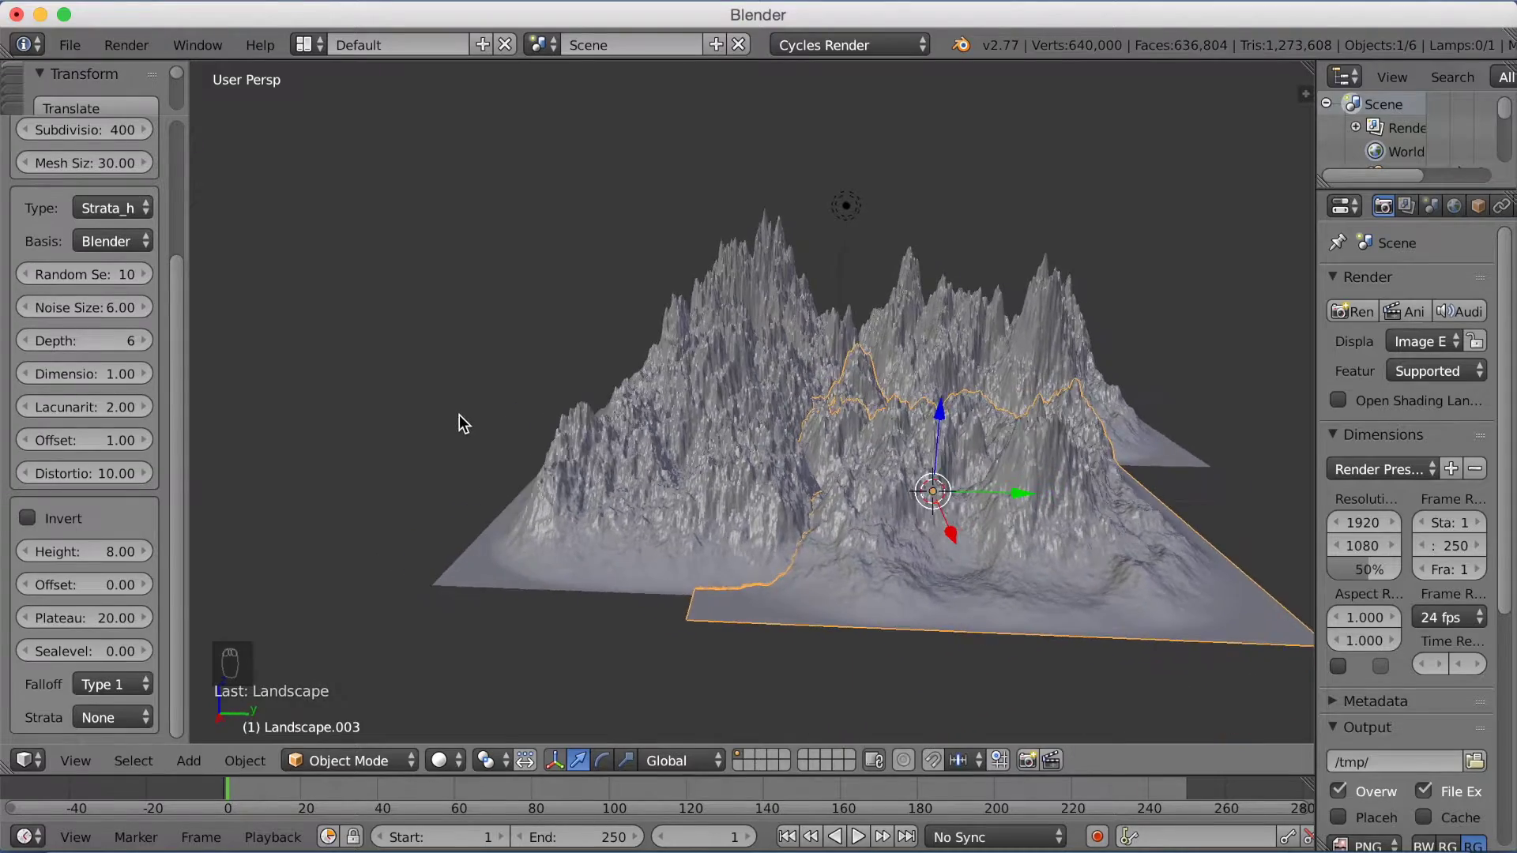
pyautogui.moveTo(457, 426); pyautogui.dragTo(392, 418)
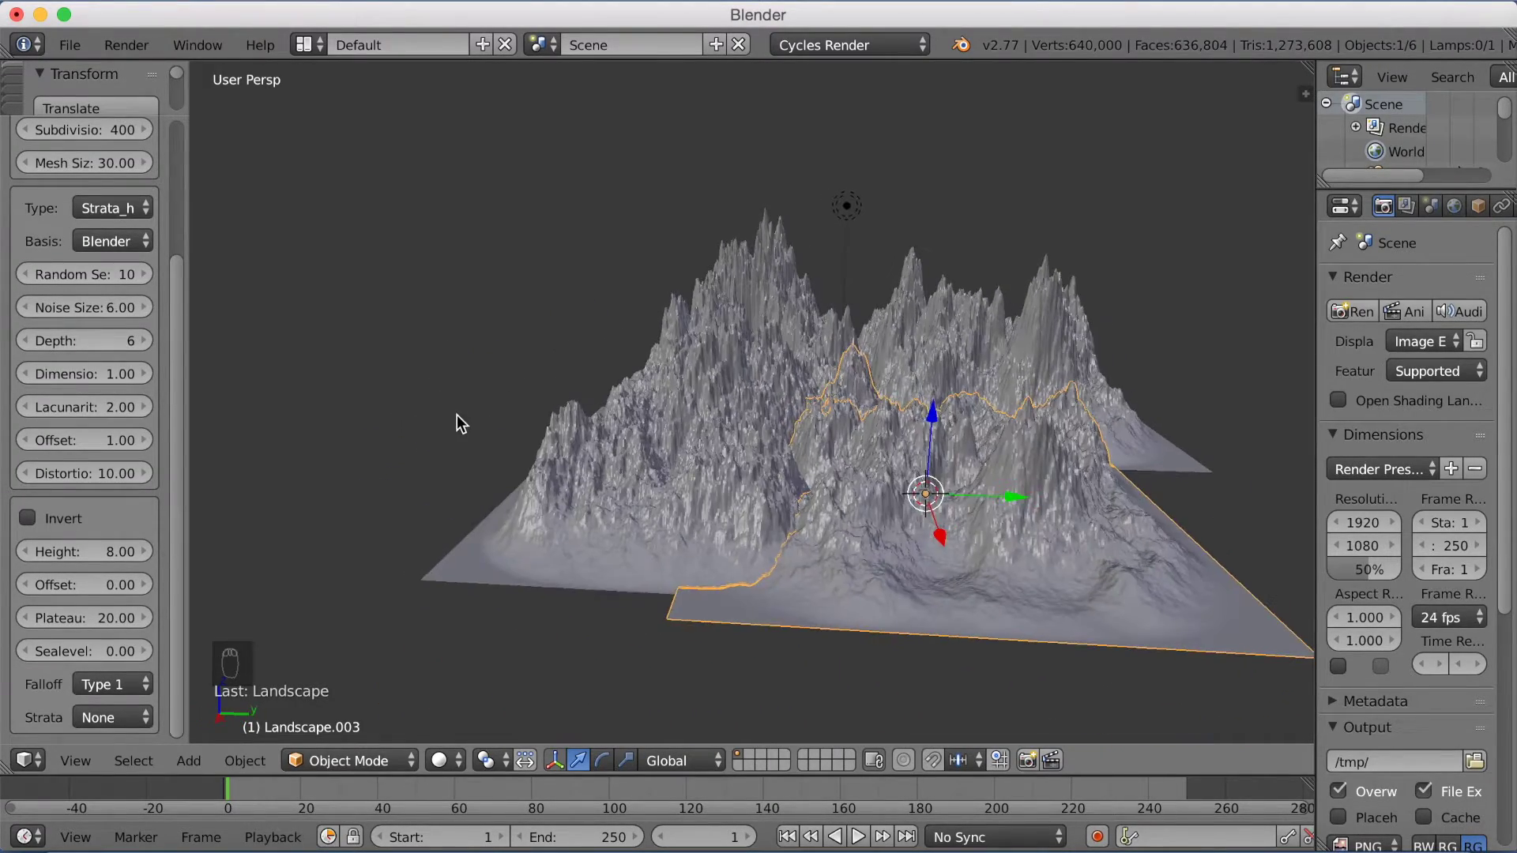
# Slide the third landscape into the range and select all landscape pieces together.
pyautogui.press('g')
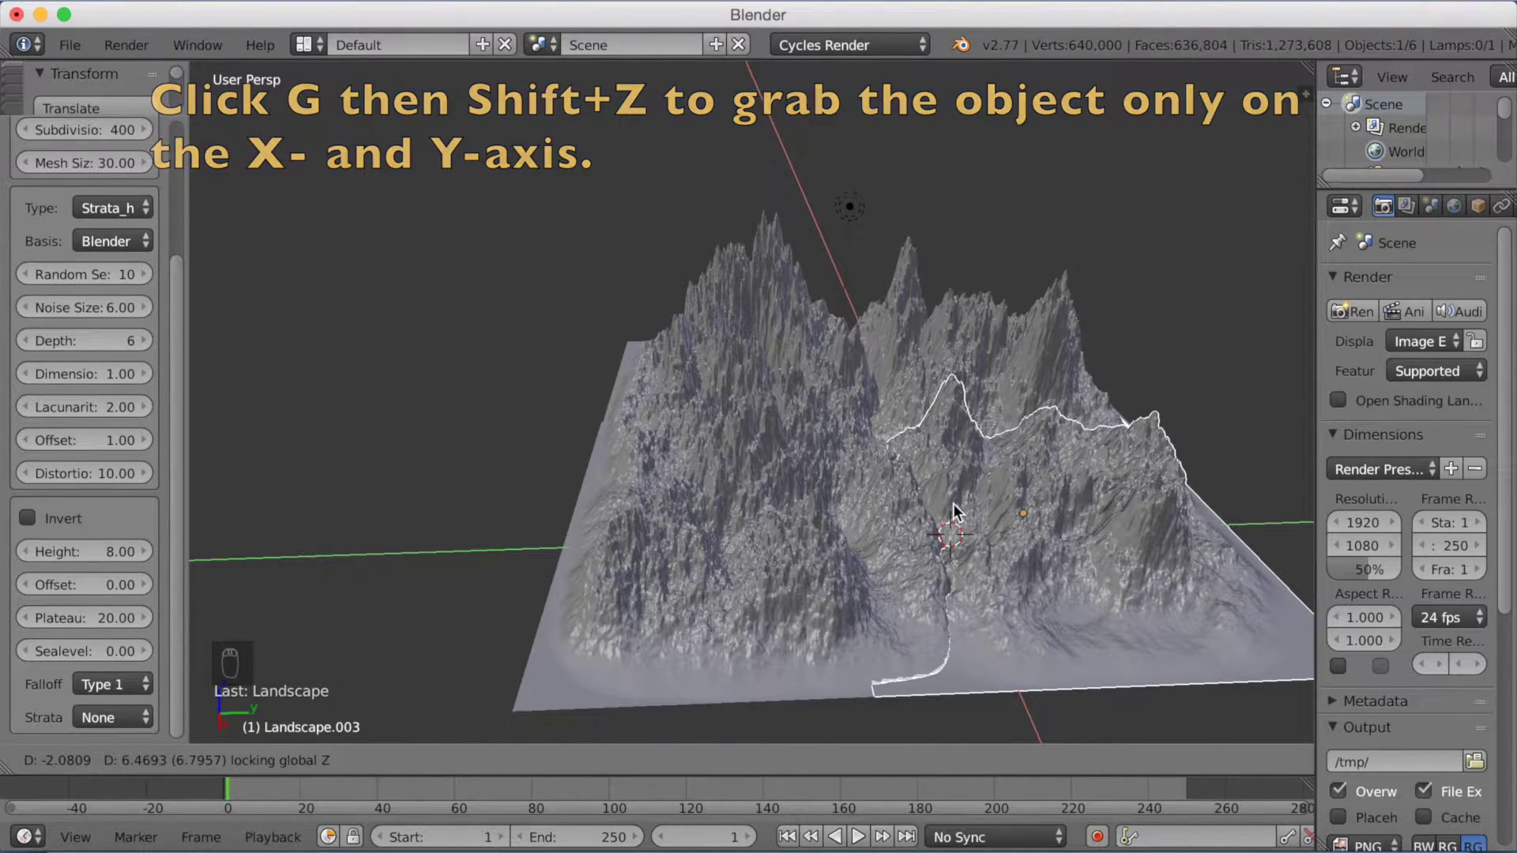
pyautogui.moveTo(967, 511); pyautogui.dragTo(999, 500)
pyautogui.moveTo(1000, 500); pyautogui.dragTo(927, 486)
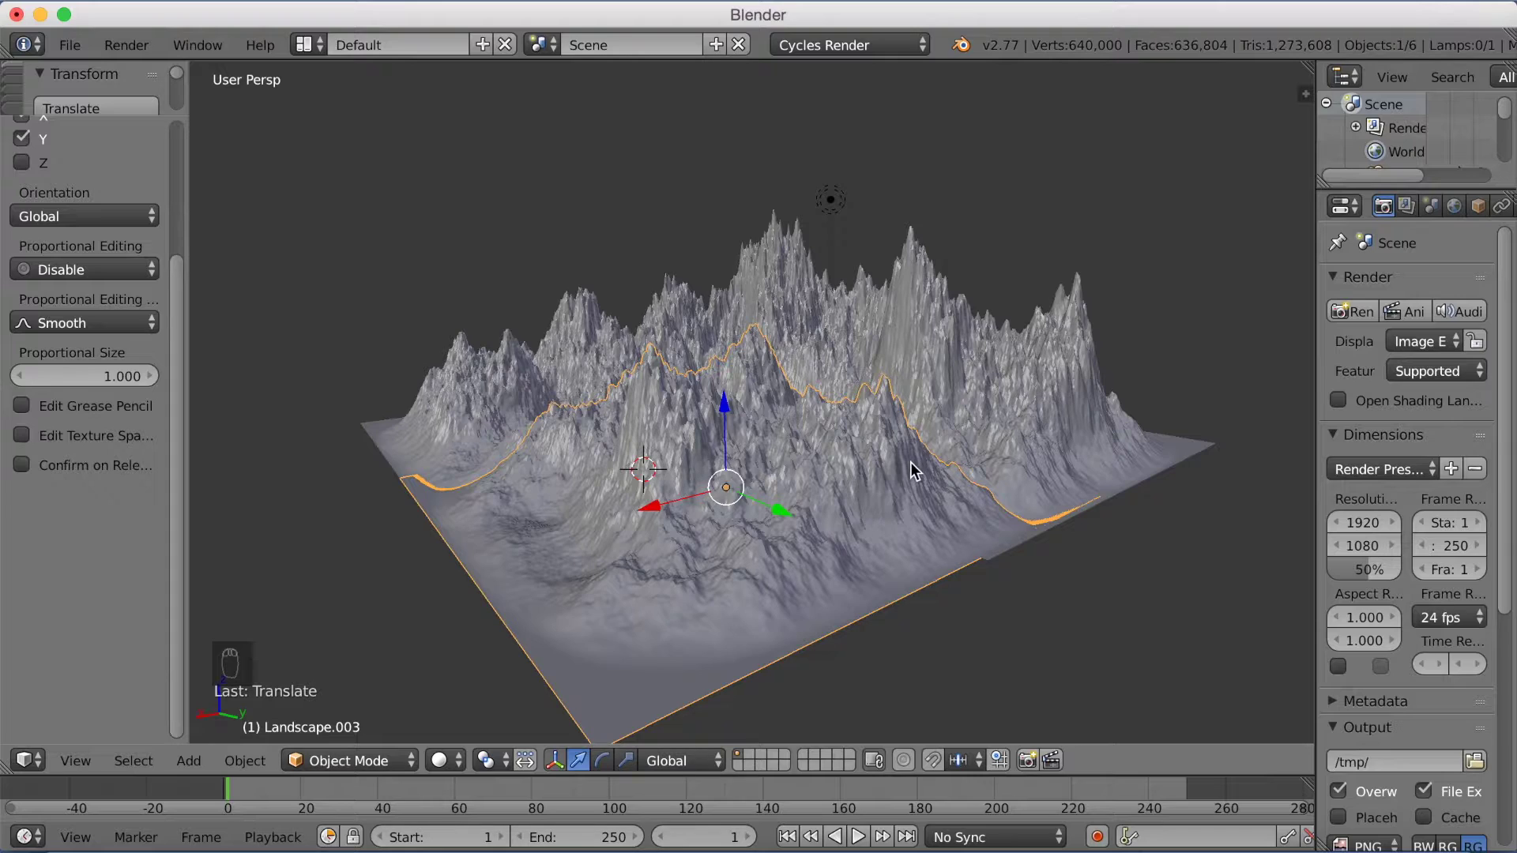
pyautogui.moveTo(903, 474); pyautogui.dragTo(911, 510)
pyautogui.moveTo(956, 482); pyautogui.dragTo(782, 281)
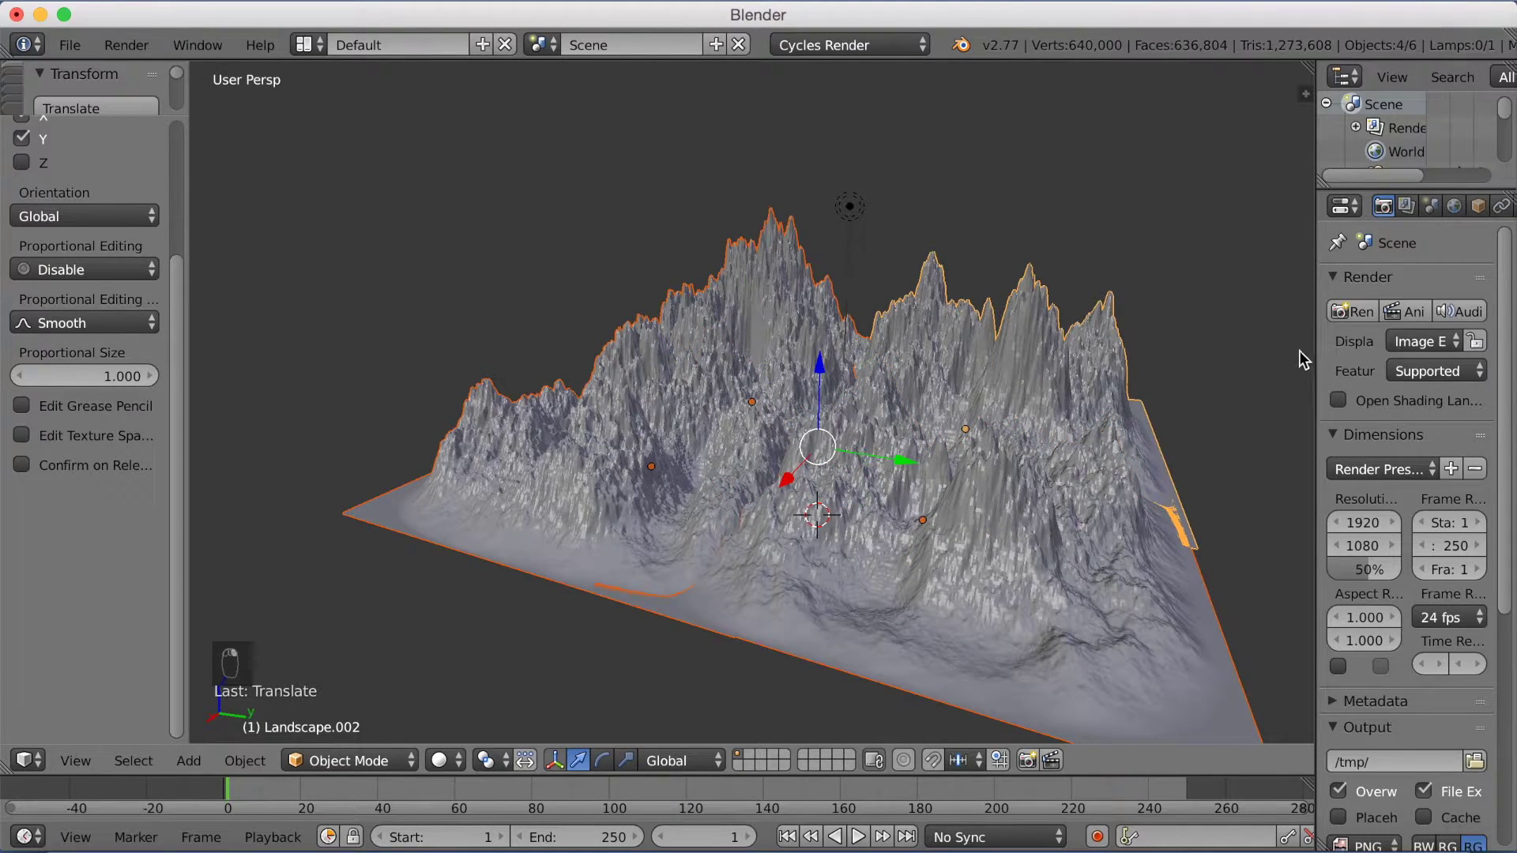
# Join the four landscape meshes into one terrain object with Ctrl+J.
pyautogui.middleClick(1327, 341)
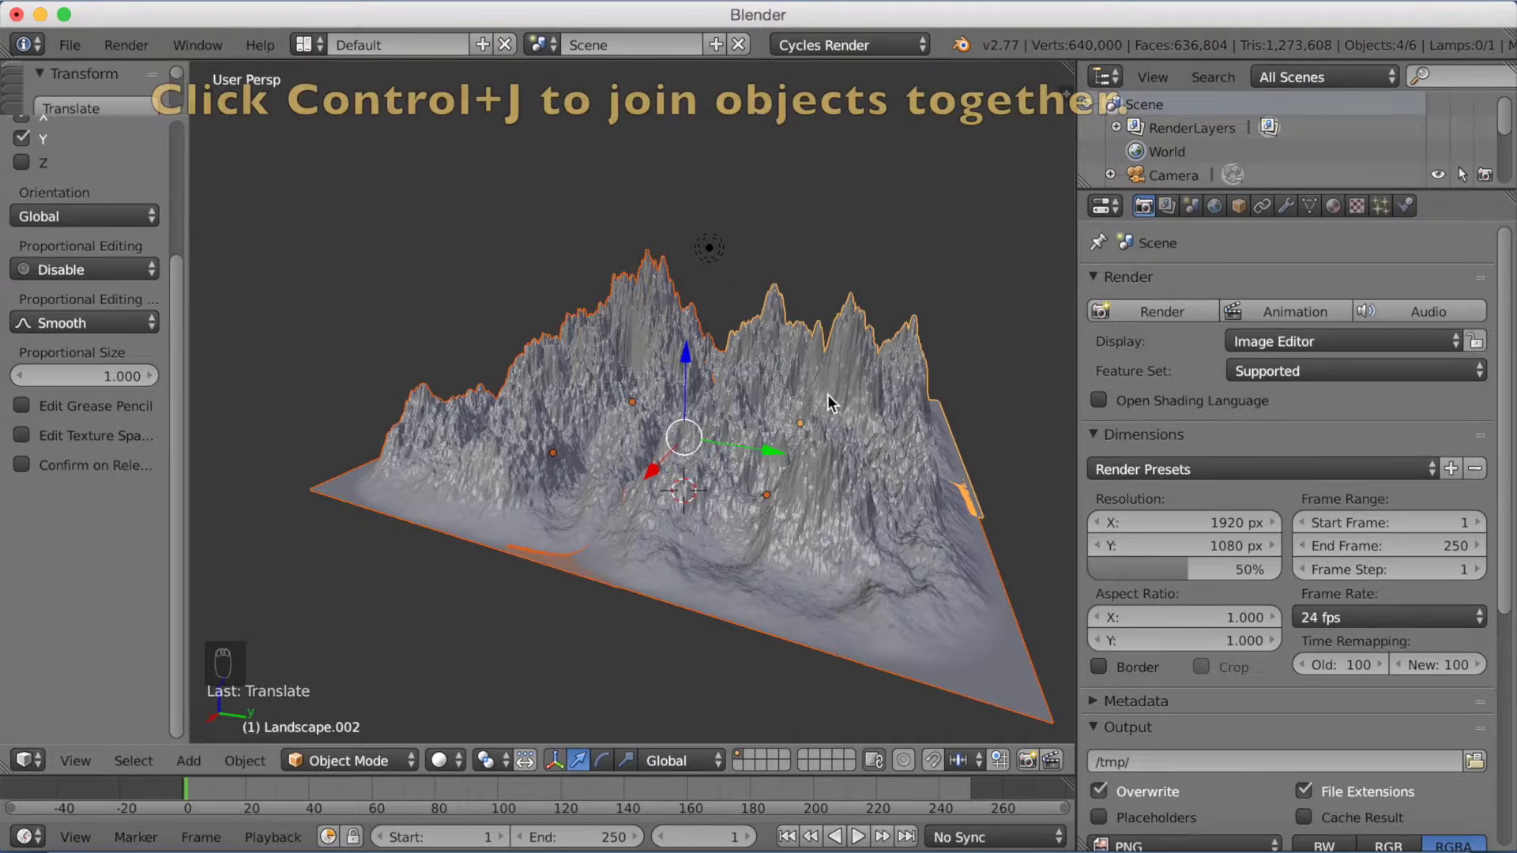
pyautogui.press('ctrl+j')
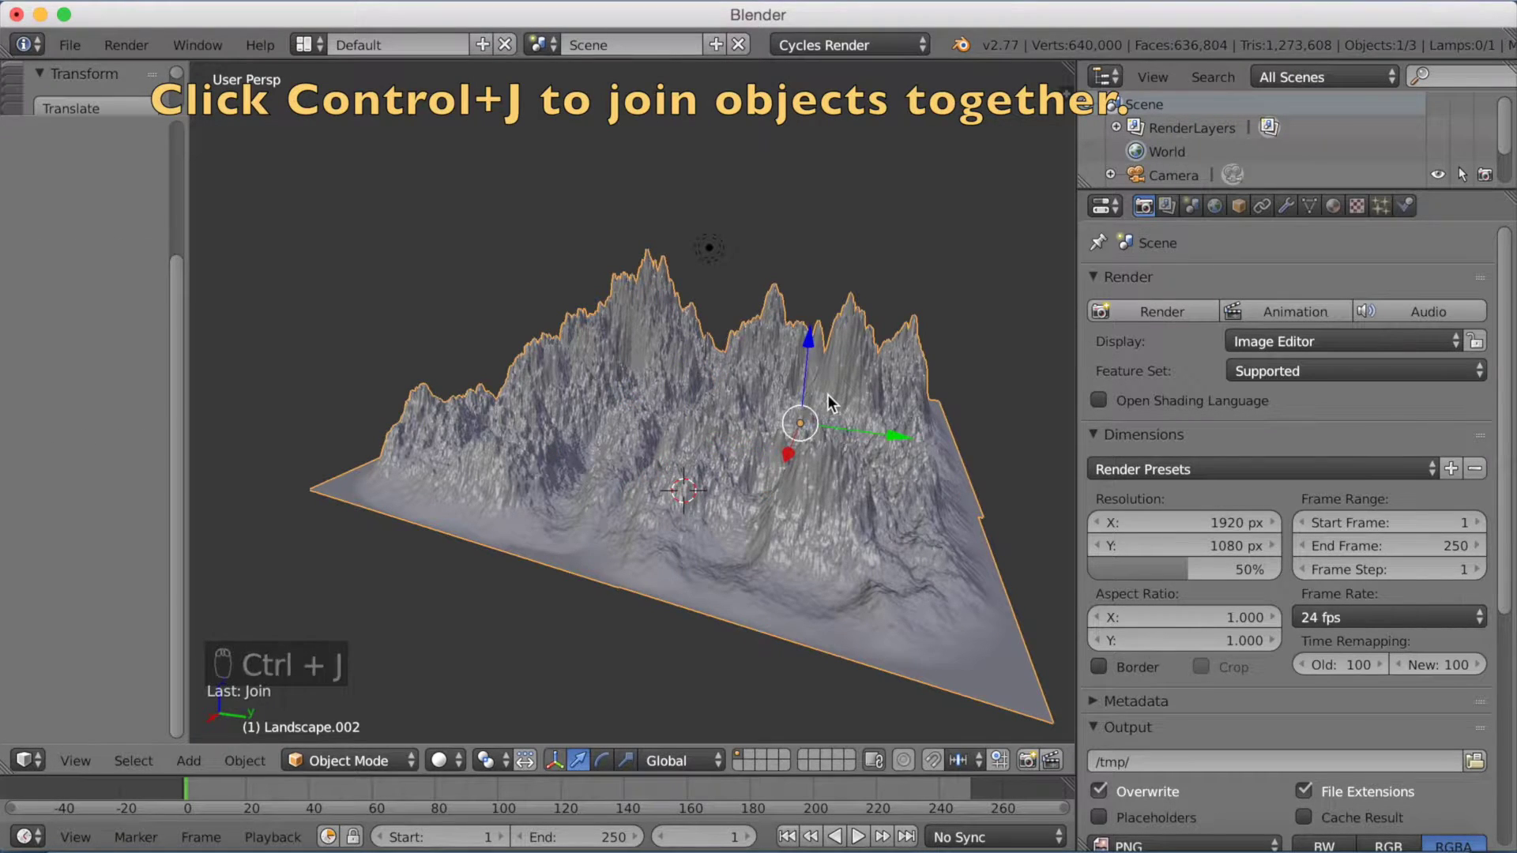
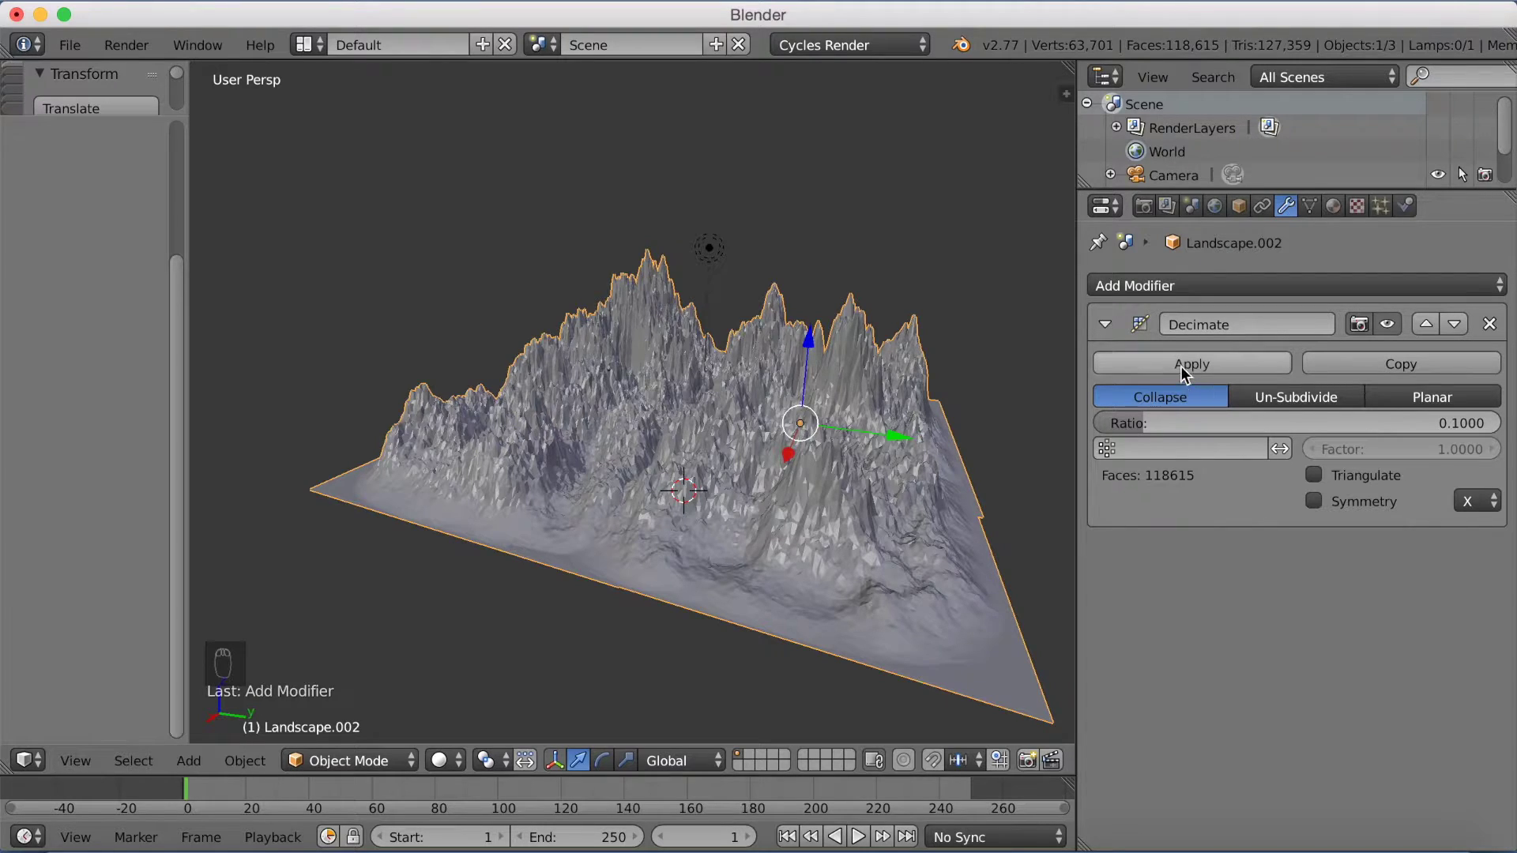
# Apply the Decimate modifier at ratio 0.1, cutting the terrain to about 118,615 faces.
pyautogui.moveTo(1191, 375); pyautogui.dragTo(1173, 377)
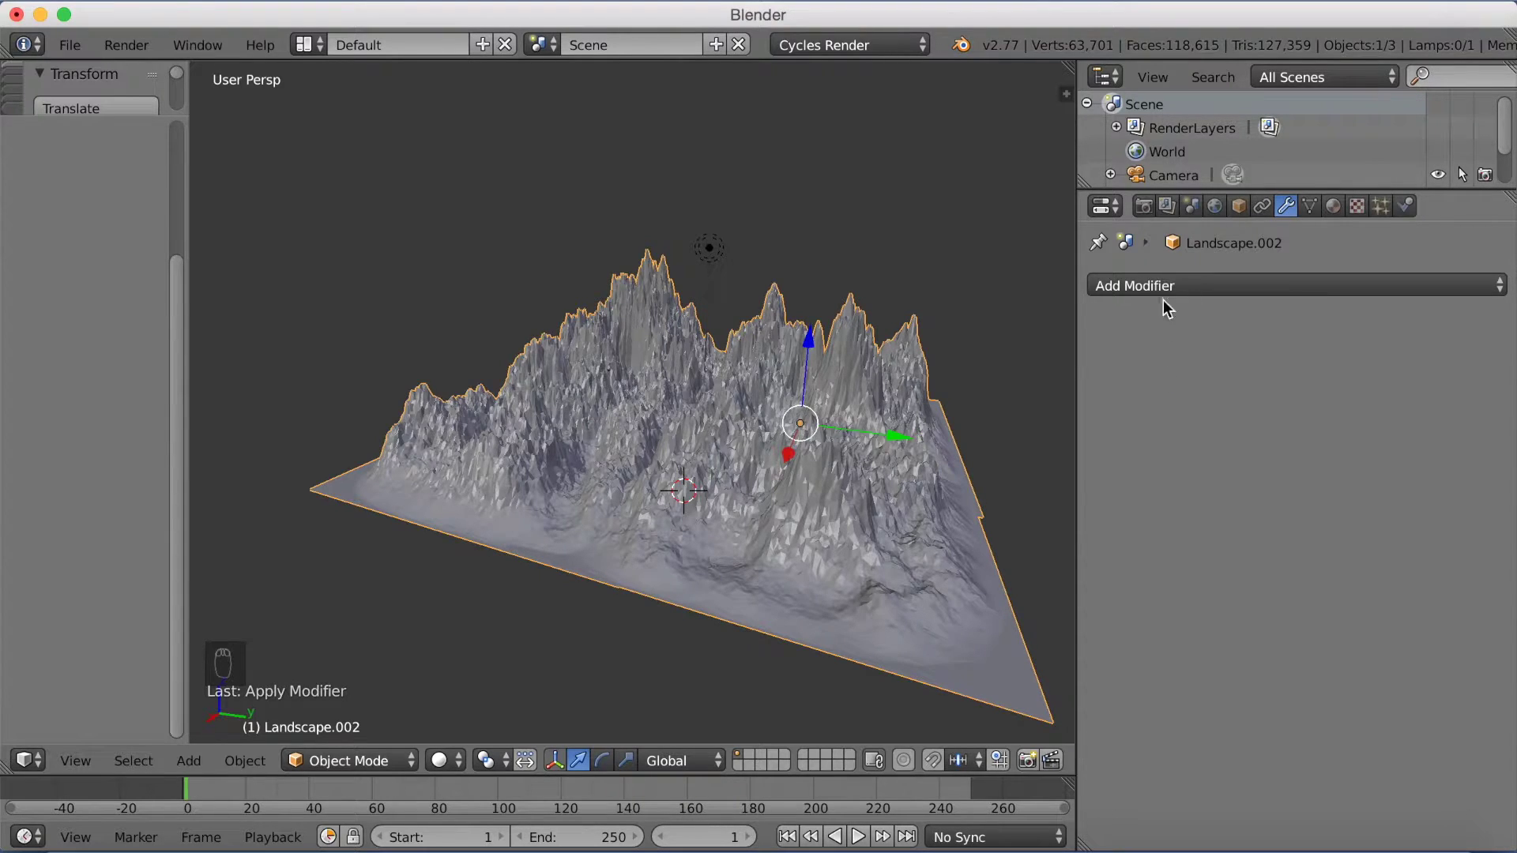
# Give the sun size 1.0, node-based shading and strength 3.
pyautogui.moveTo(704, 258); pyautogui.dragTo(1243, 484)
pyautogui.moveTo(1255, 531); pyautogui.dragTo(1316, 572)
pyautogui.moveTo(1316, 571); pyautogui.dragTo(1354, 354)
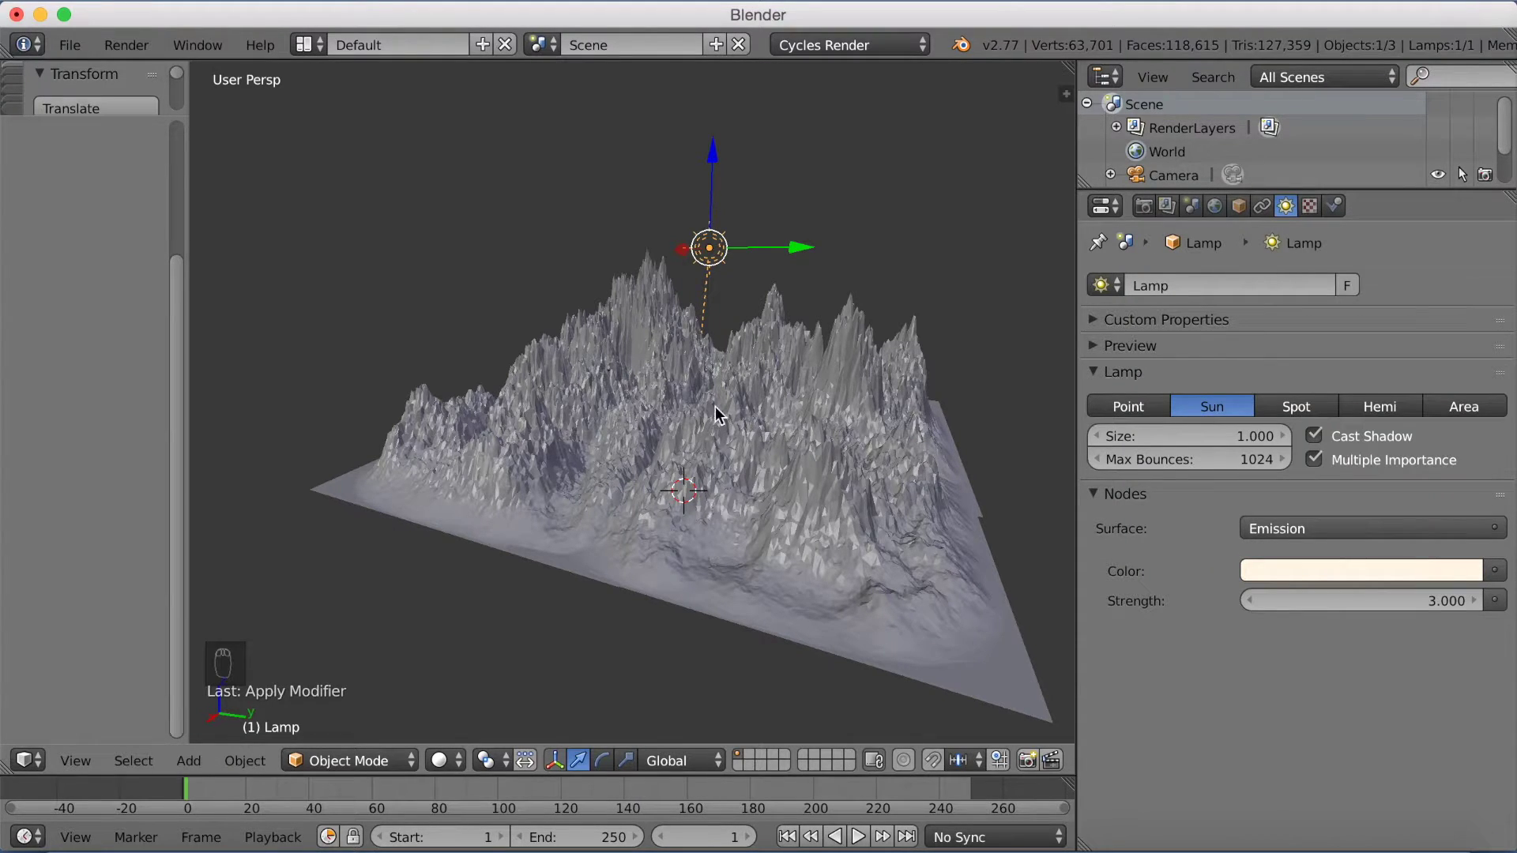
# Rotate the sun around Z and move it high above the far side of the mountains.
pyautogui.moveTo(774, 343); pyautogui.dragTo(743, 346)
pyautogui.middleClick(668, 342)
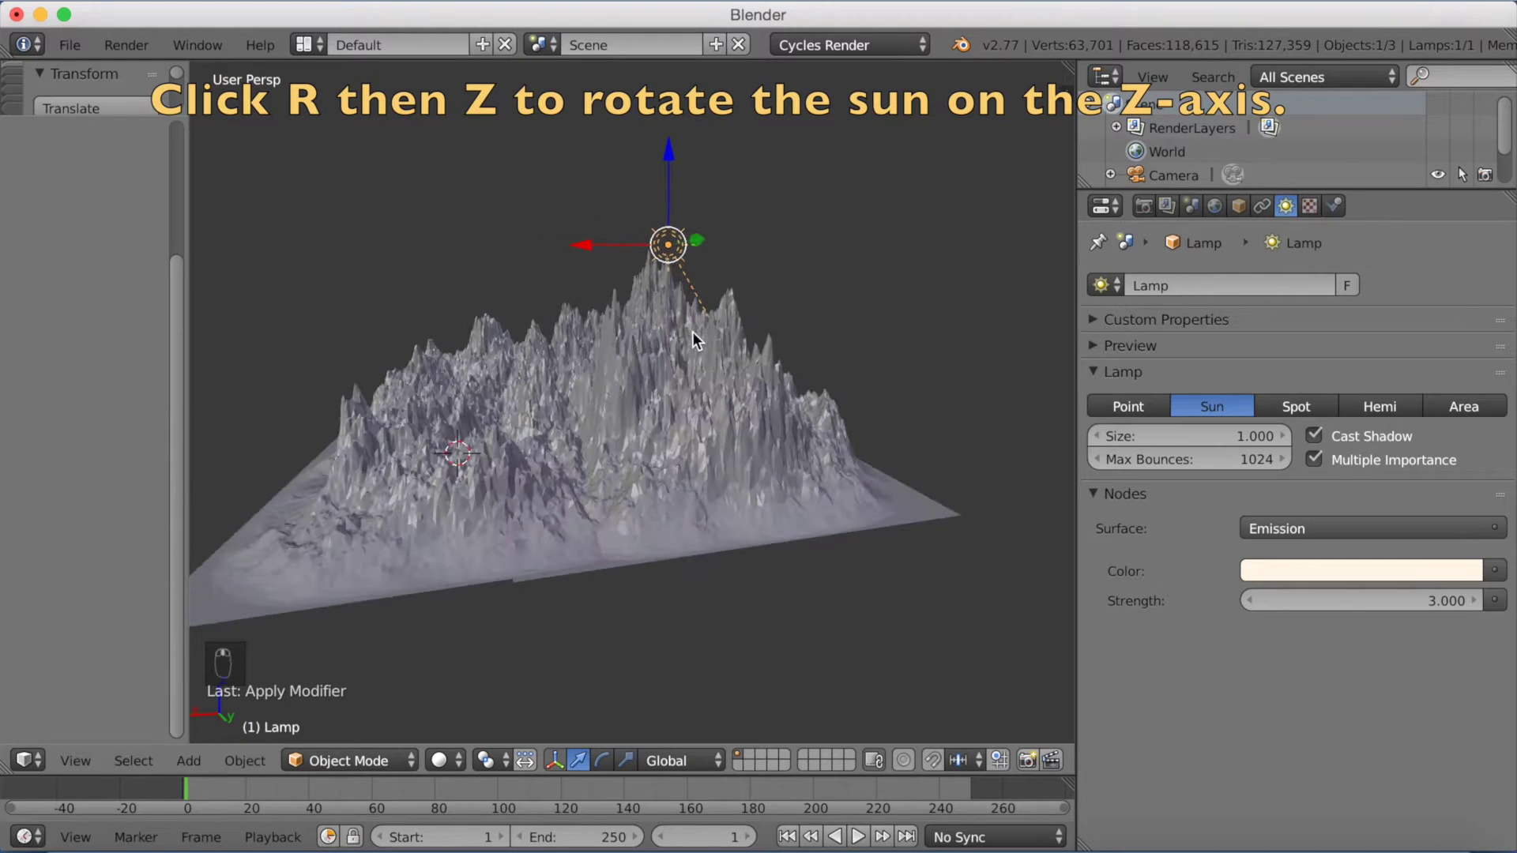
pyautogui.press('r')
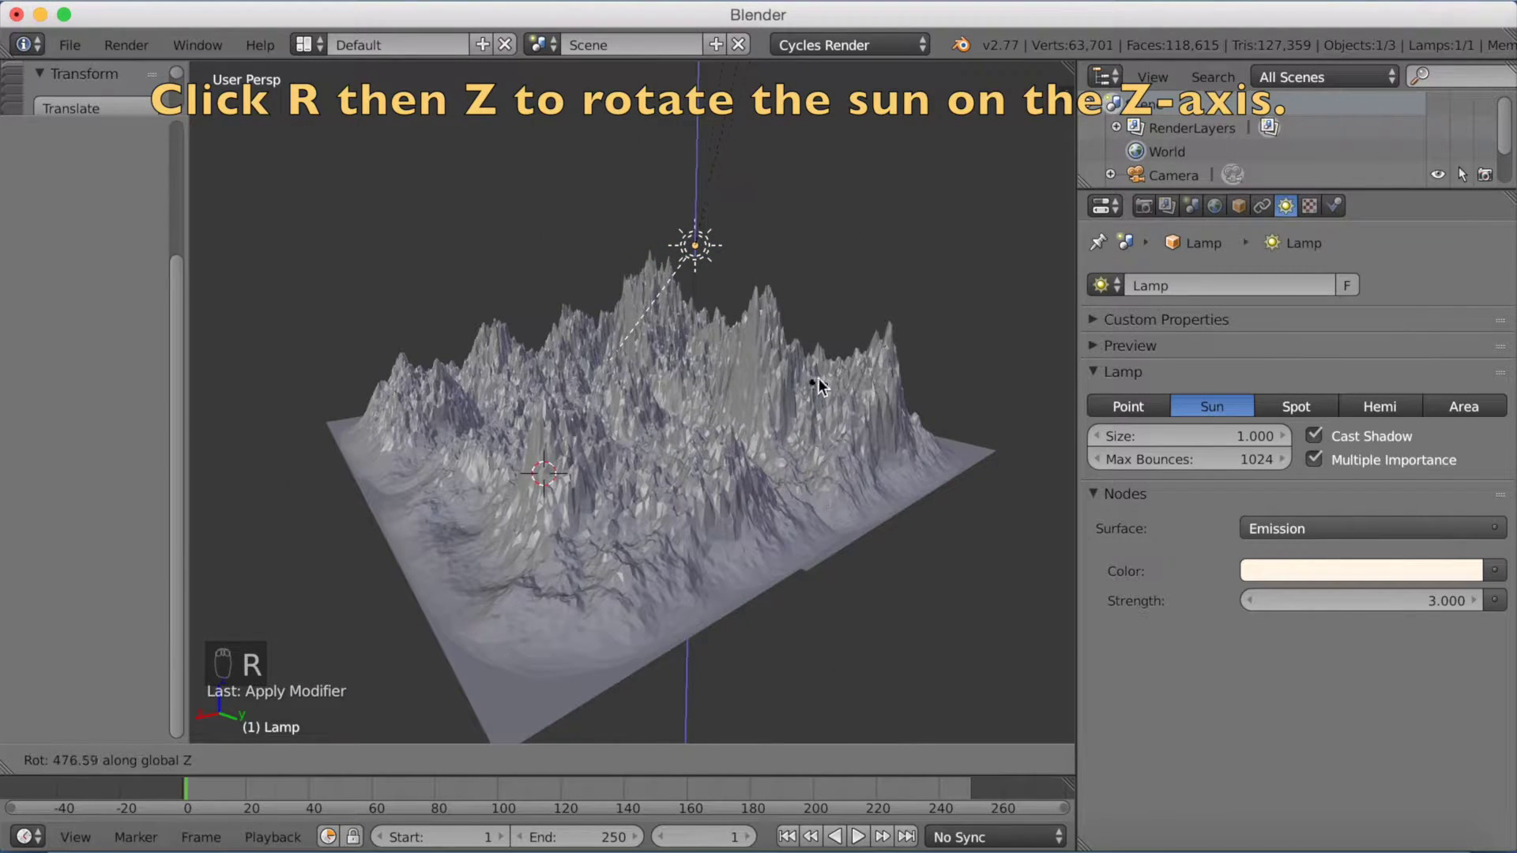
pyautogui.press('g')
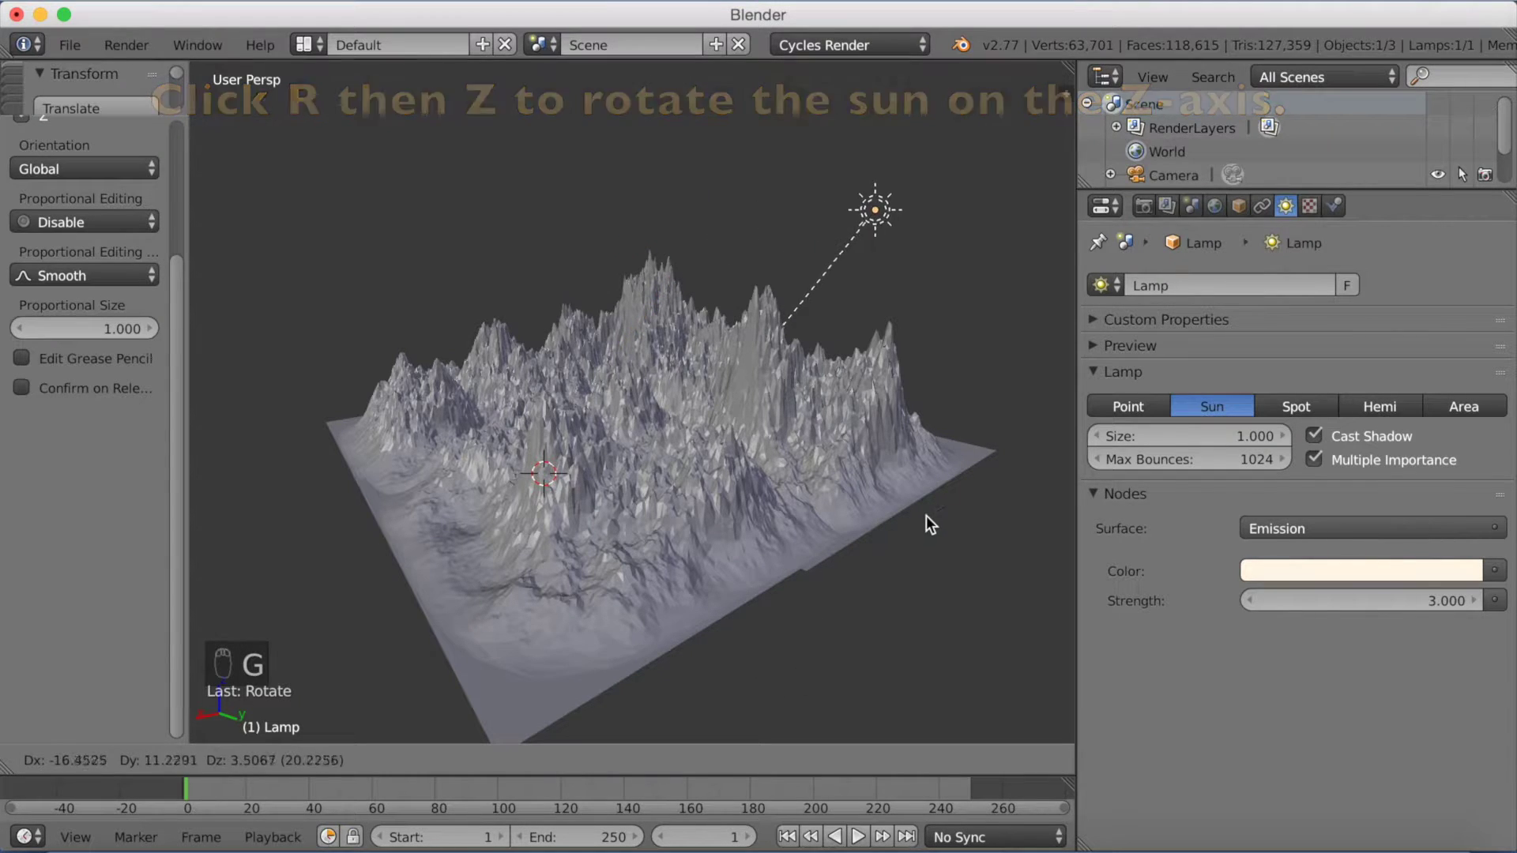
pyautogui.moveTo(928, 502); pyautogui.dragTo(881, 467)
pyautogui.press('r')
pyautogui.moveTo(845, 481); pyautogui.dragTo(827, 496)
pyautogui.middleClick(841, 496)
pyautogui.middleClick(855, 498)
pyautogui.moveTo(857, 474); pyautogui.dragTo(892, 494)
pyautogui.middleClick(839, 487)
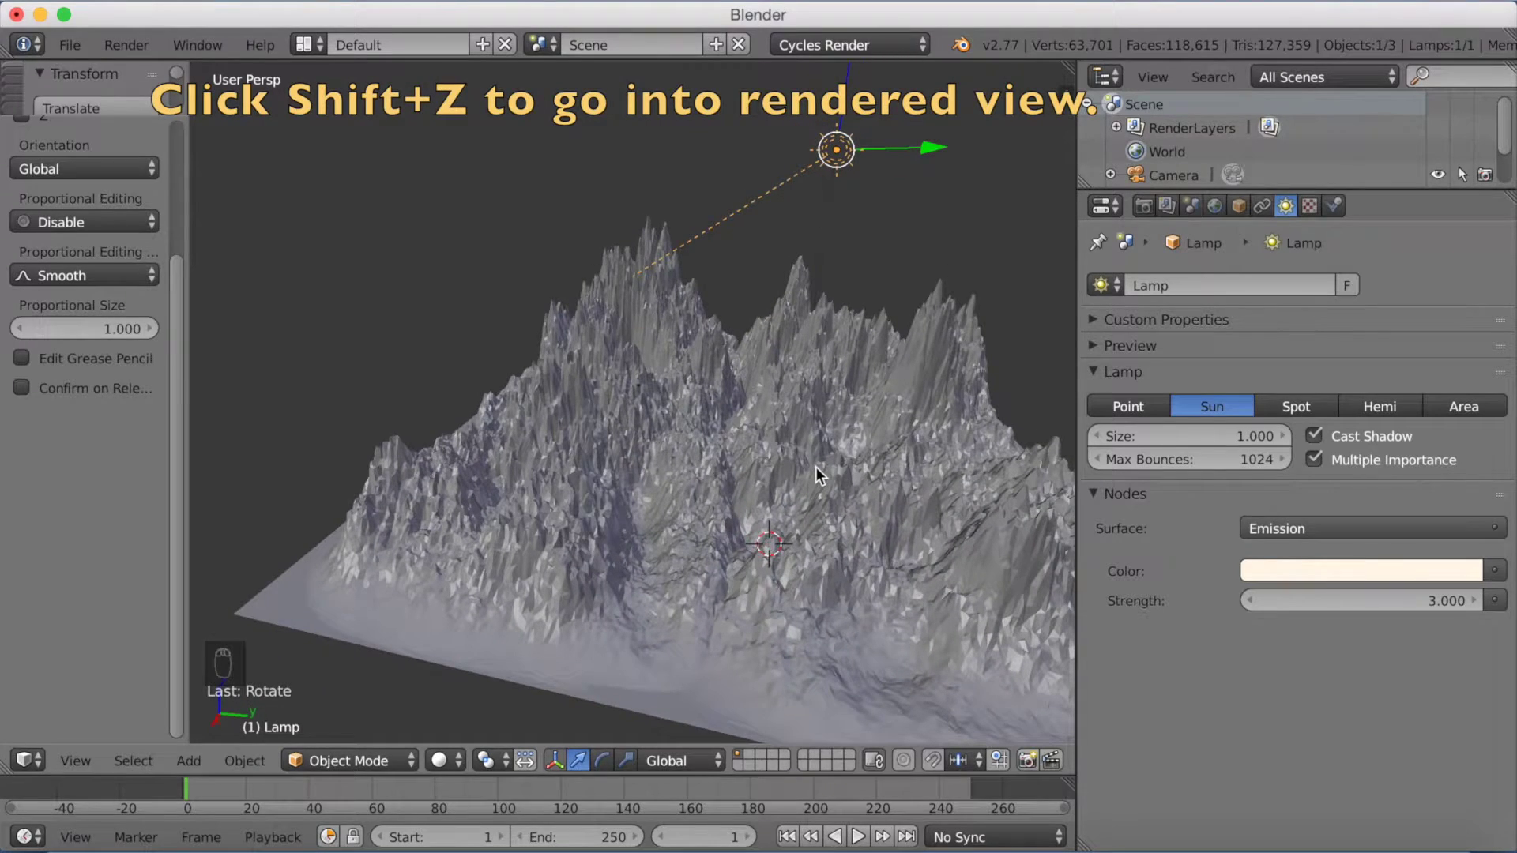
# Preview the sunlit peaks in Cycles rendered view, then return to solid shading.
pyautogui.press('shift+z')
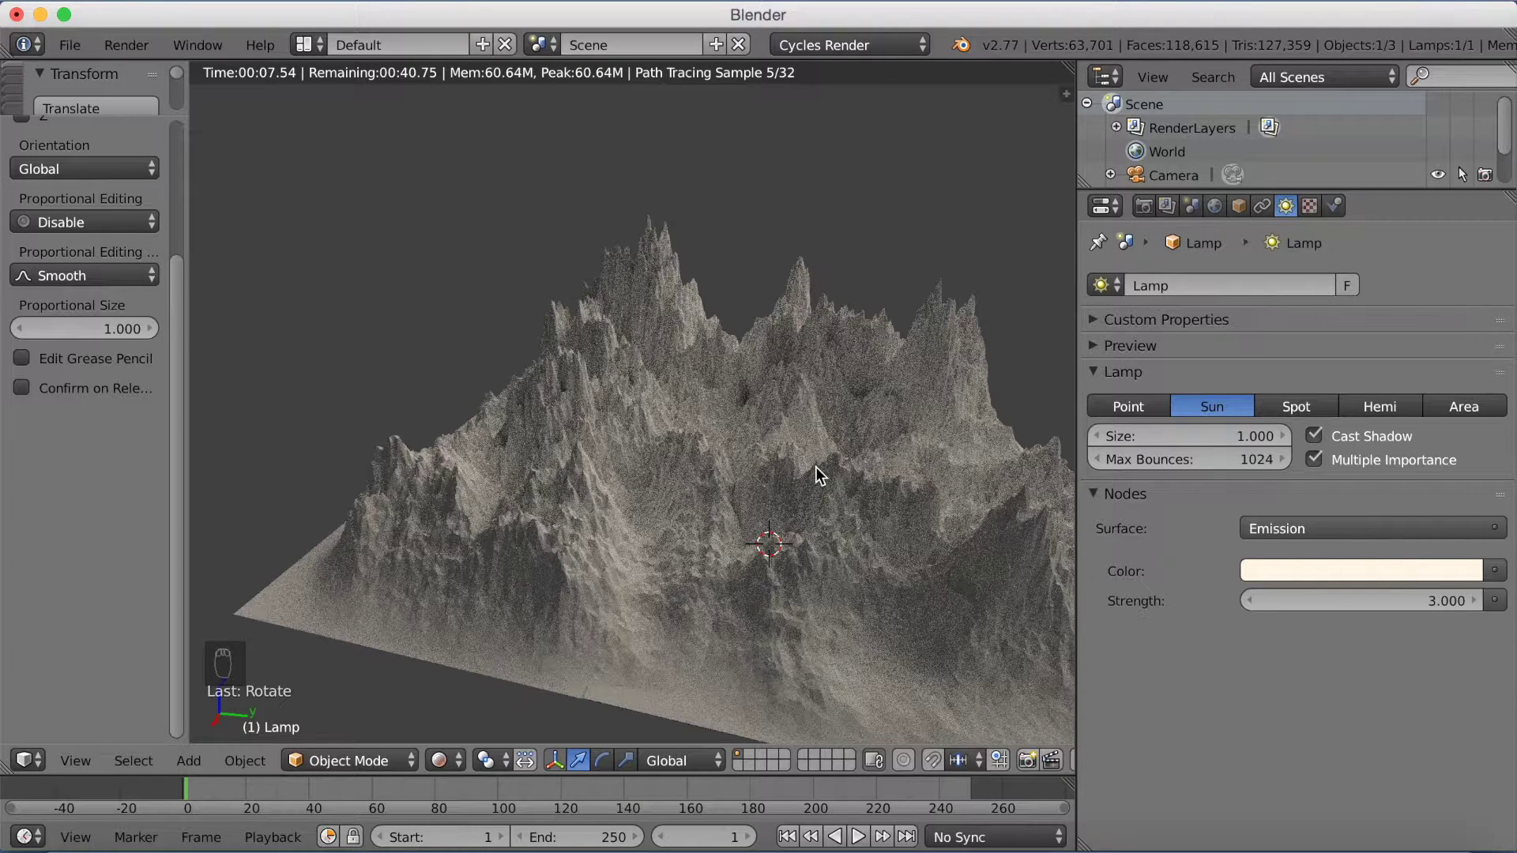
pyautogui.press('shift+z')
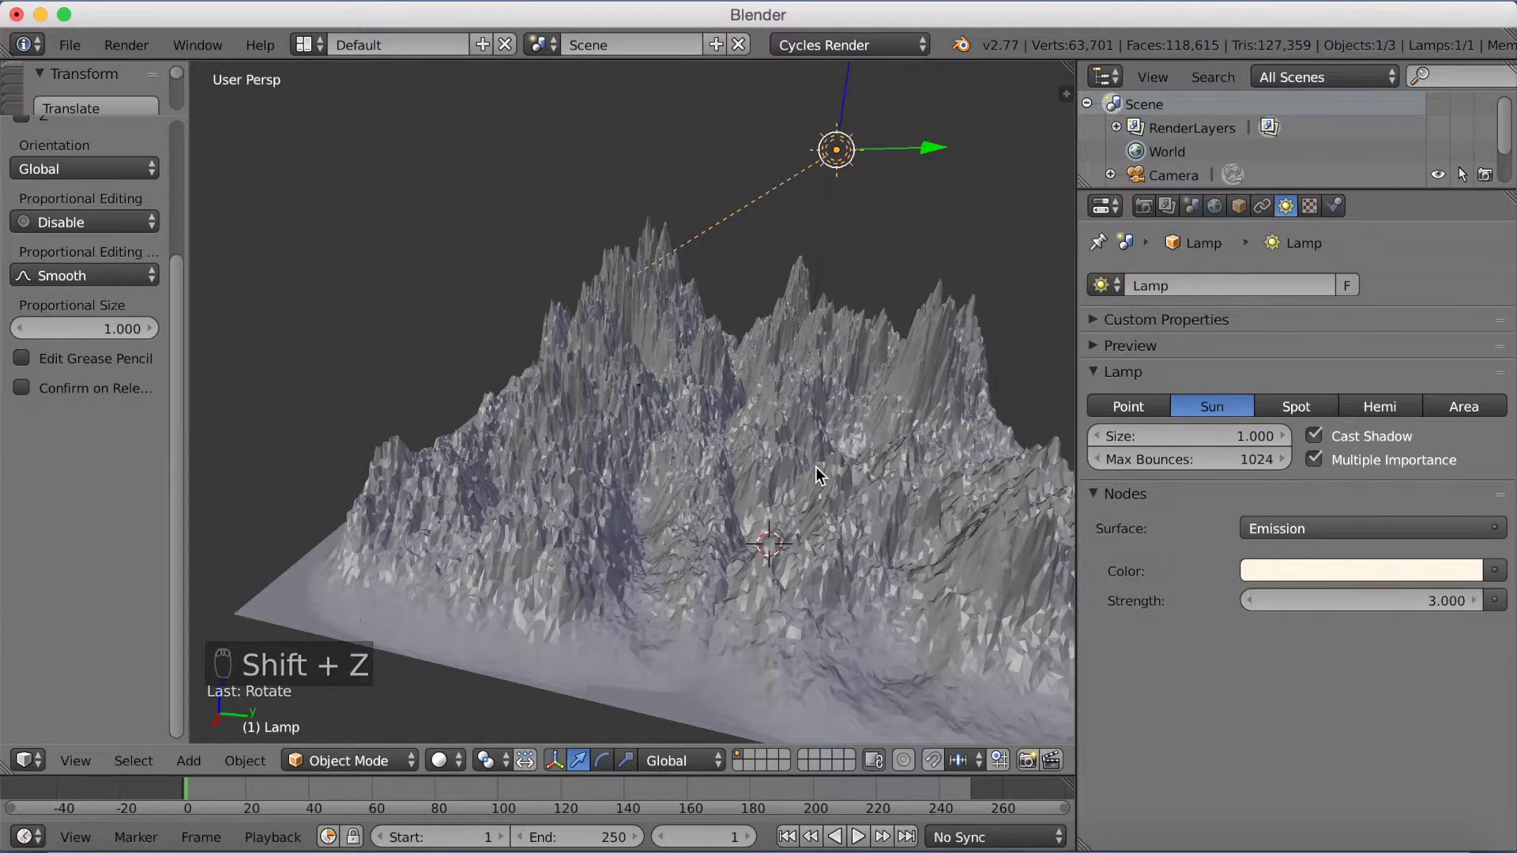
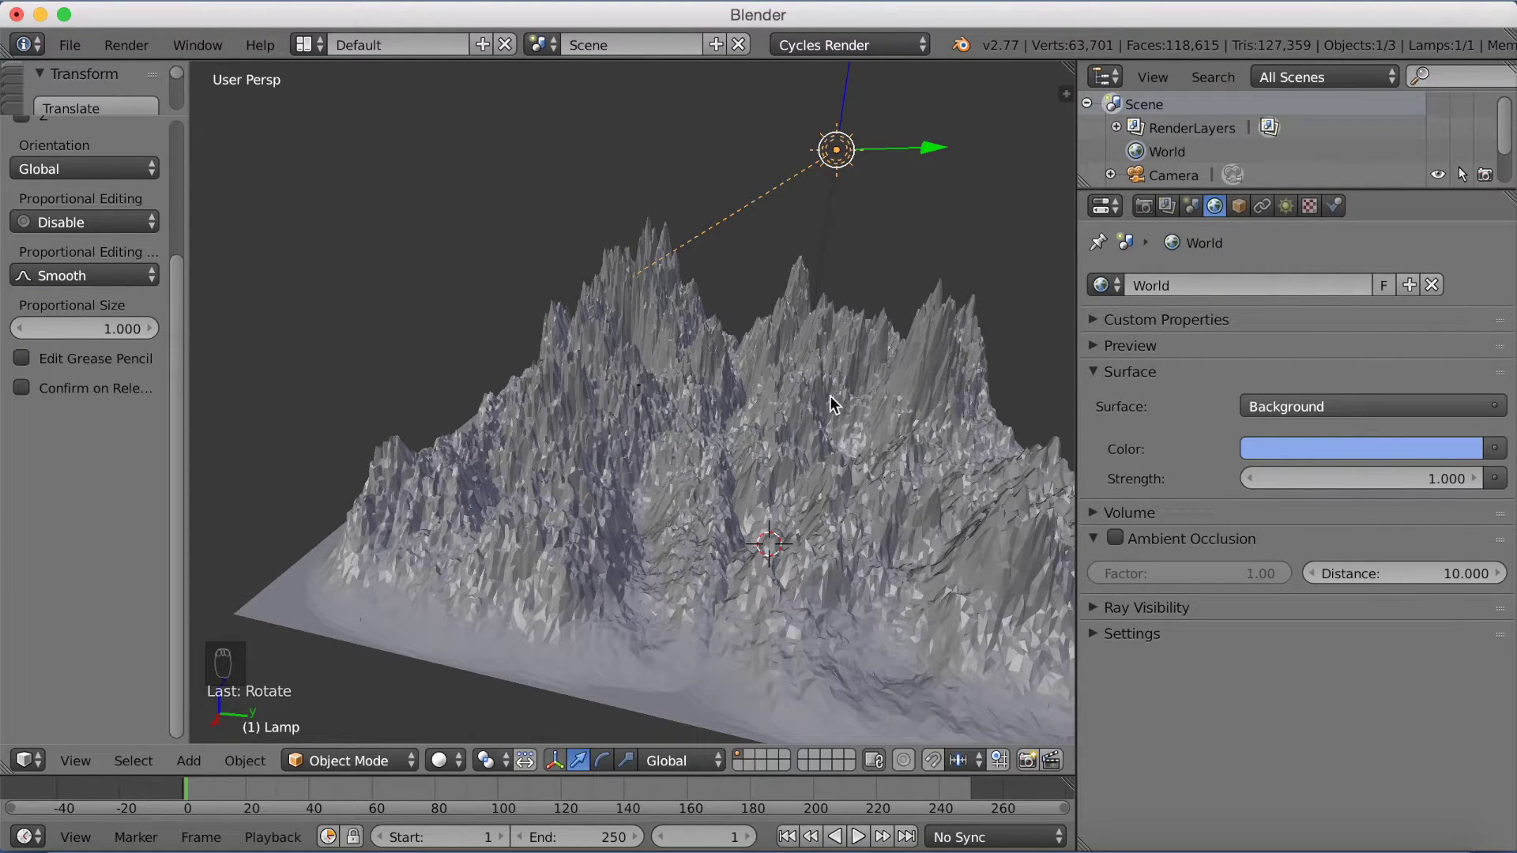
# Preview the terrain rendered against the light blue sky, then back to solid shading.
pyautogui.press('shift+z')
pyautogui.moveTo(826, 404); pyautogui.dragTo(850, 427)
pyautogui.middleClick(861, 427)
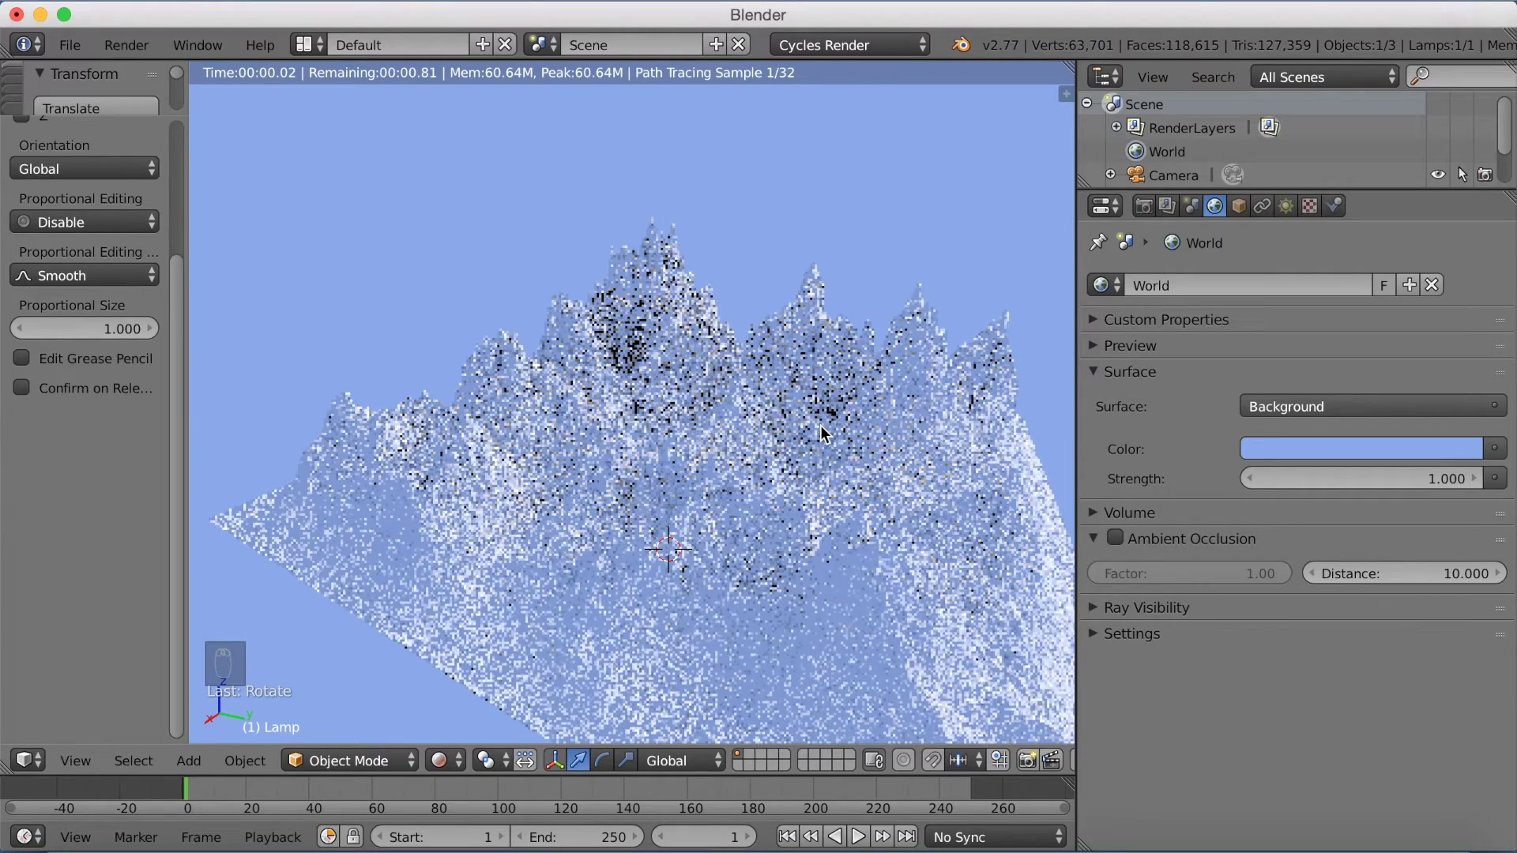
pyautogui.press('shift+z')
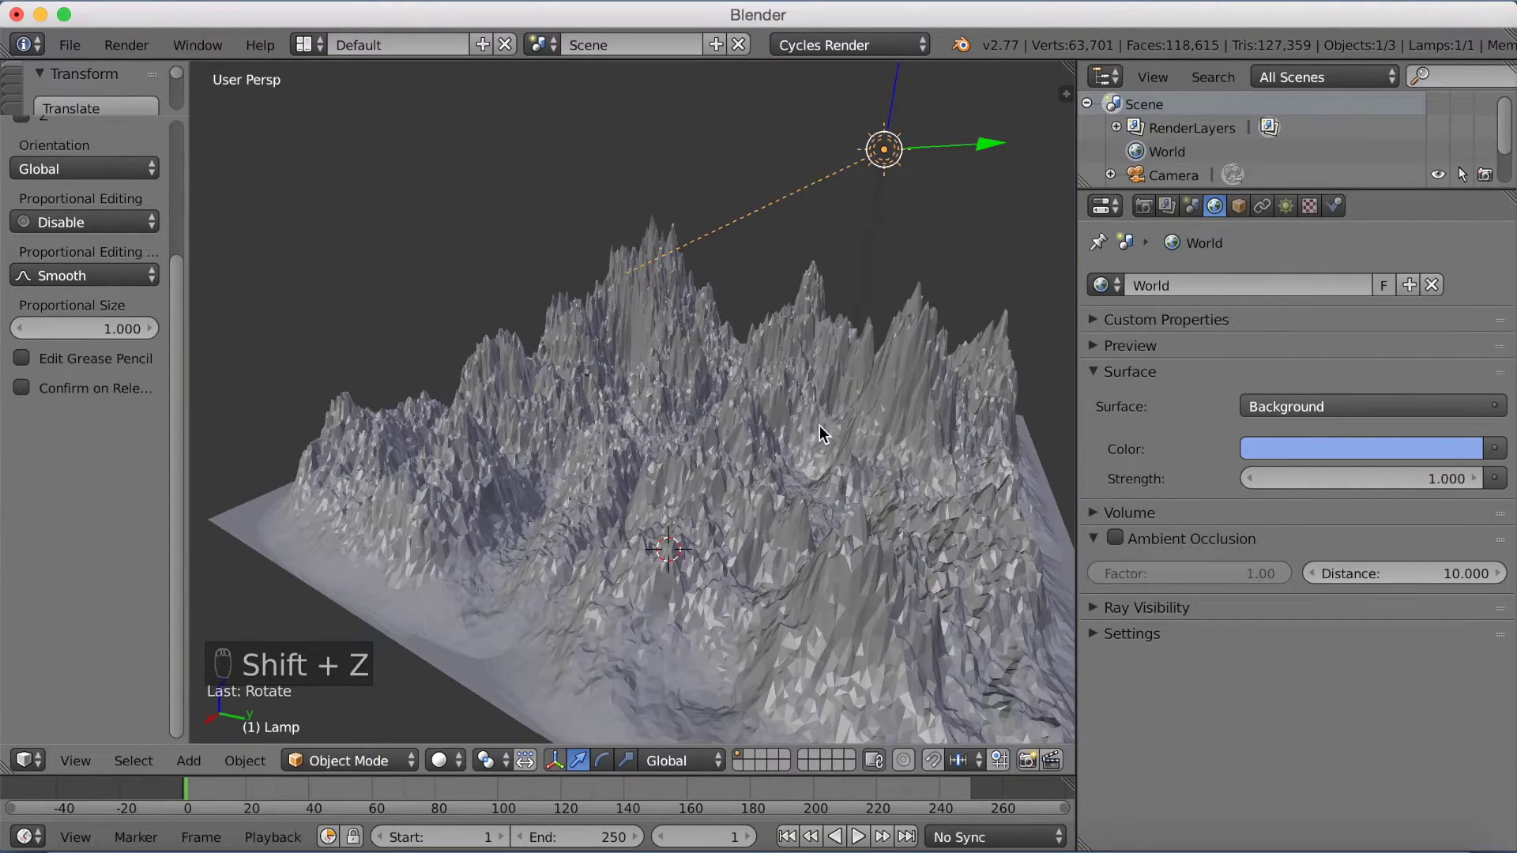
# Reposition the view and switch to Front Persp to see the mountains head on.
pyautogui.moveTo(807, 429); pyautogui.dragTo(679, 557)
pyautogui.moveTo(584, 569); pyautogui.dragTo(637, 501)
pyautogui.press('KP_1')
# Check the landscape's white Material.001 and add a second slot, Material.002, in mid grey.
pyautogui.middleClick(717, 408)
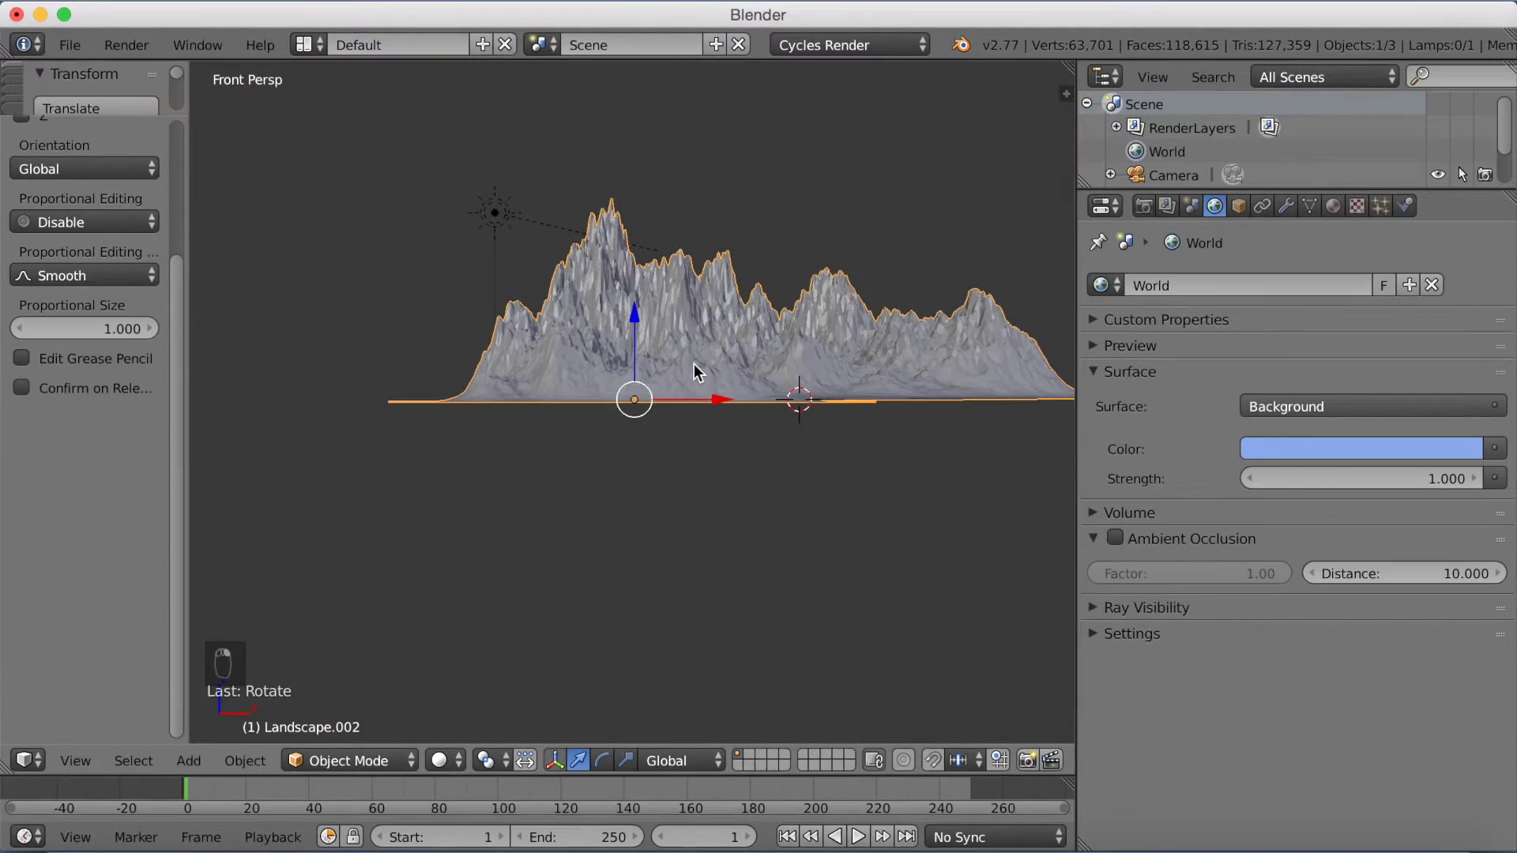
pyautogui.moveTo(698, 361); pyautogui.dragTo(1338, 211)
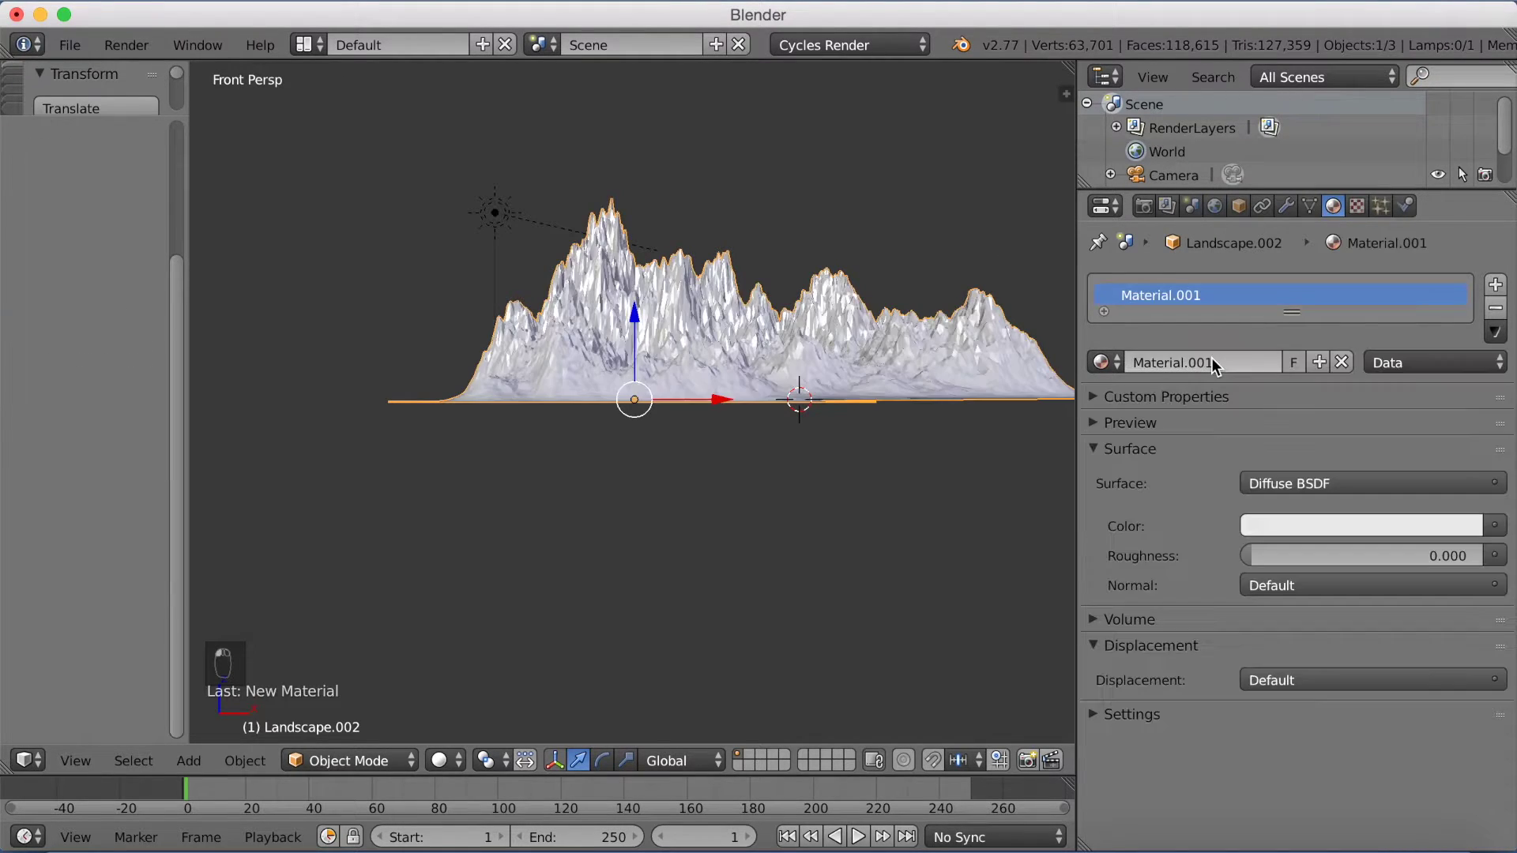
pyautogui.moveTo(1217, 365); pyautogui.dragTo(1418, 522)
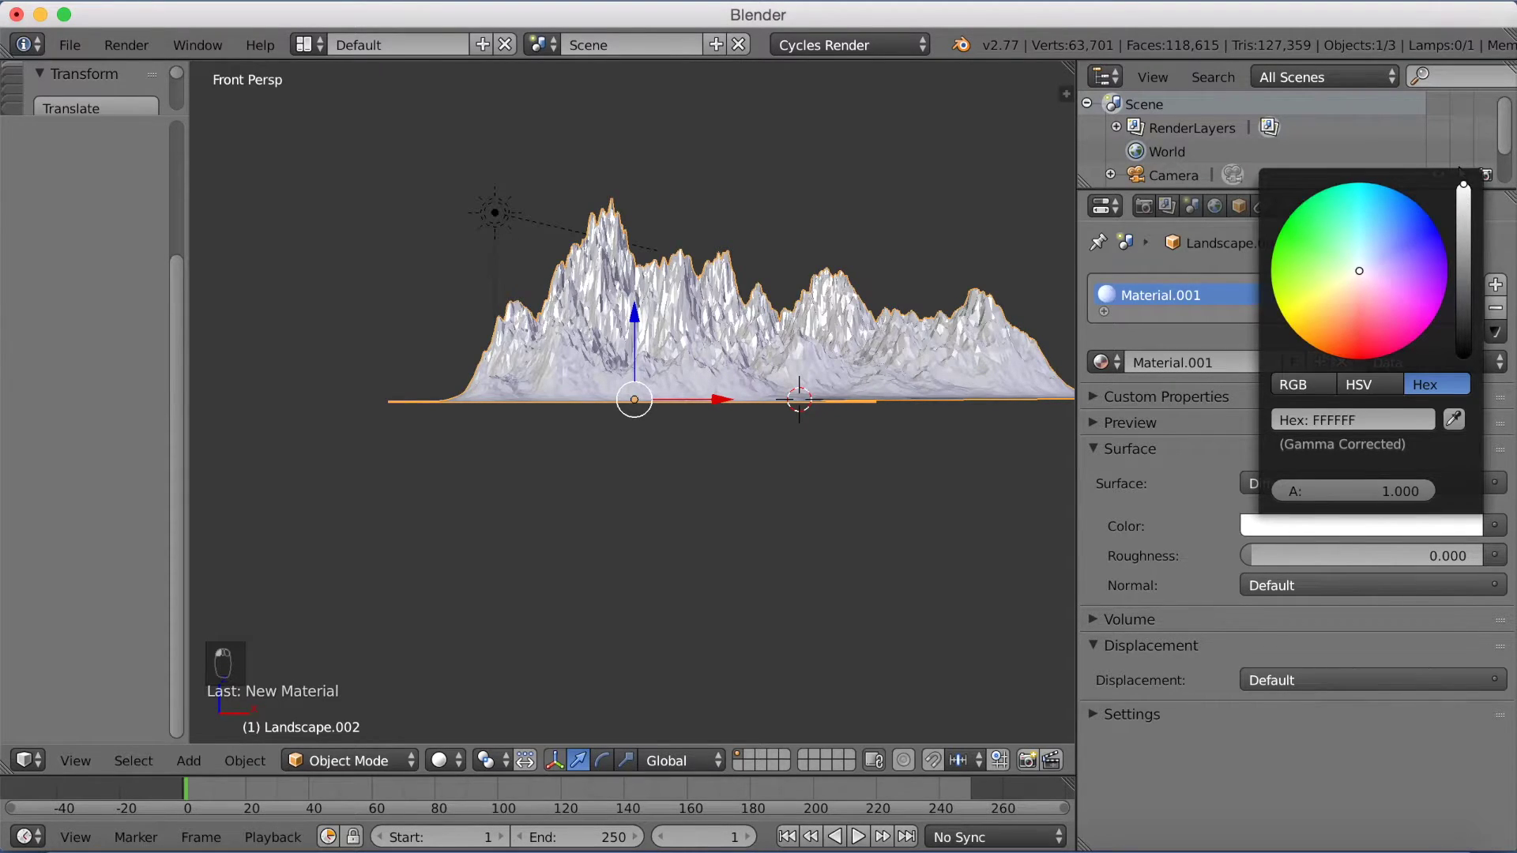
pyautogui.middleClick(1343, 352)
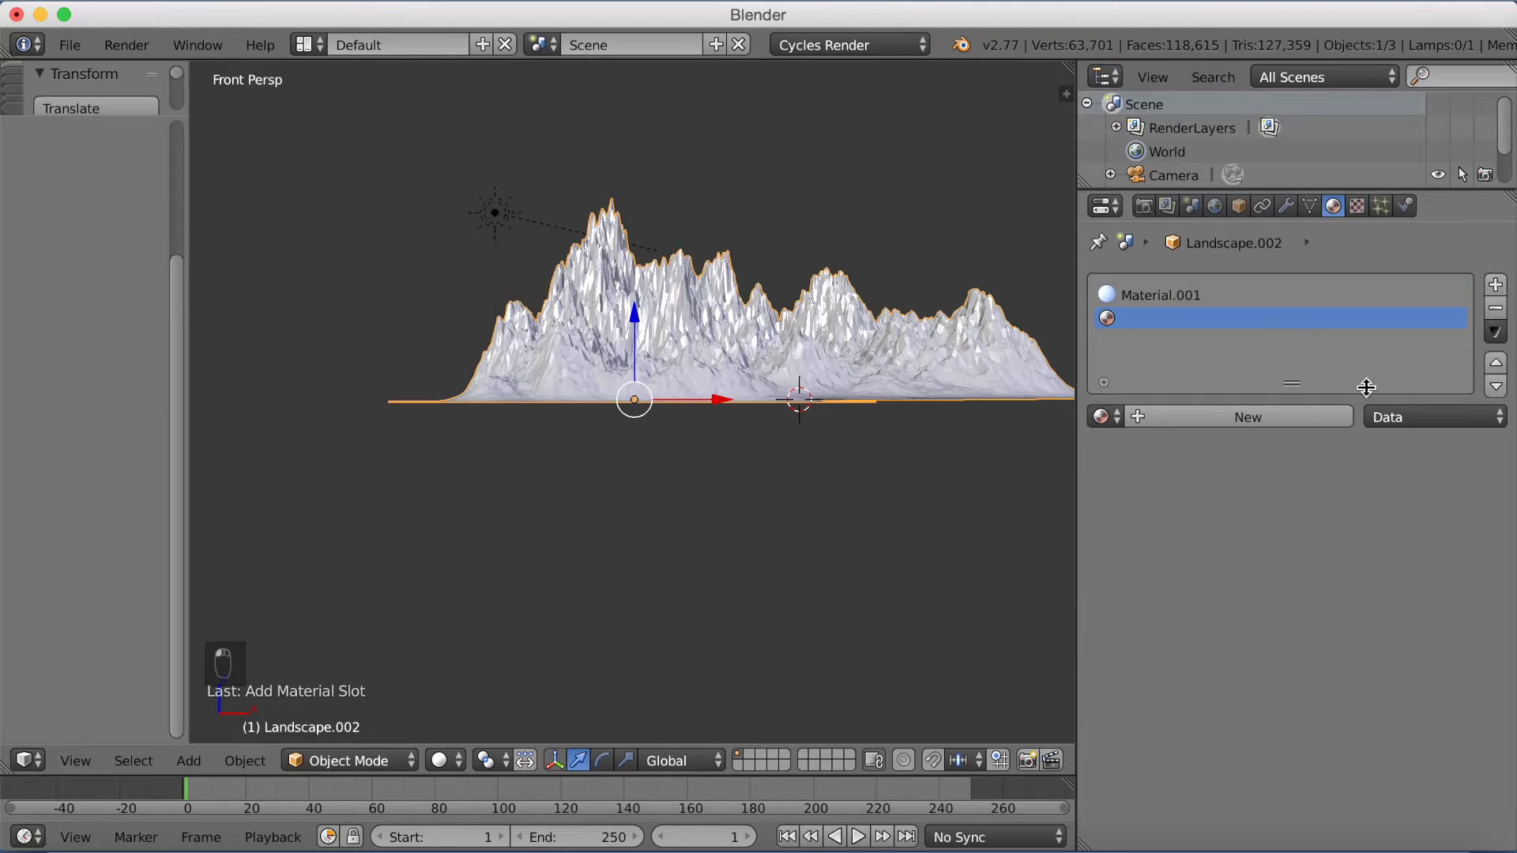
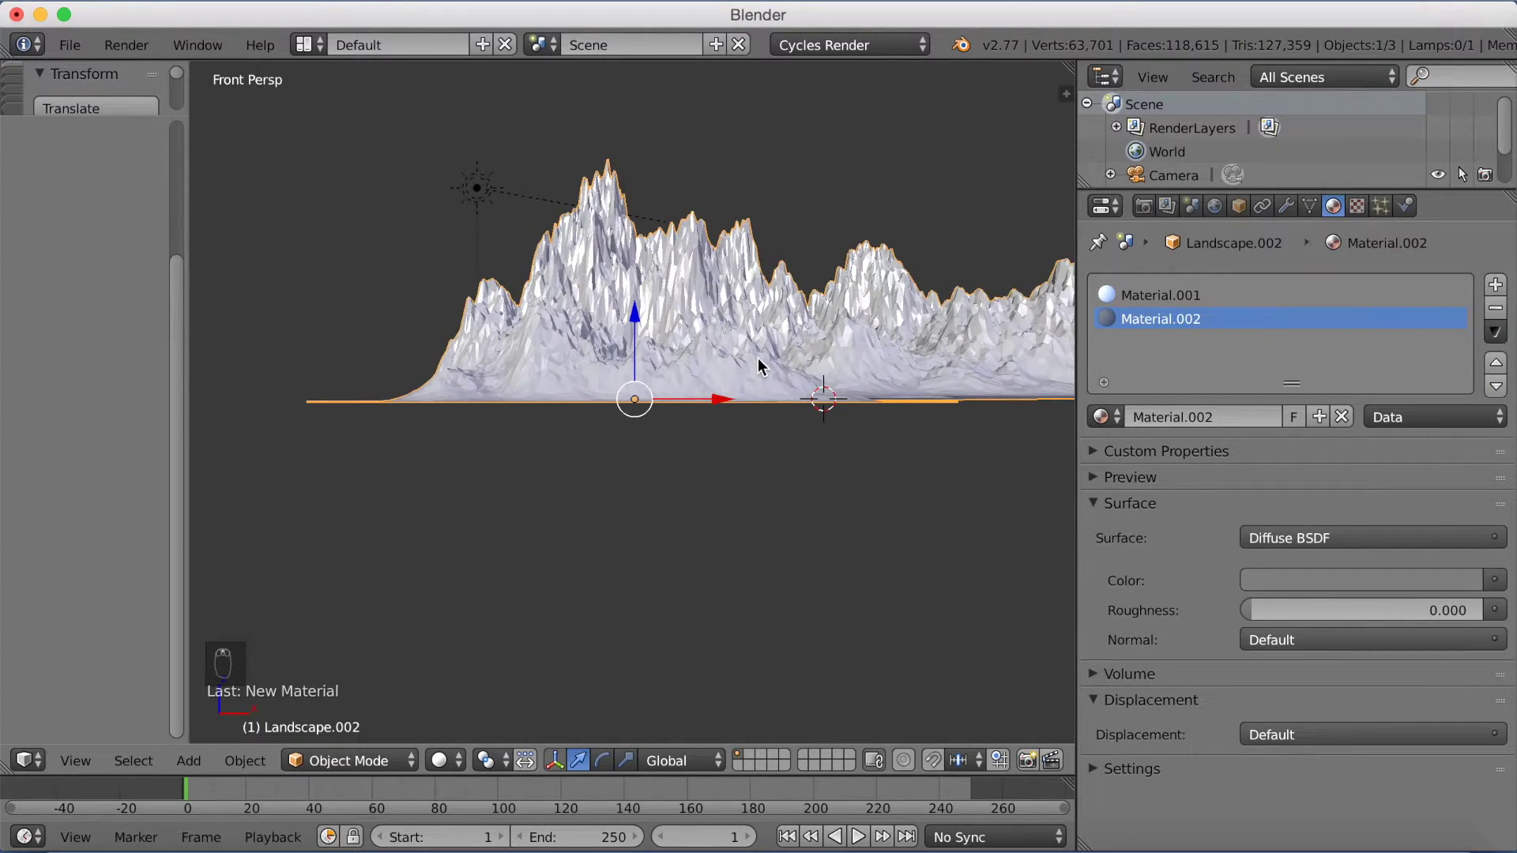
pyautogui.moveTo(752, 368); pyautogui.dragTo(355, 753)
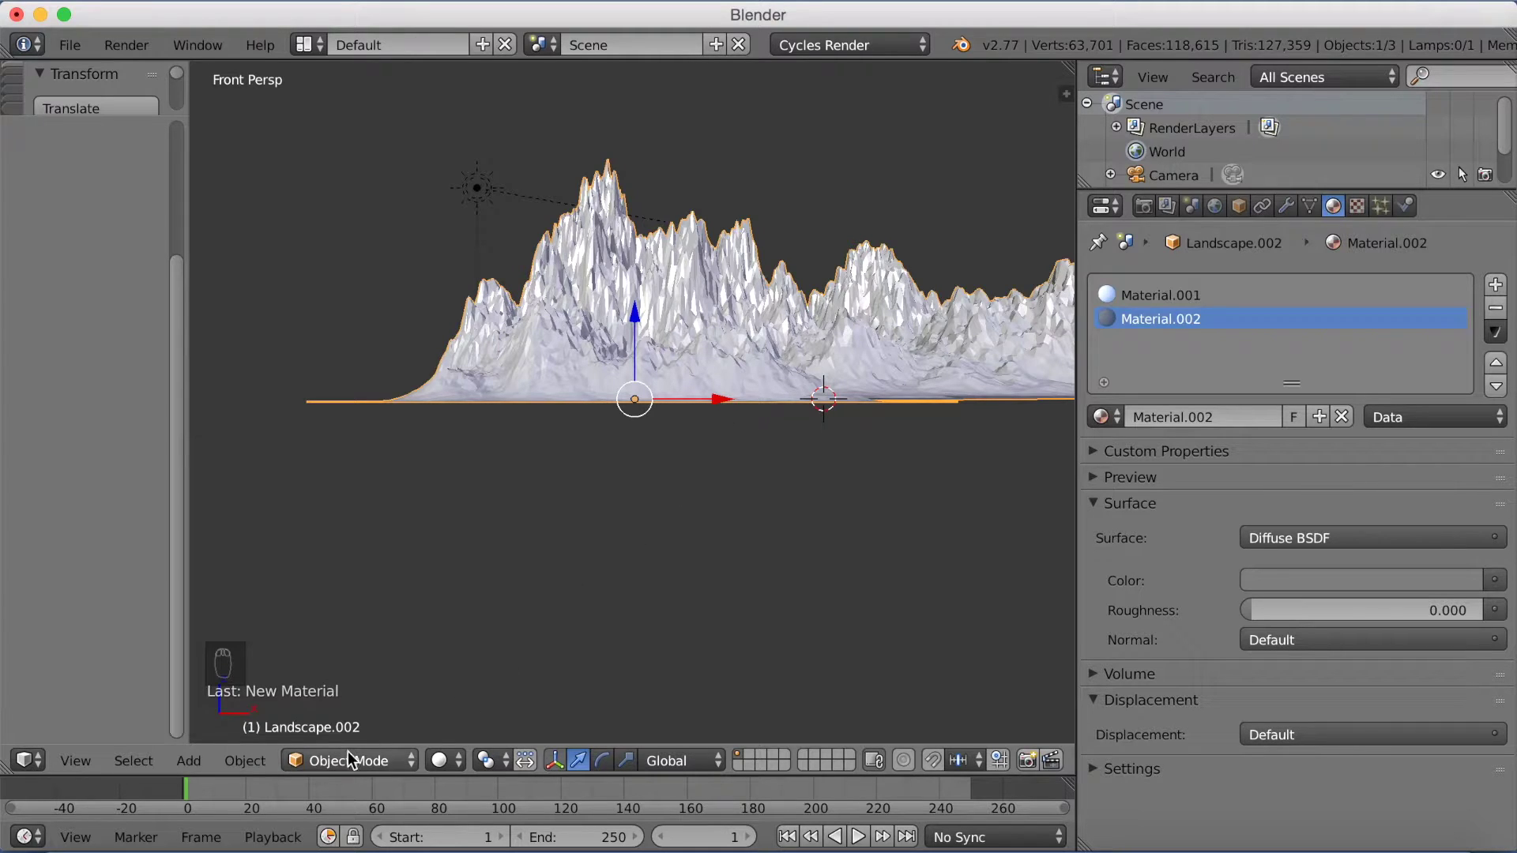
# Enter Edit Mode, deselect all and box-select the lower slopes from the front view.
pyautogui.moveTo(358, 763); pyautogui.dragTo(362, 713)
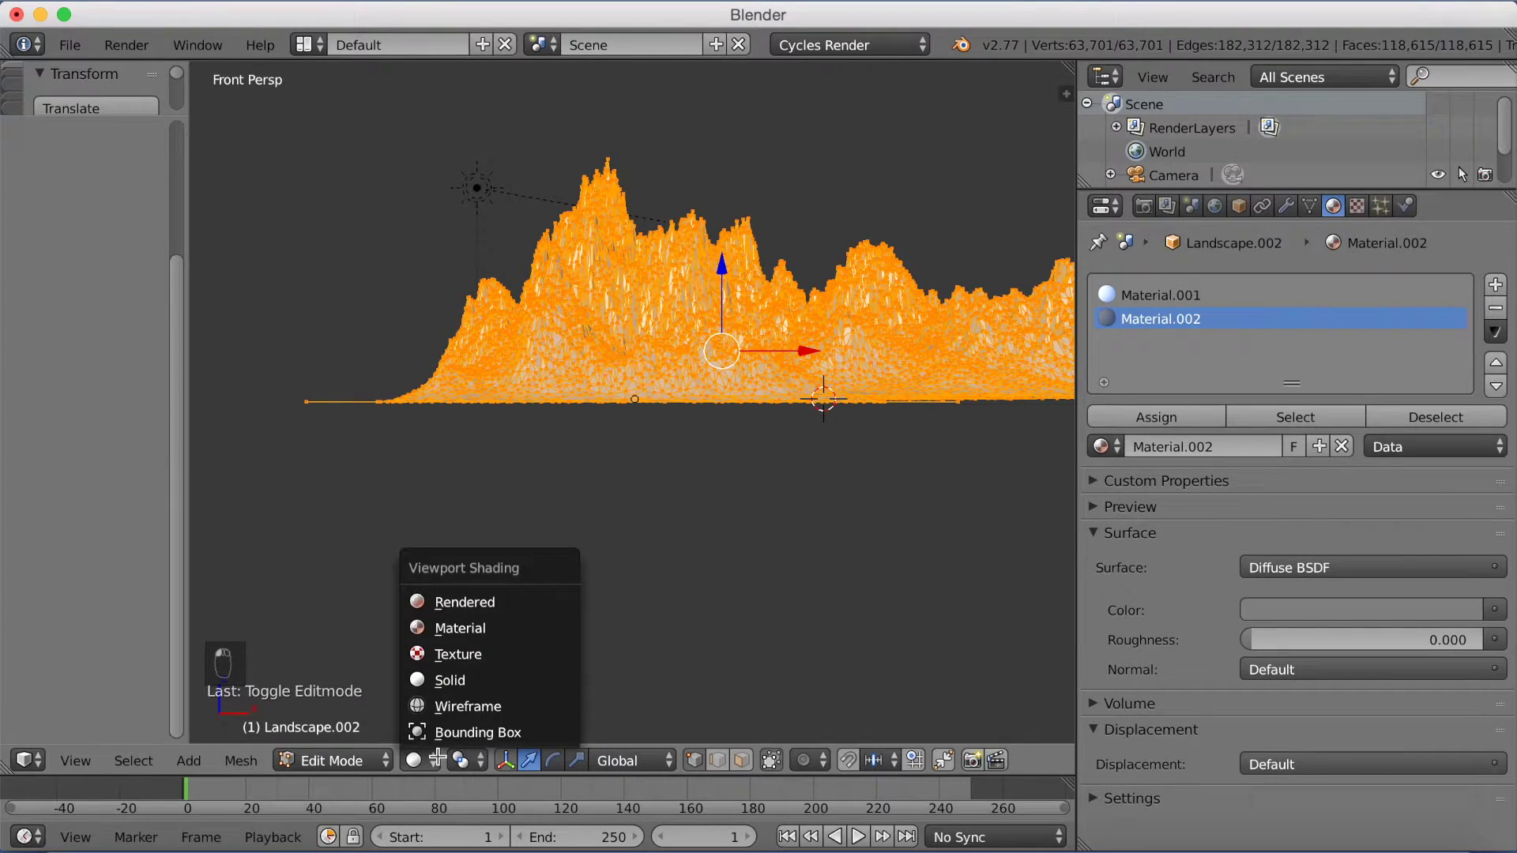
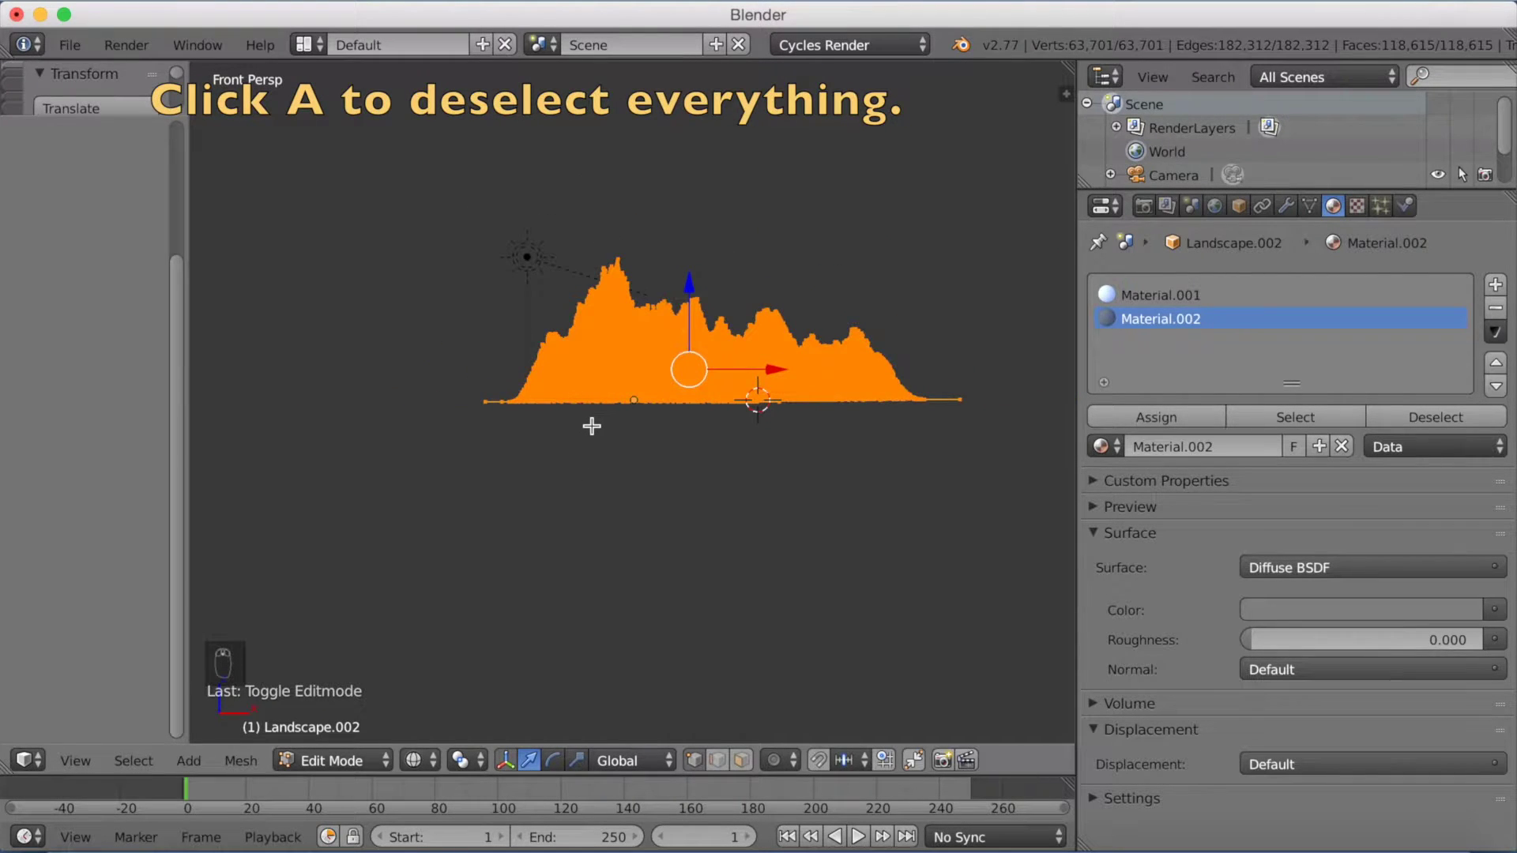
pyautogui.press('a')
pyautogui.press('b')
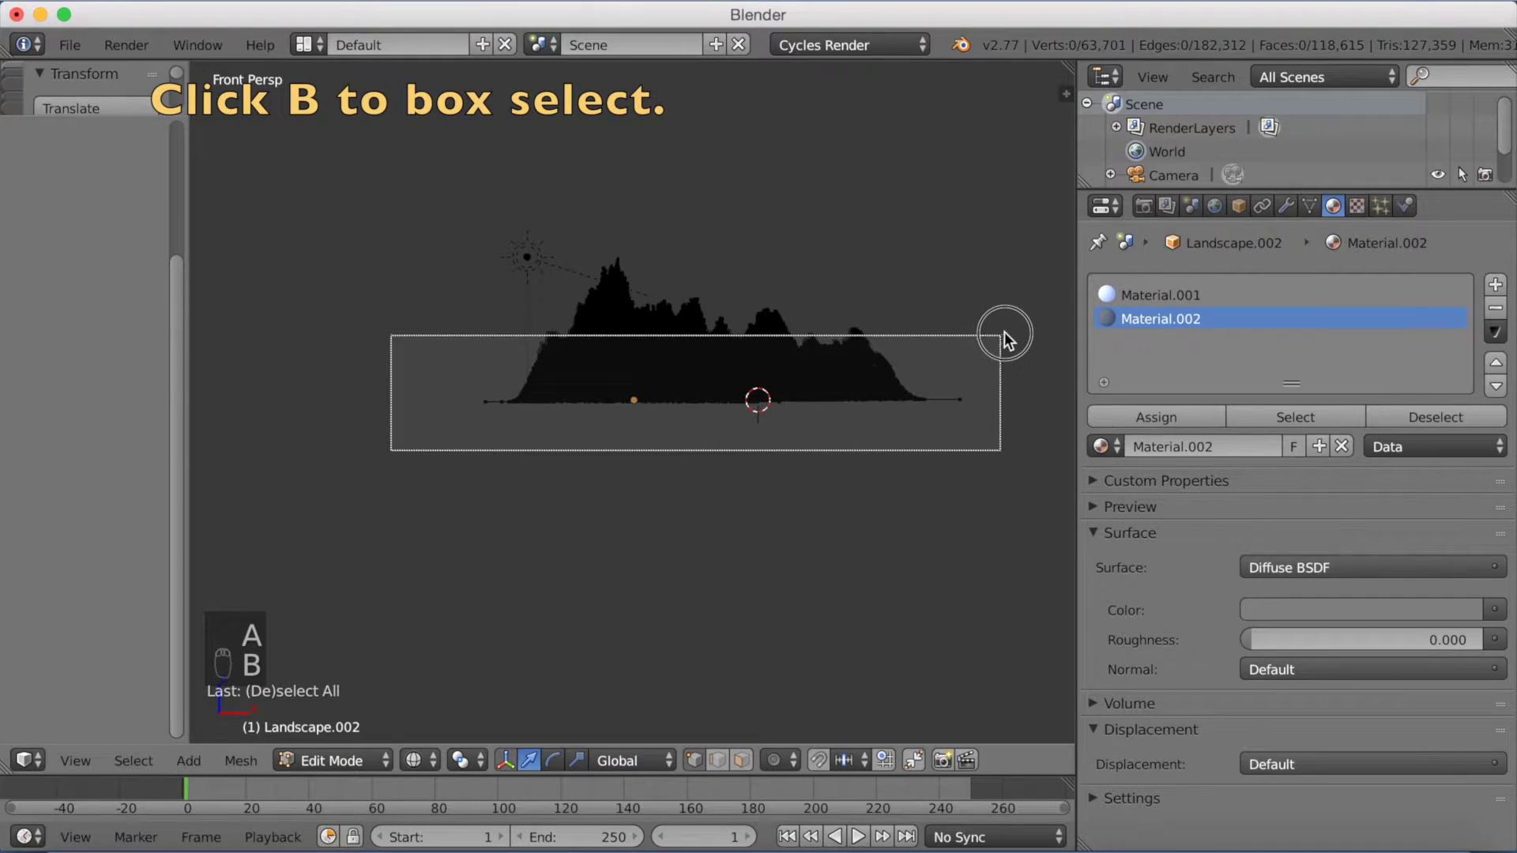
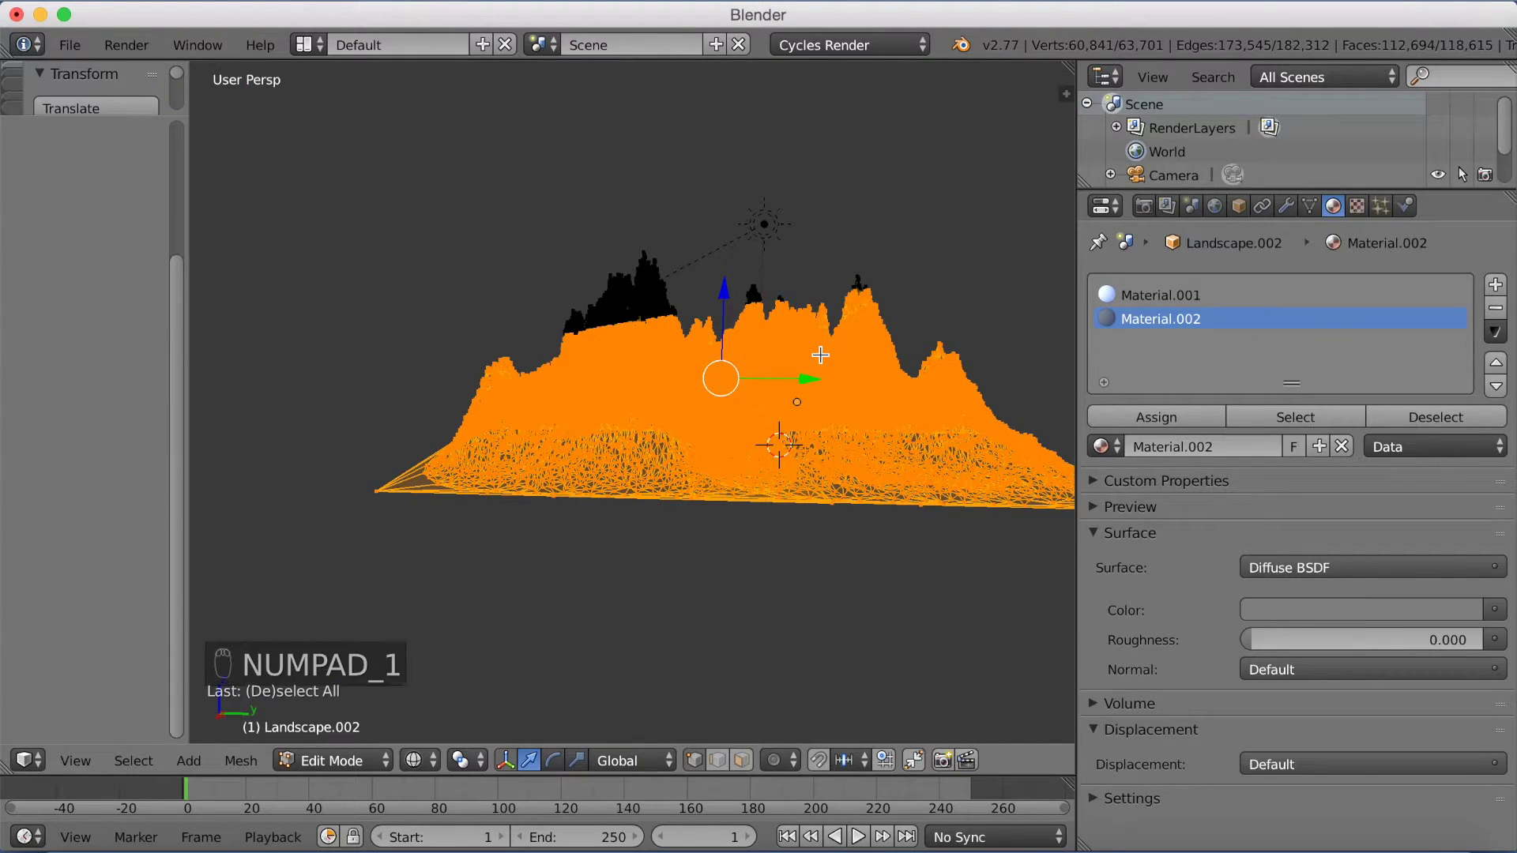
pyautogui.press('a')
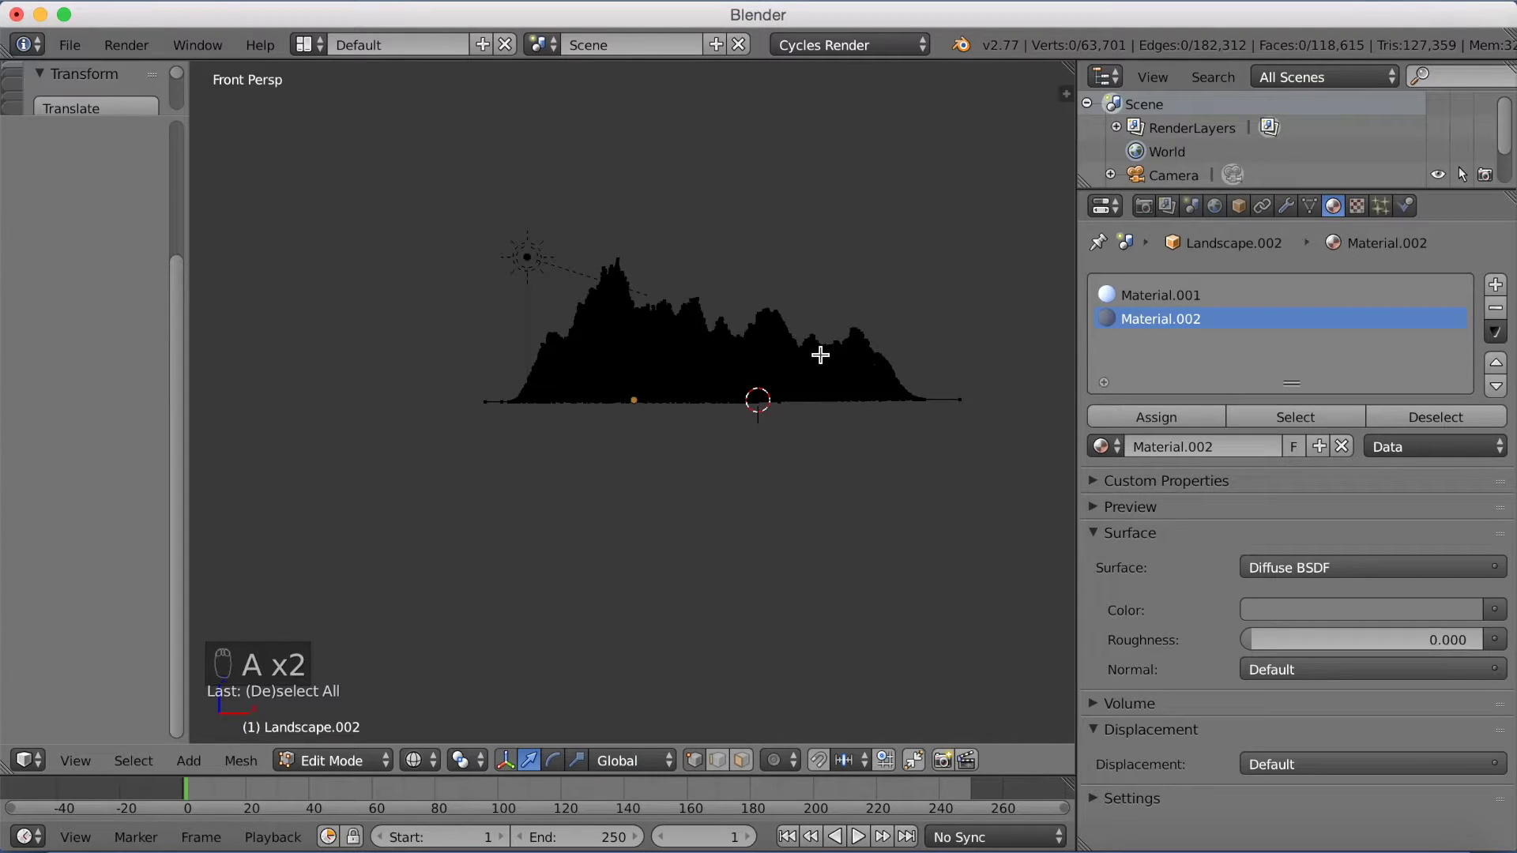
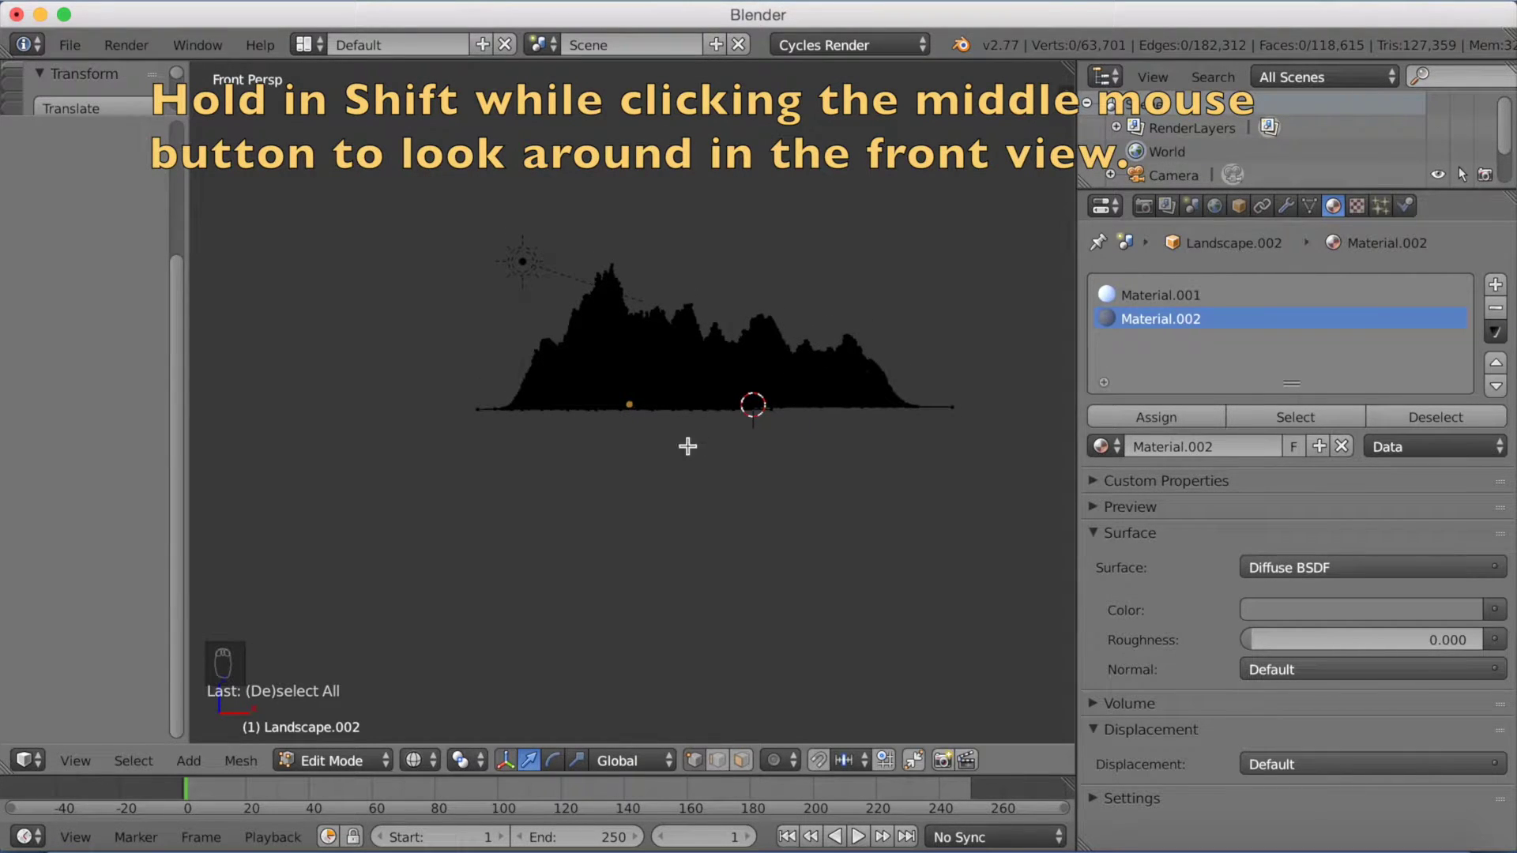
pyautogui.press('b')
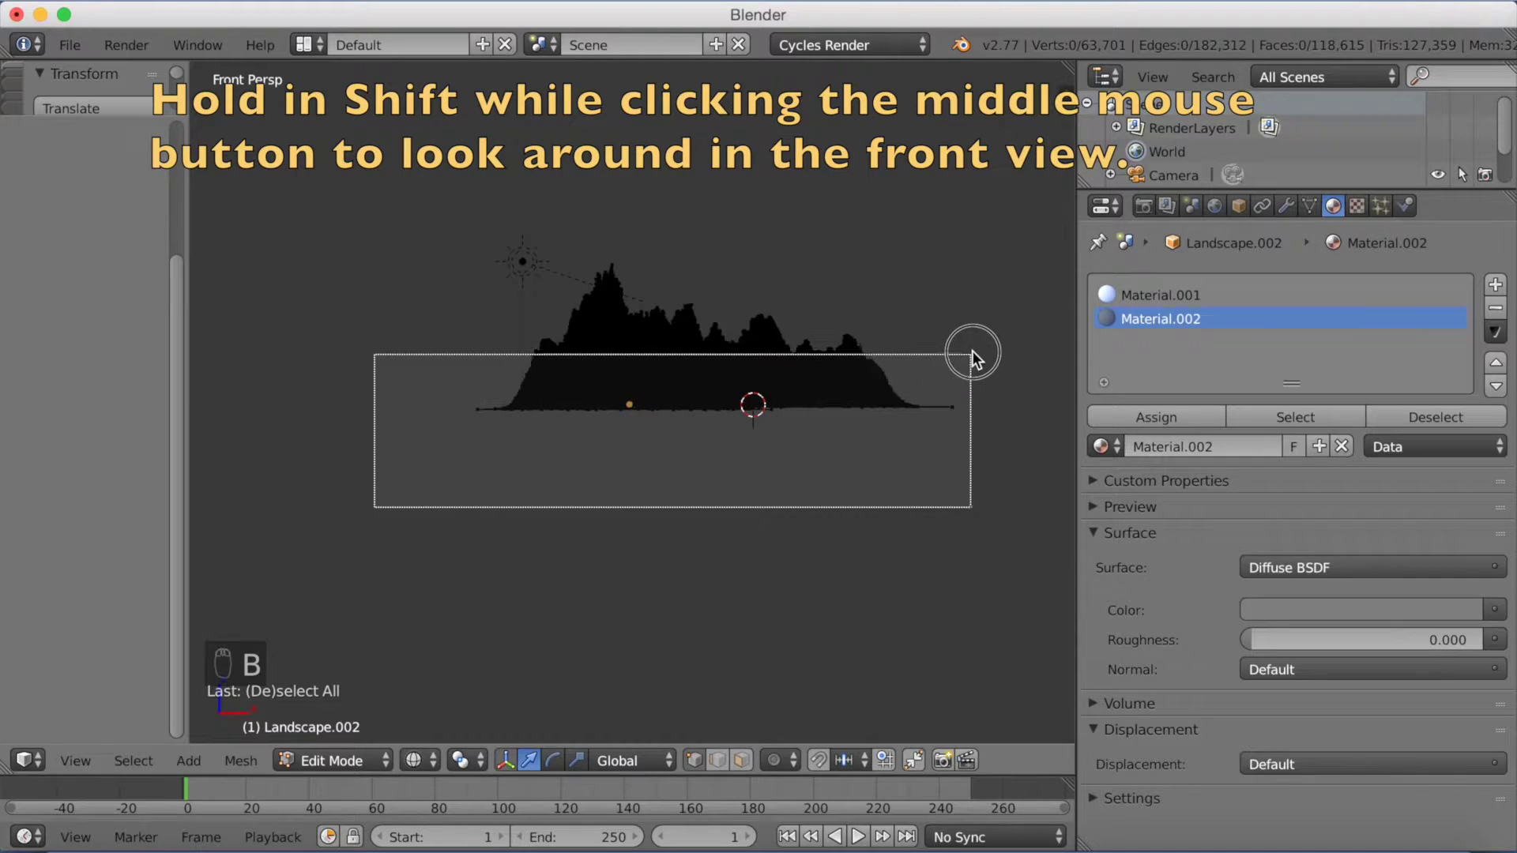
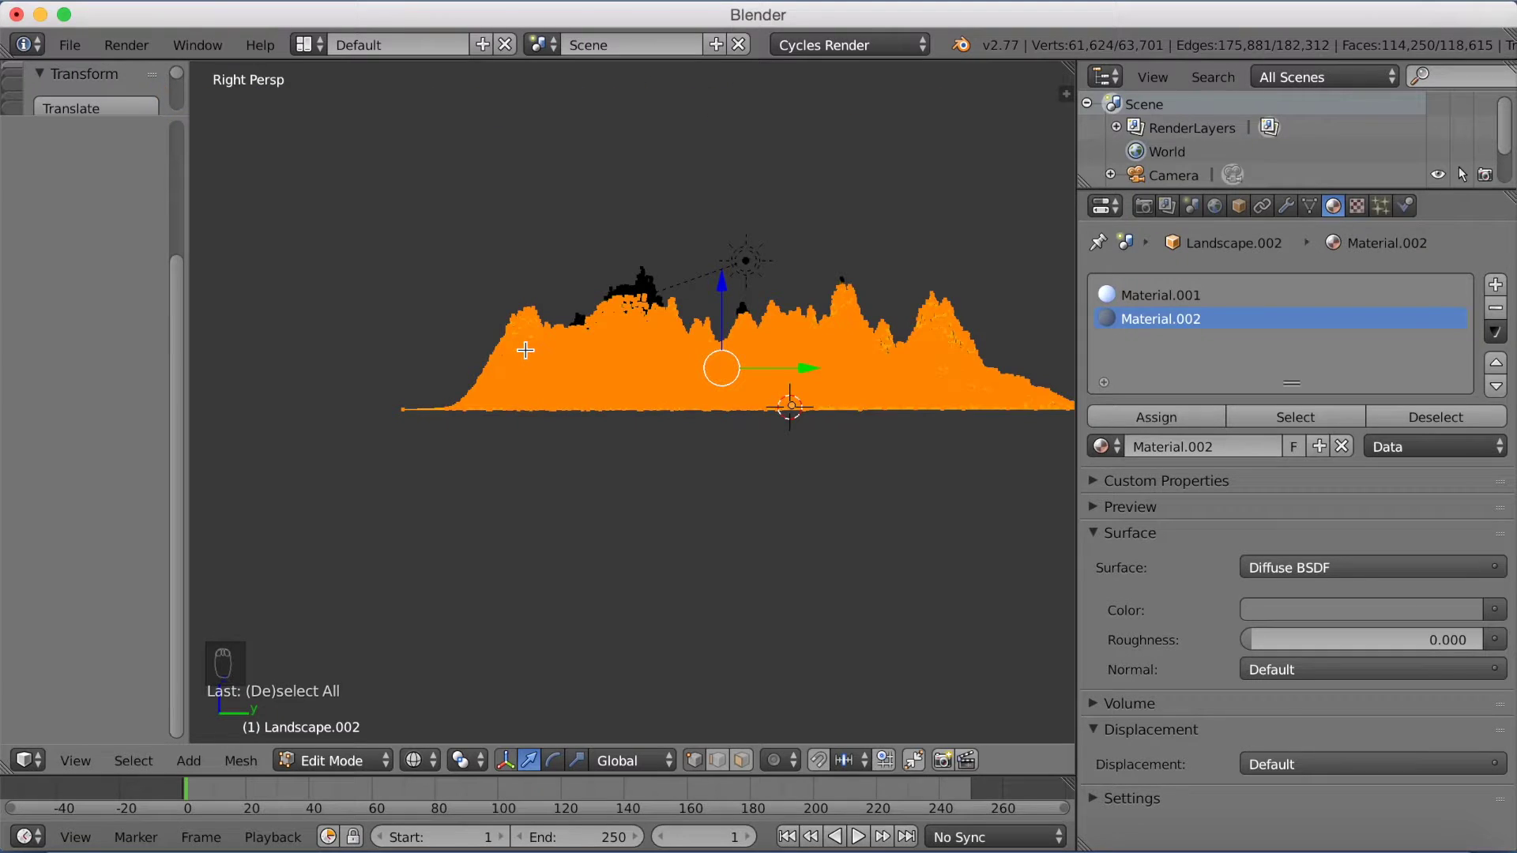
# Circle-select to brush the highest peak vertices out of the selection.
pyautogui.press('c')
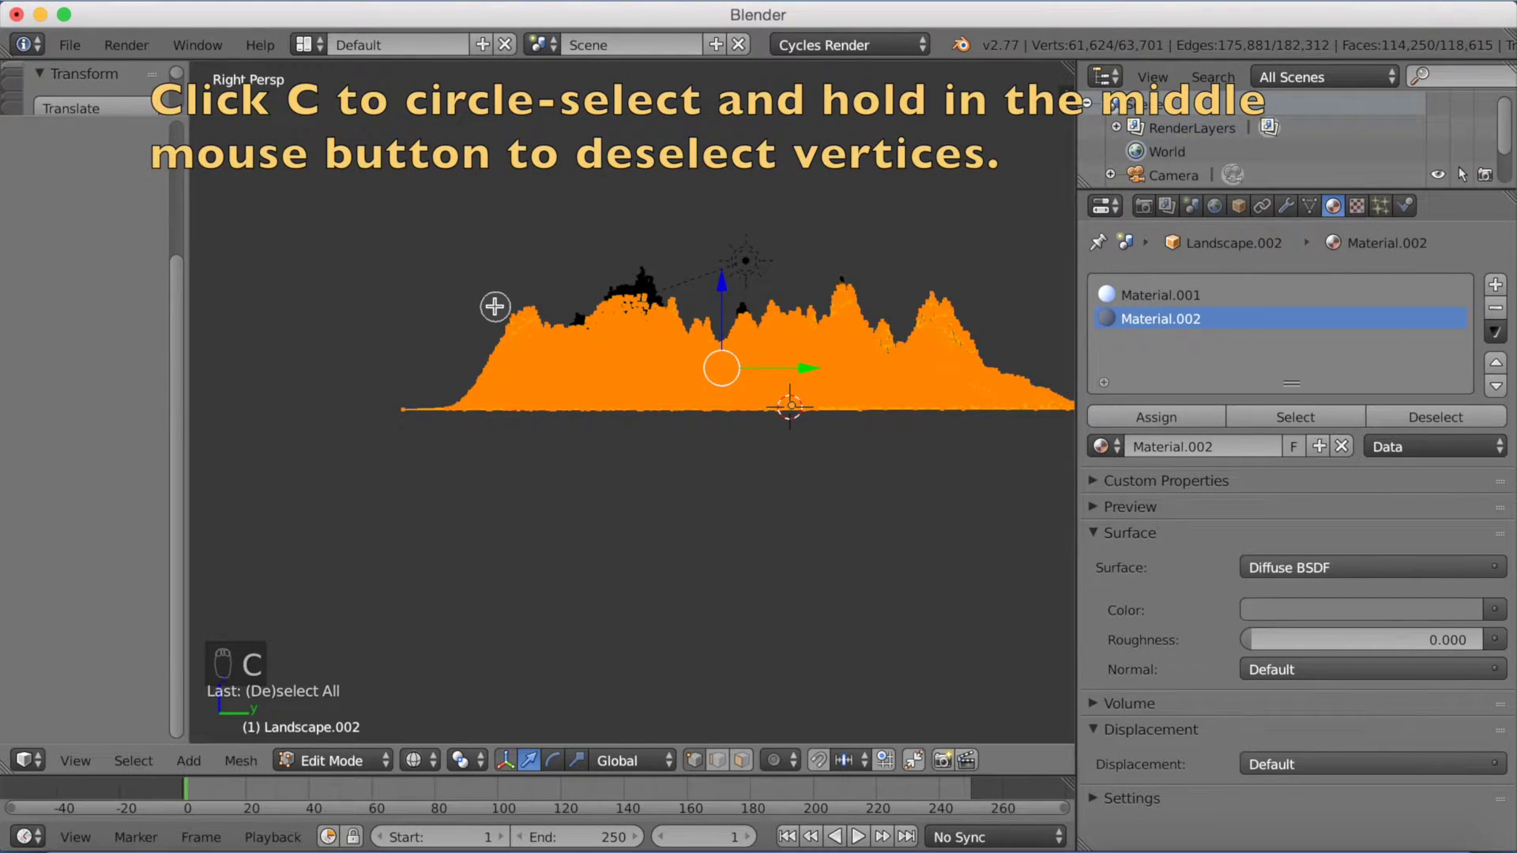
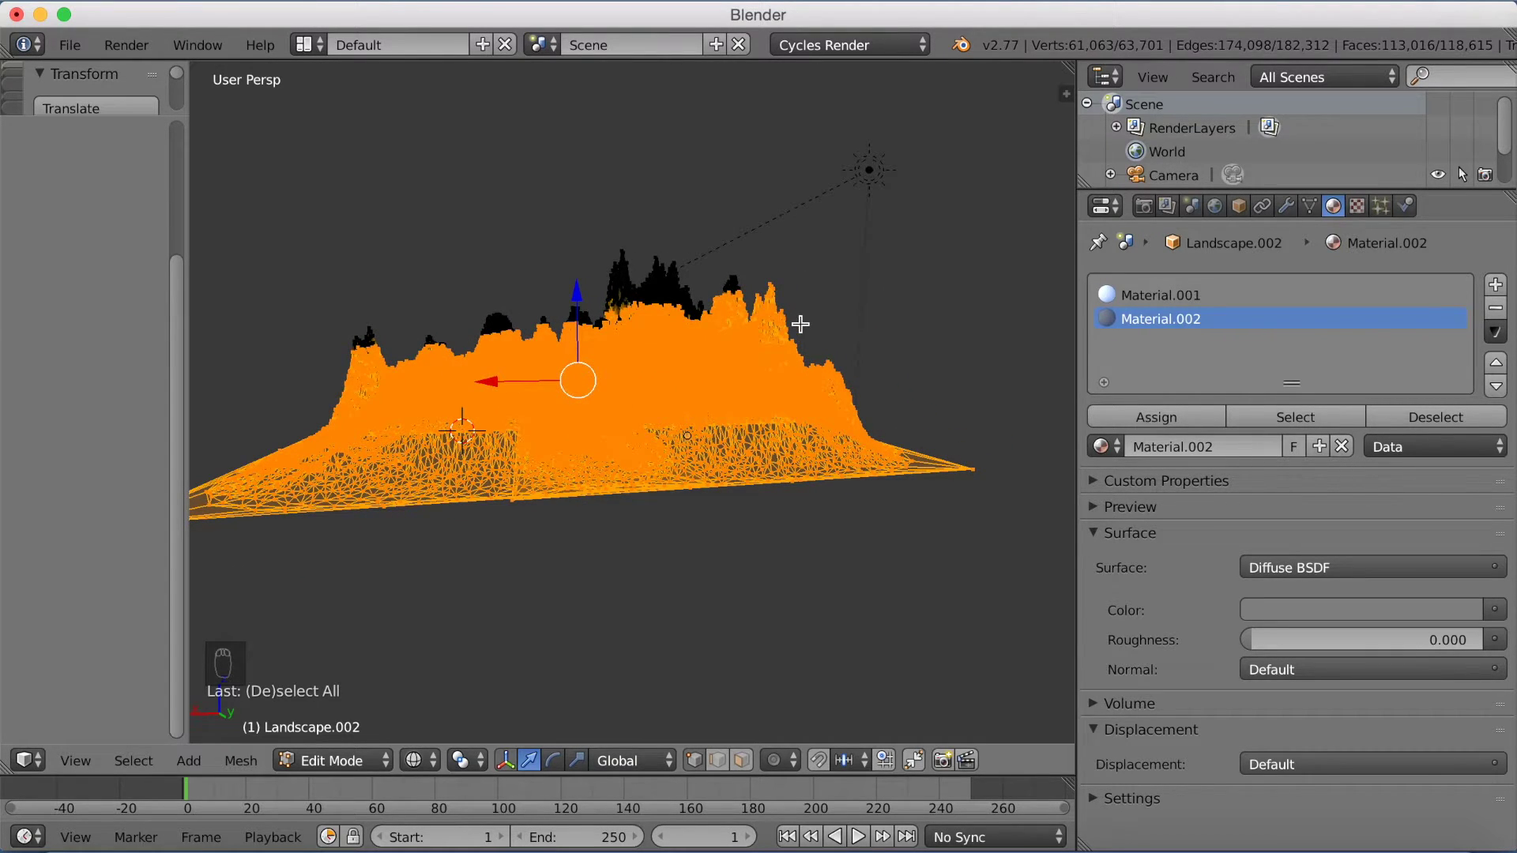
pyautogui.press('c')
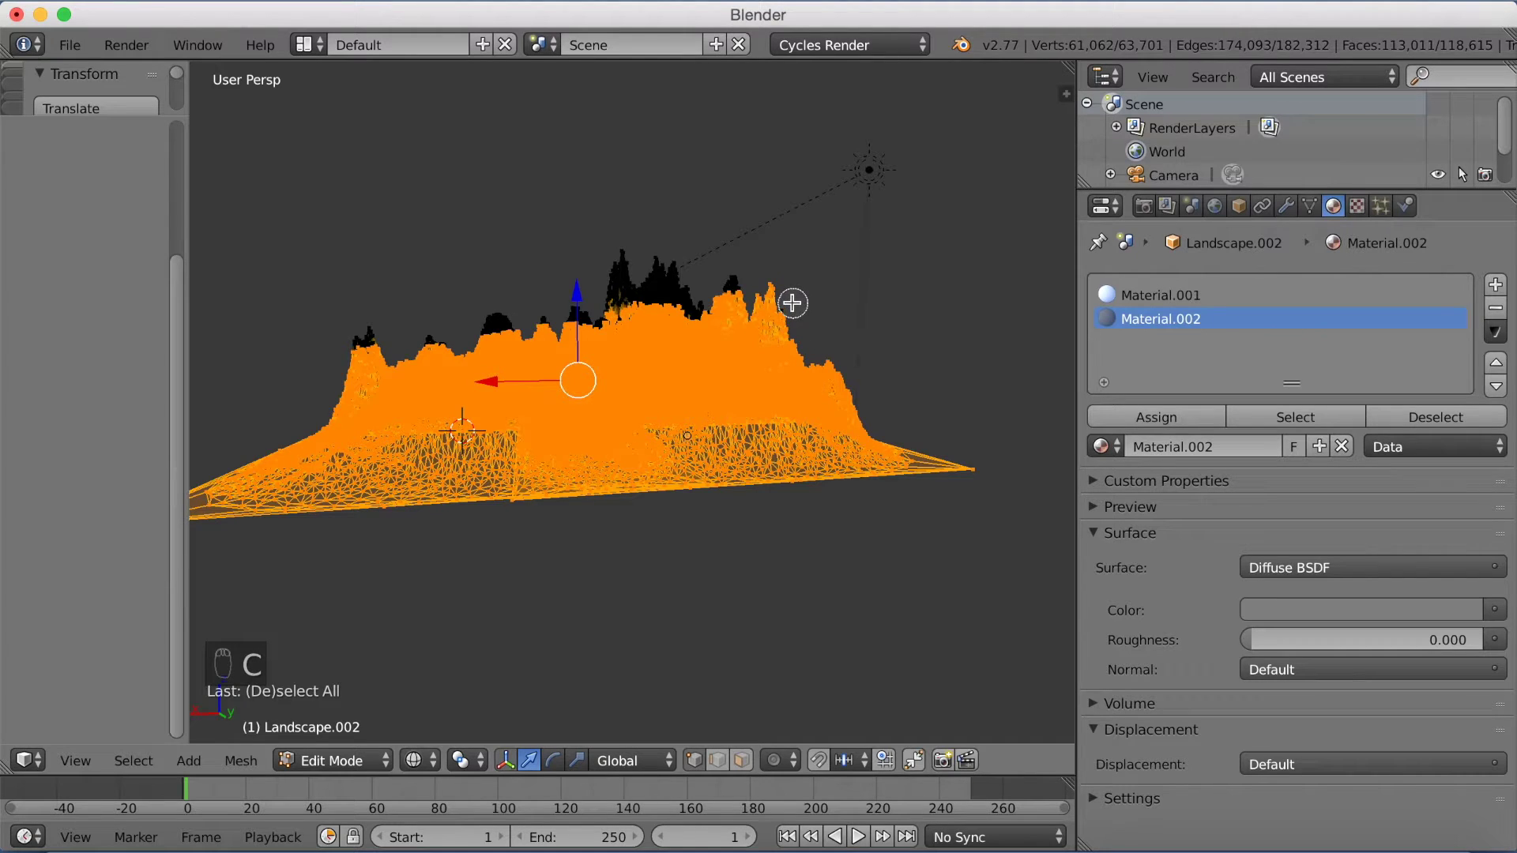
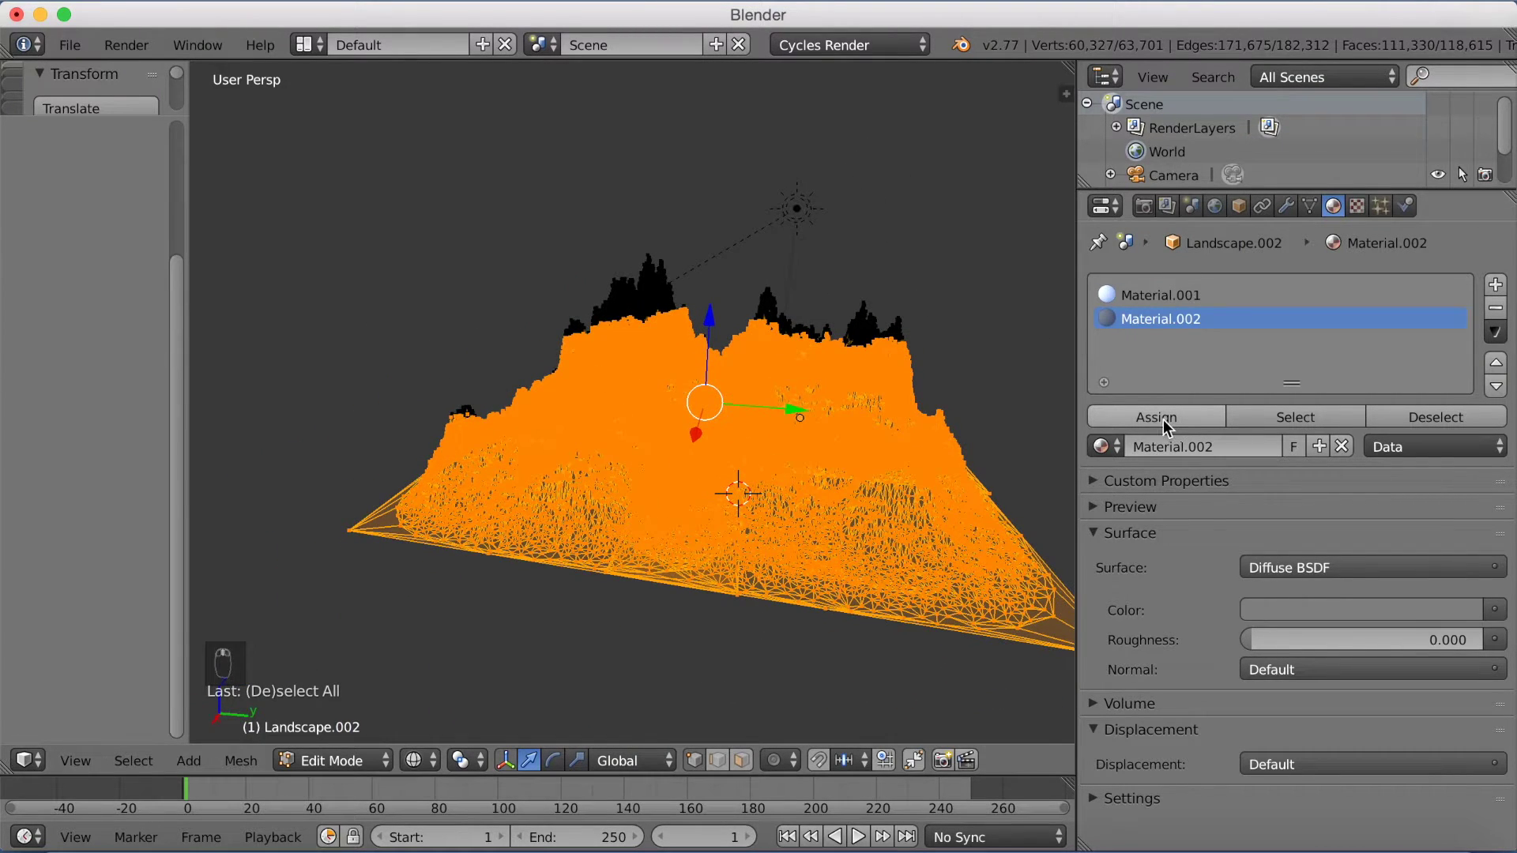
# Preview the white snowy peaks rendered, then return to Solid shading and Object Mode.
pyautogui.press('shift+z')
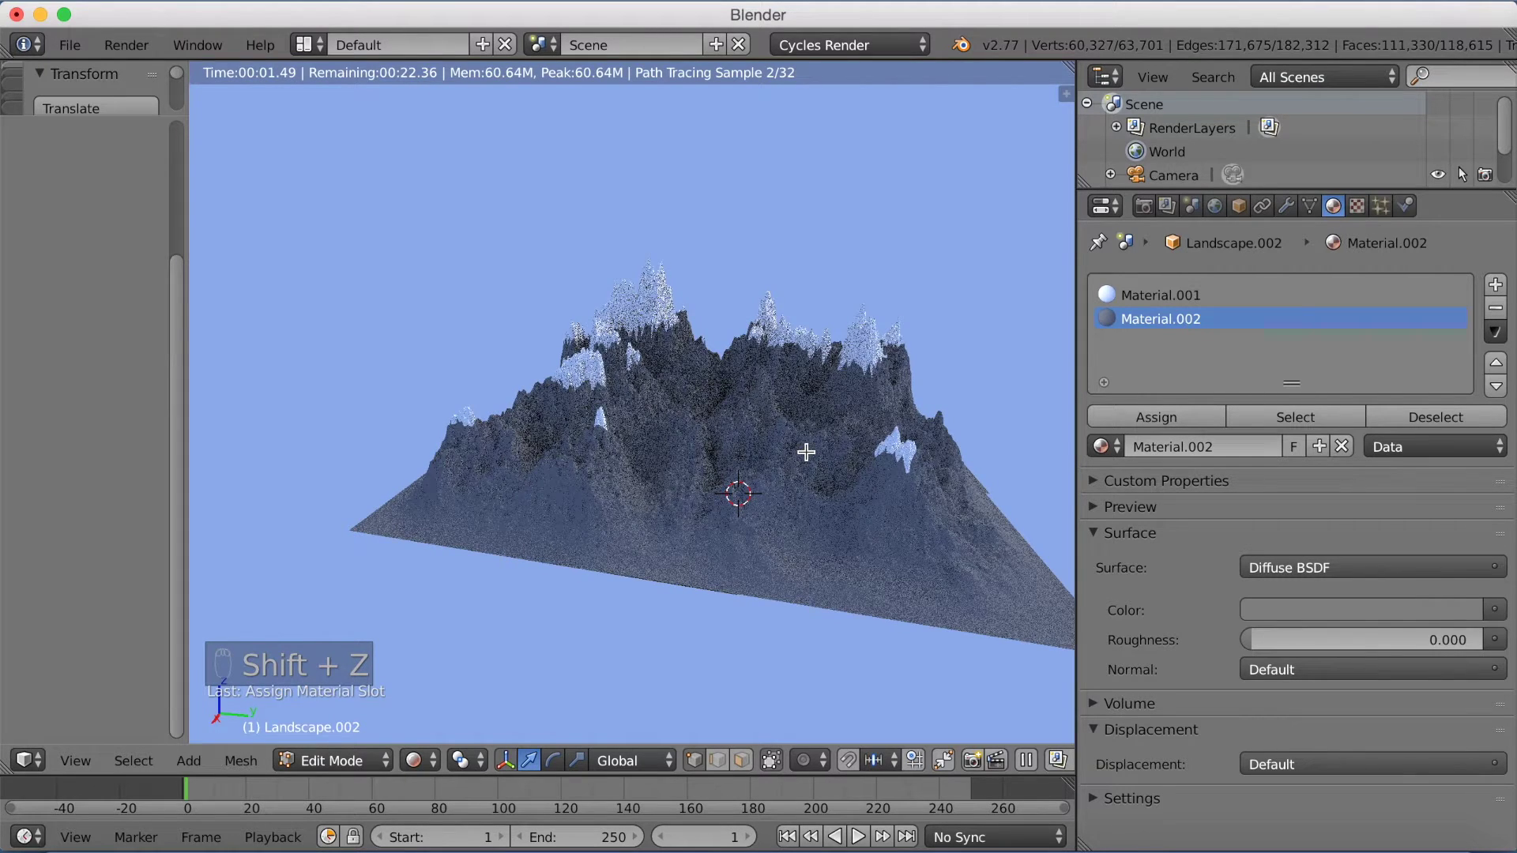
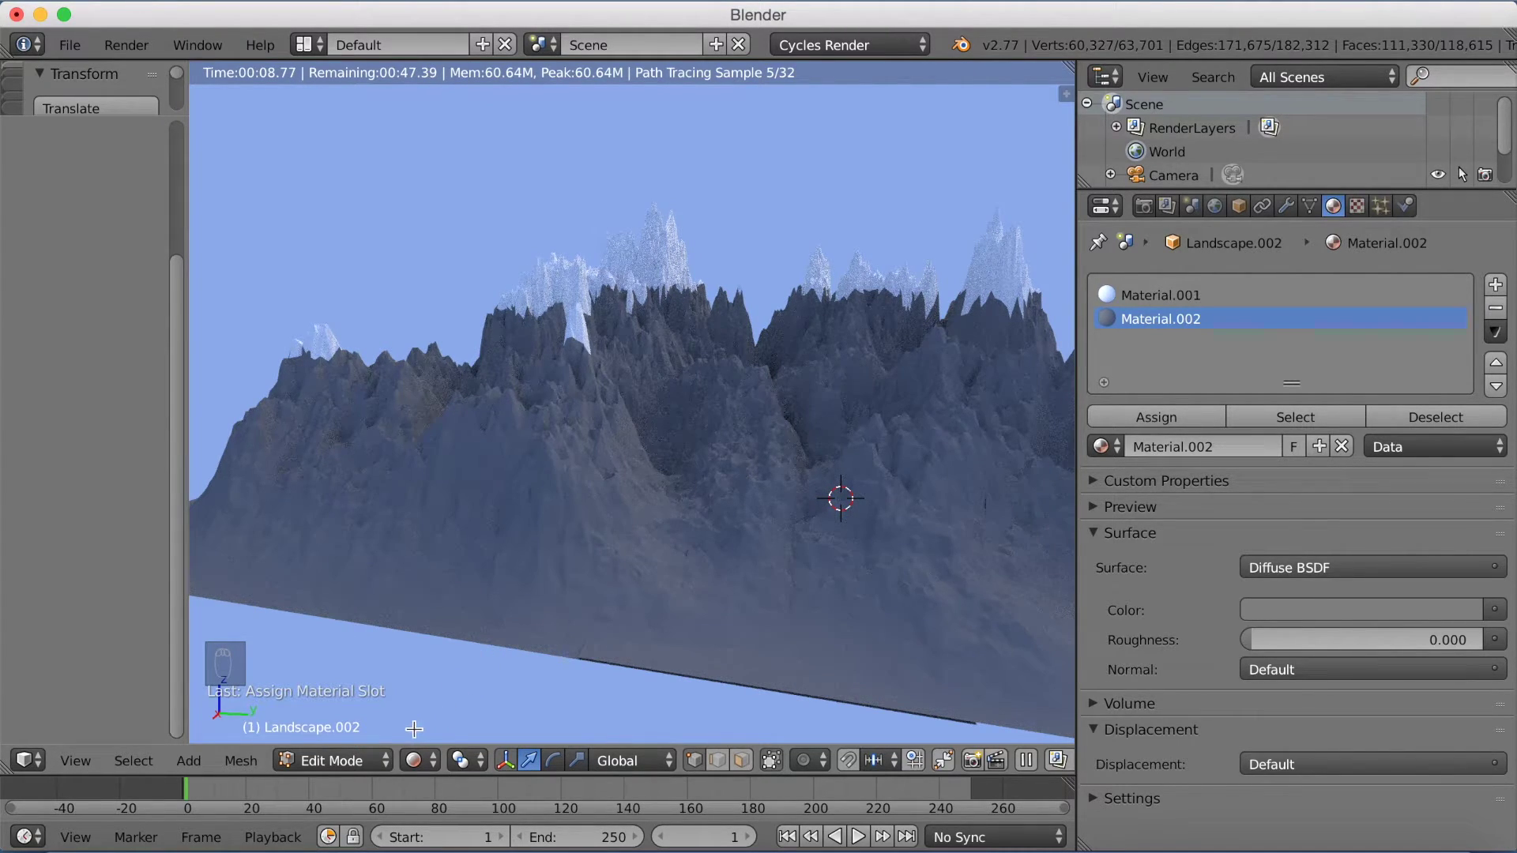
pyautogui.click(372, 769)
pyautogui.moveTo(368, 734); pyautogui.dragTo(472, 760)
pyautogui.click(473, 760)
pyautogui.moveTo(462, 768); pyautogui.dragTo(453, 703)
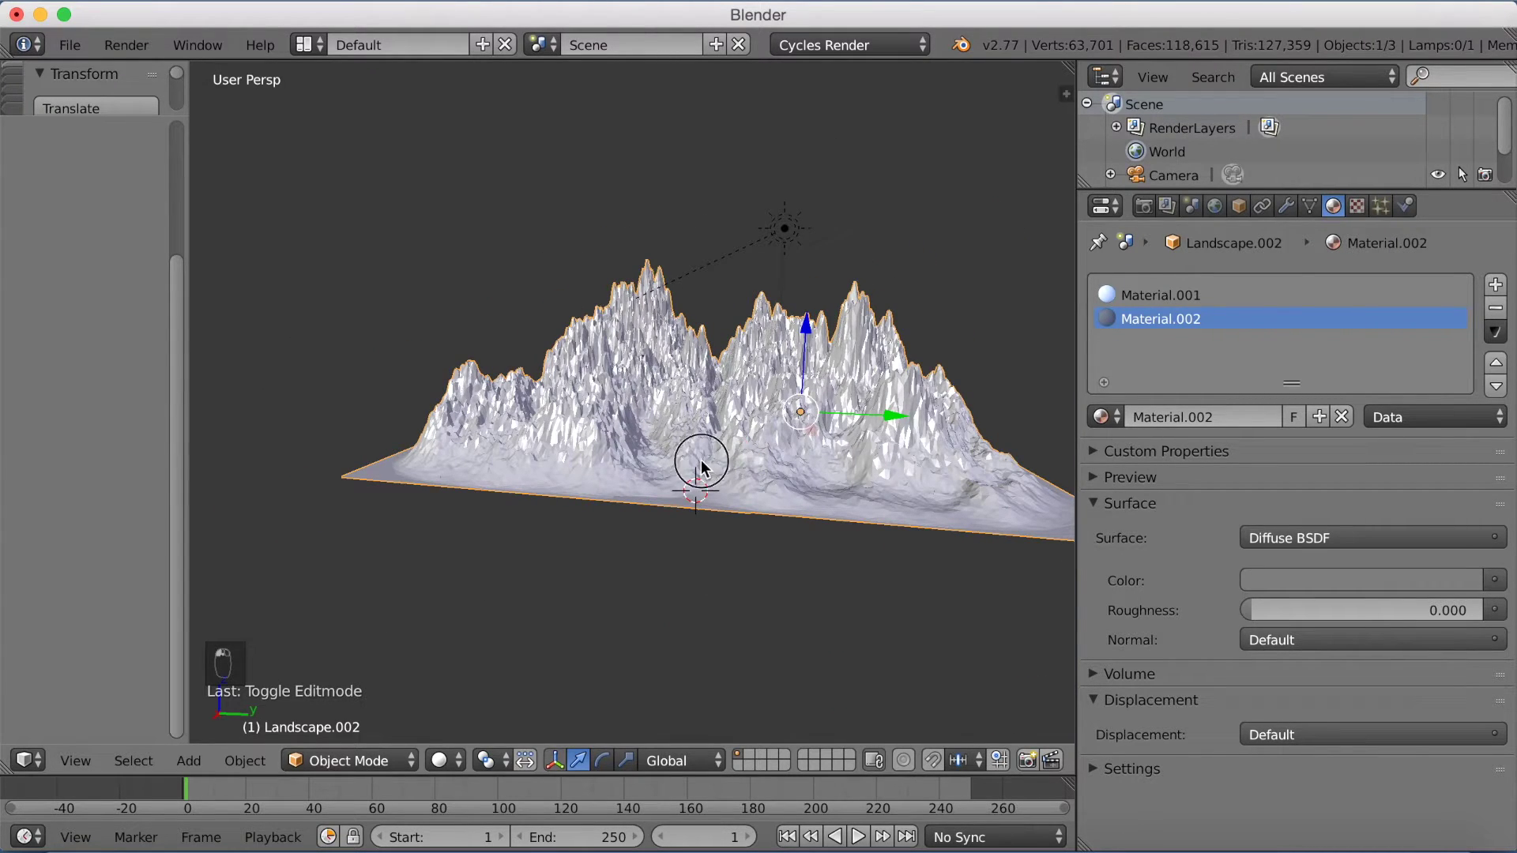
# Add a plane beneath the mountains and scale it to stretch far past them.
pyautogui.press('shift+a')
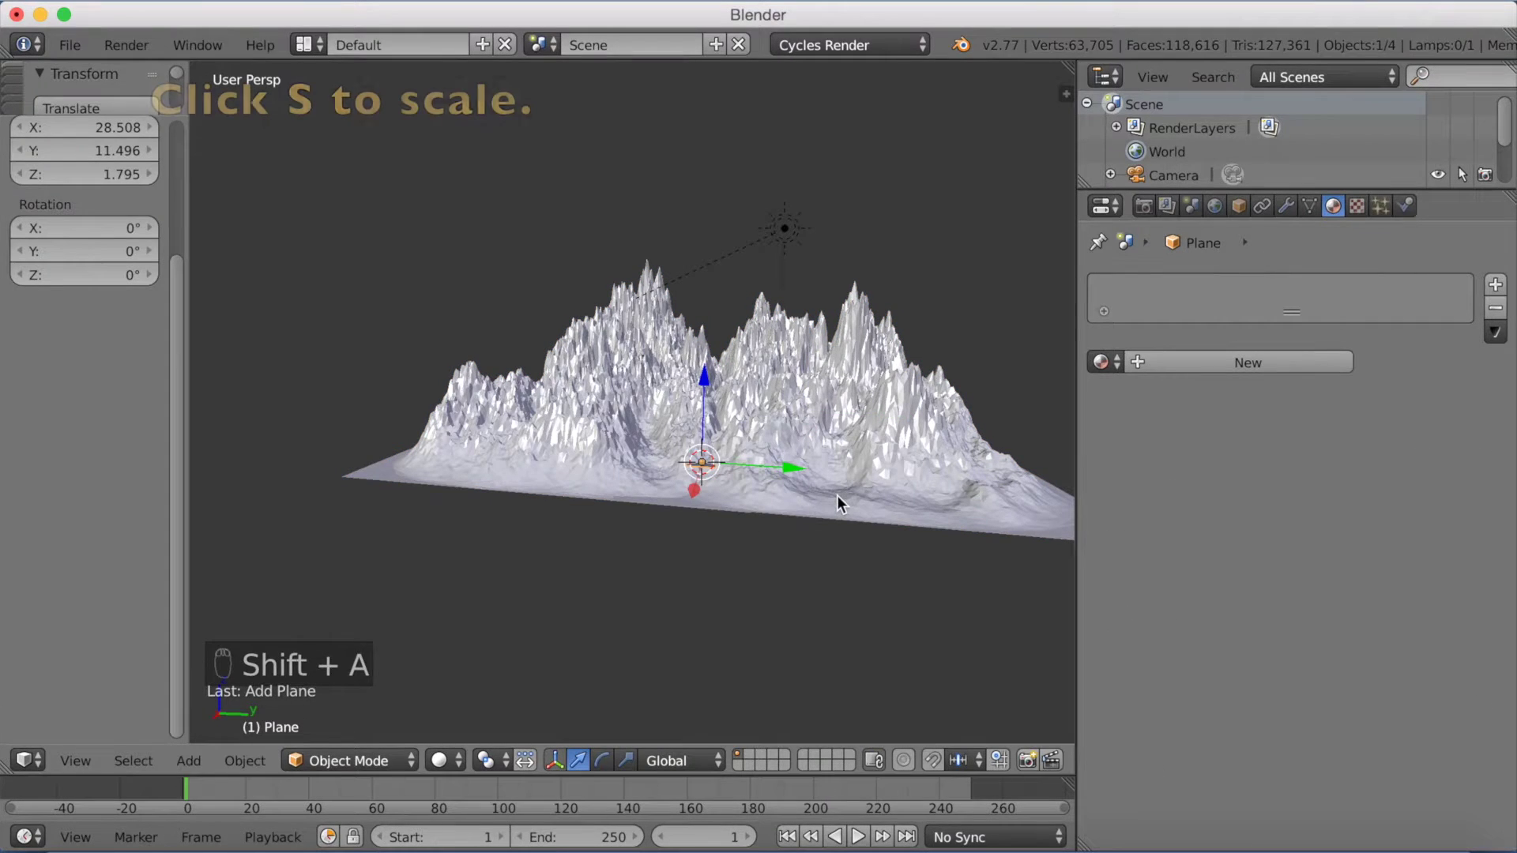
pyautogui.press('s')
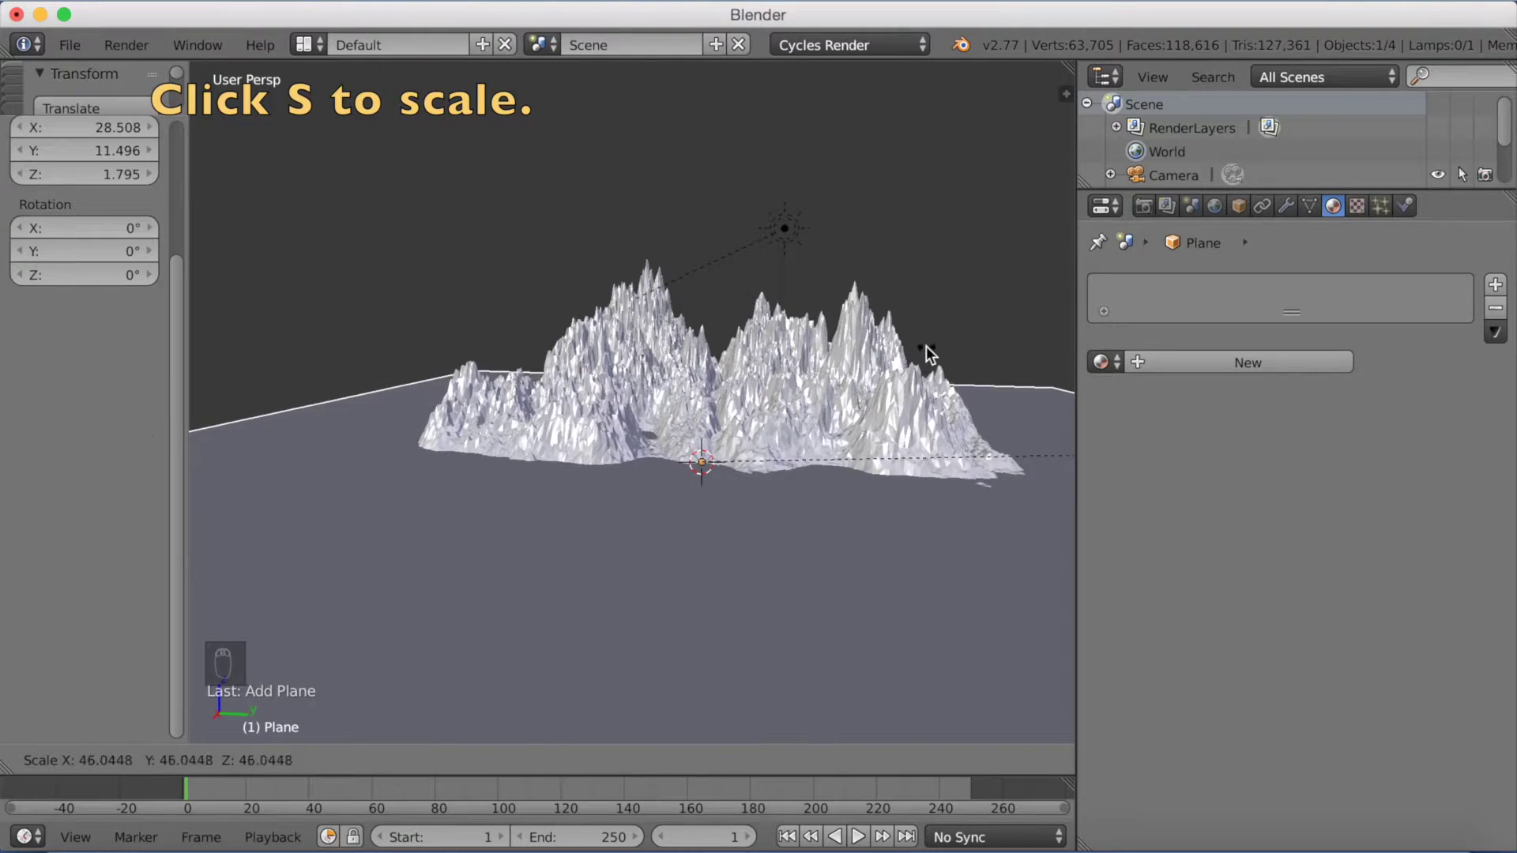
pyautogui.click(934, 356)
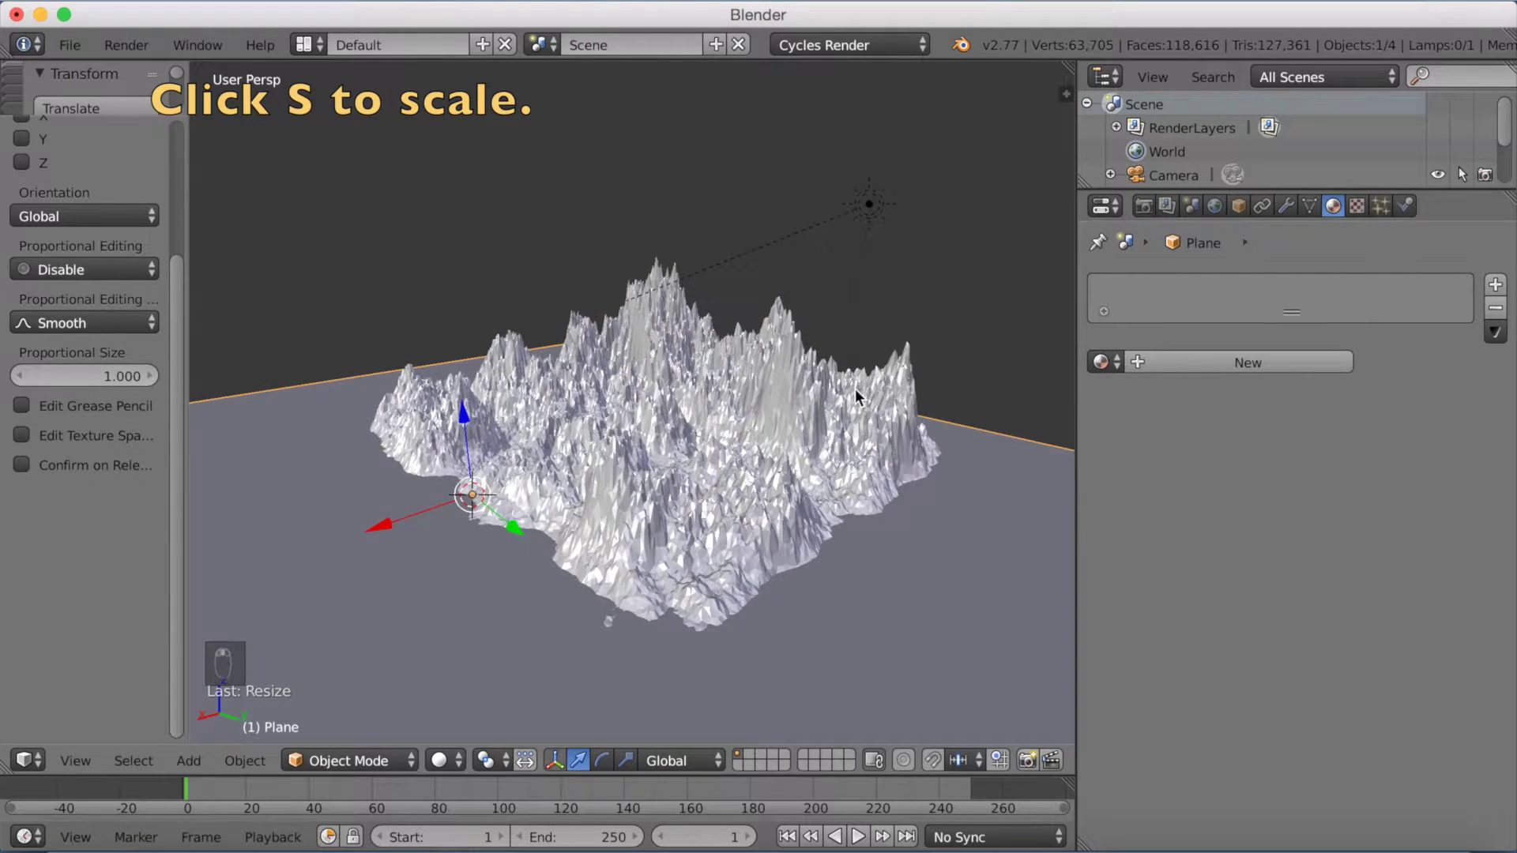
pyautogui.press('s')
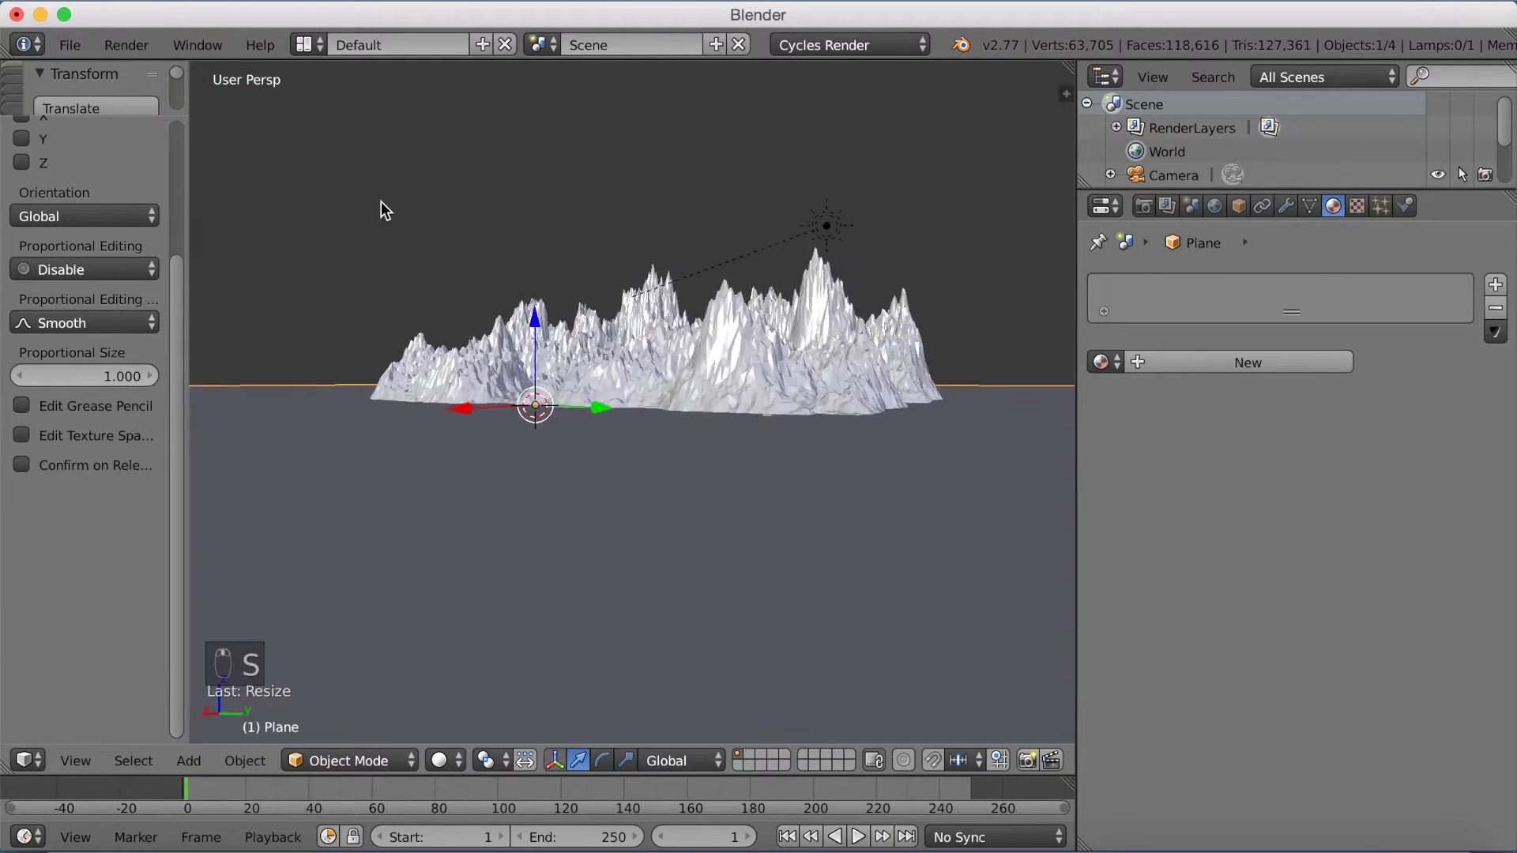
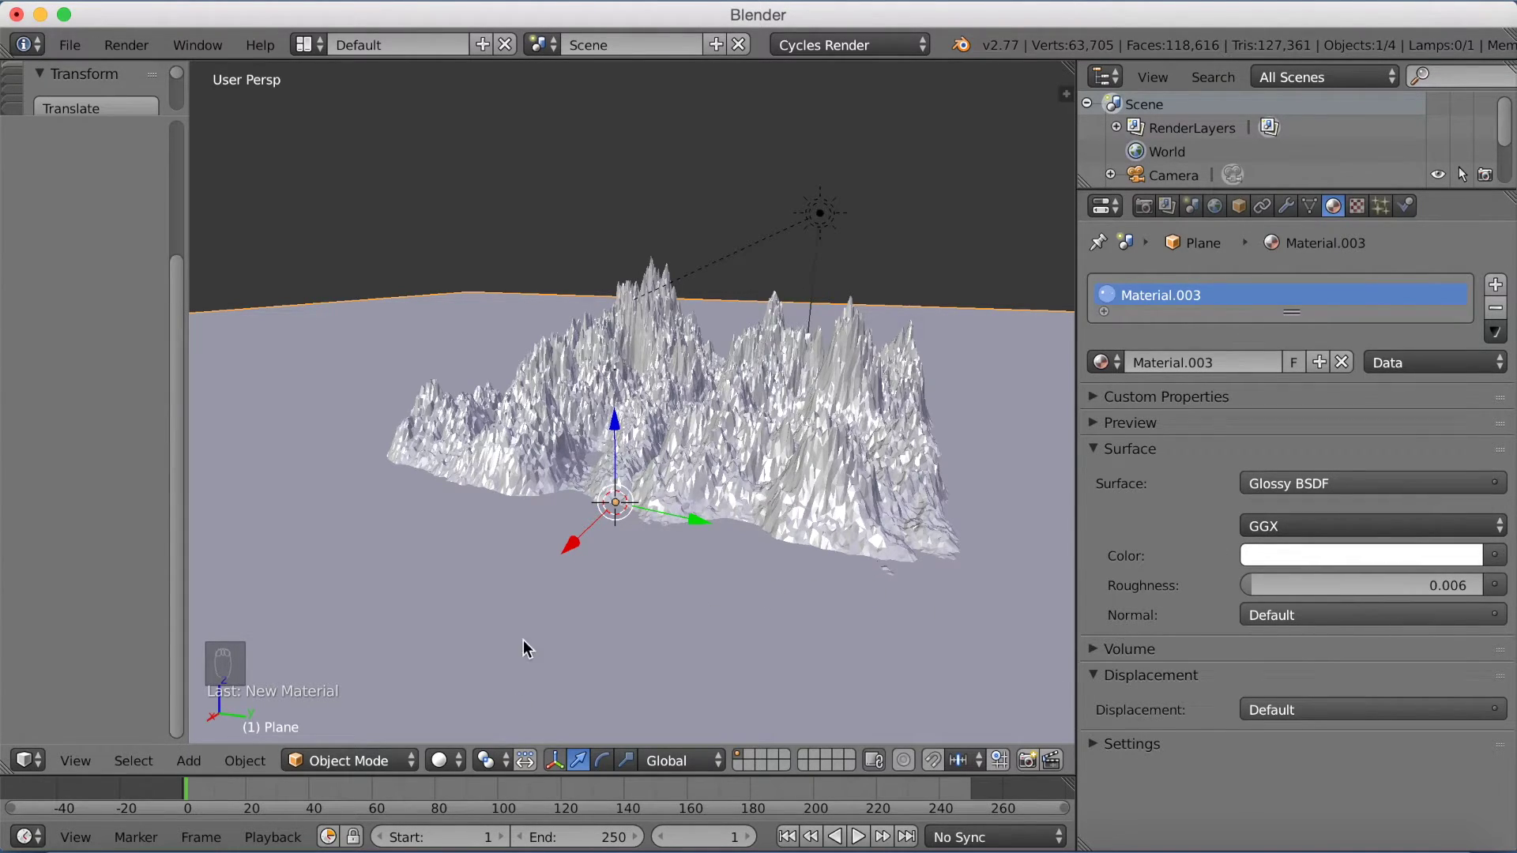
# Preview the glossy plane rendered, pull back to see the whole landscape, then return to solid shading.
pyautogui.press('shift+z')
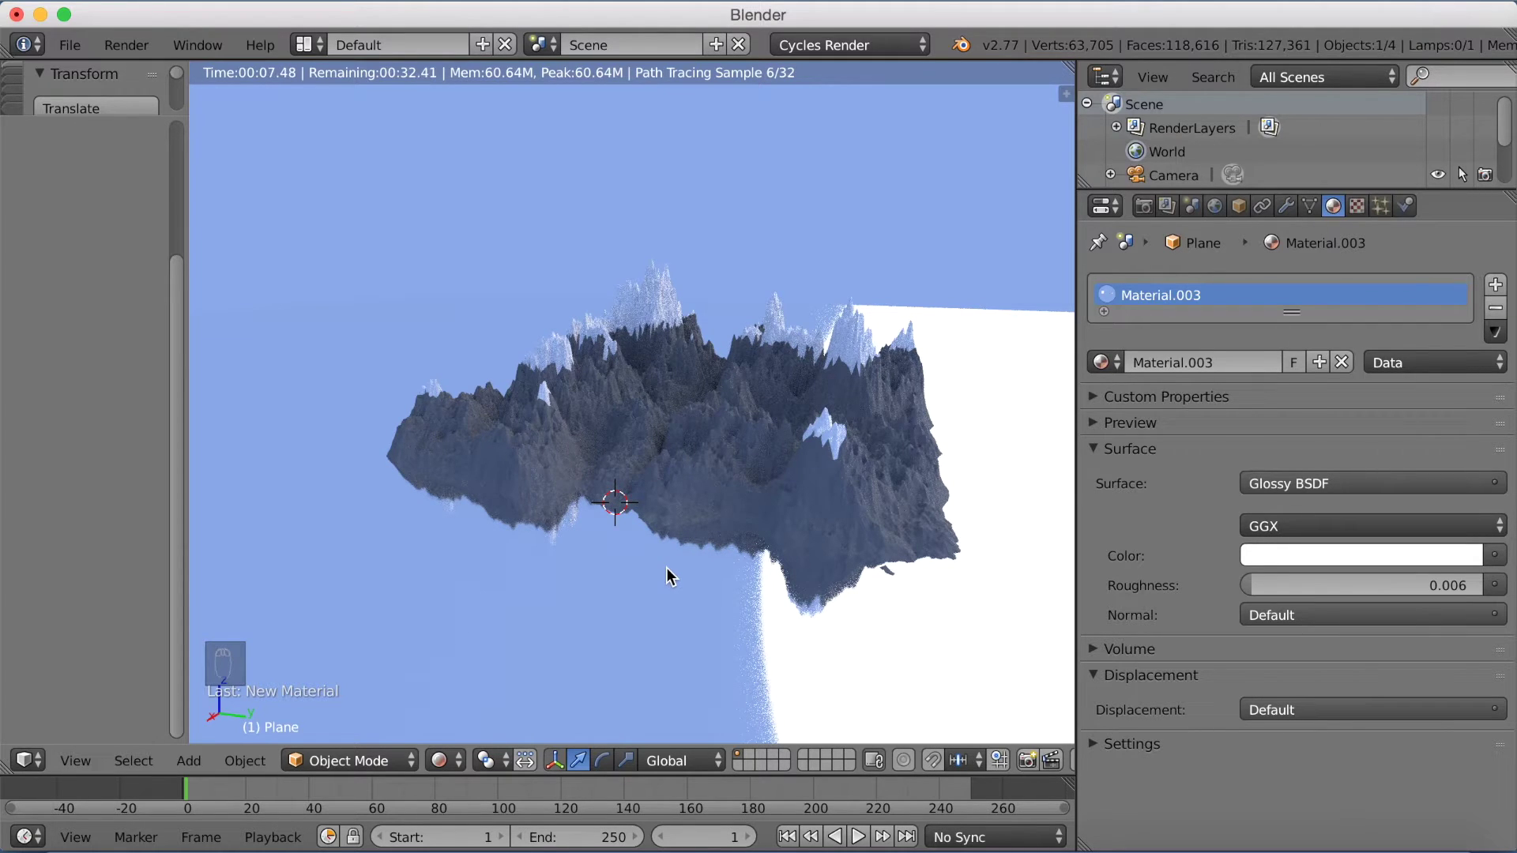
pyautogui.middleClick(679, 556)
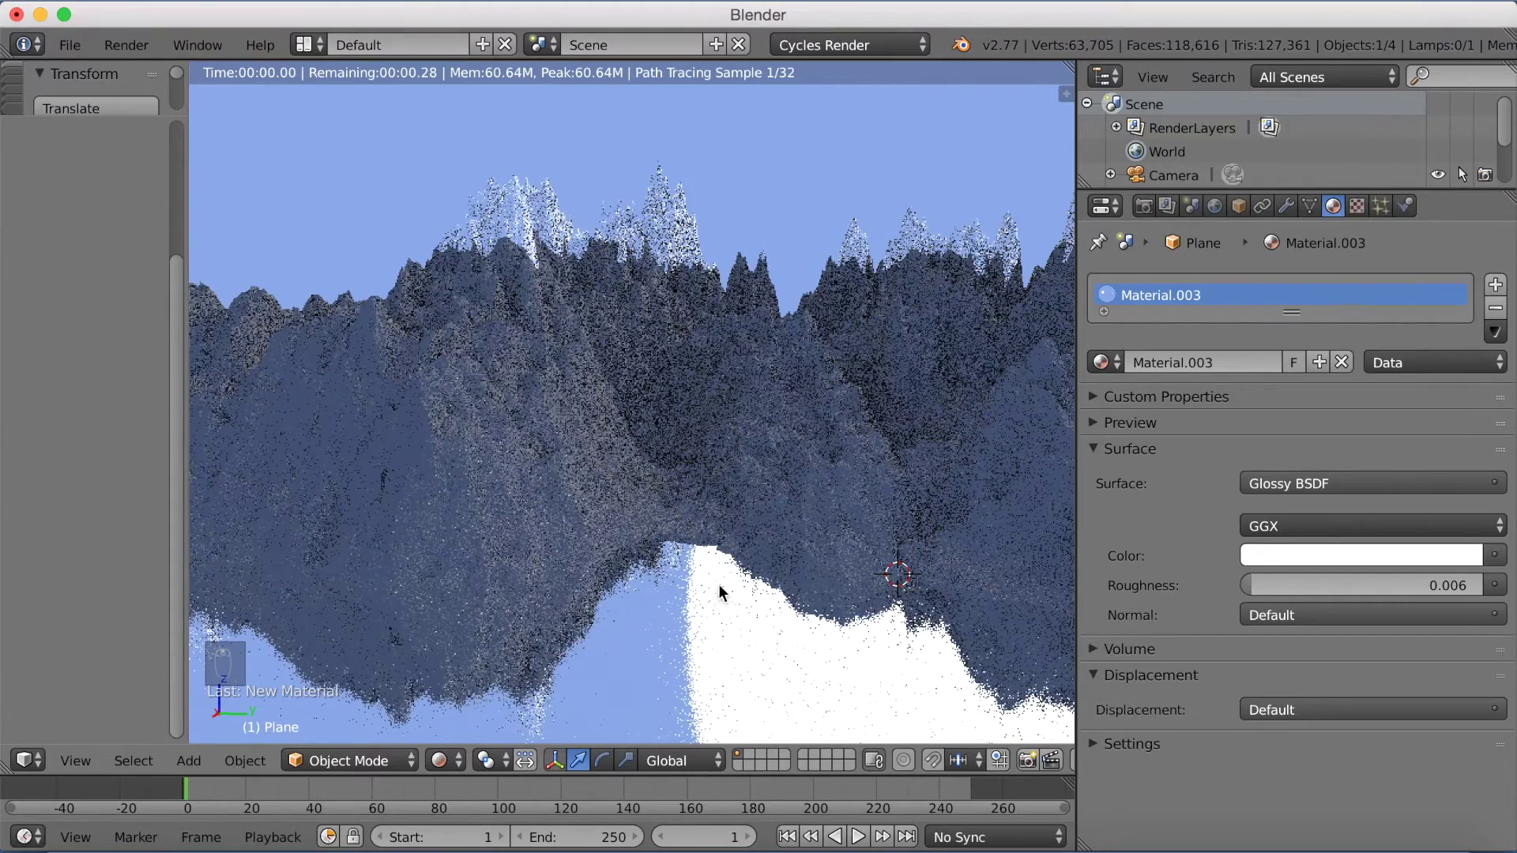
pyautogui.middleClick(709, 588)
pyautogui.middleClick(693, 587)
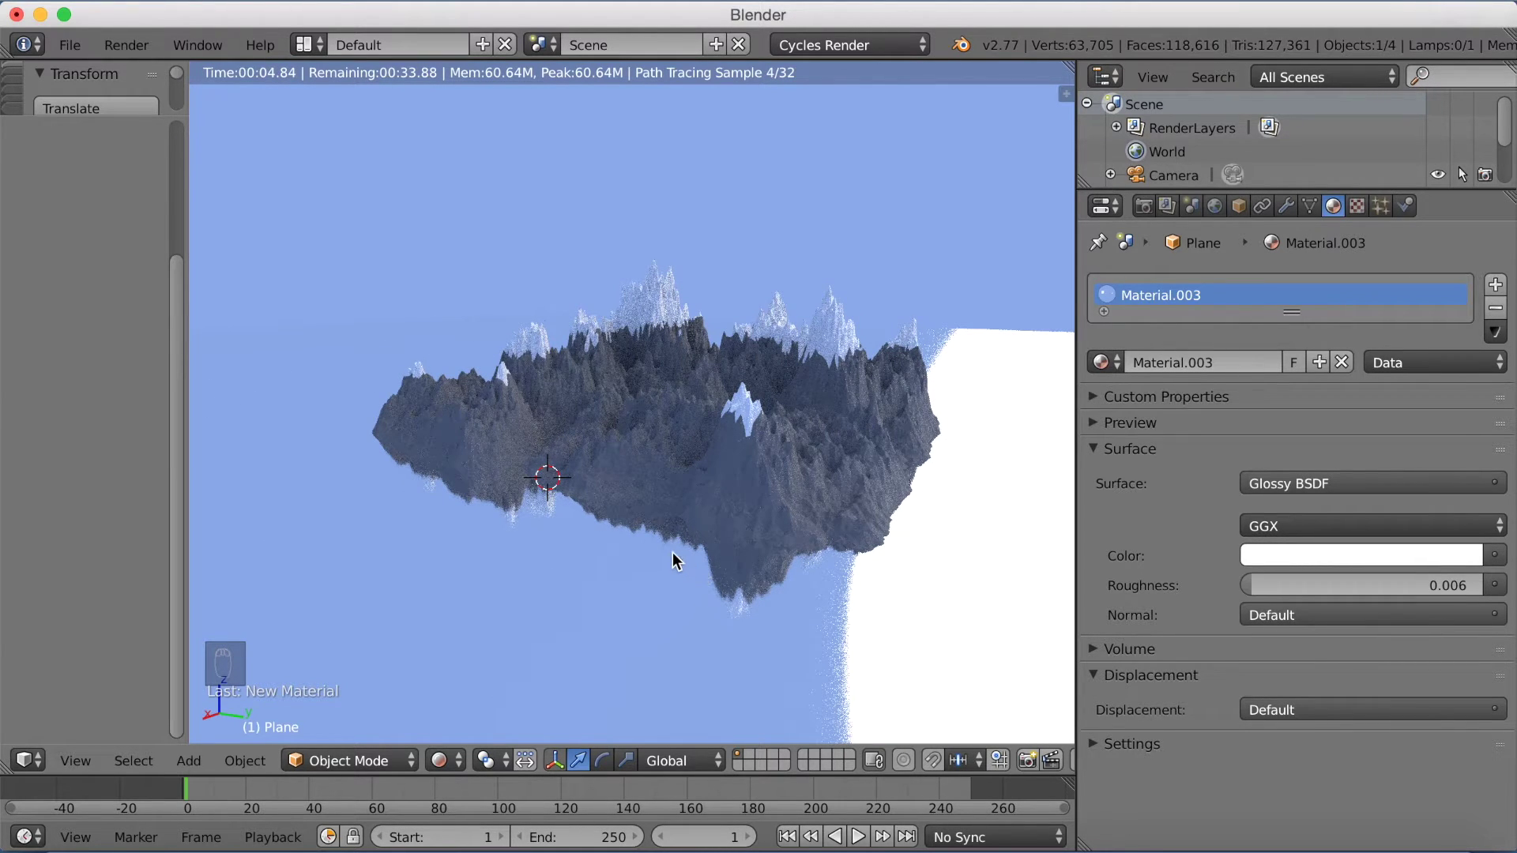
pyautogui.press('shift+z')
# Move the glossy water plane up along Z into the mountains, checking the reflection in rendered shading.
pyautogui.press('g')
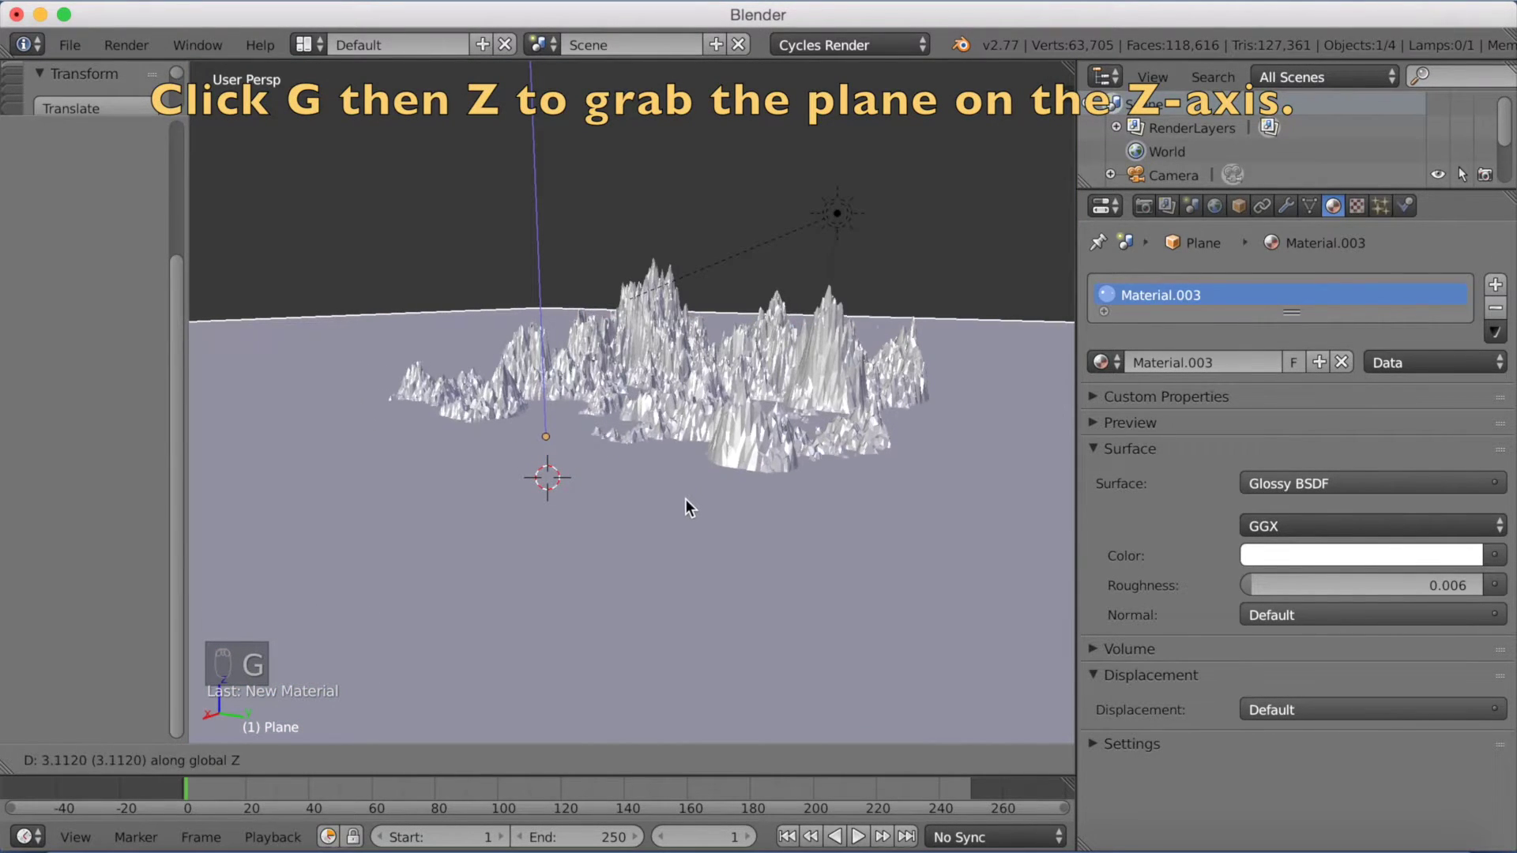
pyautogui.moveTo(692, 513); pyautogui.dragTo(709, 445)
pyautogui.press('shift+z')
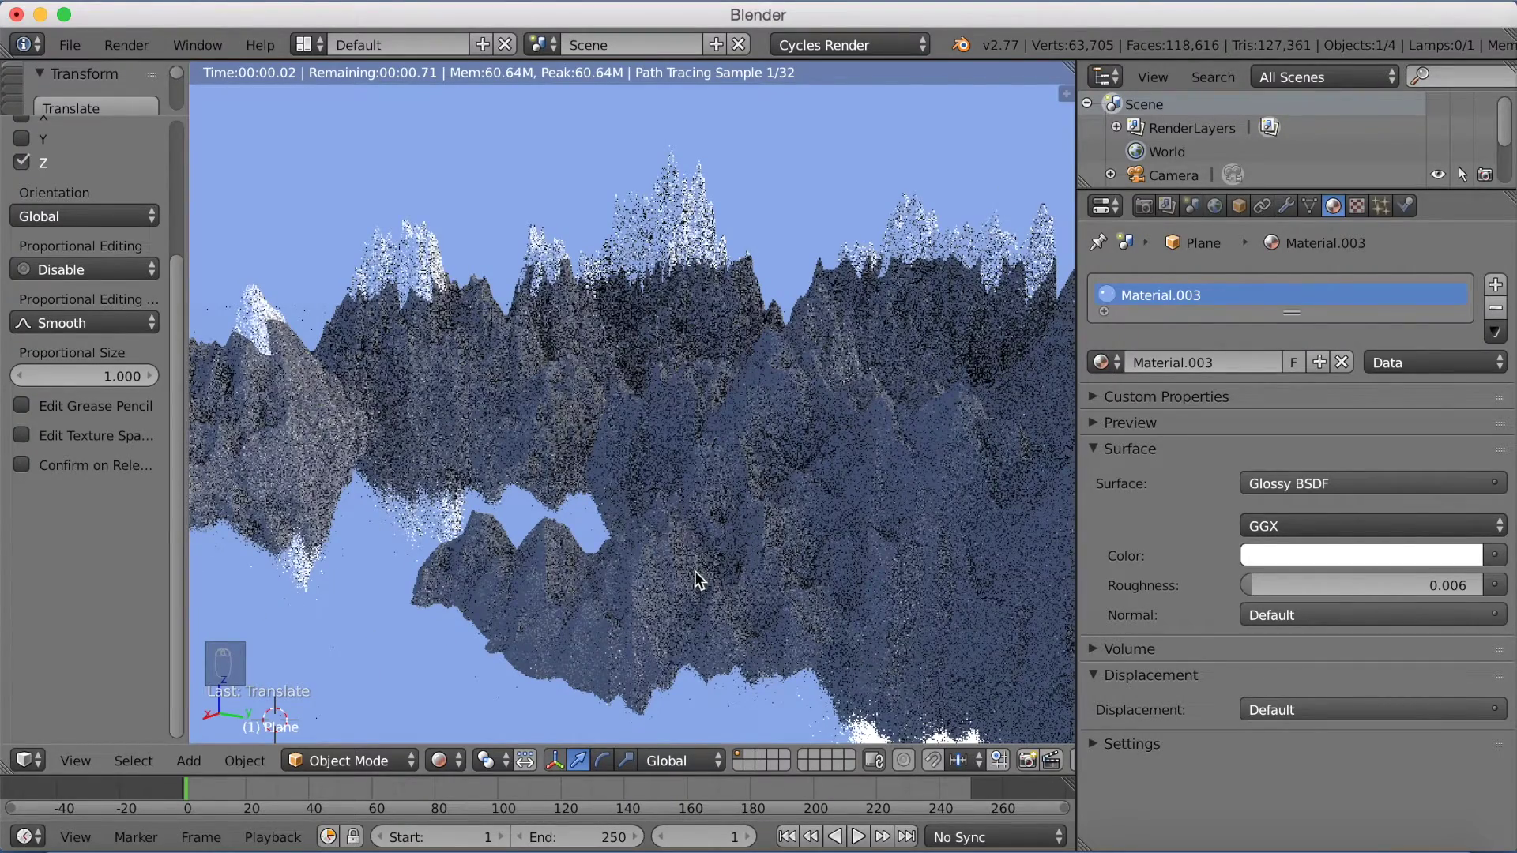
pyautogui.press('g')
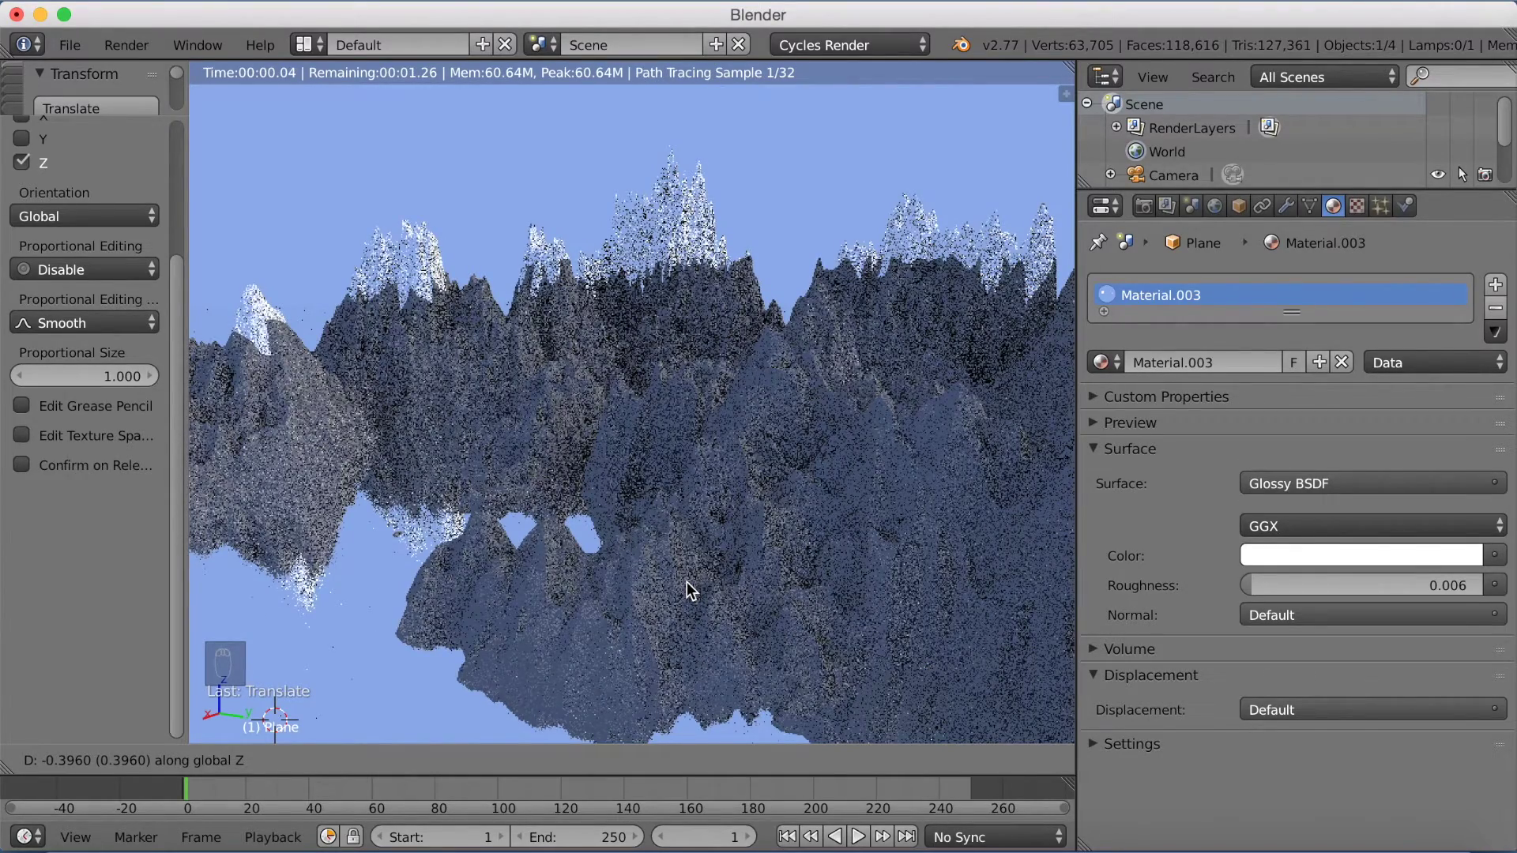
pyautogui.moveTo(692, 601); pyautogui.dragTo(694, 601)
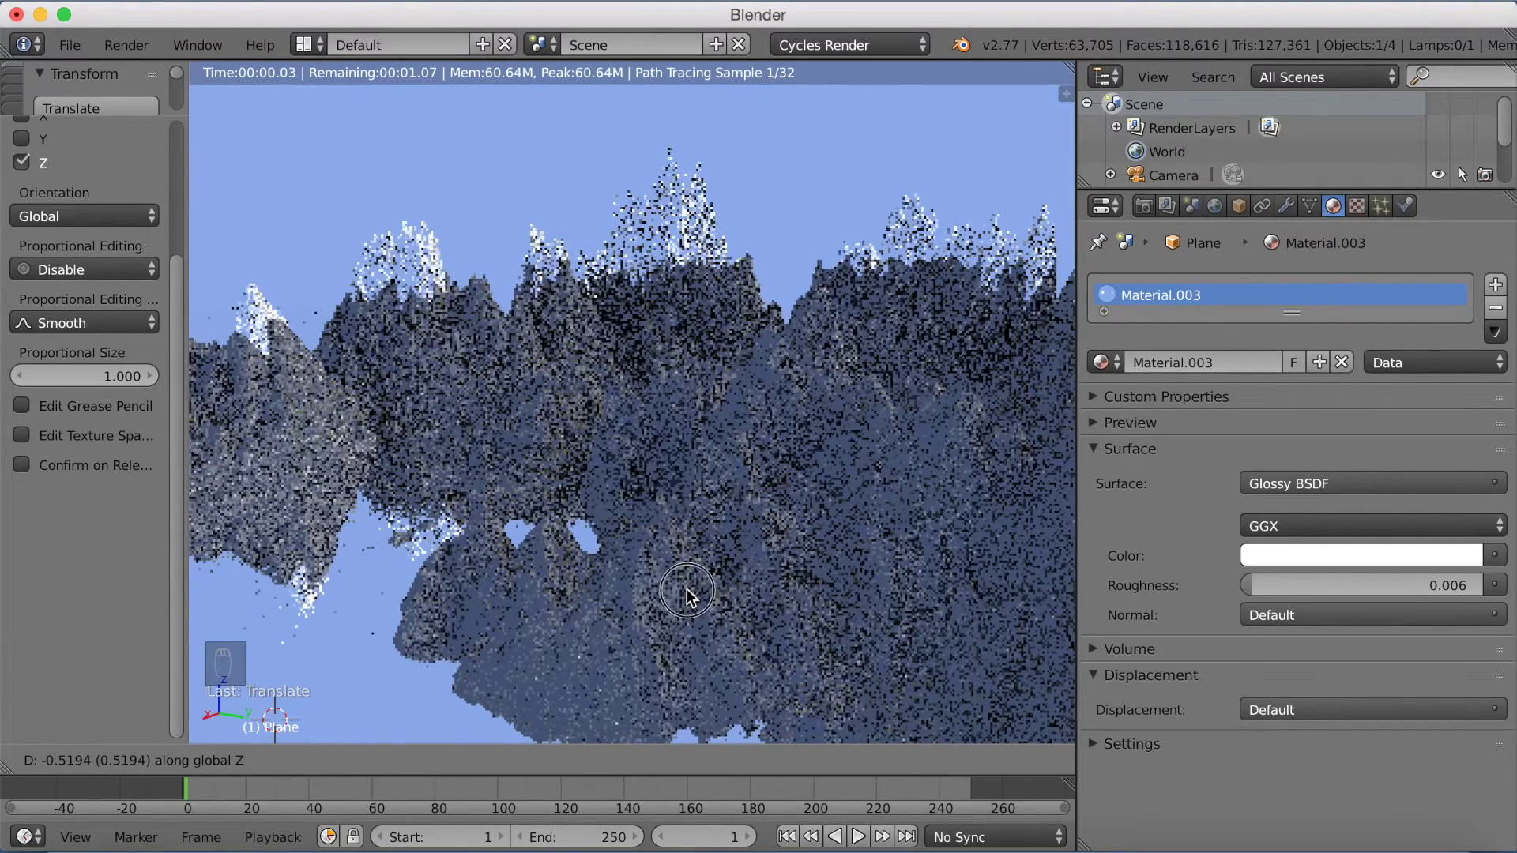
pyautogui.moveTo(692, 596); pyautogui.dragTo(655, 549)
# Look through the camera in solid shading and fly it to a new spot among the mountains.
pyautogui.press('shift+z')
pyautogui.press('KP_0')
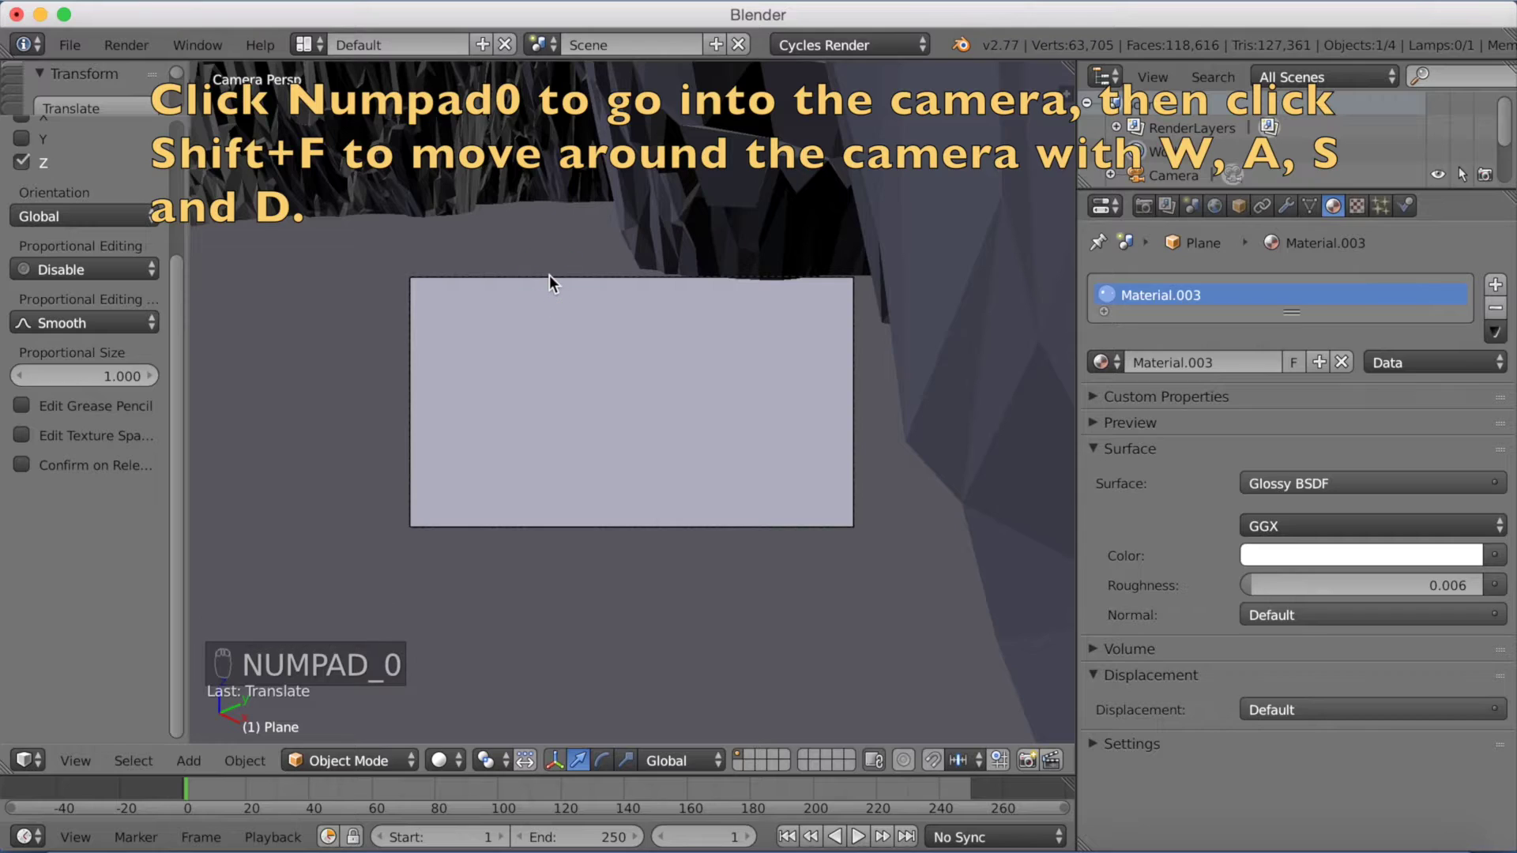
pyautogui.press('shift+f')
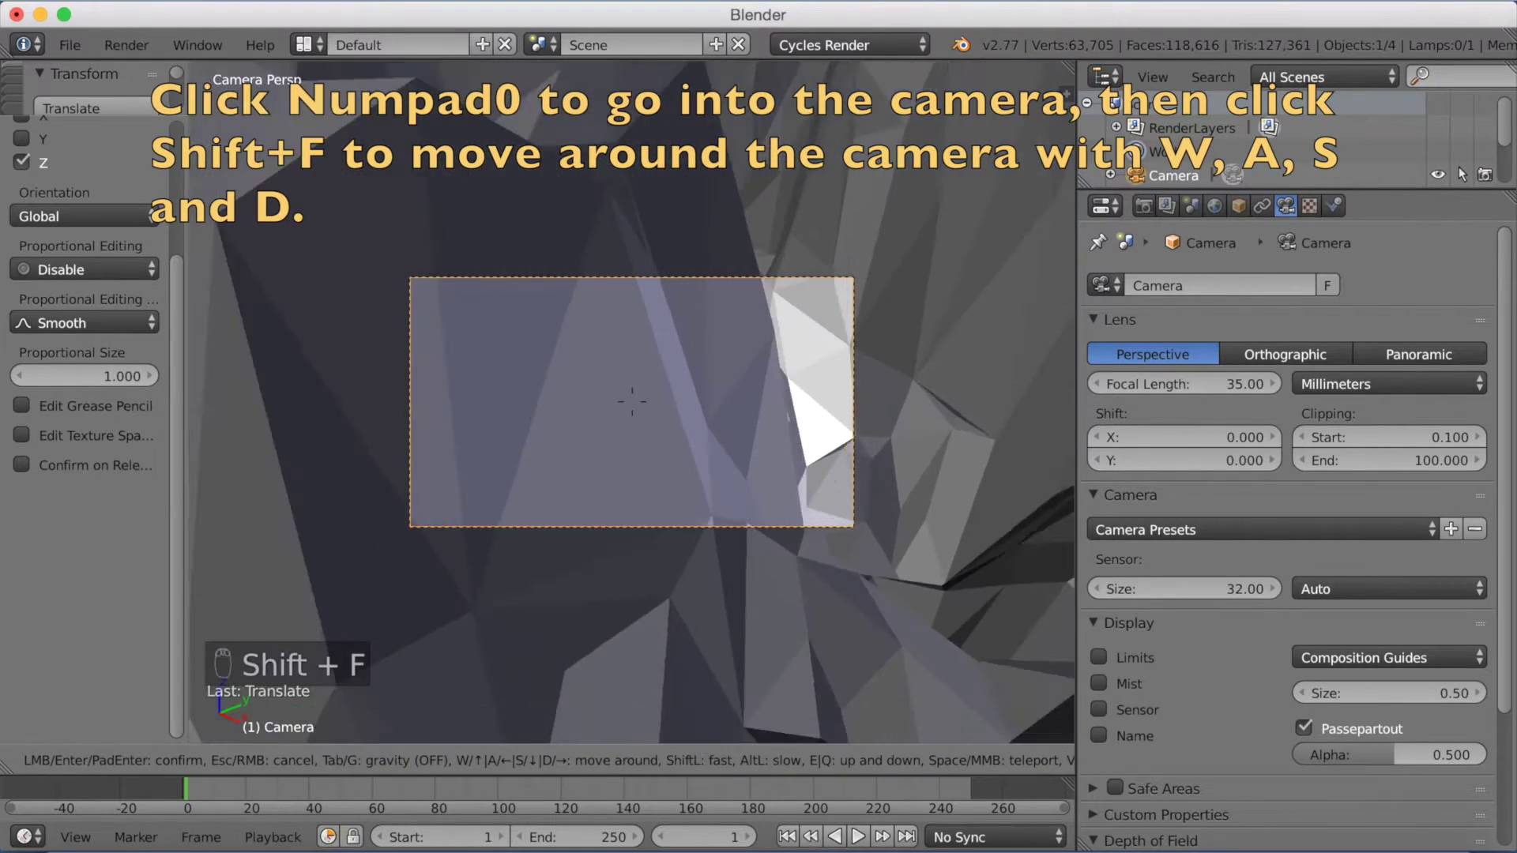
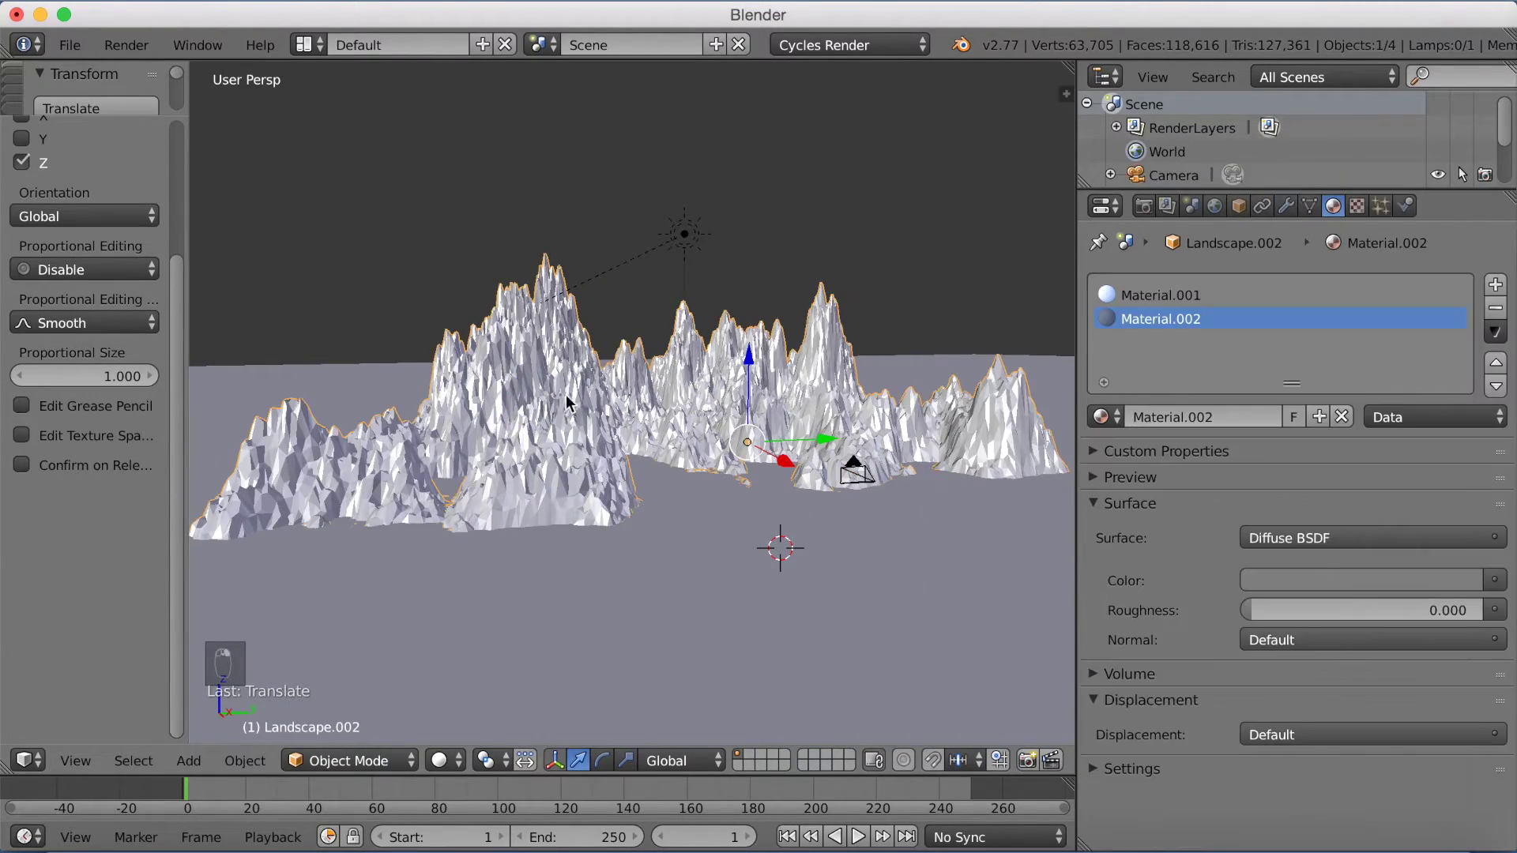
# Scale the landscape up along Z for taller peaks and check it through the camera.
pyautogui.press('s')
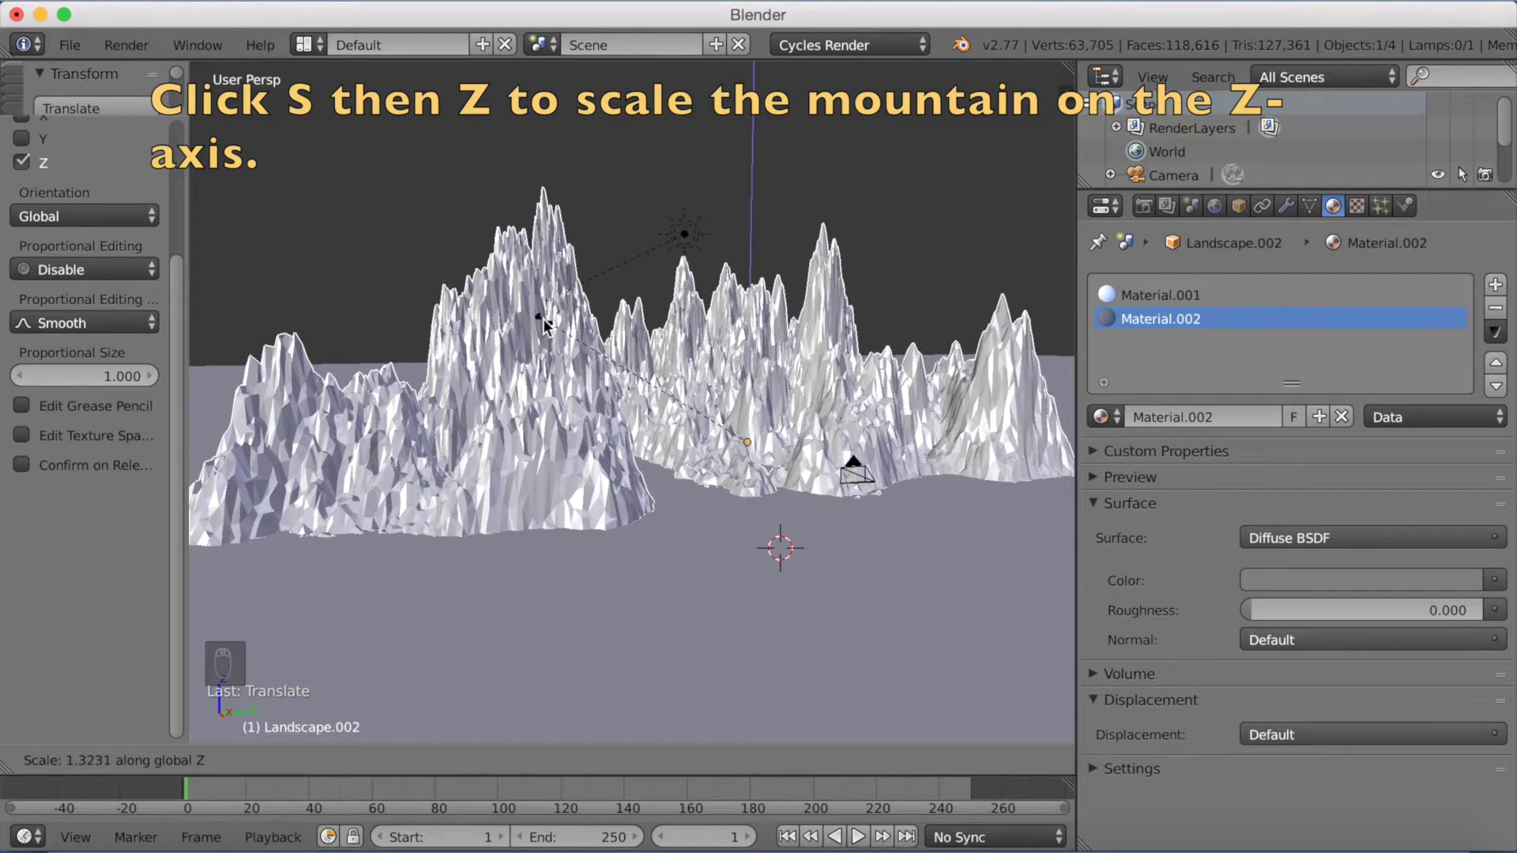
pyautogui.press('KP_0')
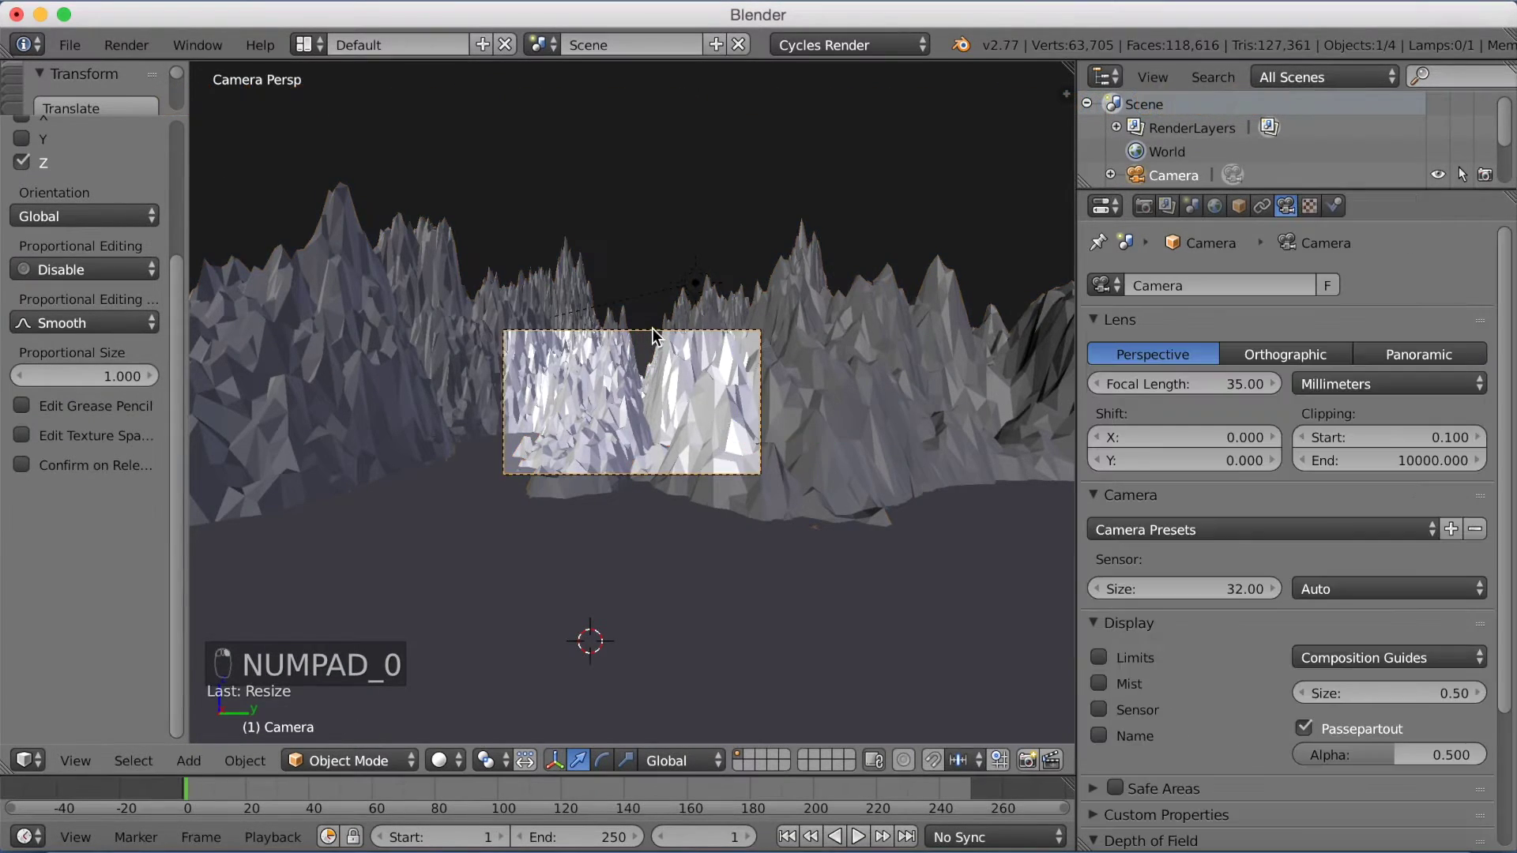
# Fly the camera to frame the range and its reflection, then preview it rendered.
pyautogui.press('shift+f')
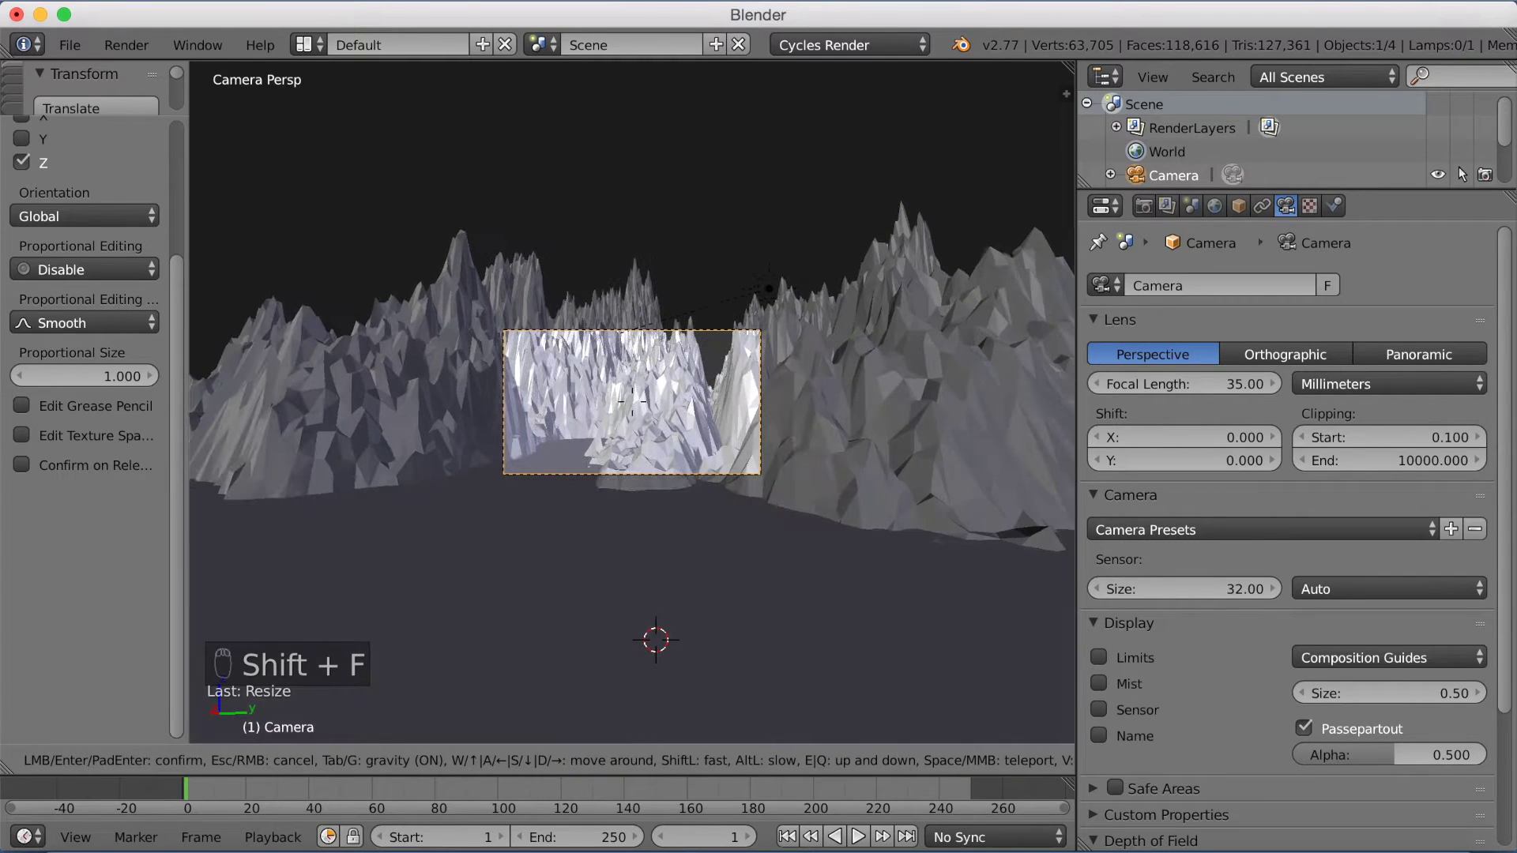
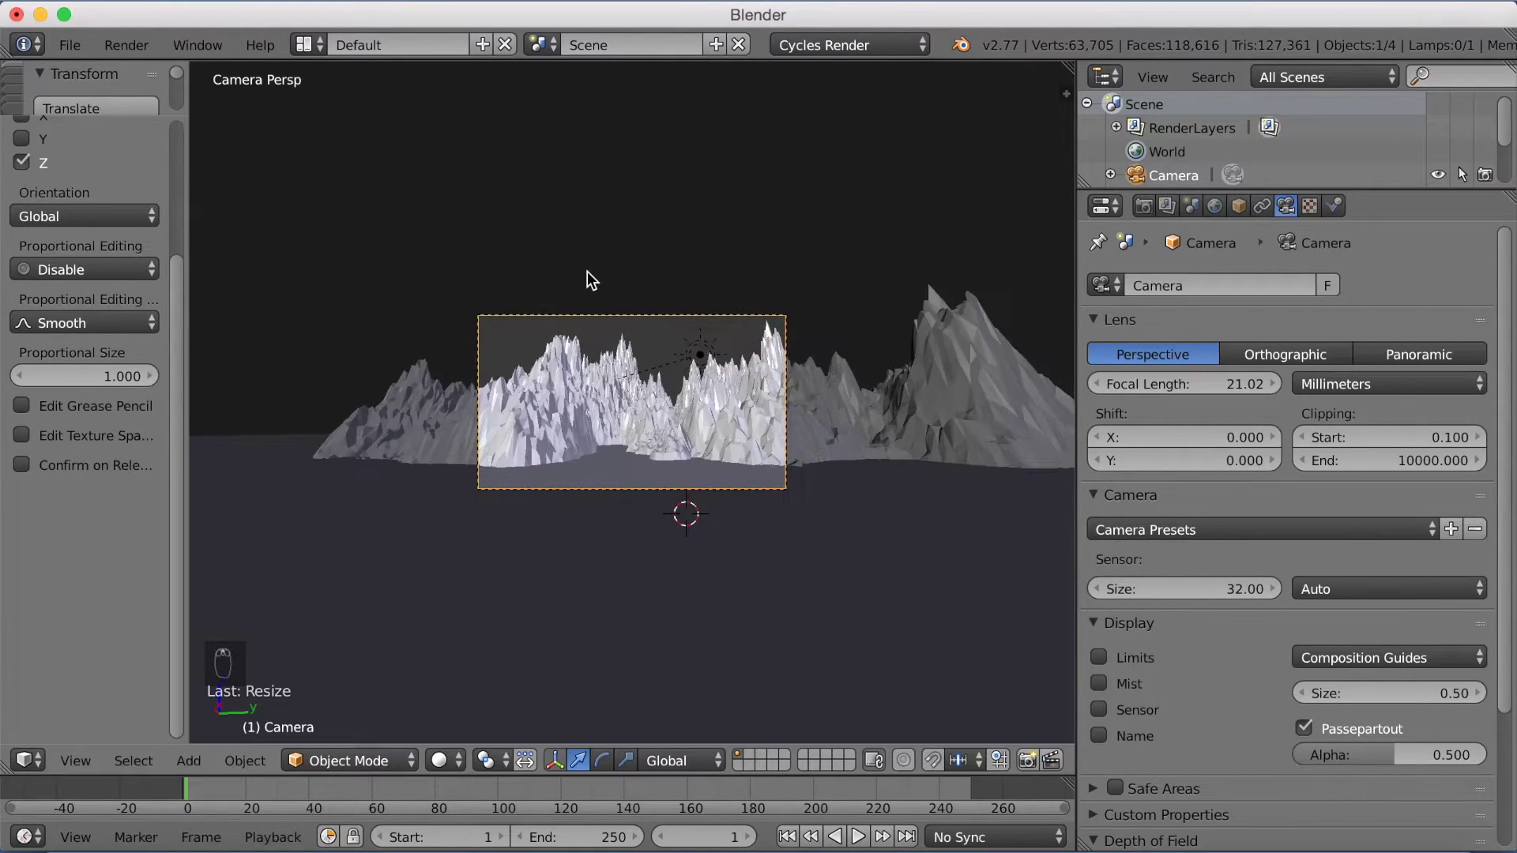
pyautogui.moveTo(567, 215); pyautogui.dragTo(728, 350)
pyautogui.press('shift+z')
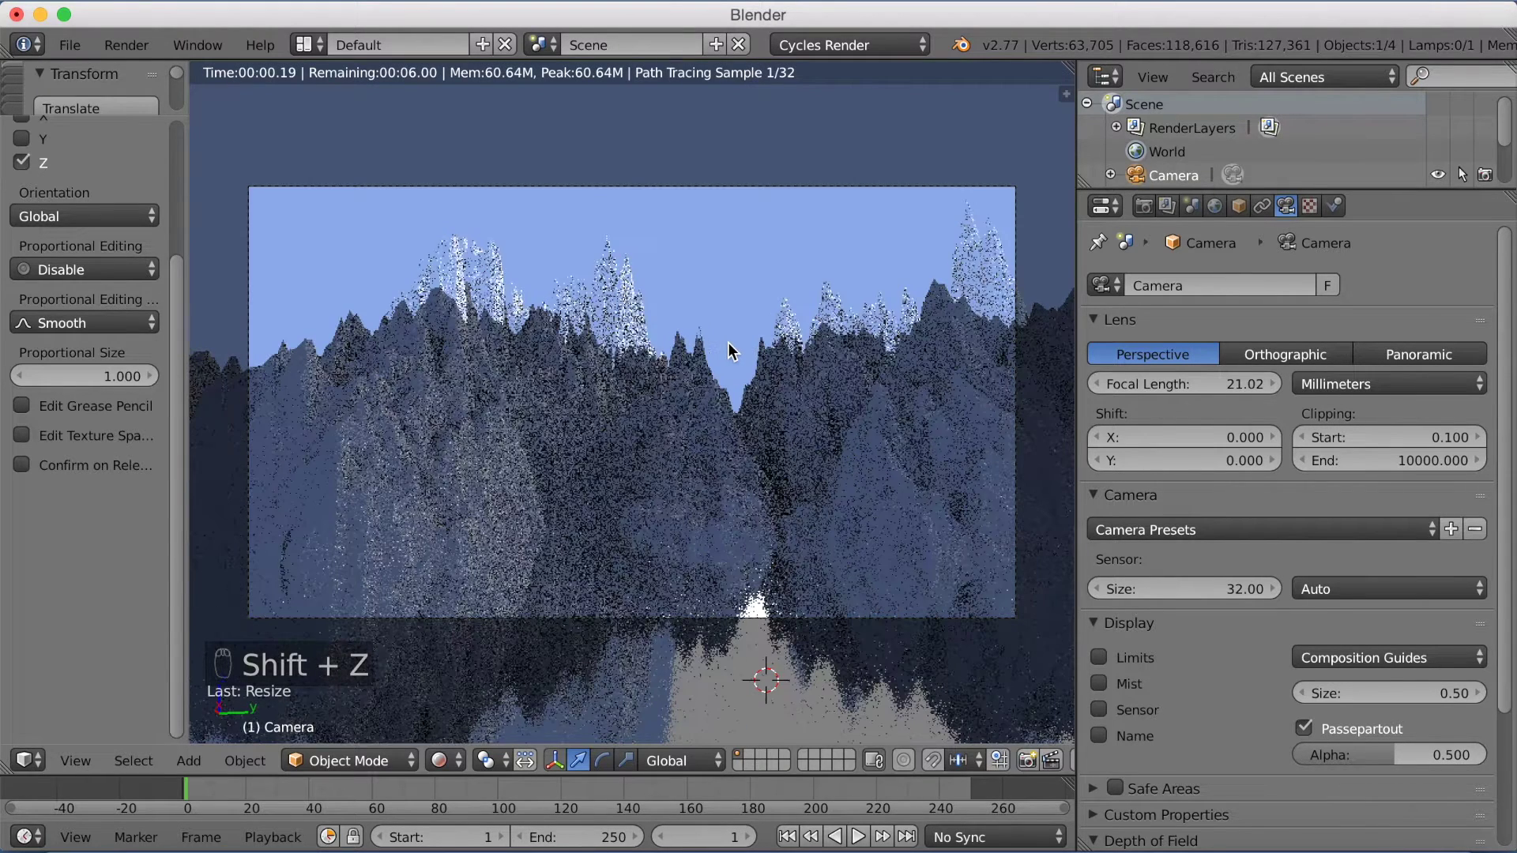
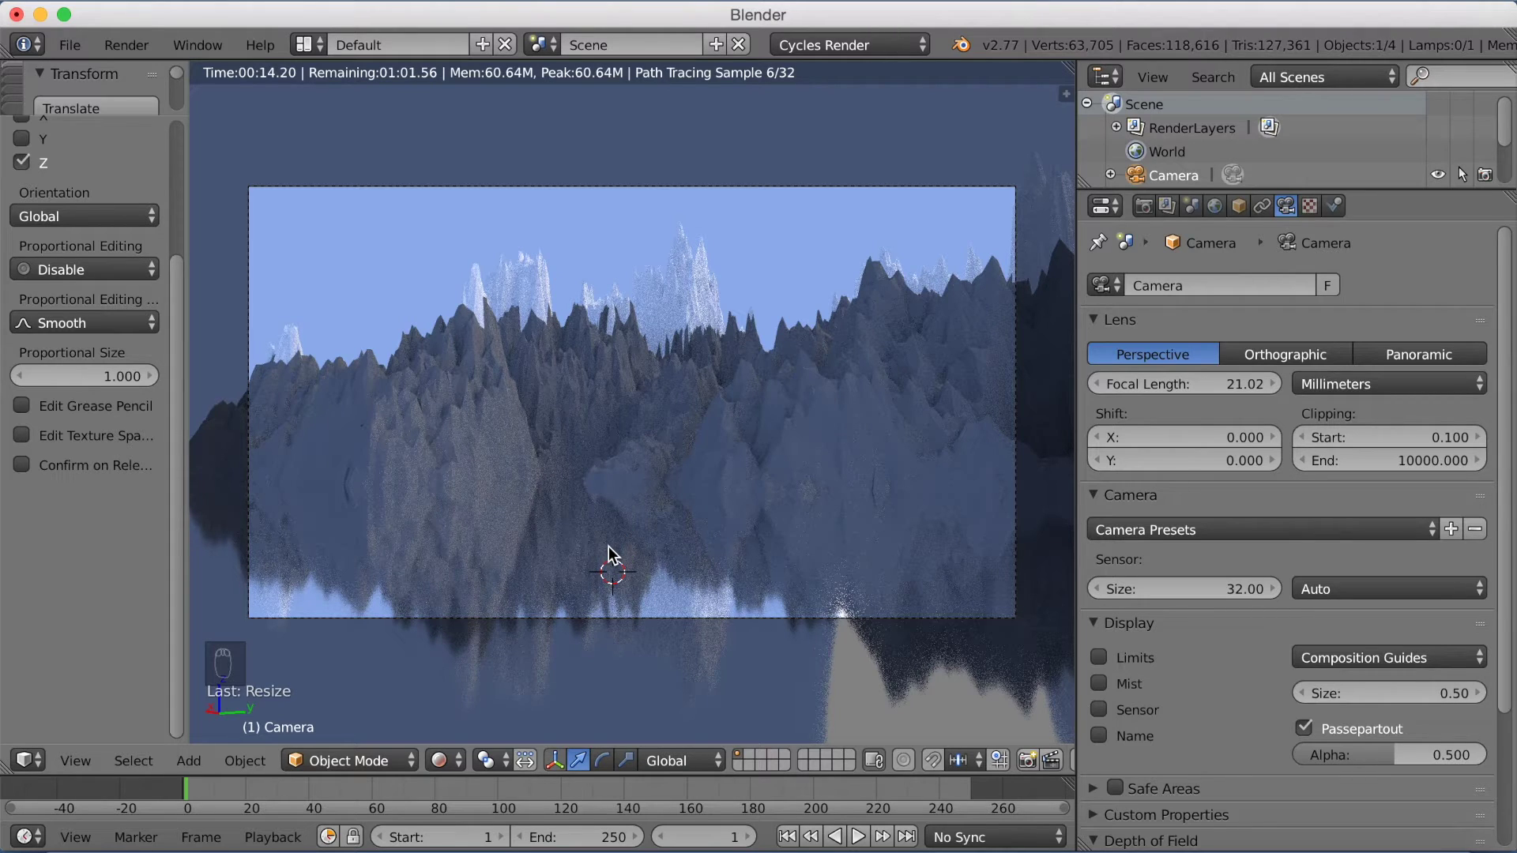
# Lower the water plane's Glossy BSDF roughness to 0.003 for a sharper mirror reflection.
pyautogui.moveTo(915, 489); pyautogui.dragTo(1222, 279)
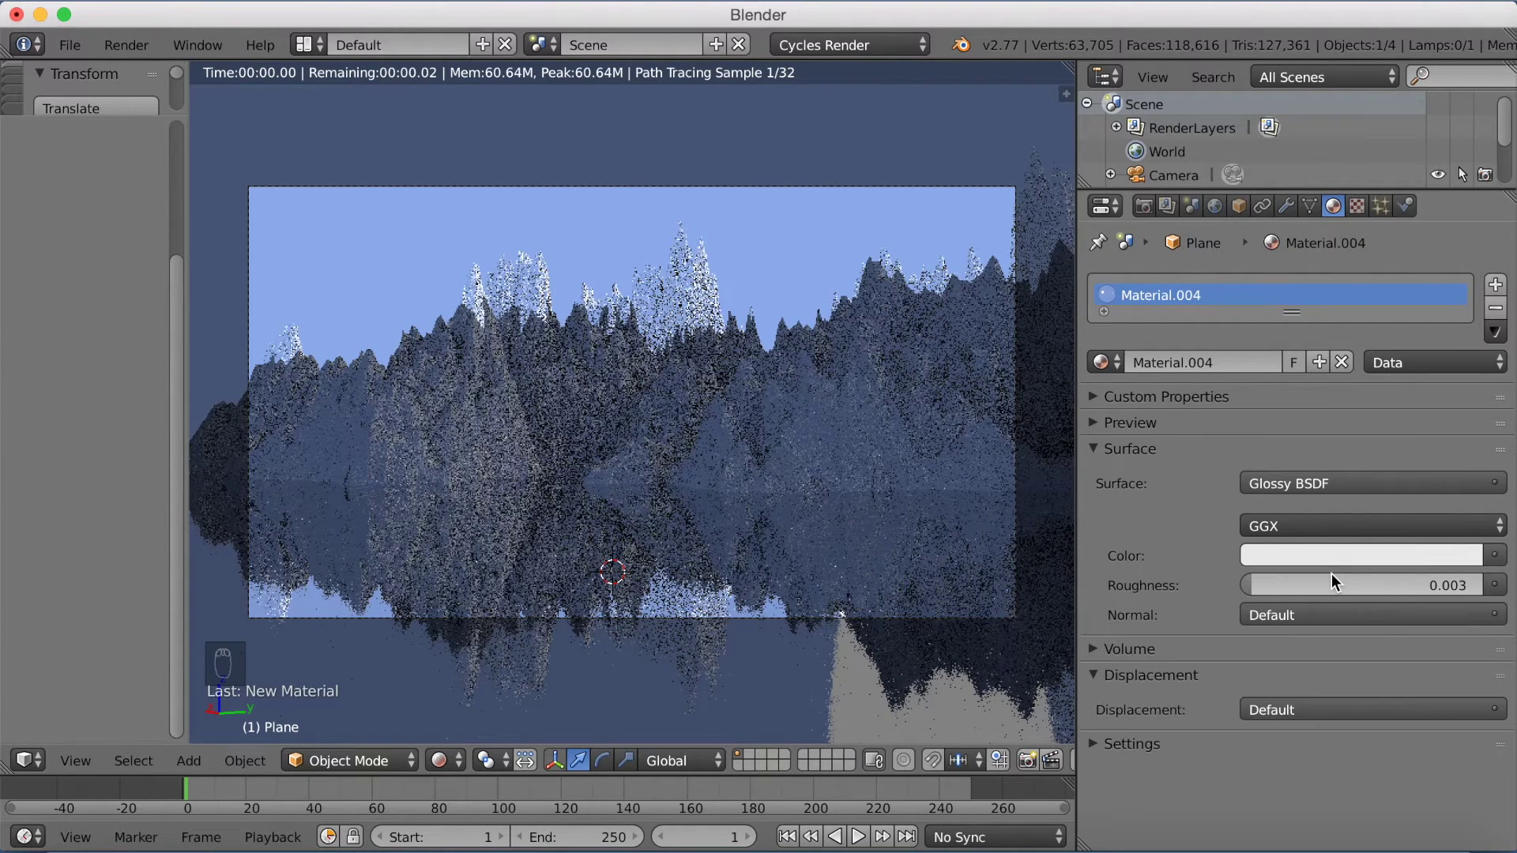
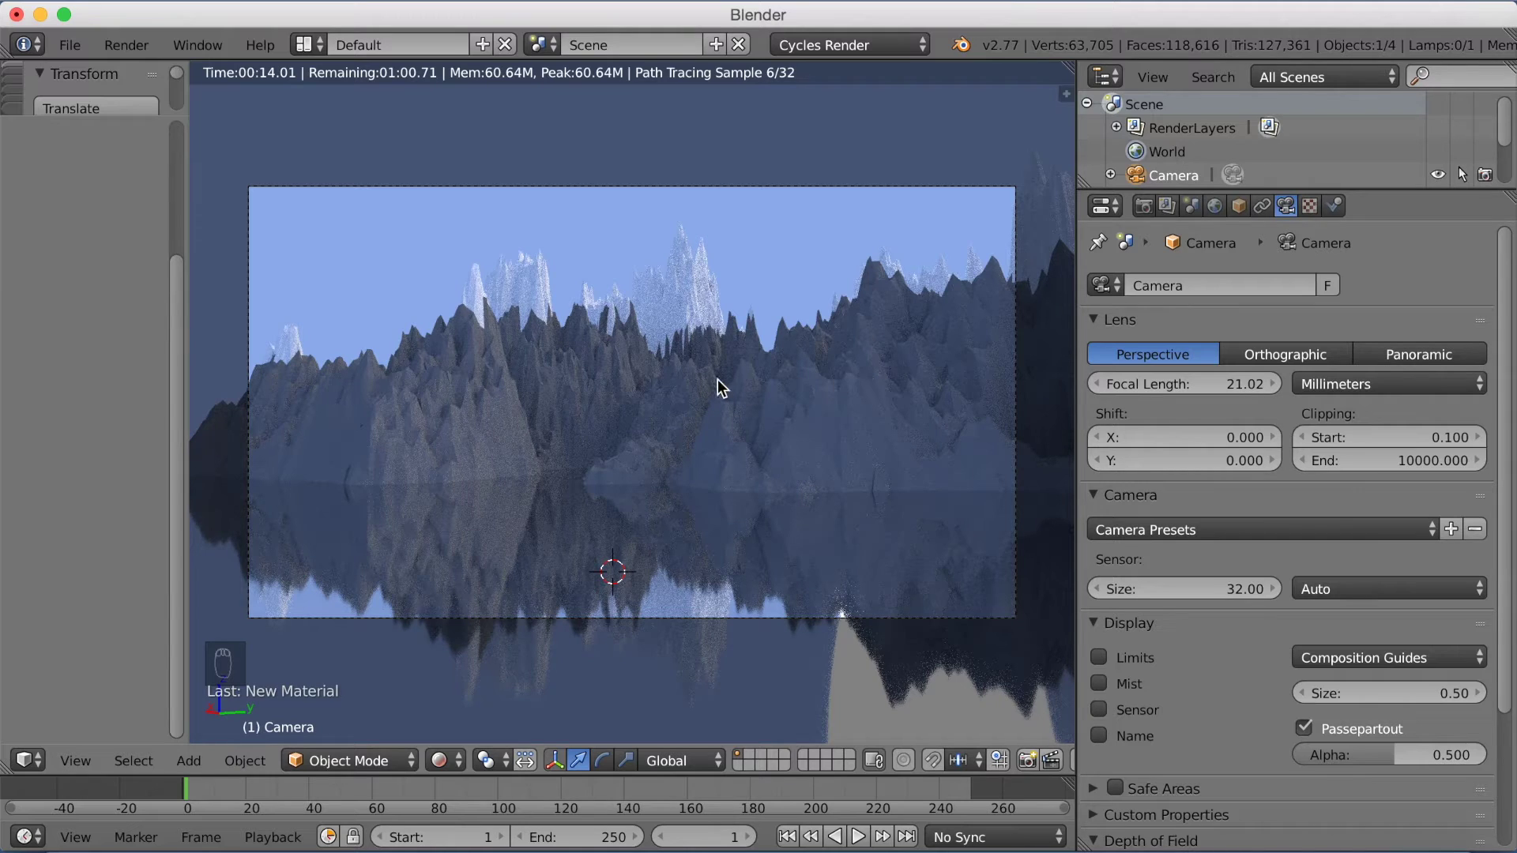
# Circle-select the lower terrain vertices of the landscape, leaving the peak tips unselected.
pyautogui.press('shift+z')
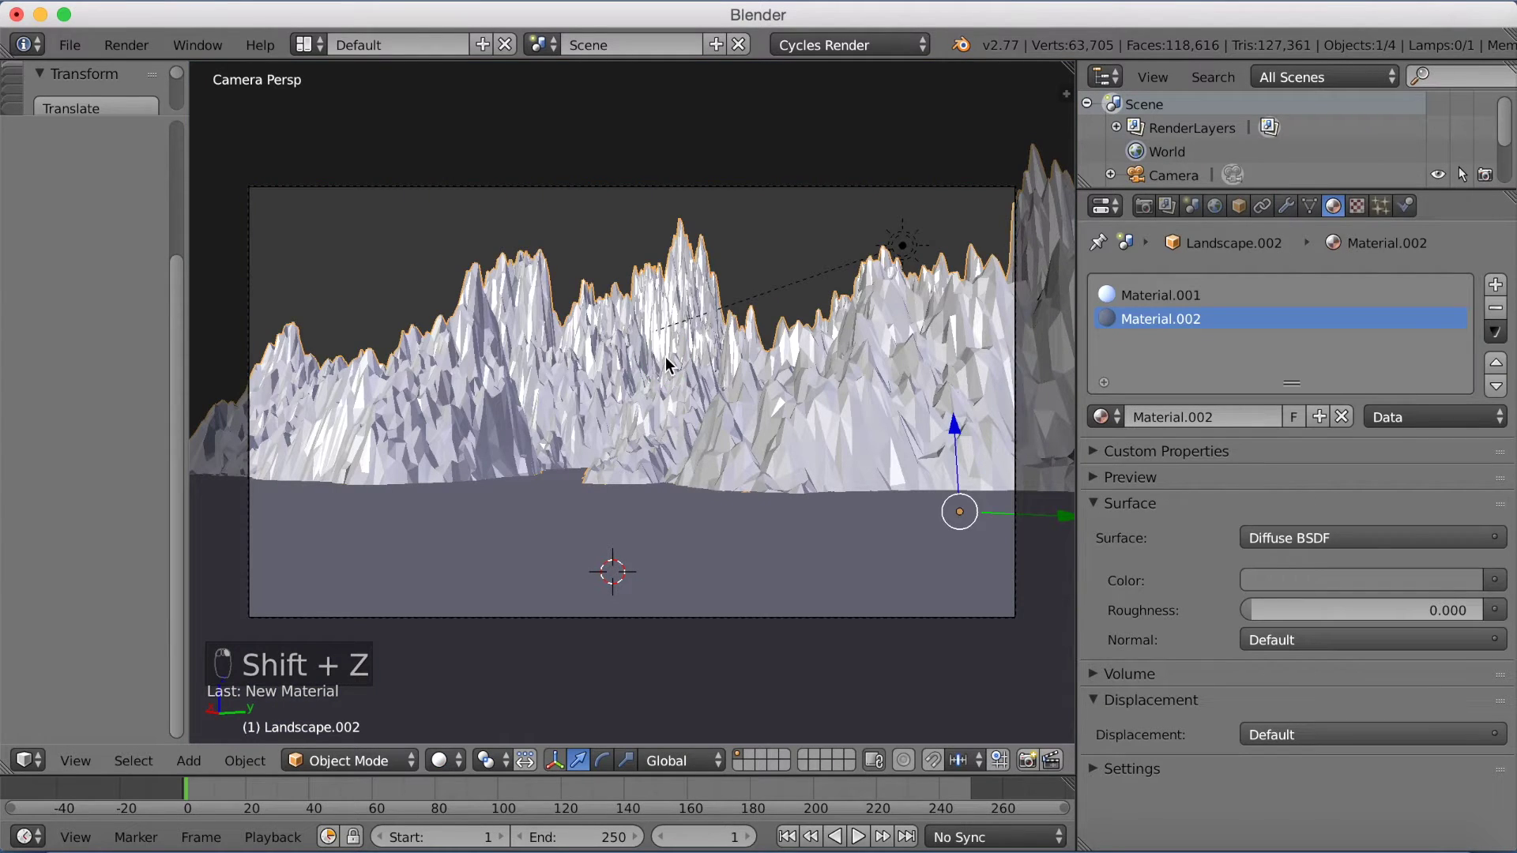
pyautogui.press('shift+z')
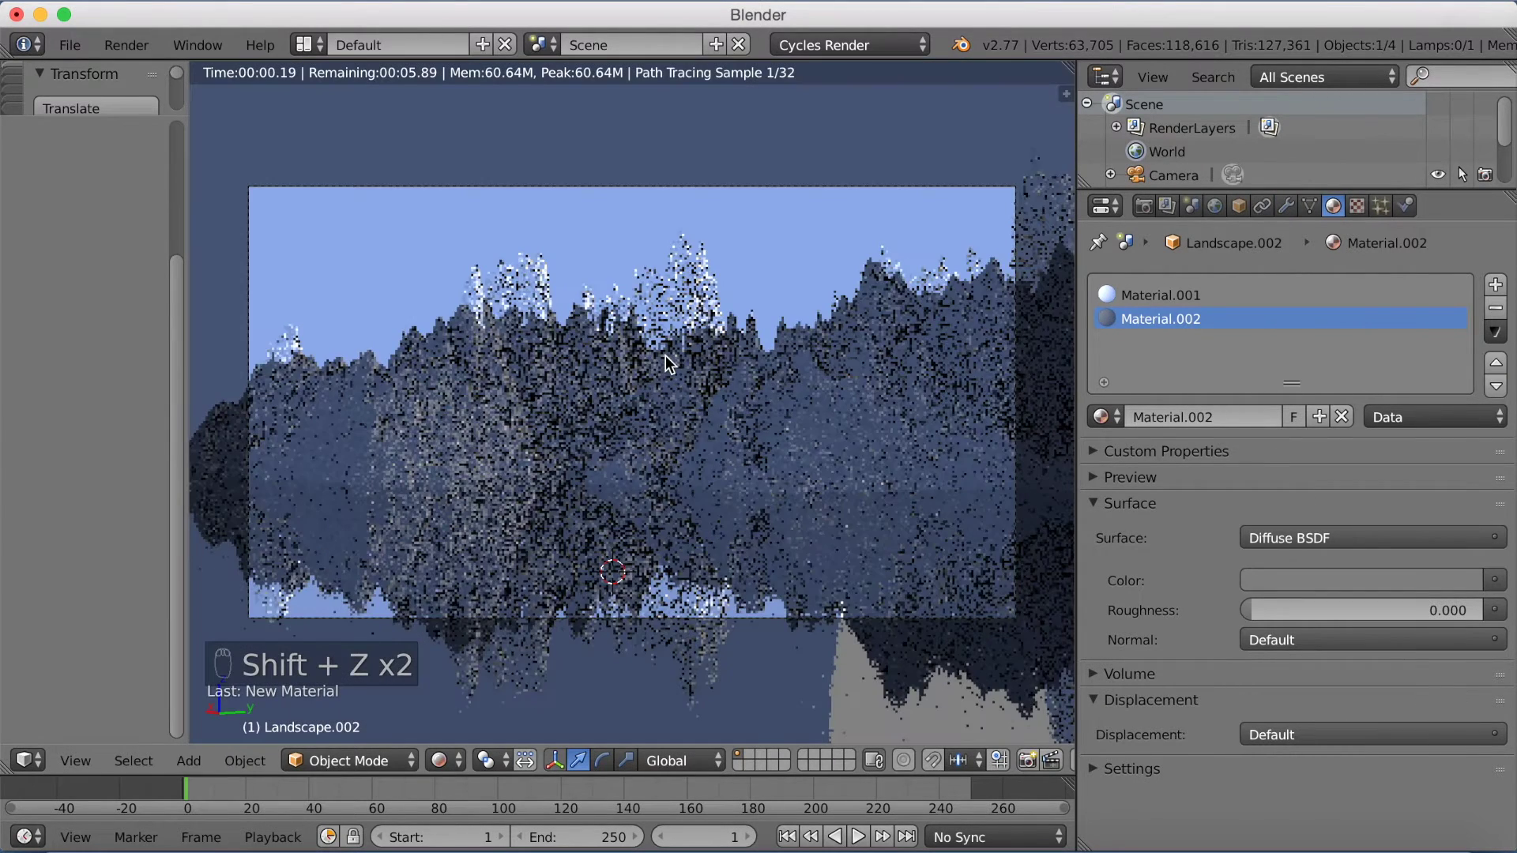
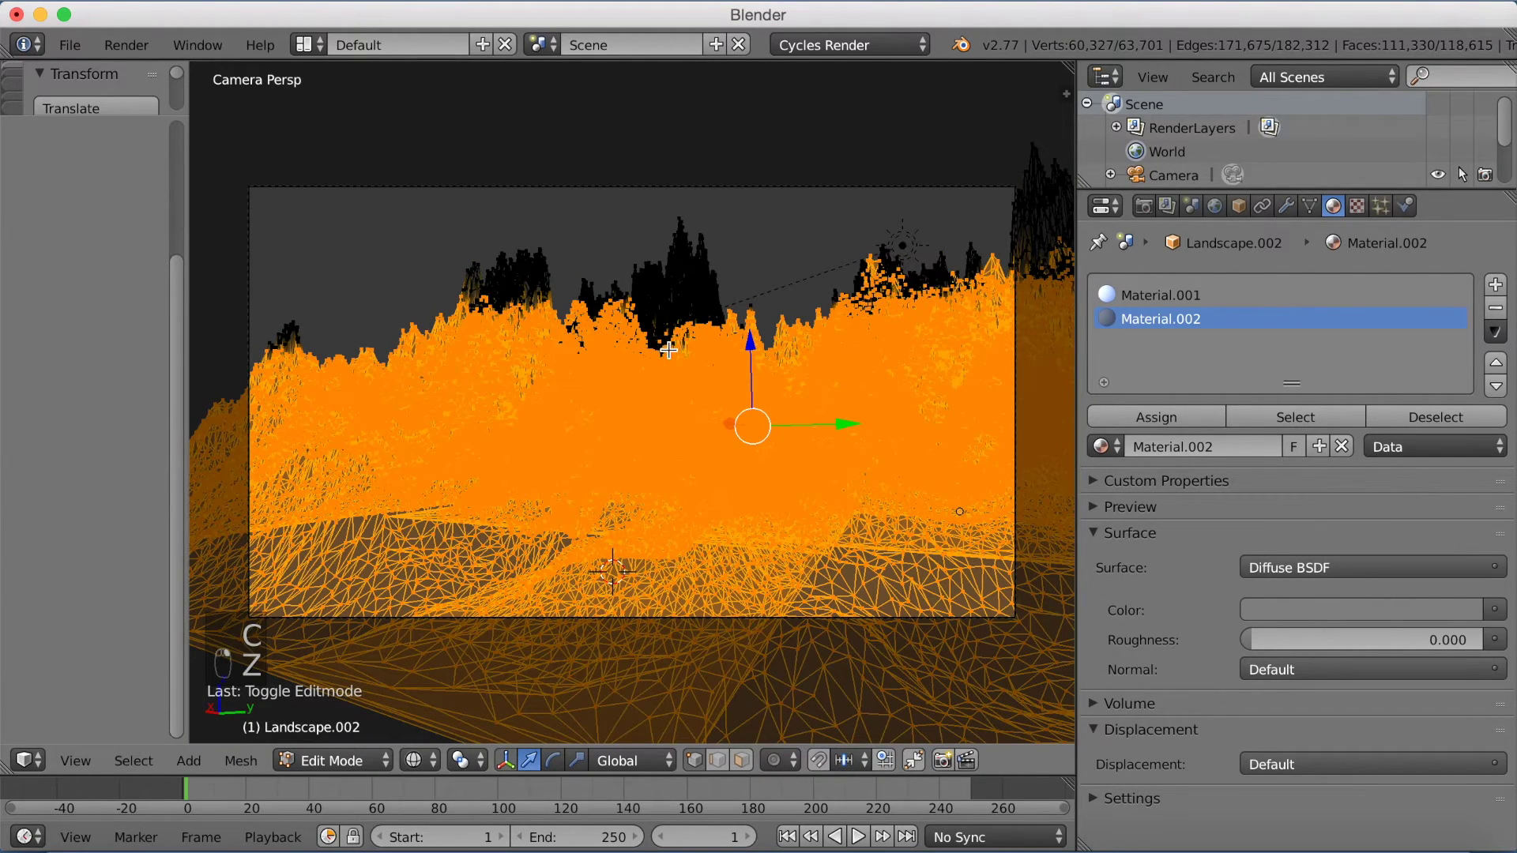
pyautogui.press('c')
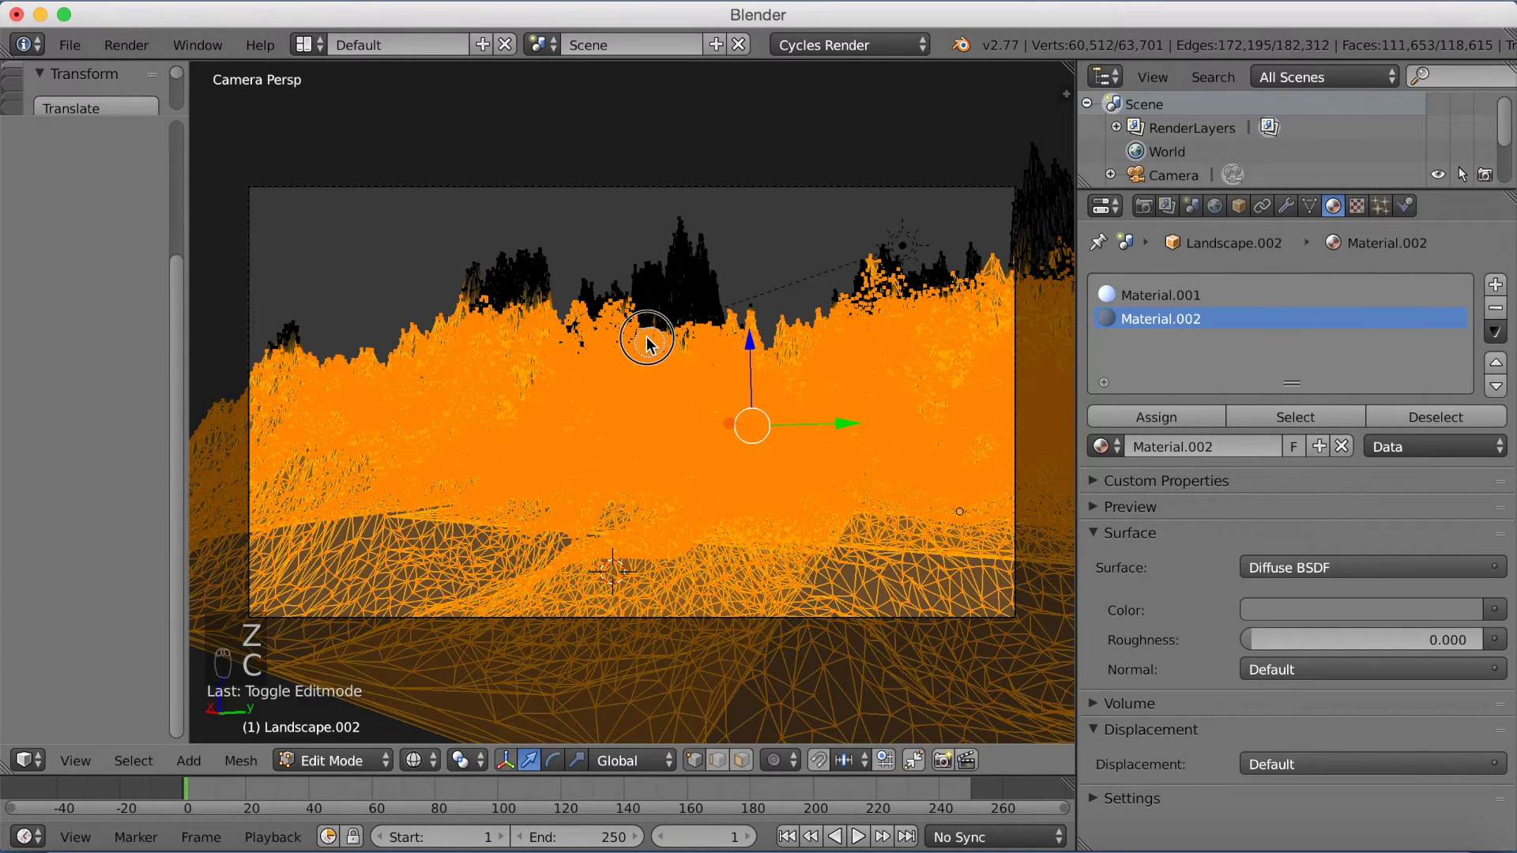
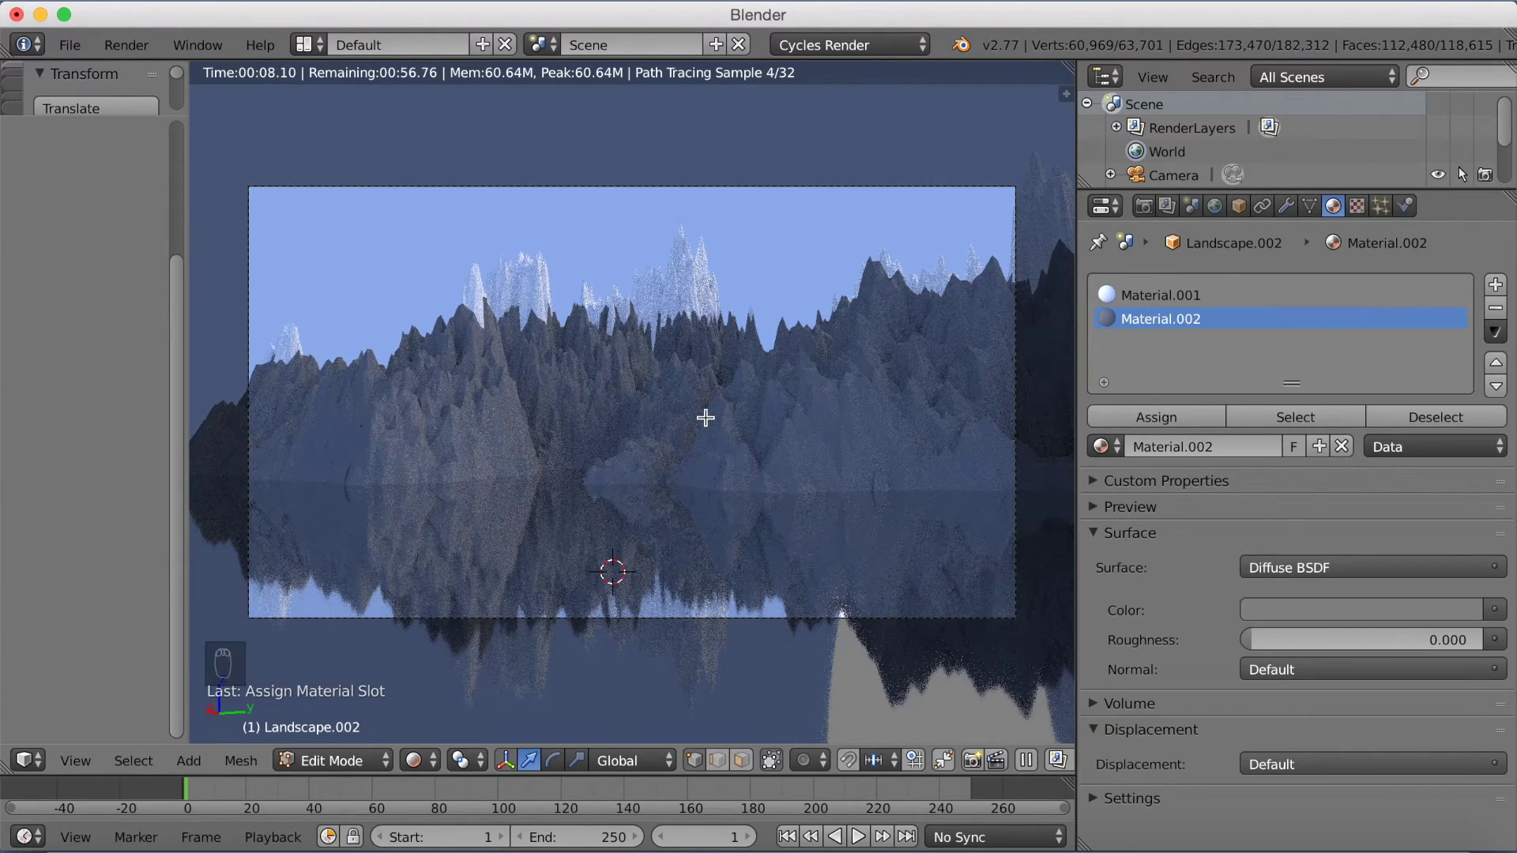
# Leave edit mode and orbit the view around the landscape to find the camera.
pyautogui.press('shift+z')
pyautogui.press('Tab')
pyautogui.moveTo(761, 208); pyautogui.dragTo(715, 242)
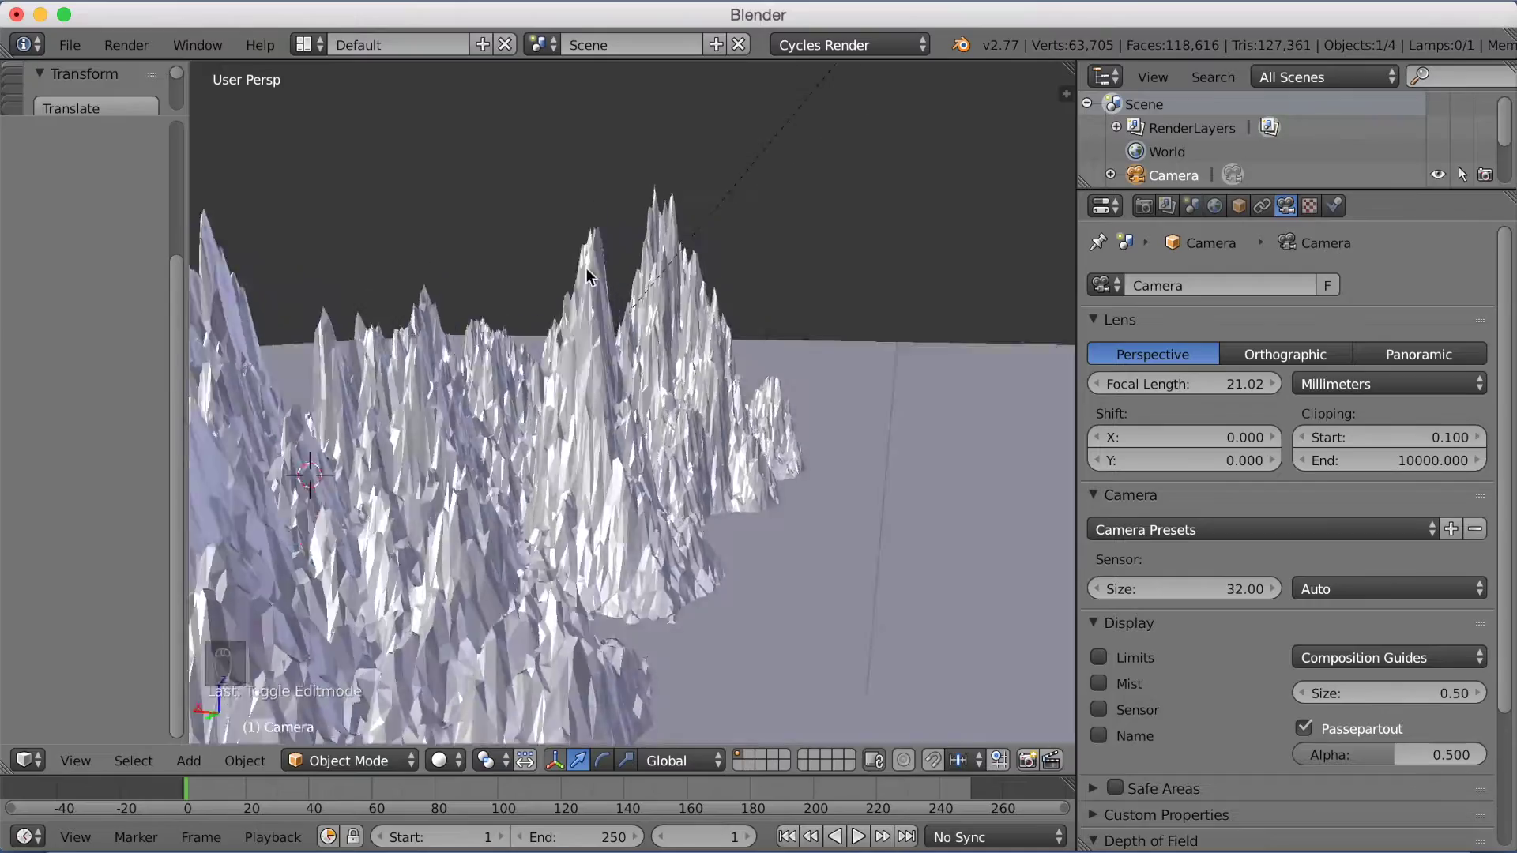
pyautogui.moveTo(628, 355); pyautogui.dragTo(598, 346)
pyautogui.moveTo(637, 373); pyautogui.dragTo(656, 369)
pyautogui.middleClick(651, 364)
pyautogui.middleClick(658, 365)
pyautogui.middleClick(701, 361)
# Select the camera and fly it in closer among the mountains, previewing the framing rendered.
pyautogui.rightClick(556, 593)
pyautogui.press('g')
pyautogui.moveTo(656, 540); pyautogui.dragTo(650, 542)
pyautogui.press('KP_0')
pyautogui.press('shift+f')
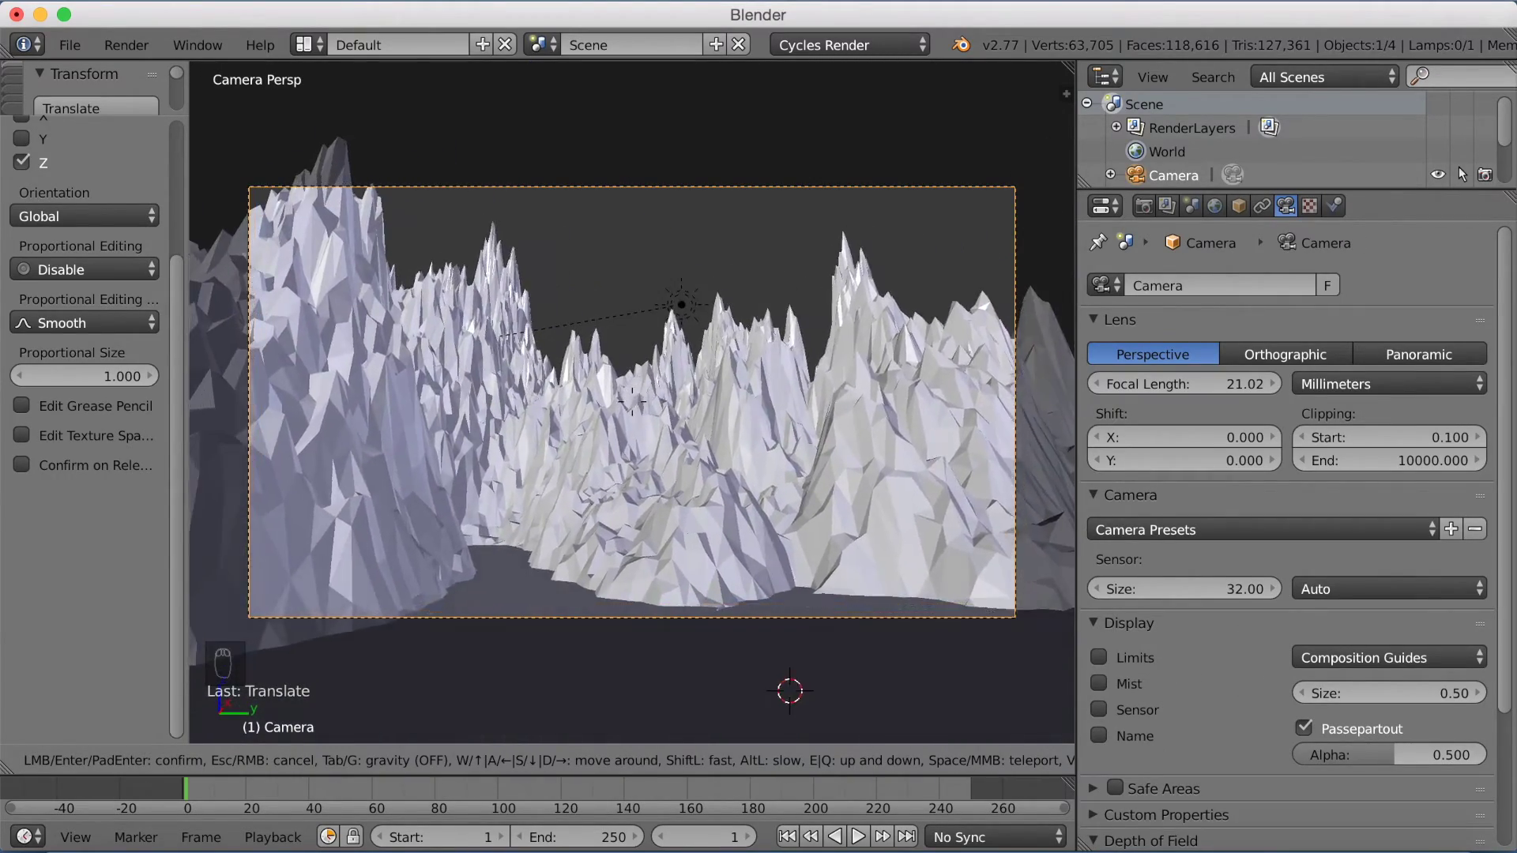
pyautogui.press('shift+z')
pyautogui.press('shift+f')
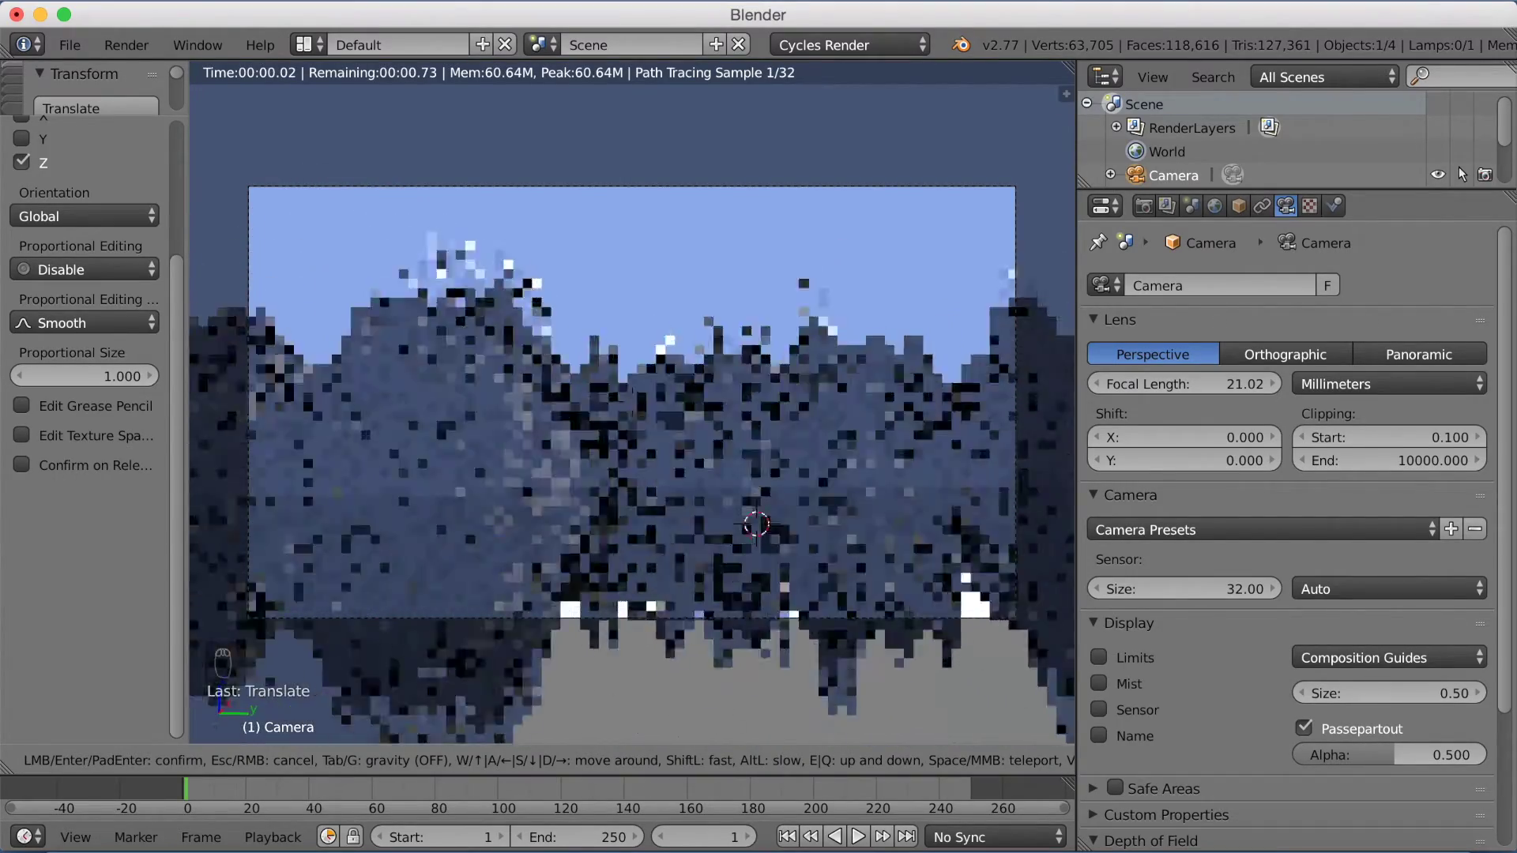
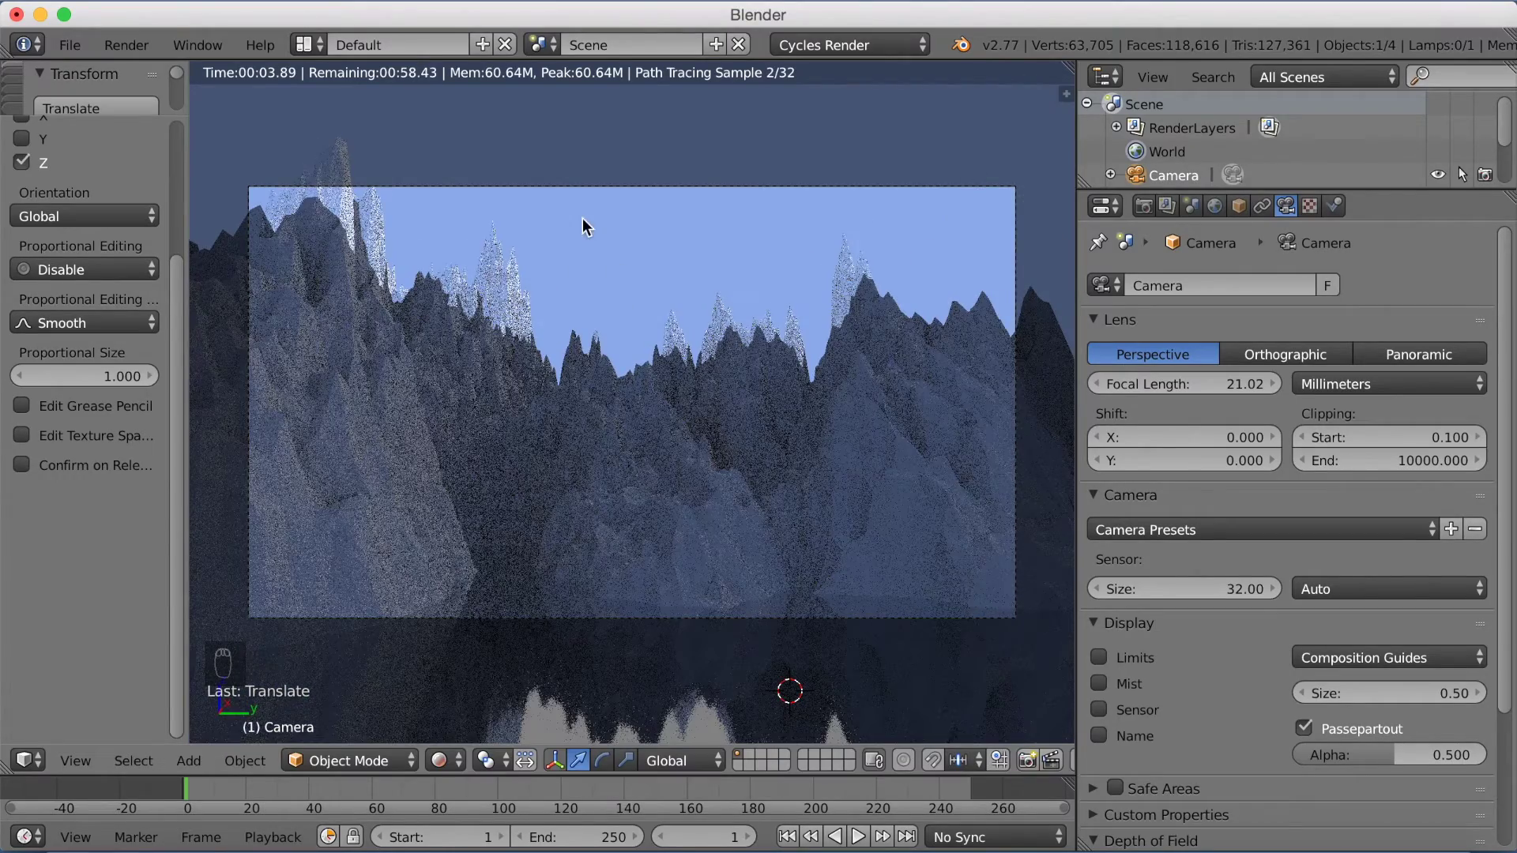
pyautogui.press('shift+f')
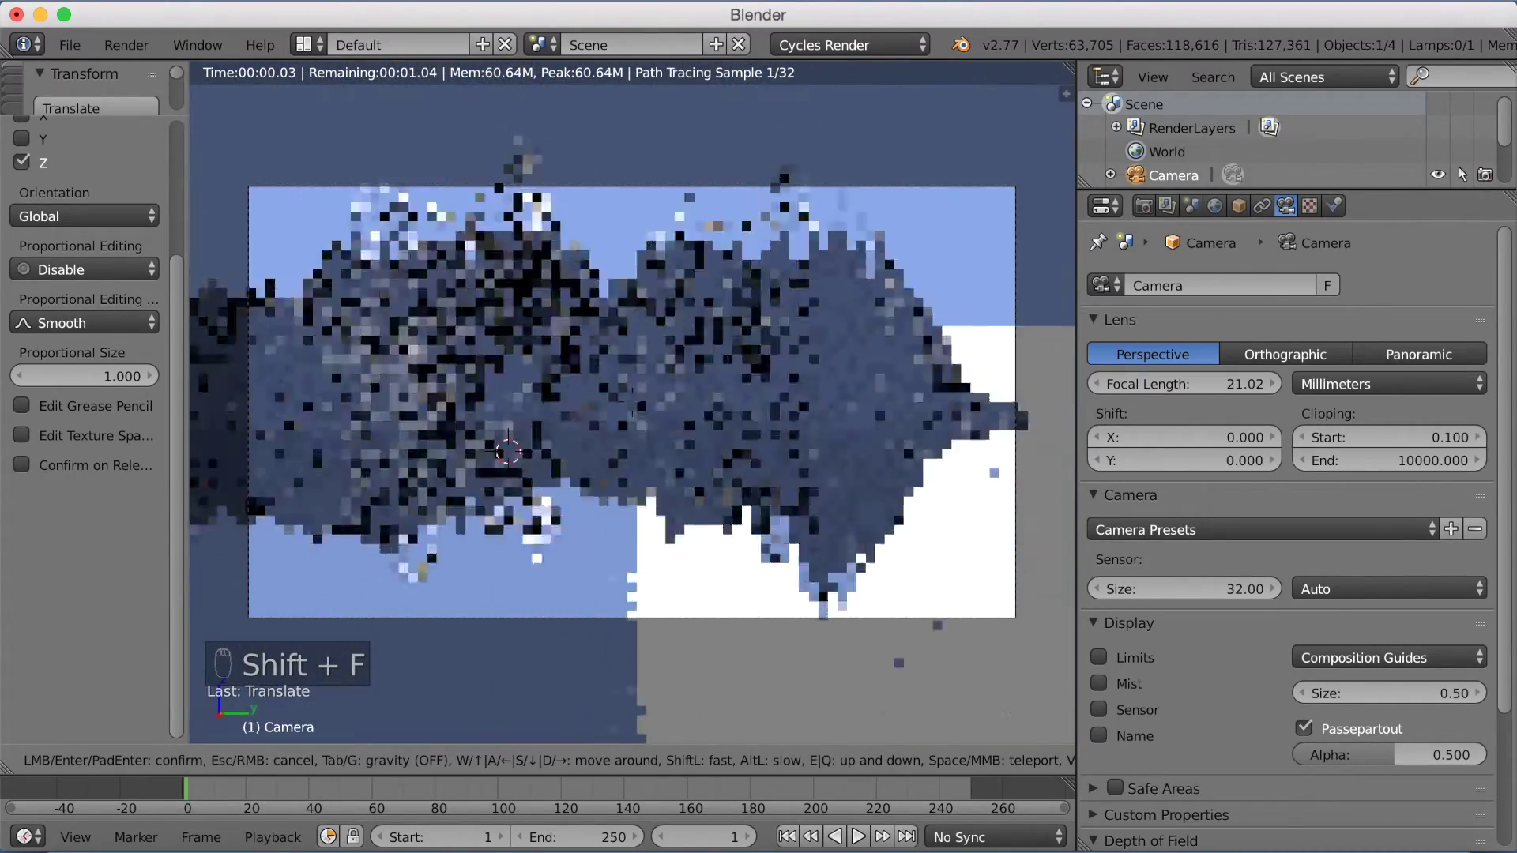